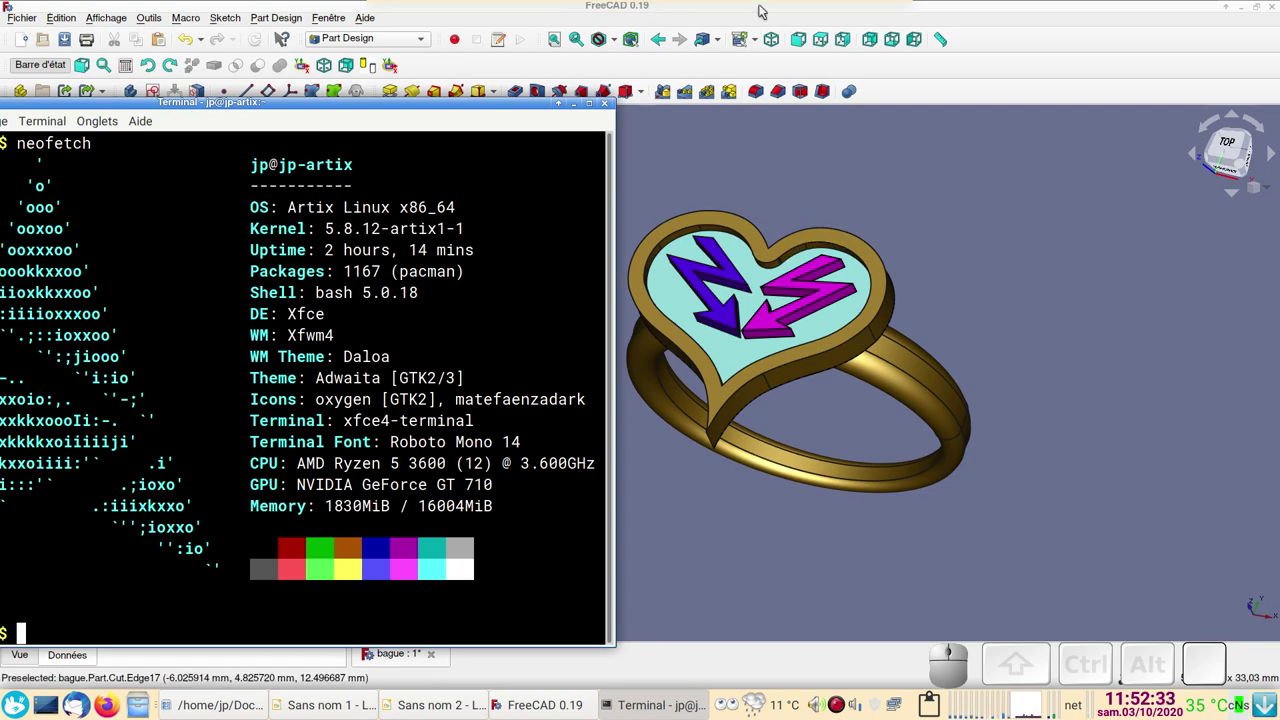
Step: Bring the FreeCAD window with the ring model back in front
left_click(764, 10)
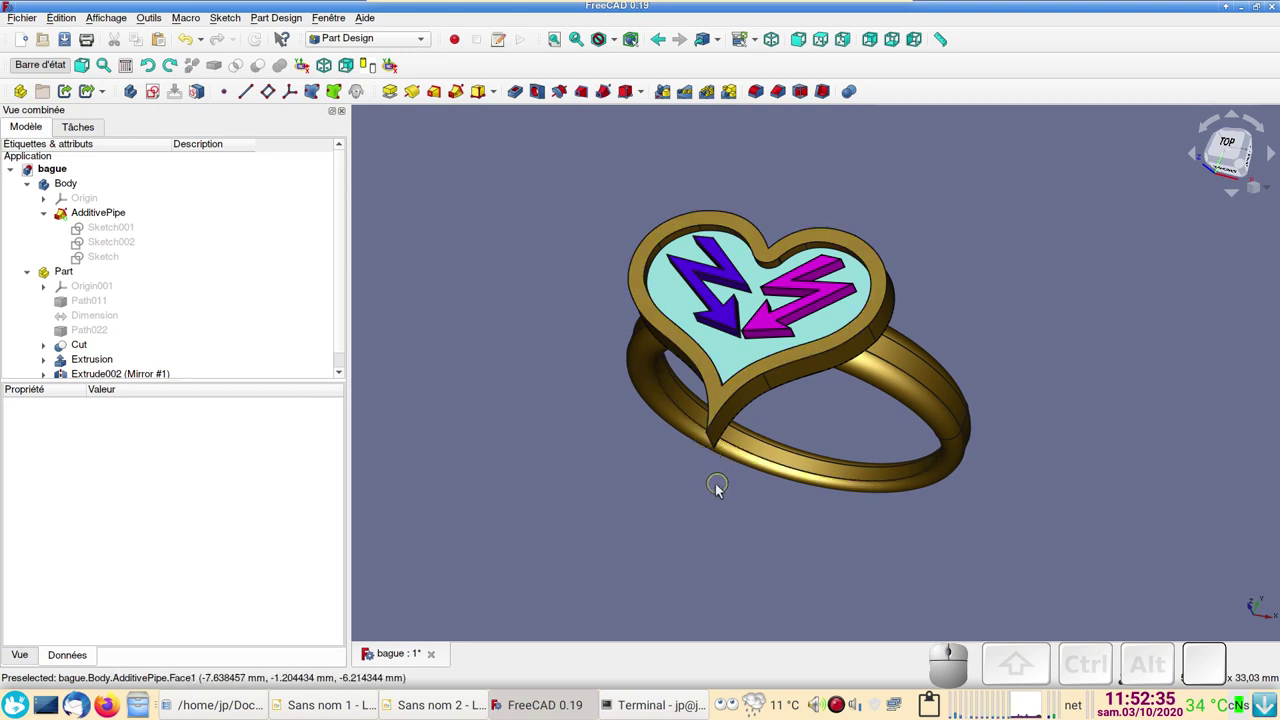
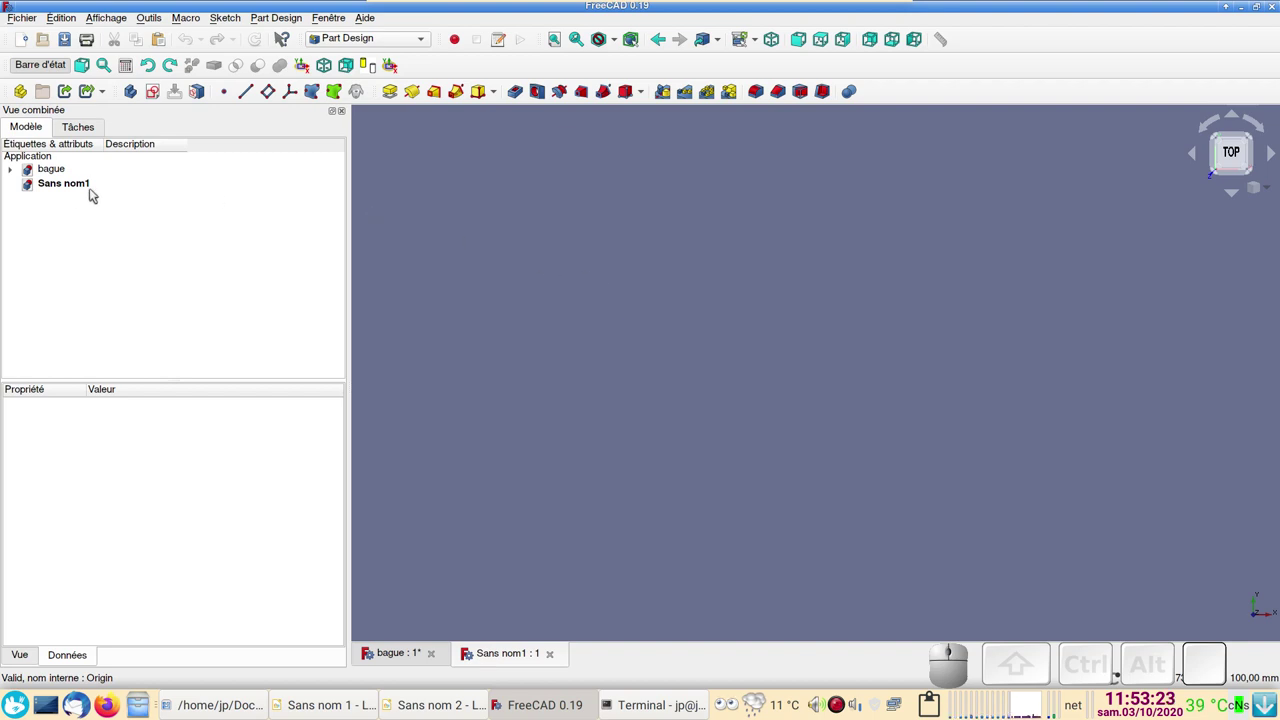
Step: Add a Body to the empty document and start a sketch on the XZ plane
left_click(66, 185)
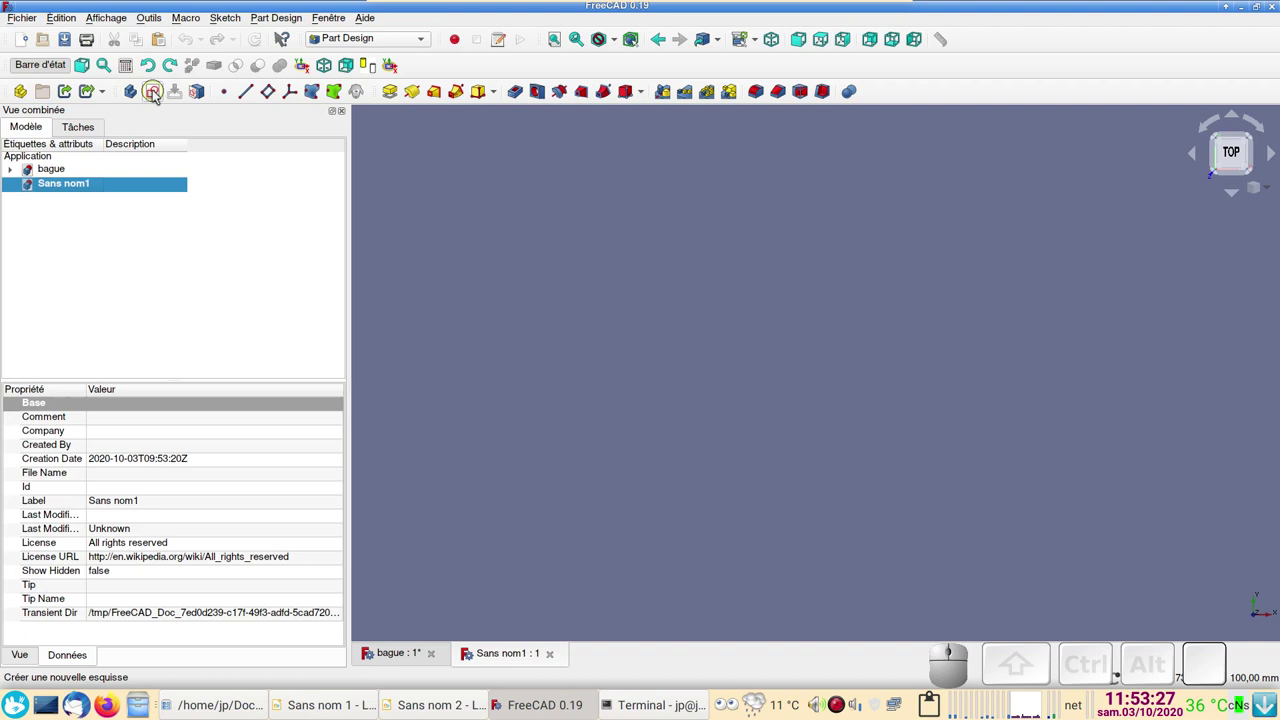
left_click(138, 91)
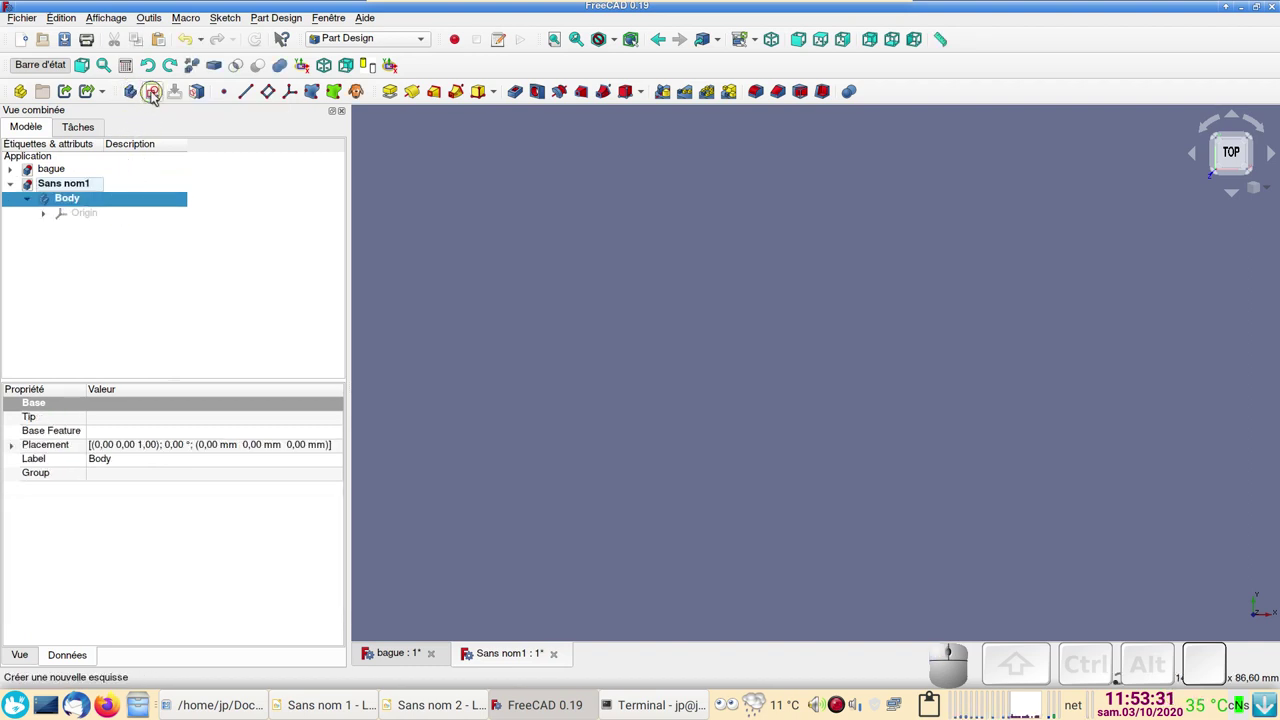
left_click(156, 97)
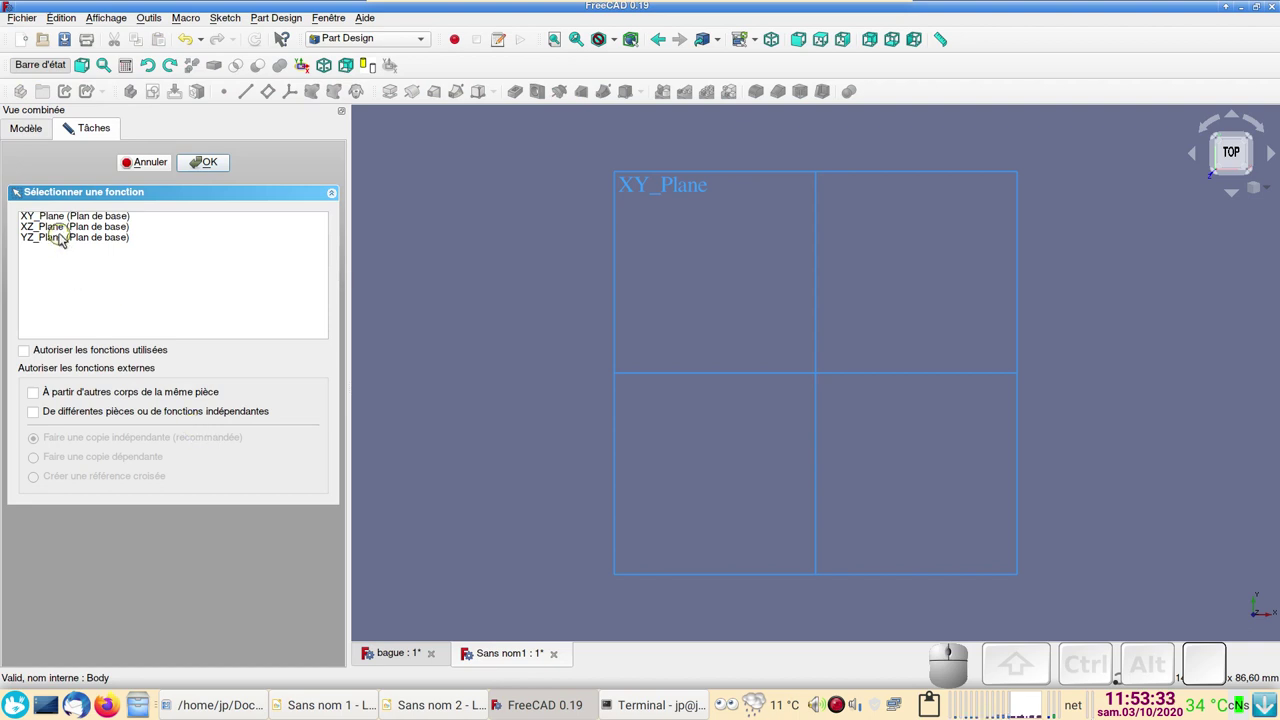
left_click(66, 227)
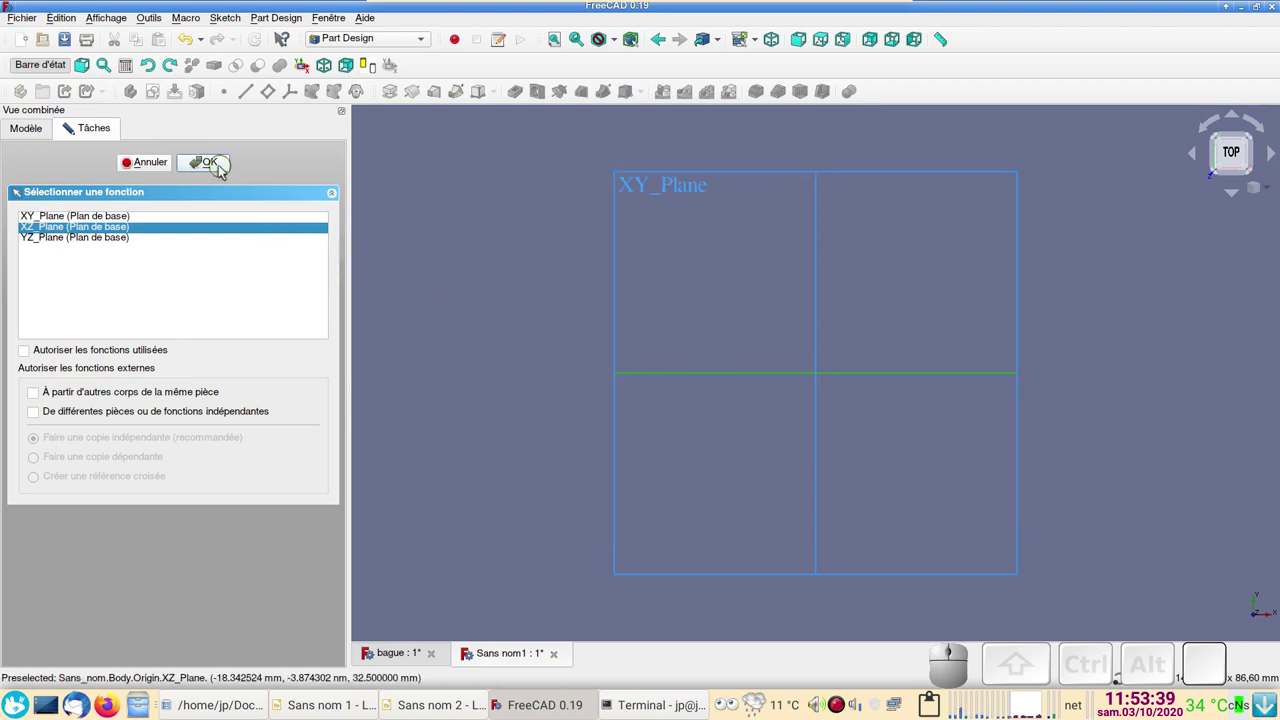
left_click(218, 168)
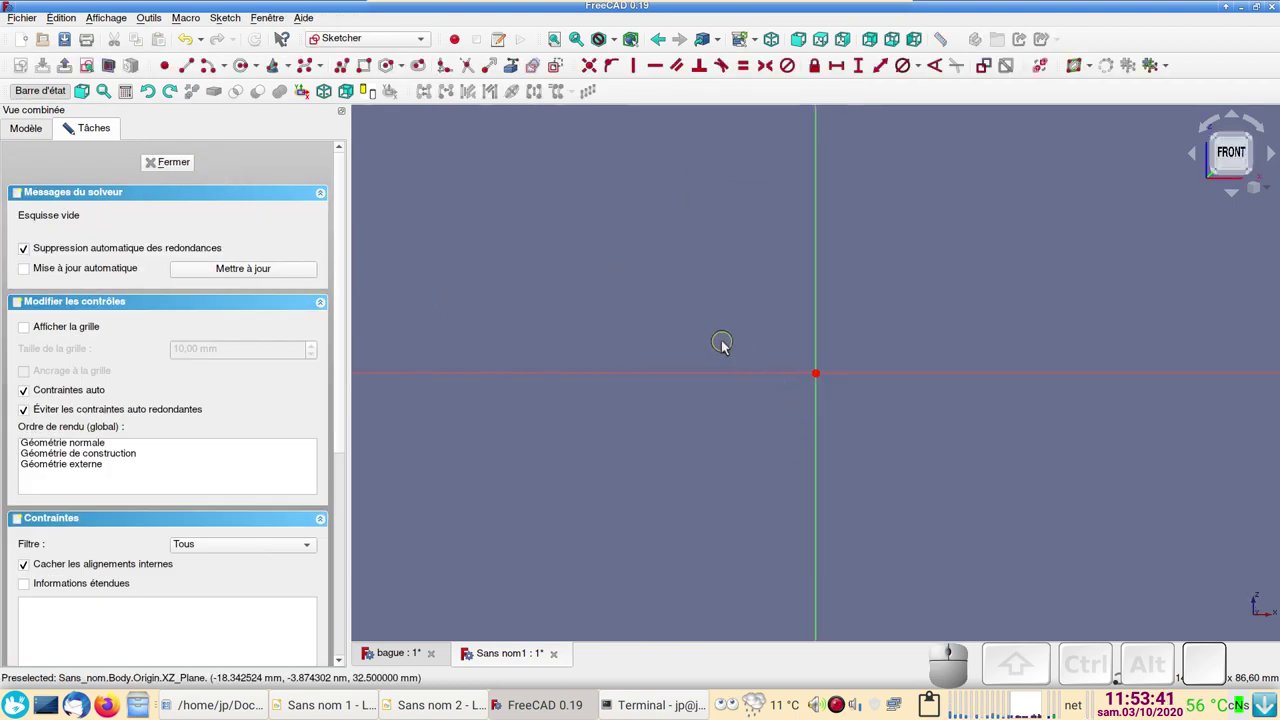
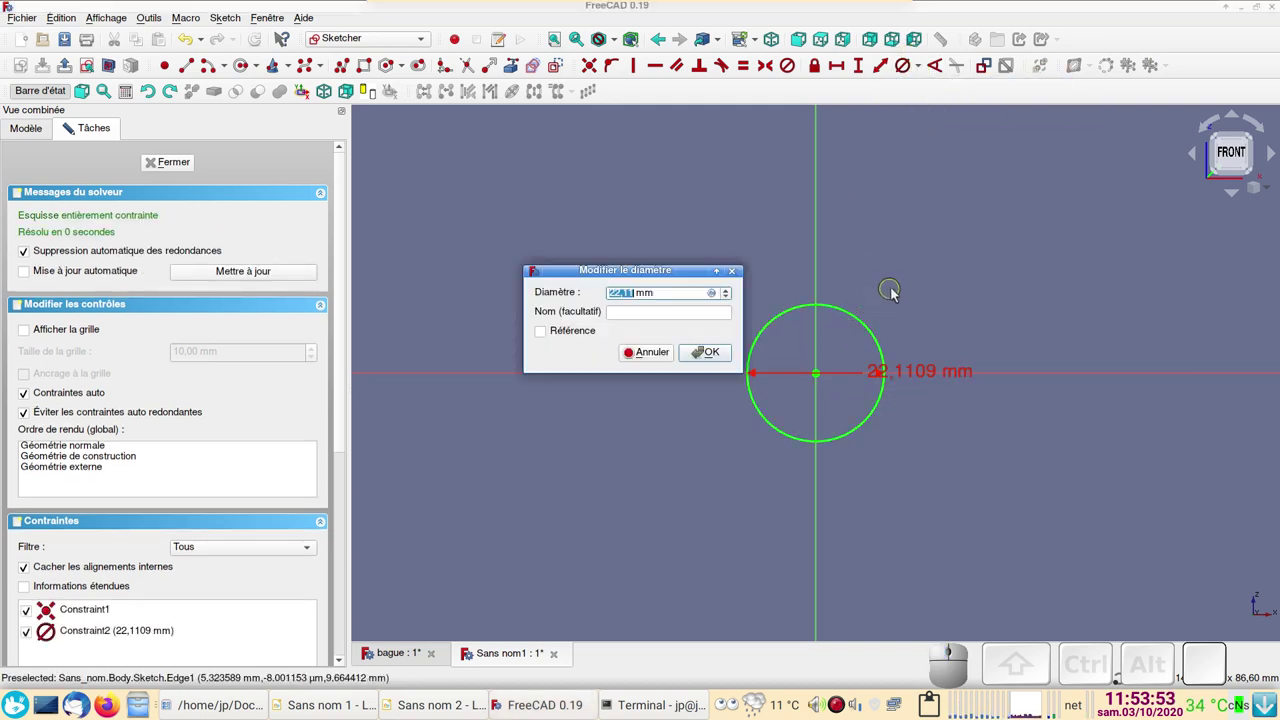
Step: Constrain the origin-centred circle to 20 mm diameter and close the sketch
key("KP_2")
key("KP_0")
key("KP_Enter")
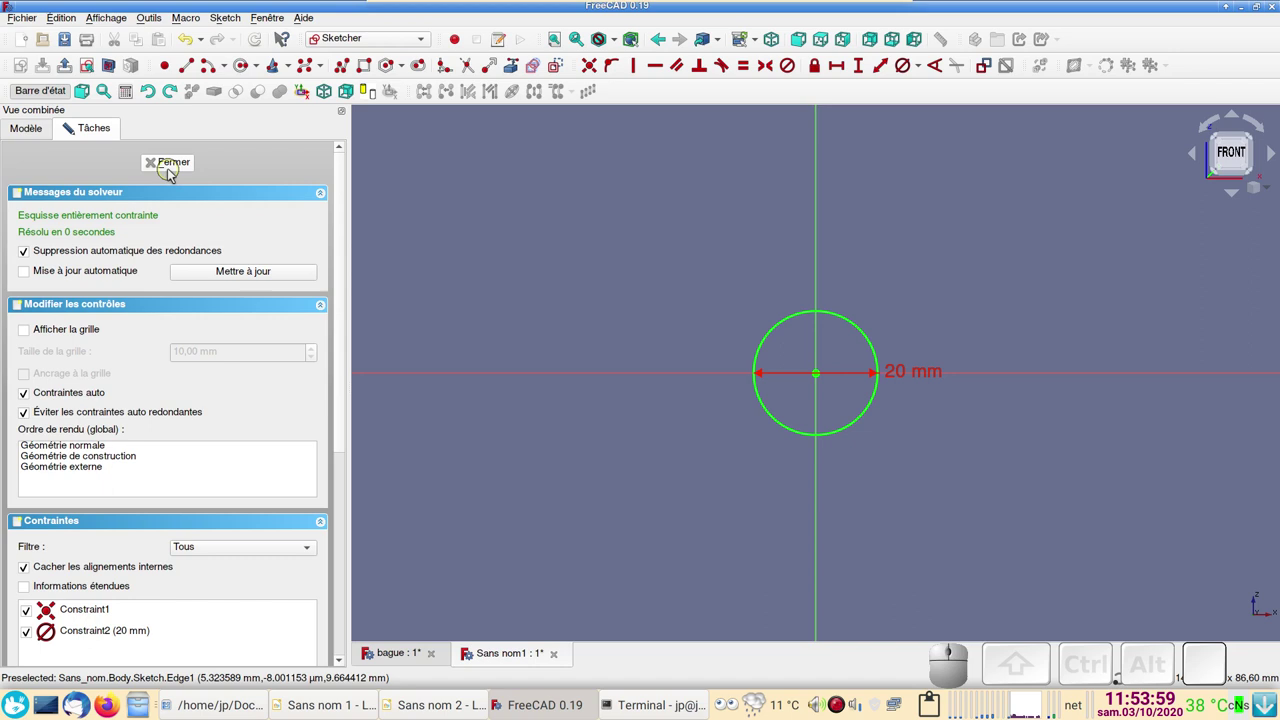
left_click(171, 173)
Step: Start a second sketch on the YZ plane and begin a slot at the top of the circle
left_click(956, 560)
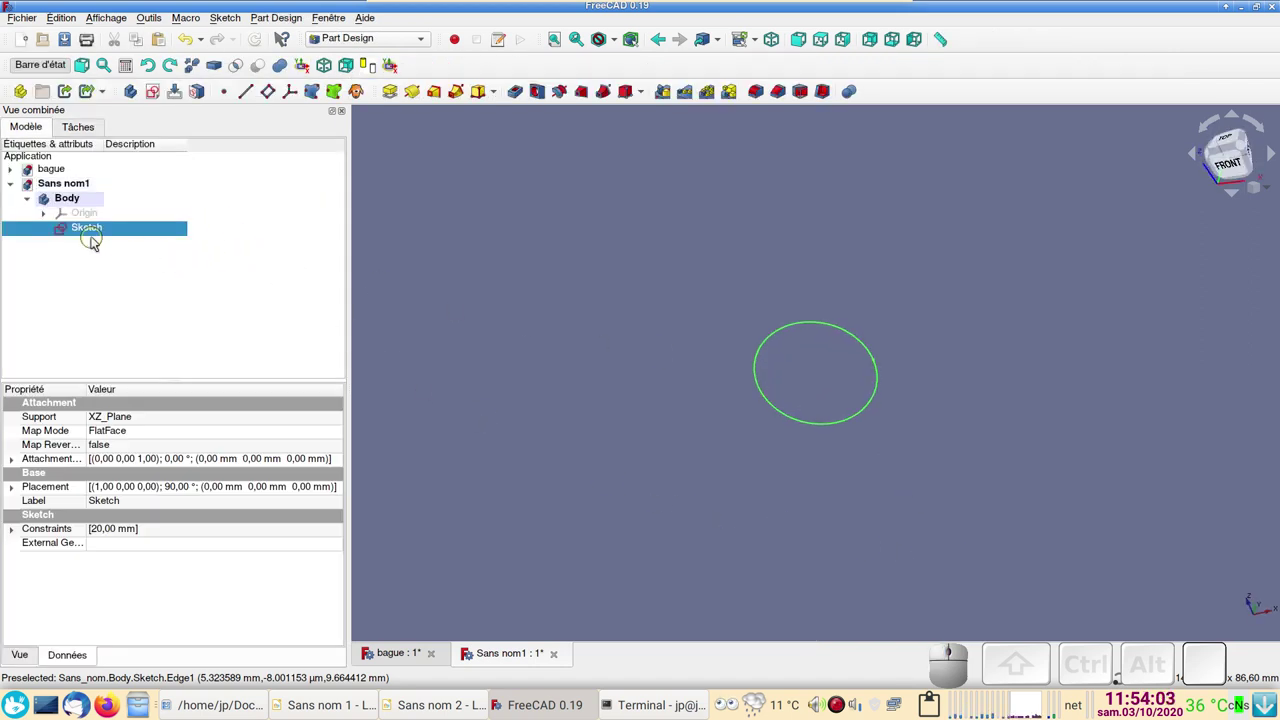
left_click(159, 100)
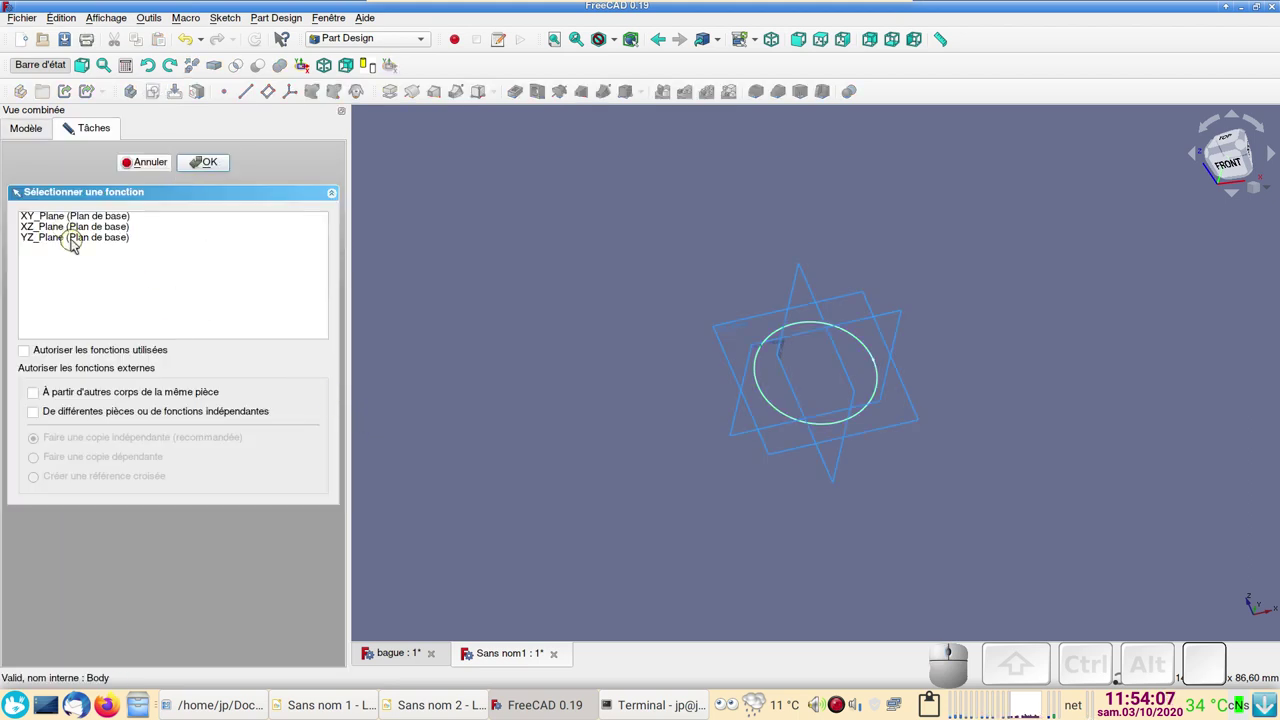
left_click(76, 243)
left_click(214, 171)
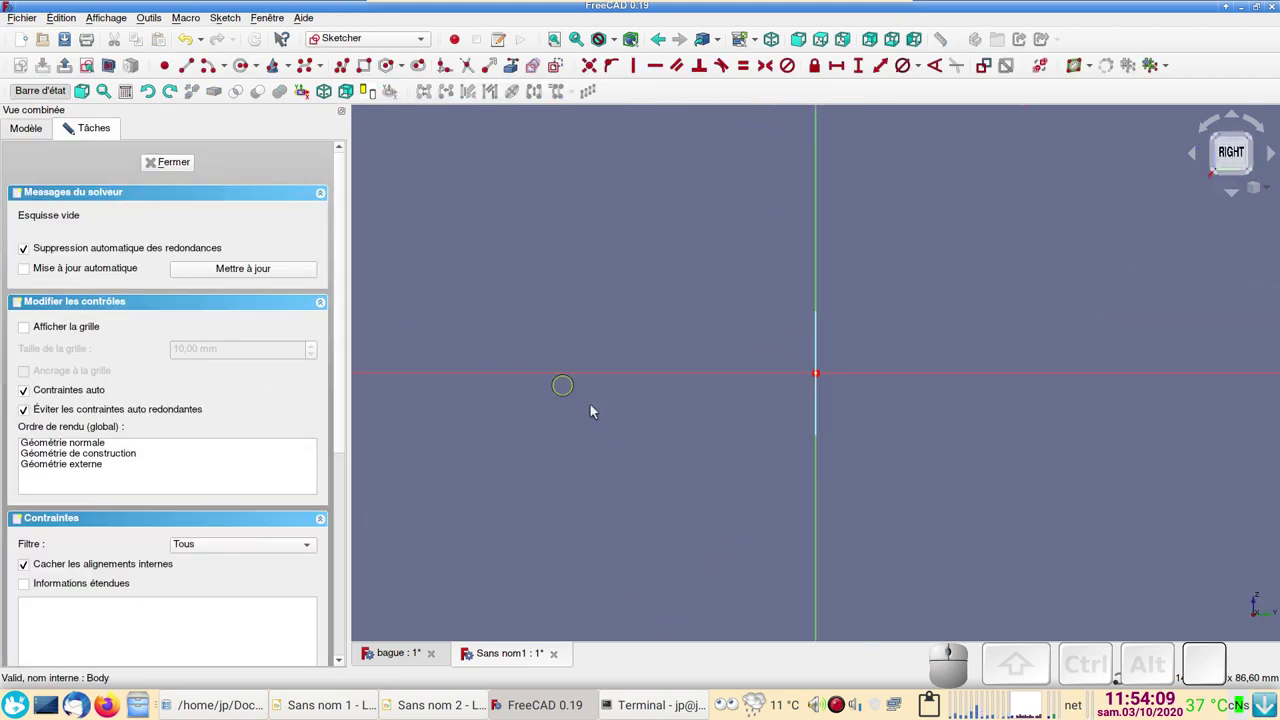
scroll("up", 3)
right_click(665, 464)
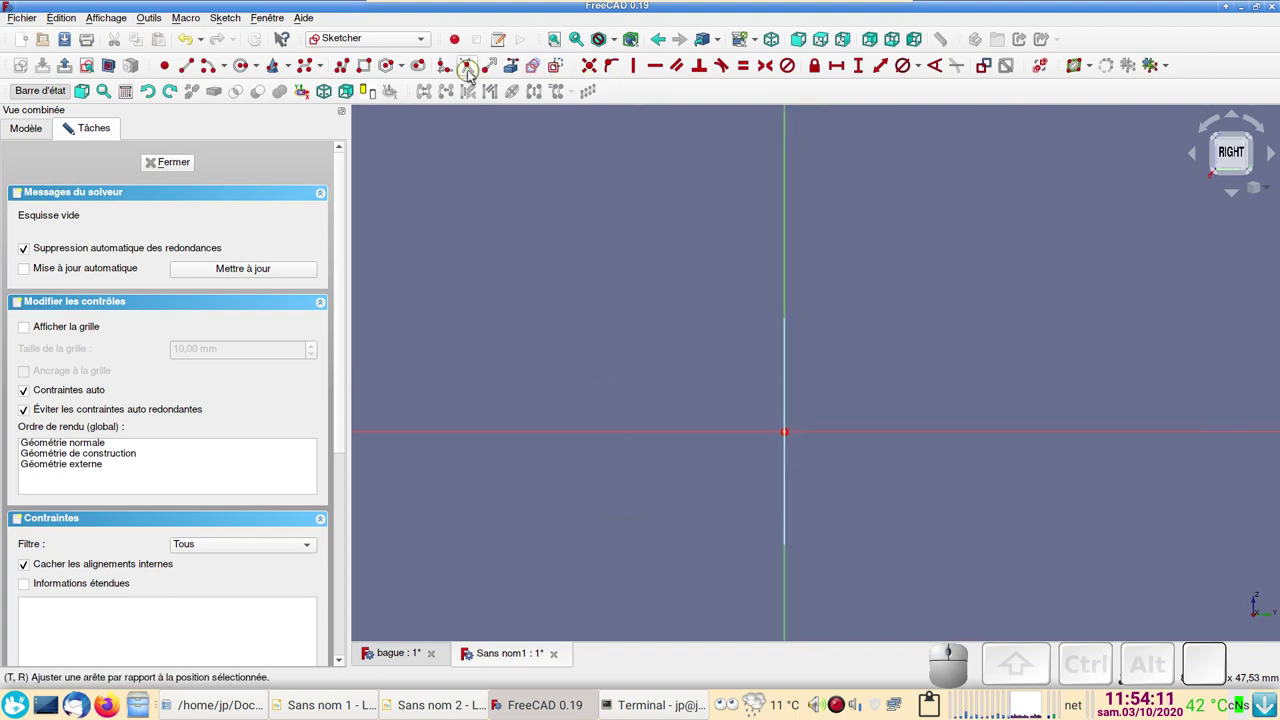
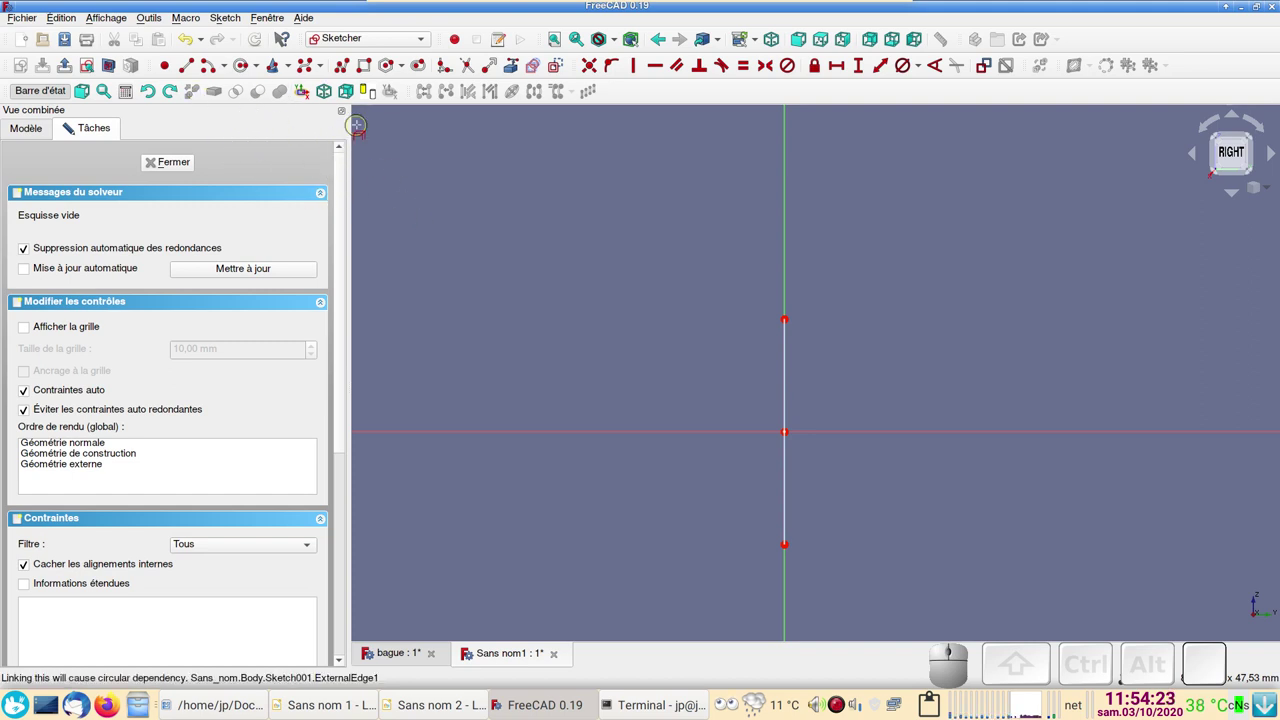
left_click(422, 67)
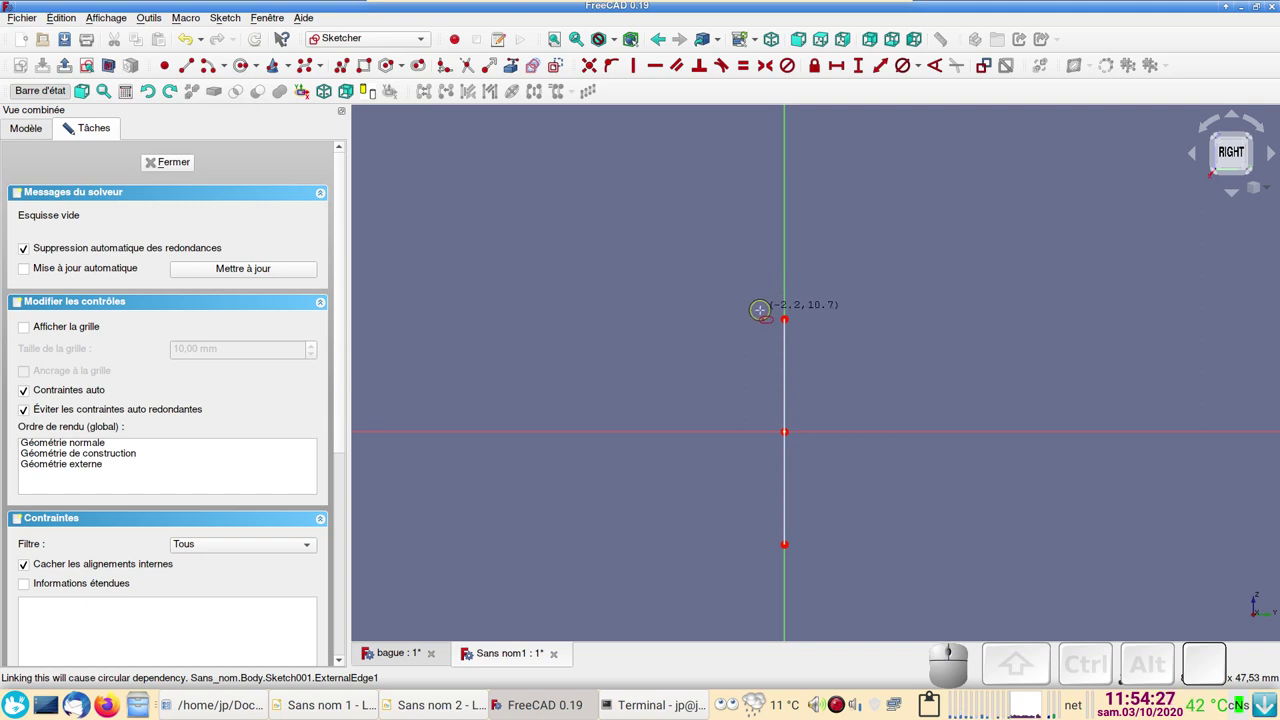
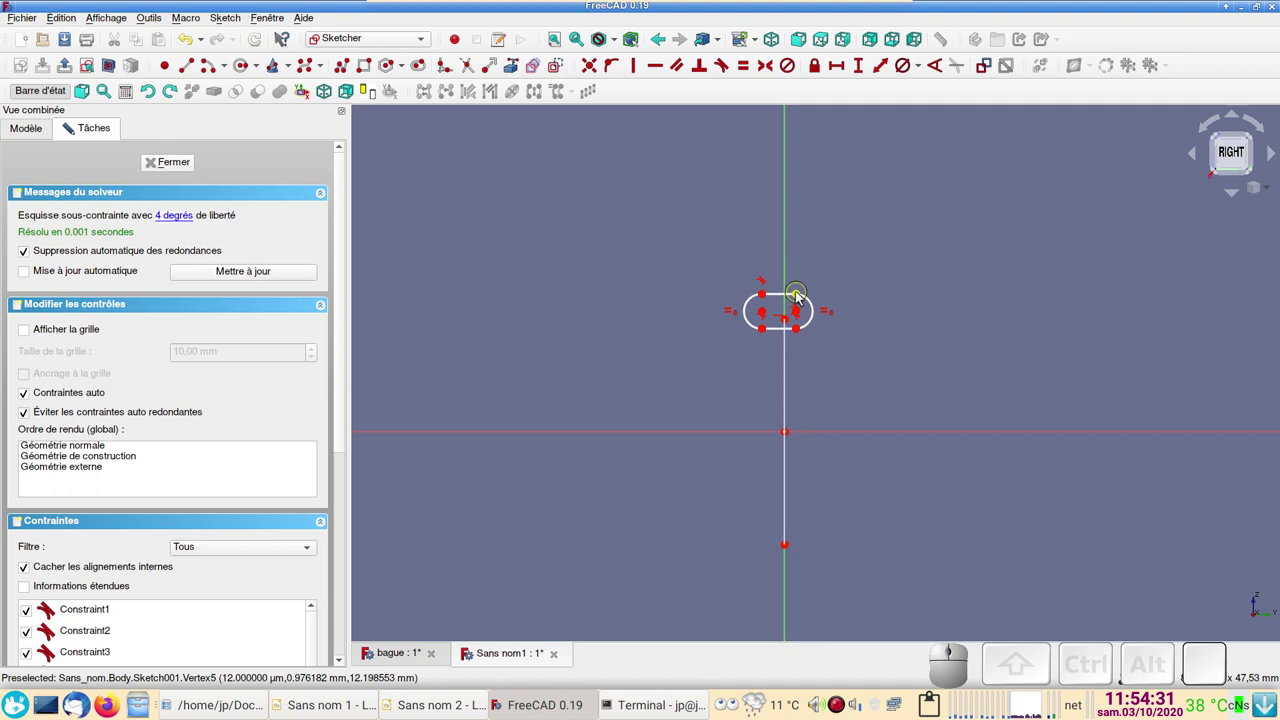
Step: Make the slot symmetric about the vertical axis
left_click(802, 295)
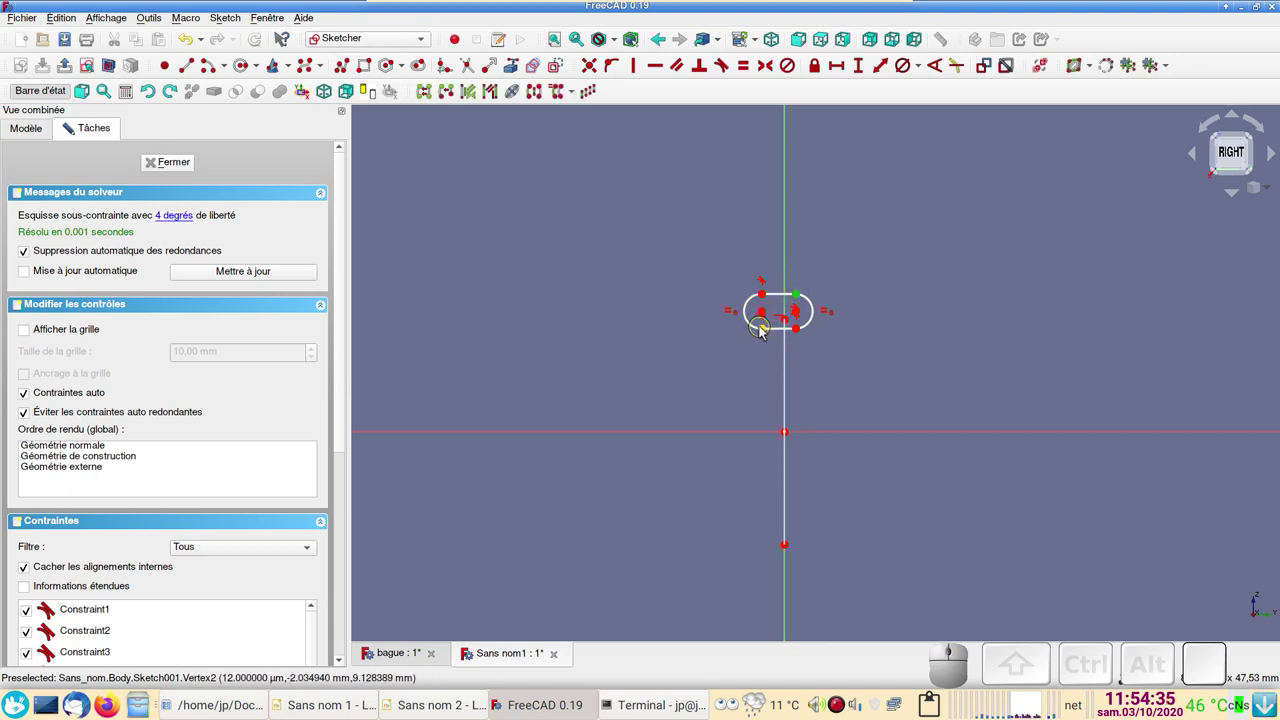
left_click(764, 332)
left_click(786, 322)
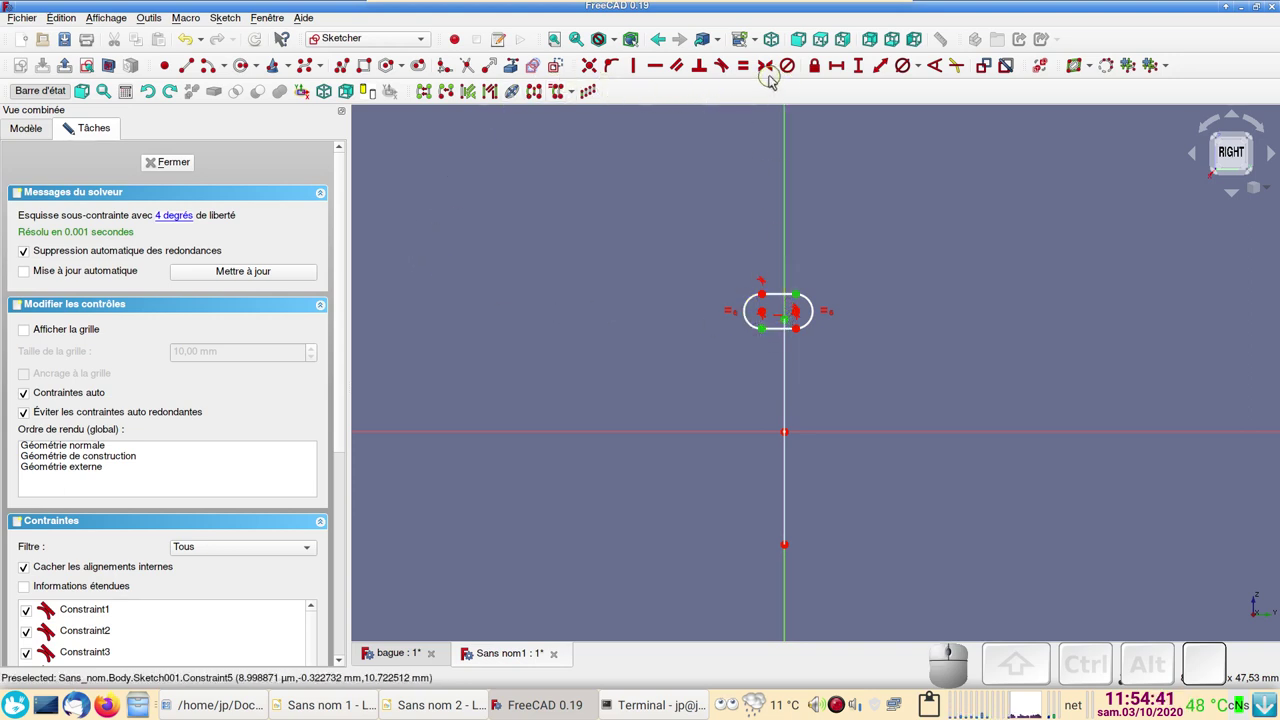
left_click(770, 71)
scroll("up", 3)
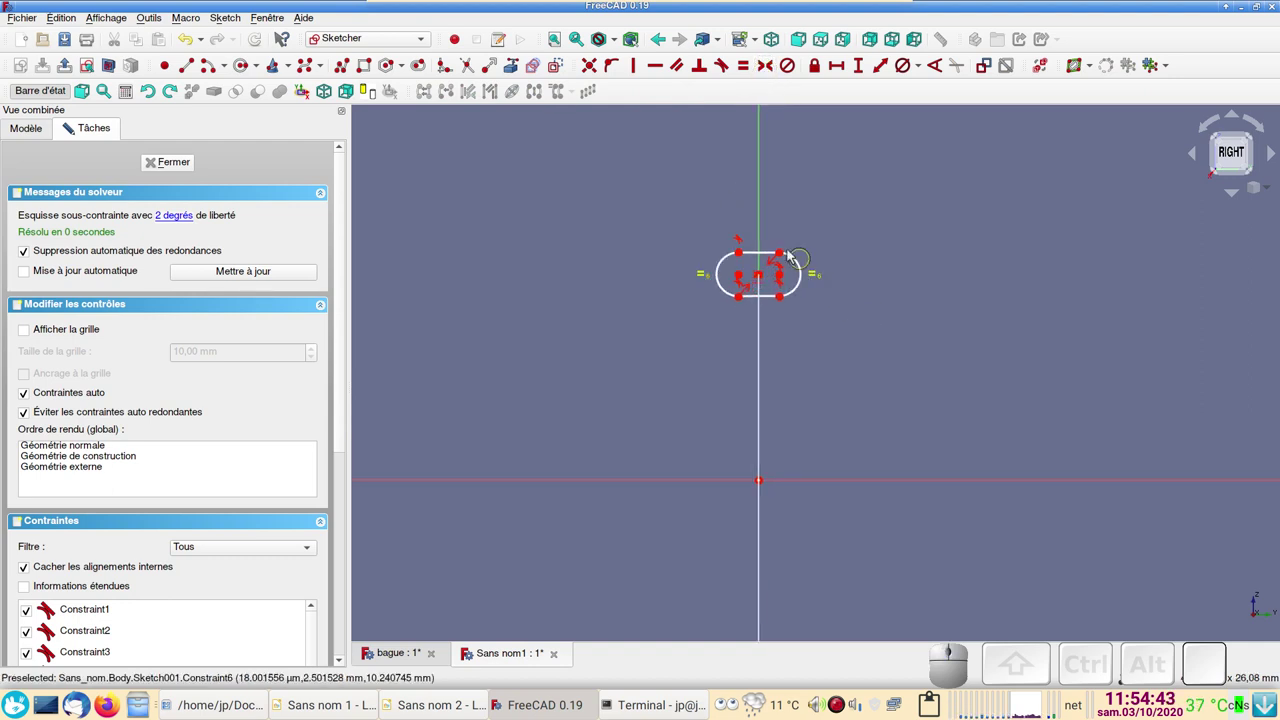
Step: Dimension the slot with a 1.5 mm straight edge and a 2.5 mm rounded end
left_click(769, 259)
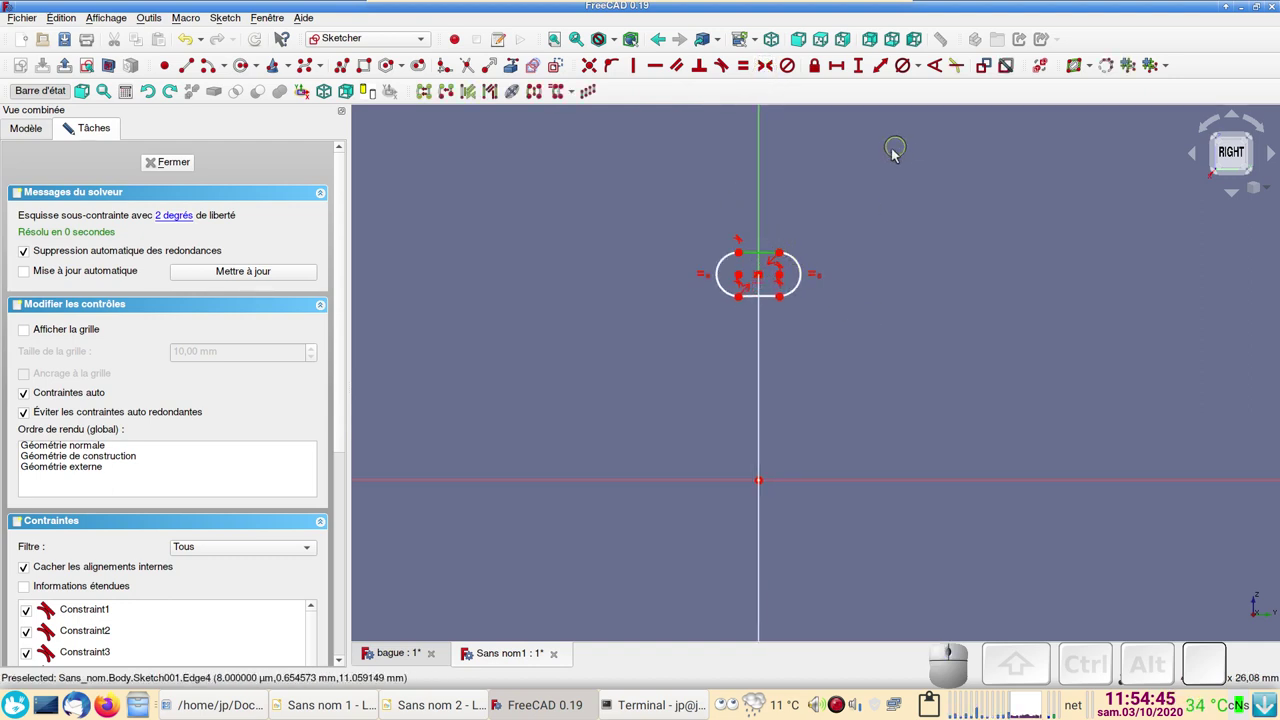
left_click(840, 68)
key("KP_1")
key("KP_Decimal")
key("KP_5")
key("KP_Enter")
left_click(800, 270)
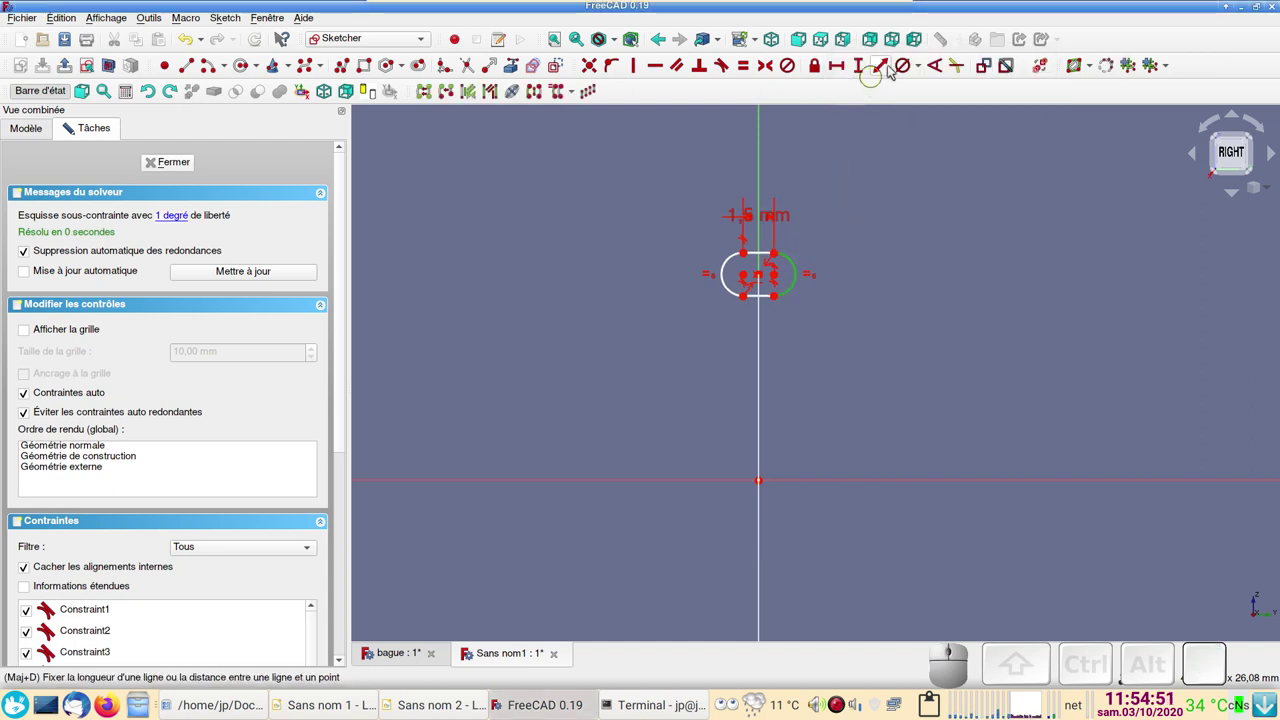
left_click(906, 67)
key("KP_2")
key("KP_Decimal")
key("KP_5")
key("KP_Enter")
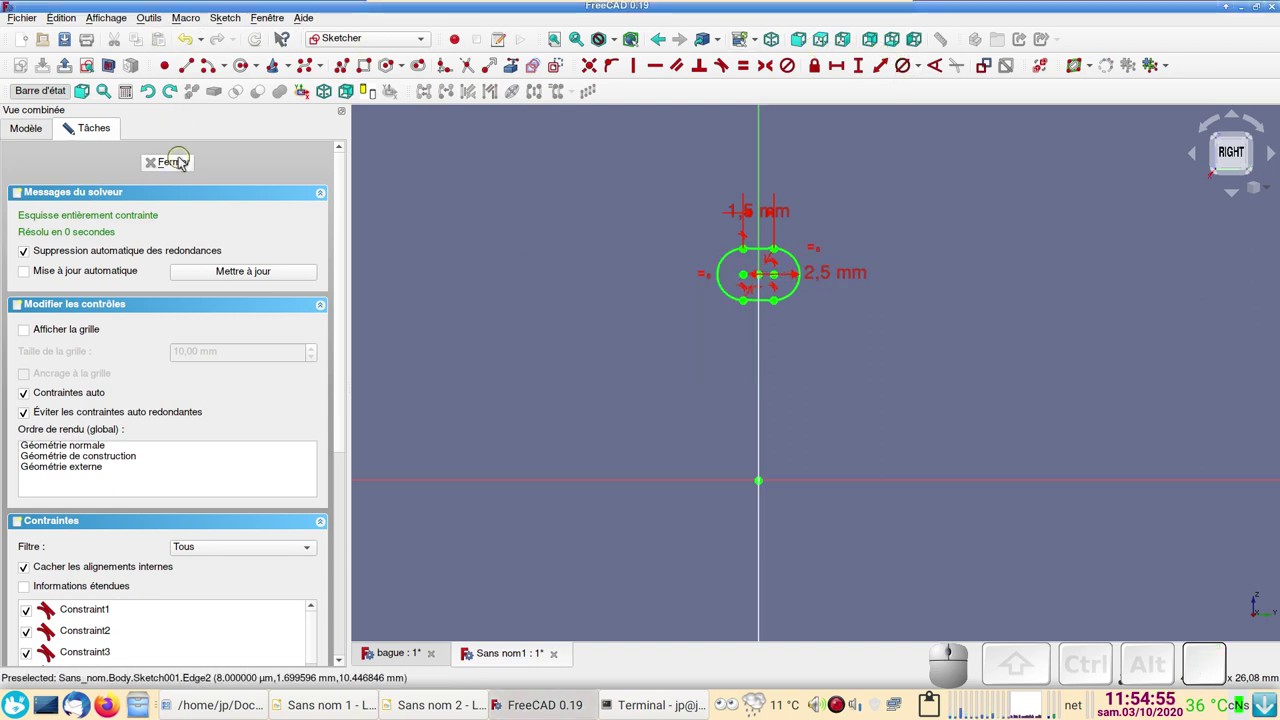
Step: Close the slot sketch and start a third YZ sketch referencing the circle as external geometry
left_click(185, 162)
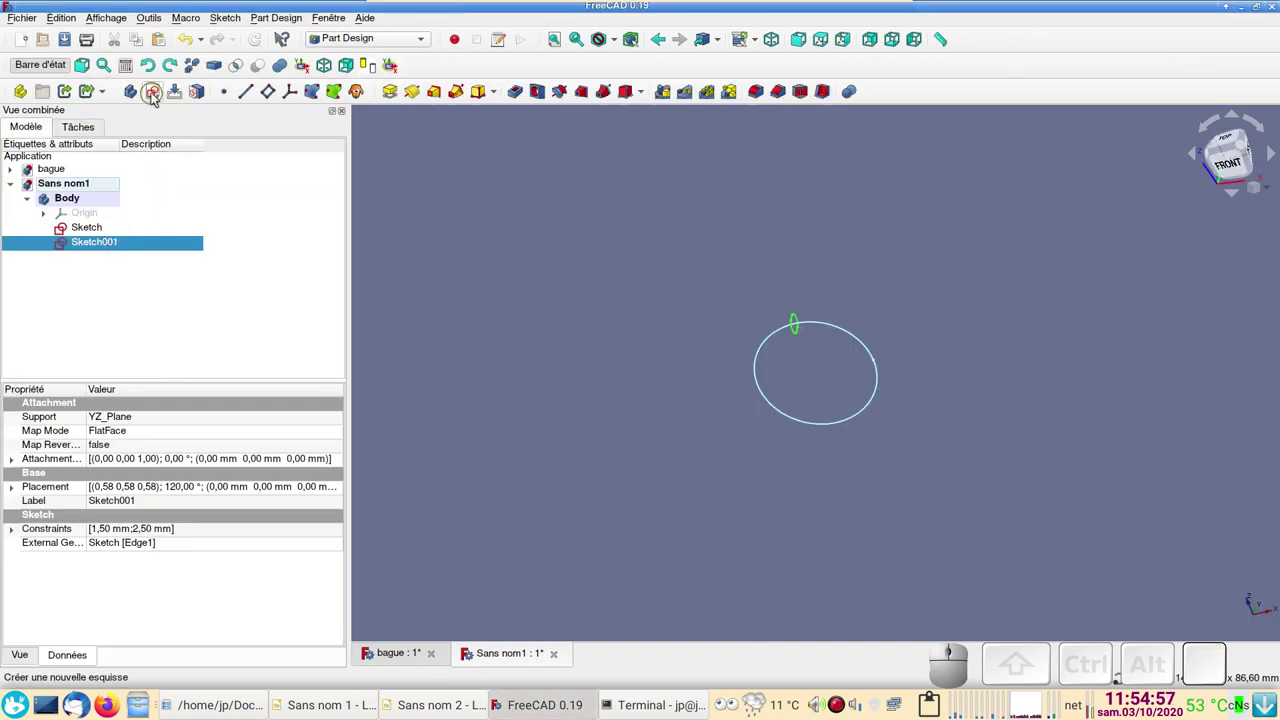
left_click(156, 98)
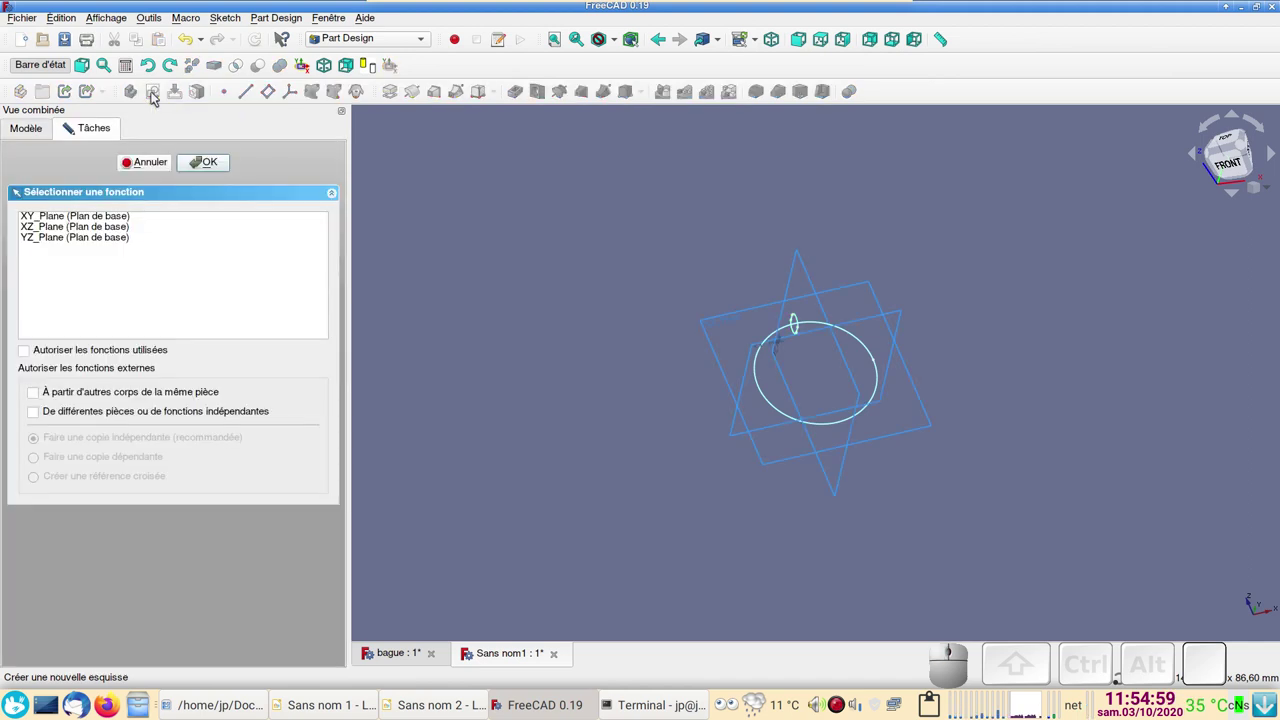
left_click(216, 167)
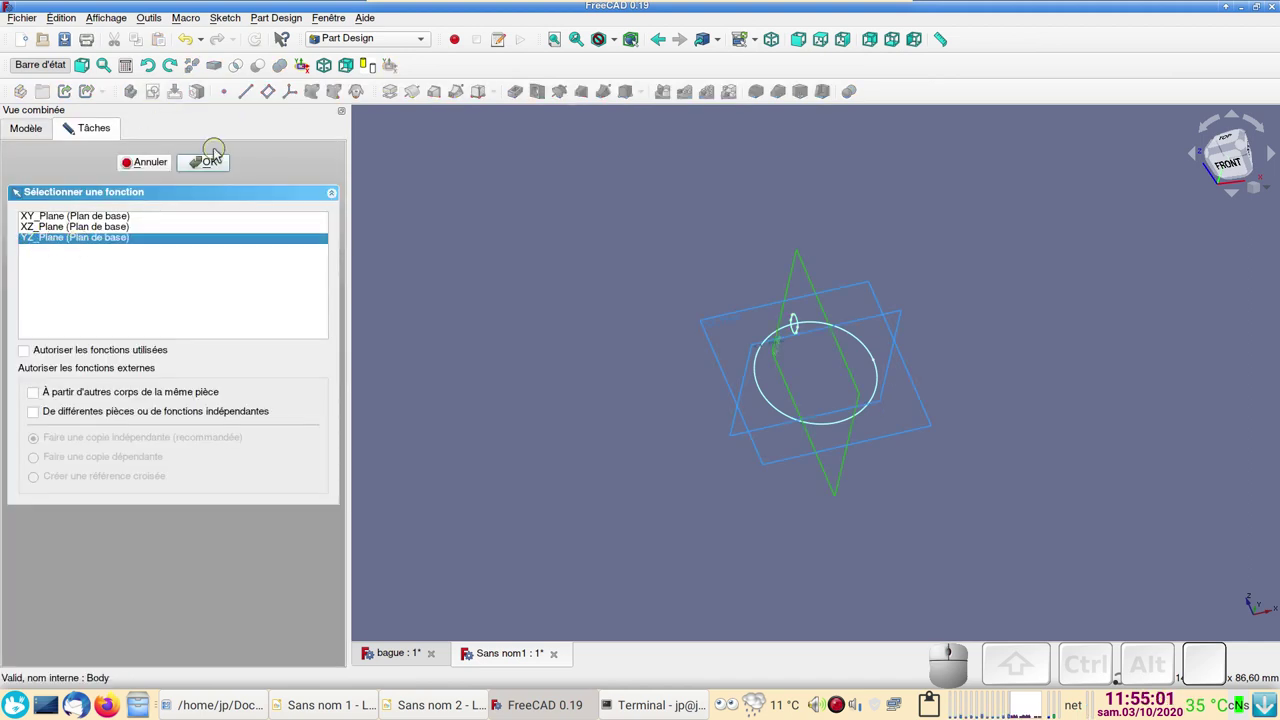
left_click(219, 164)
scroll("up", 3)
left_click(520, 72)
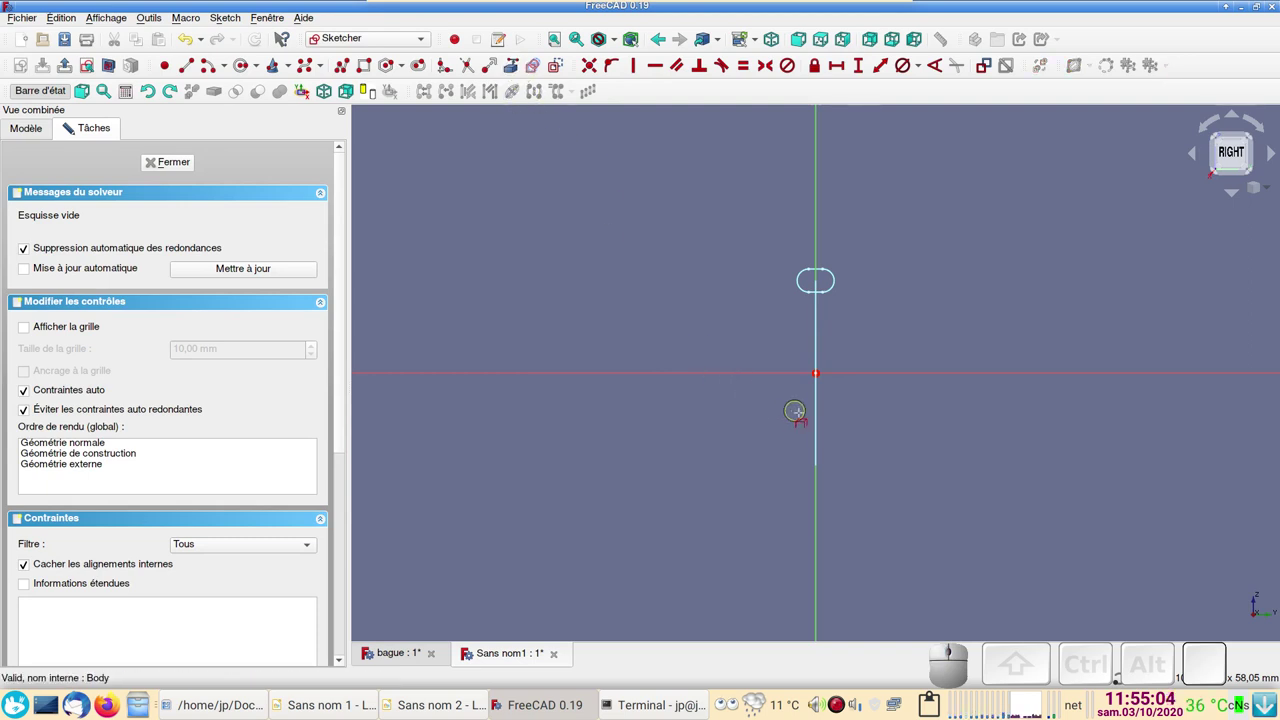
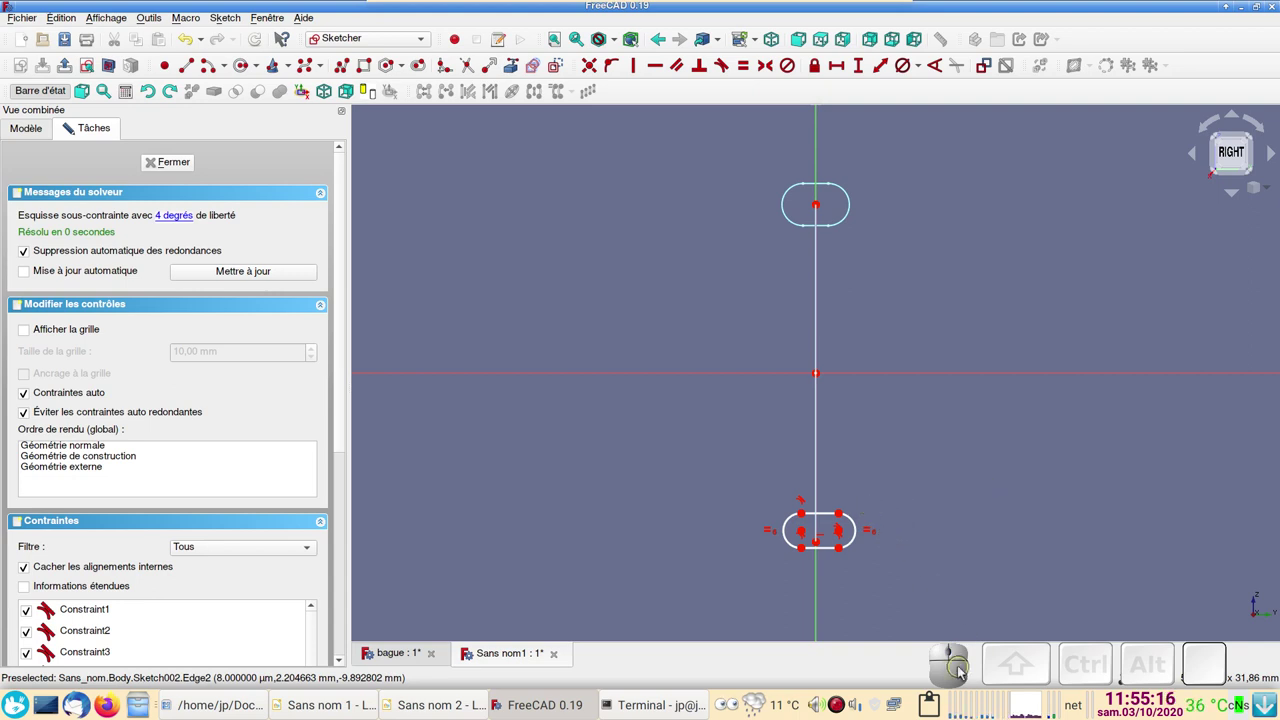
Step: Draw a smaller slot profile in the new sketch
right_click(954, 674)
left_click(1036, 543)
right_click(882, 663)
right_click(964, 606)
left_click(932, 553)
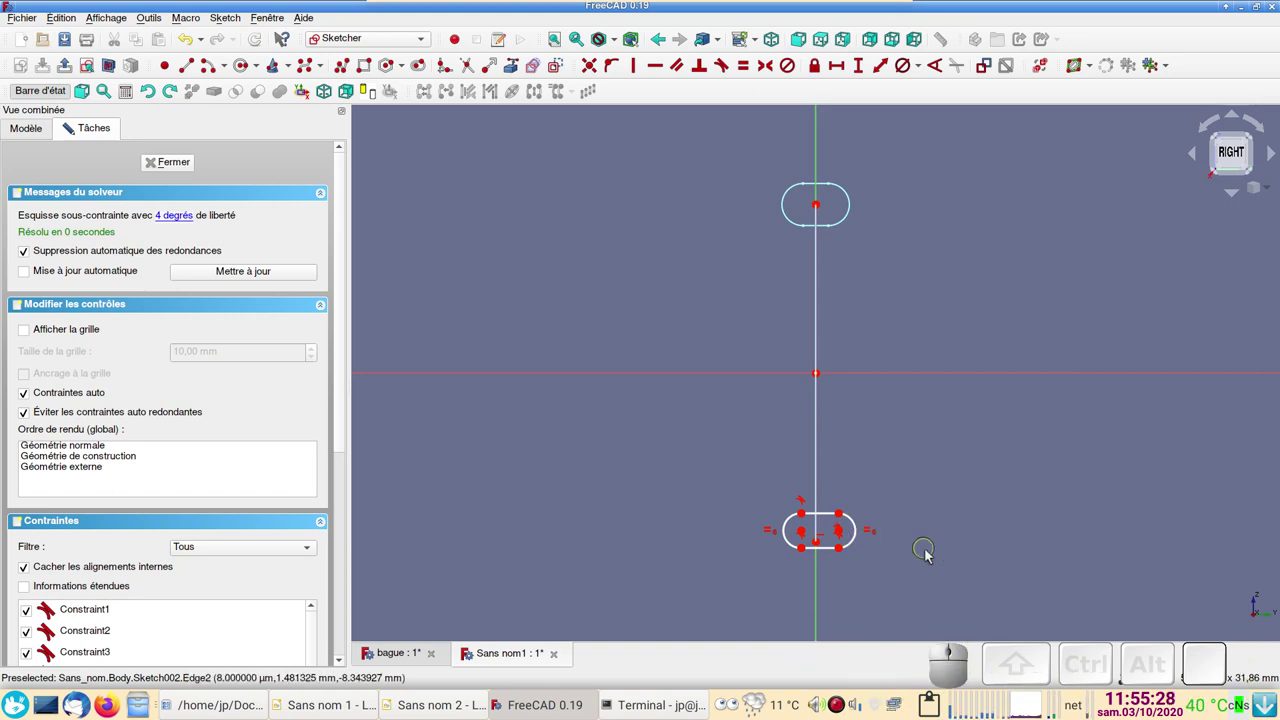
left_click_drag(720, 433, 663, 422)
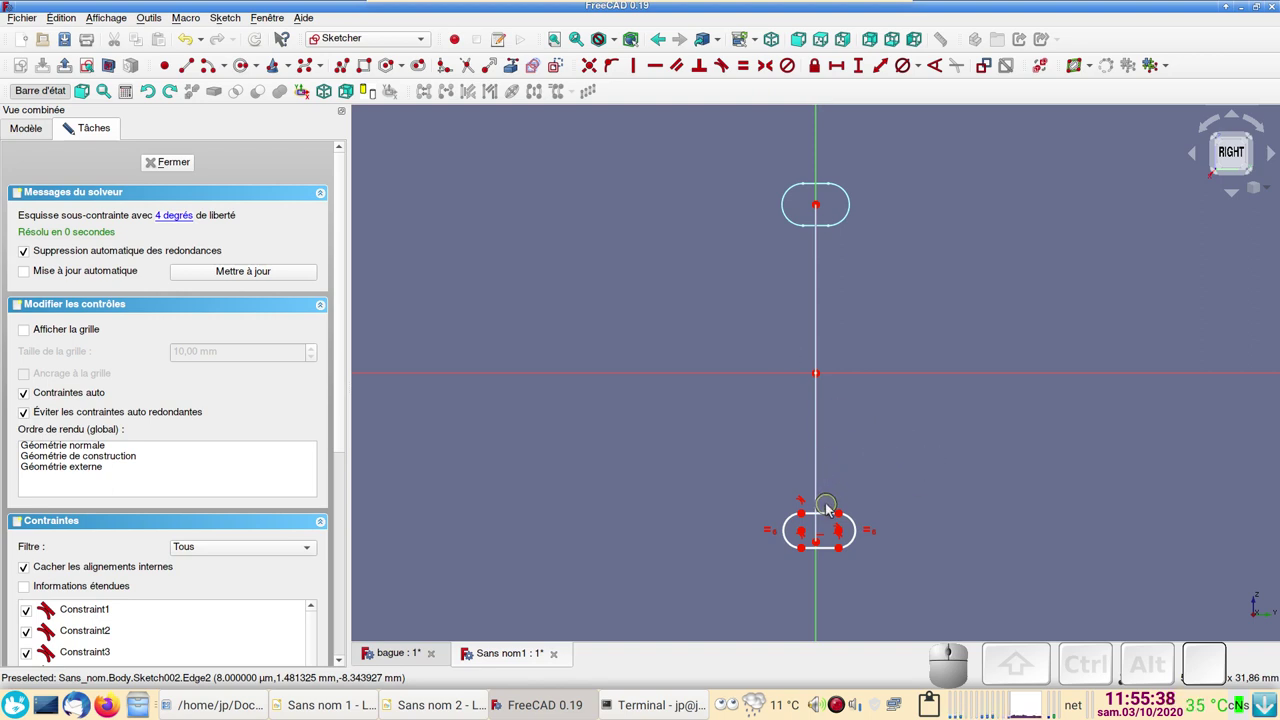
right_click(862, 455)
Step: Dimension the small slot with a 1 mm horizontal distance and a 1 mm end size
left_click(861, 467)
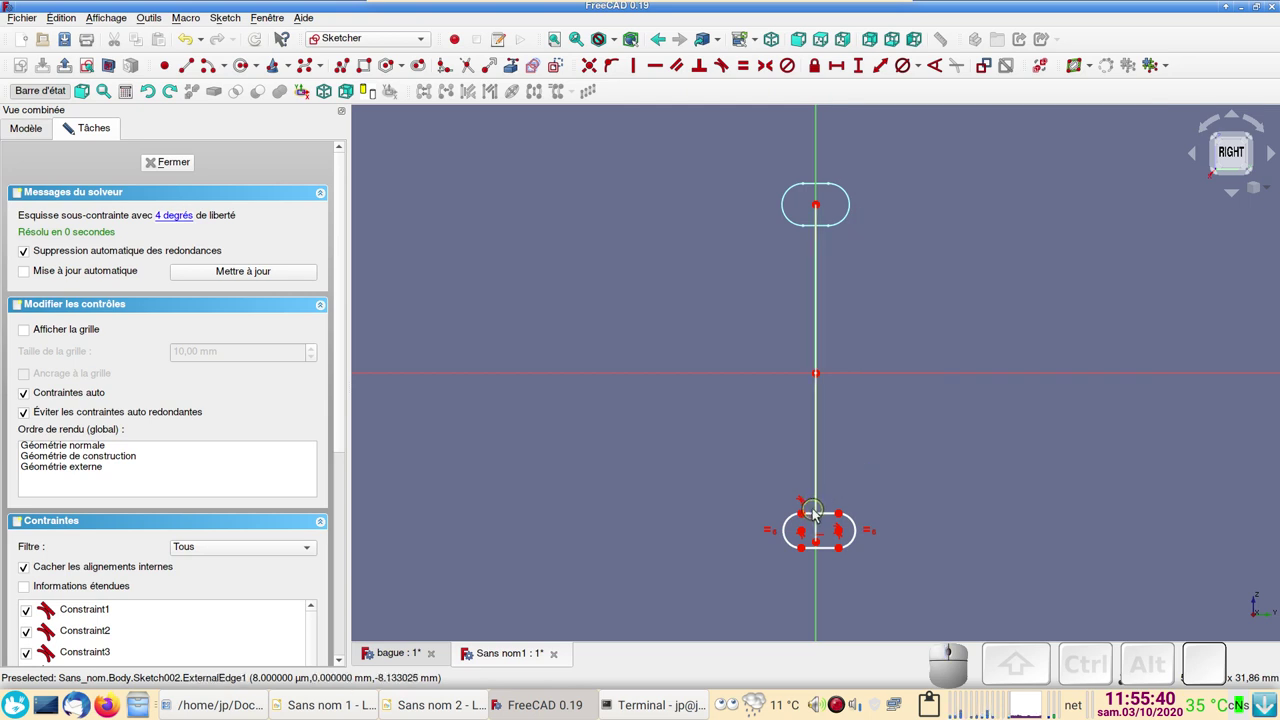
left_click(826, 517)
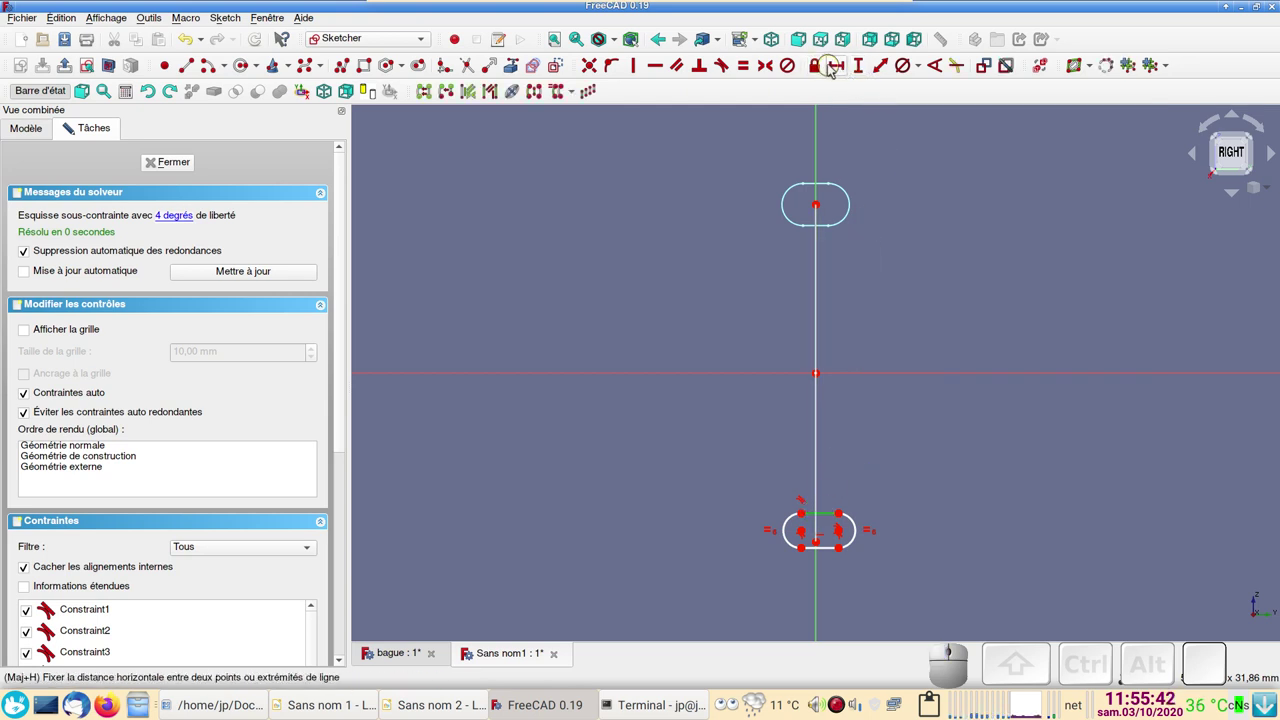
left_click(842, 70)
key("1")
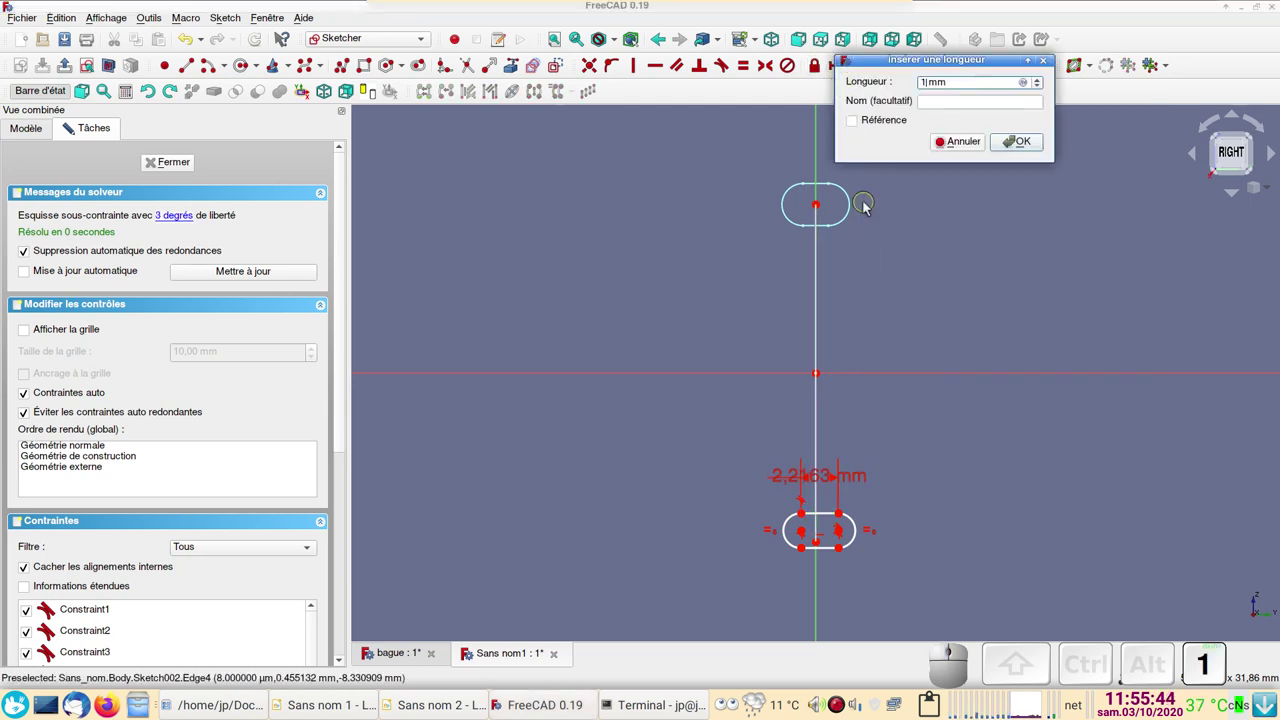
key("Return")
left_click(850, 527)
left_click(908, 71)
left_click_drag(904, 84, 736, 318)
key("1")
key("Return")
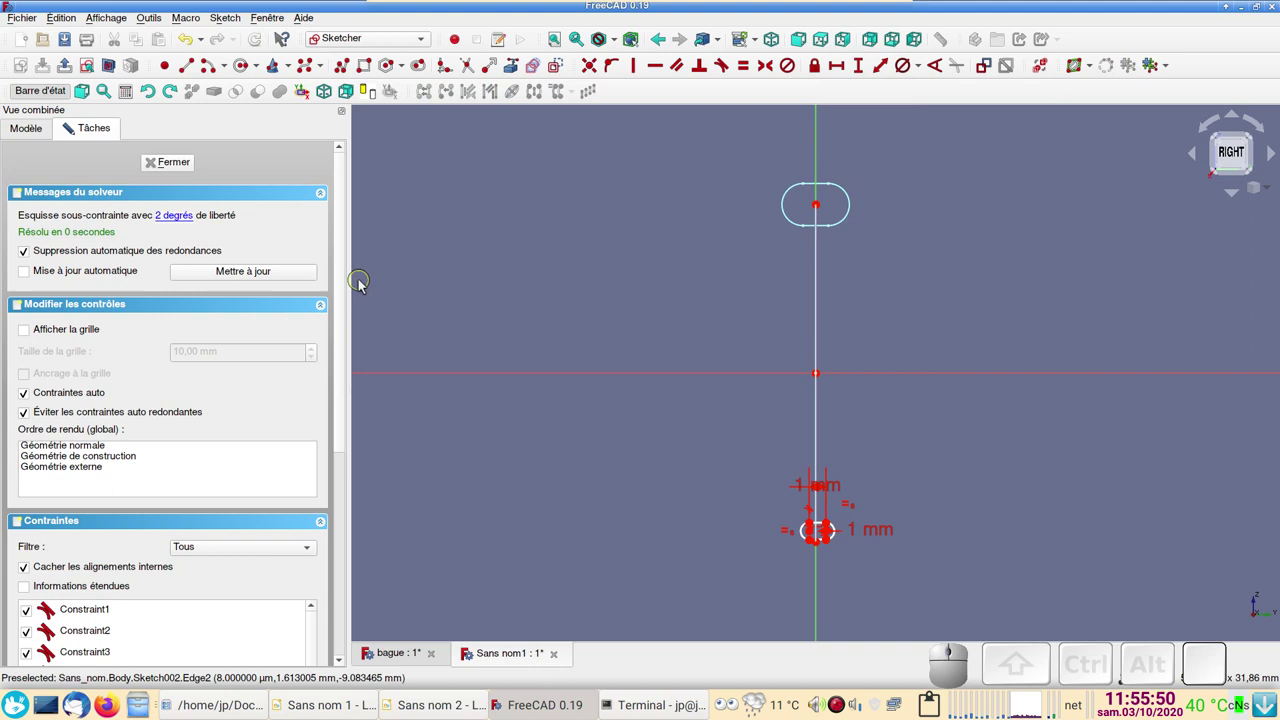
Step: Constrain the slot onto the vertical axis so the sketch is fully constrained
scroll("up", 3)
right_click(741, 557)
left_click(813, 373)
left_click(780, 404)
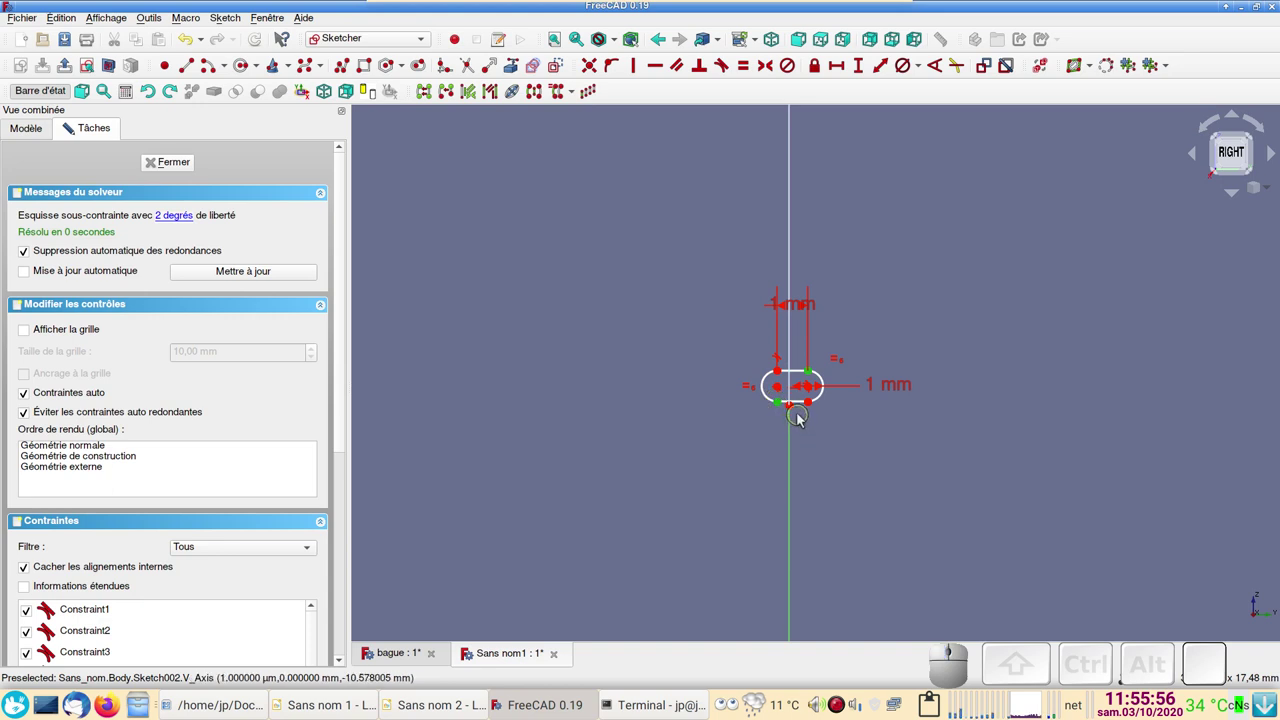
left_click(795, 409)
left_click(770, 72)
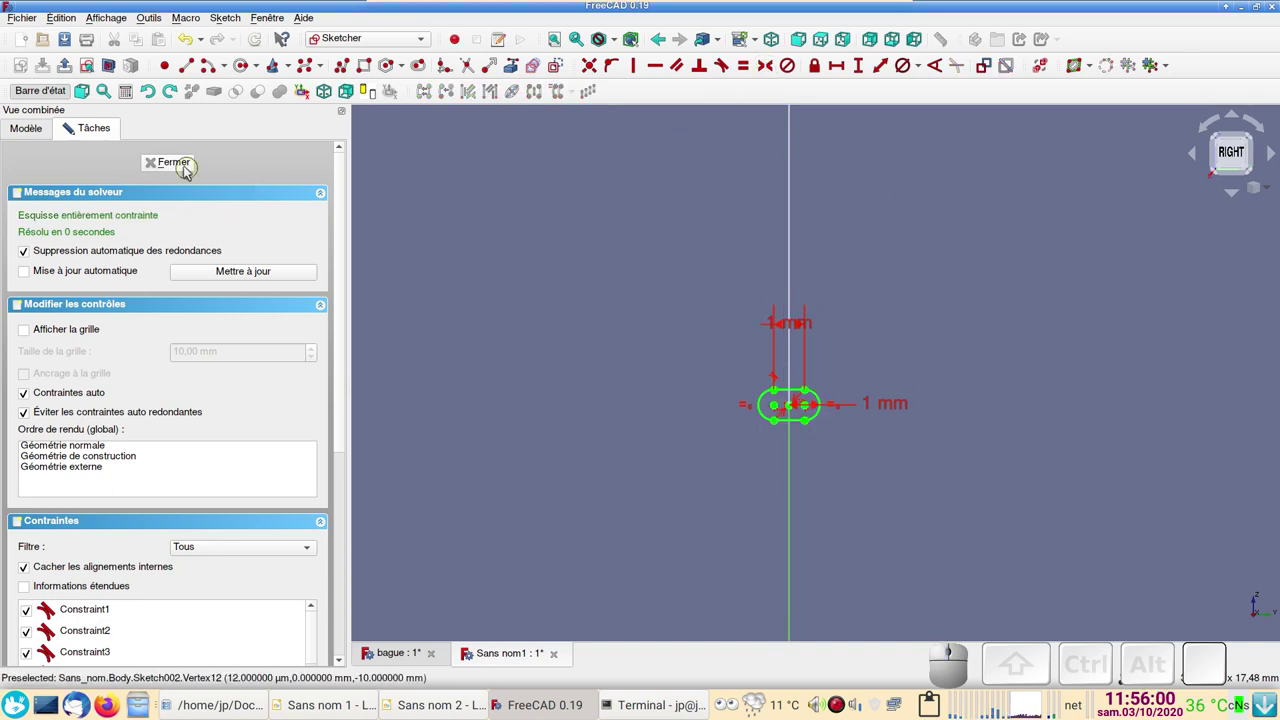
Step: Close the sketch and start an Additive Pipe from the ring profile sketch
left_click(180, 166)
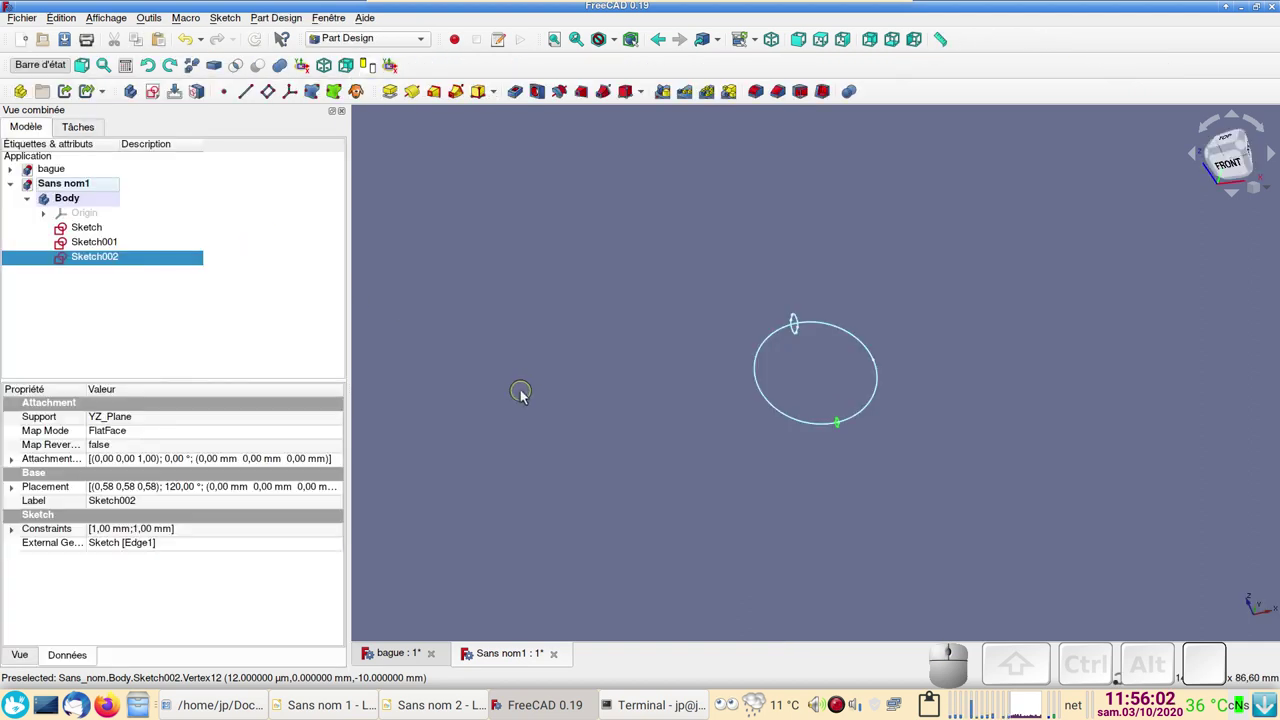
scroll("down", 3)
scroll("up", 3)
left_click_drag(1000, 478, 862, 339)
left_click_drag(928, 386, 834, 318)
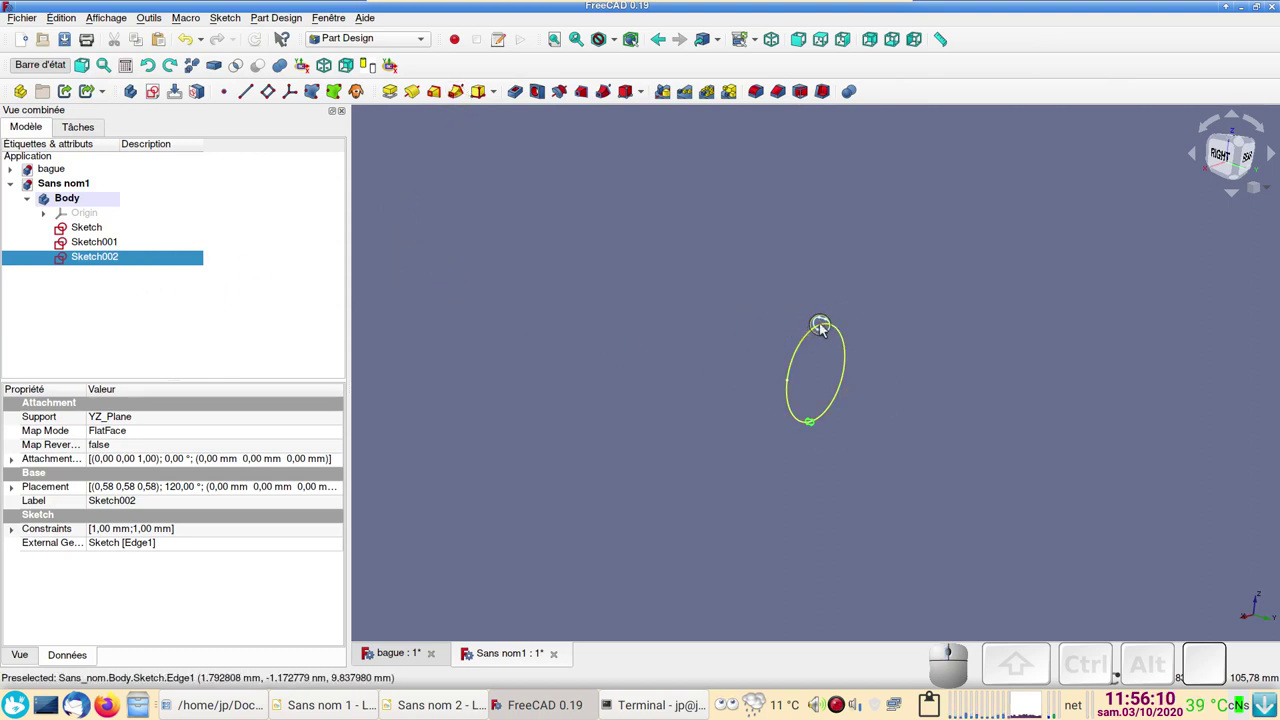
left_click(824, 319)
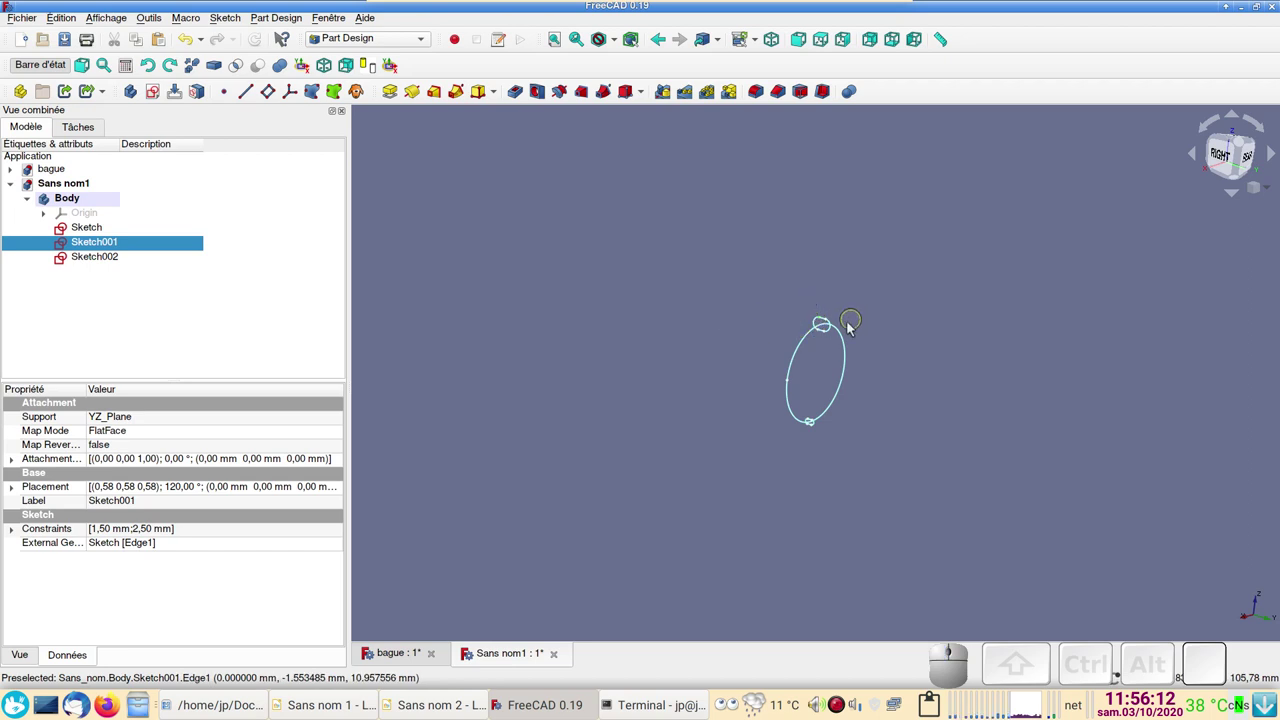
left_click(836, 324)
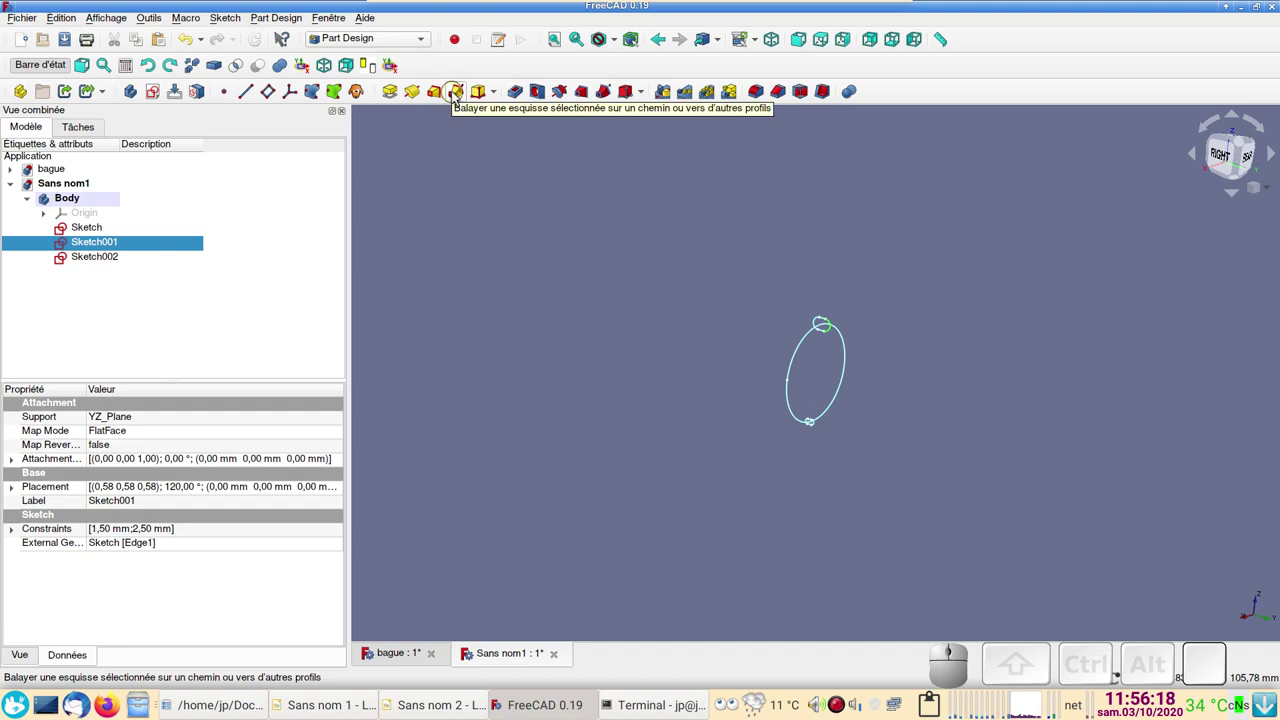
left_click(458, 96)
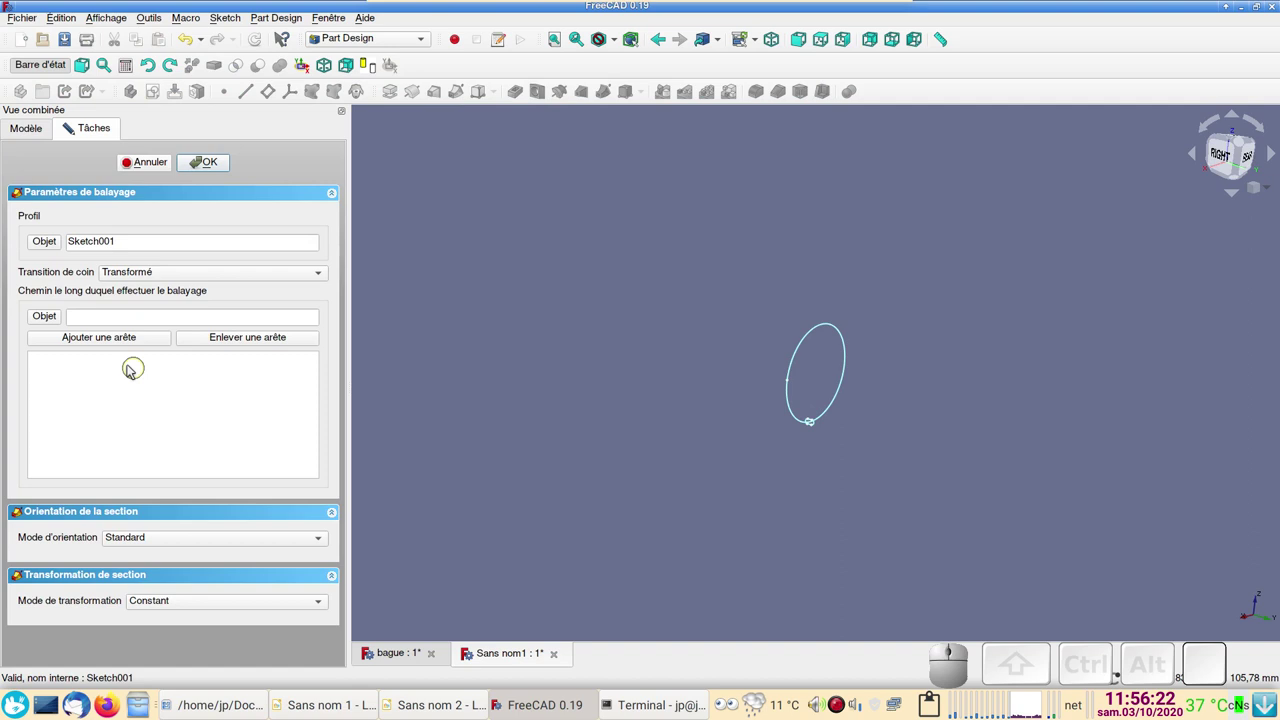
Step: Set the circle sketch as the sweep path
left_click(51, 321)
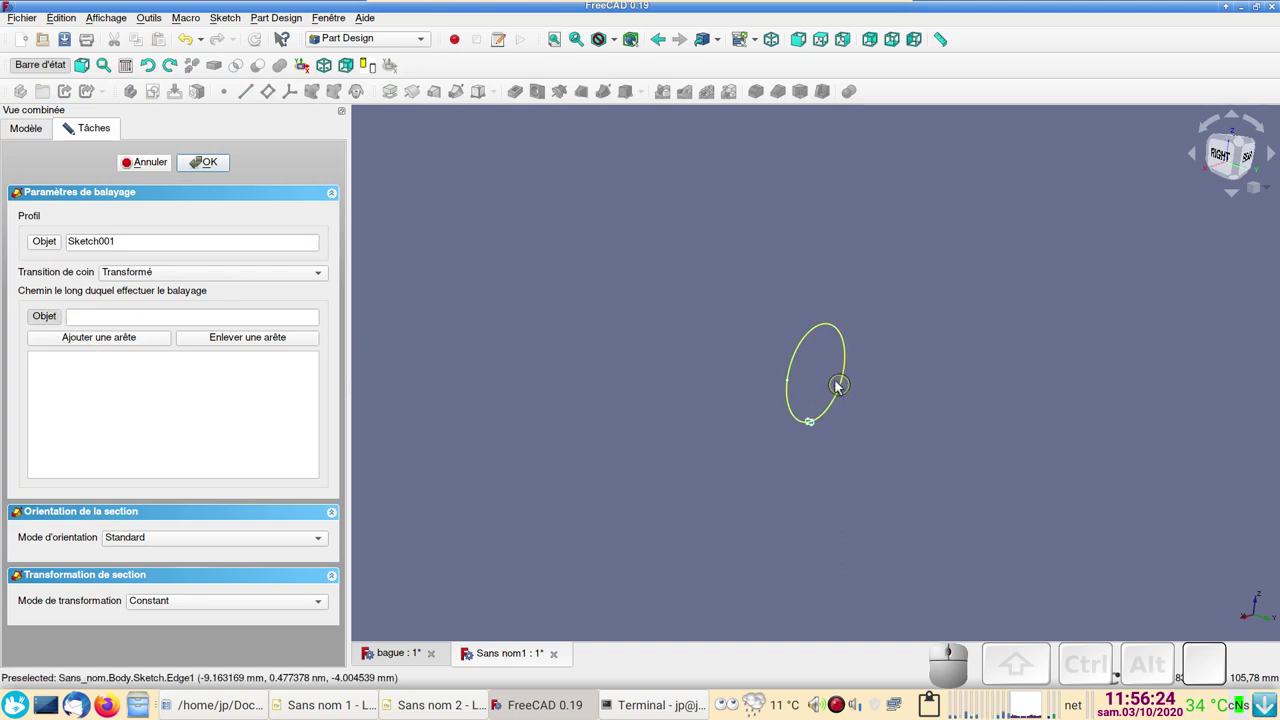
left_click(850, 369)
scroll("up", 3)
left_click(1037, 440)
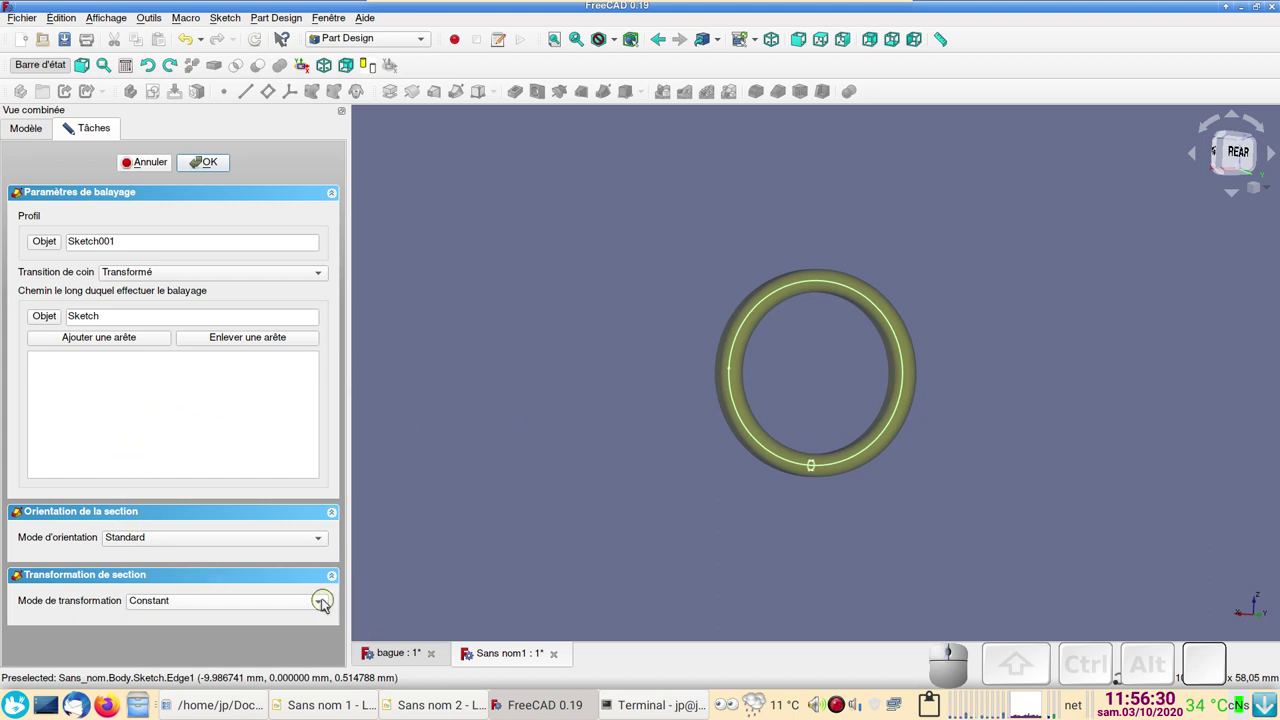
Step: Switch to multiple sections, add the small slot sketch as a section and accept the pipe
left_click(326, 602)
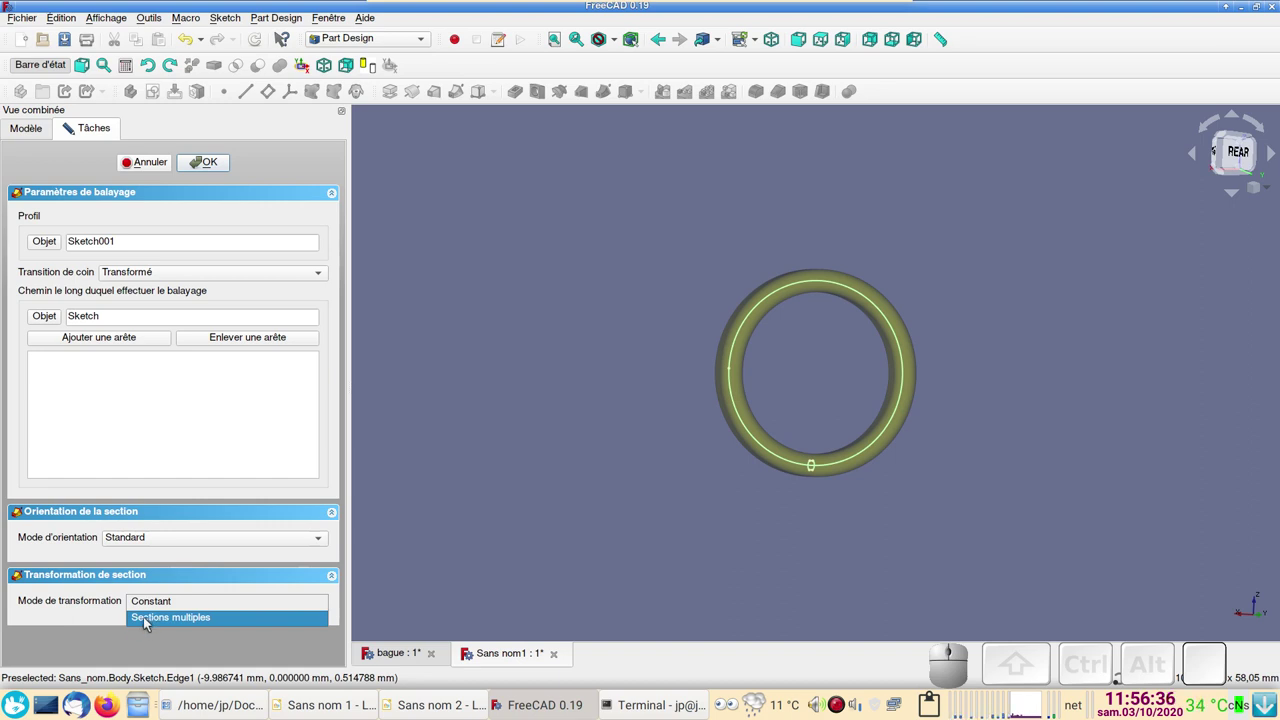
left_click(150, 621)
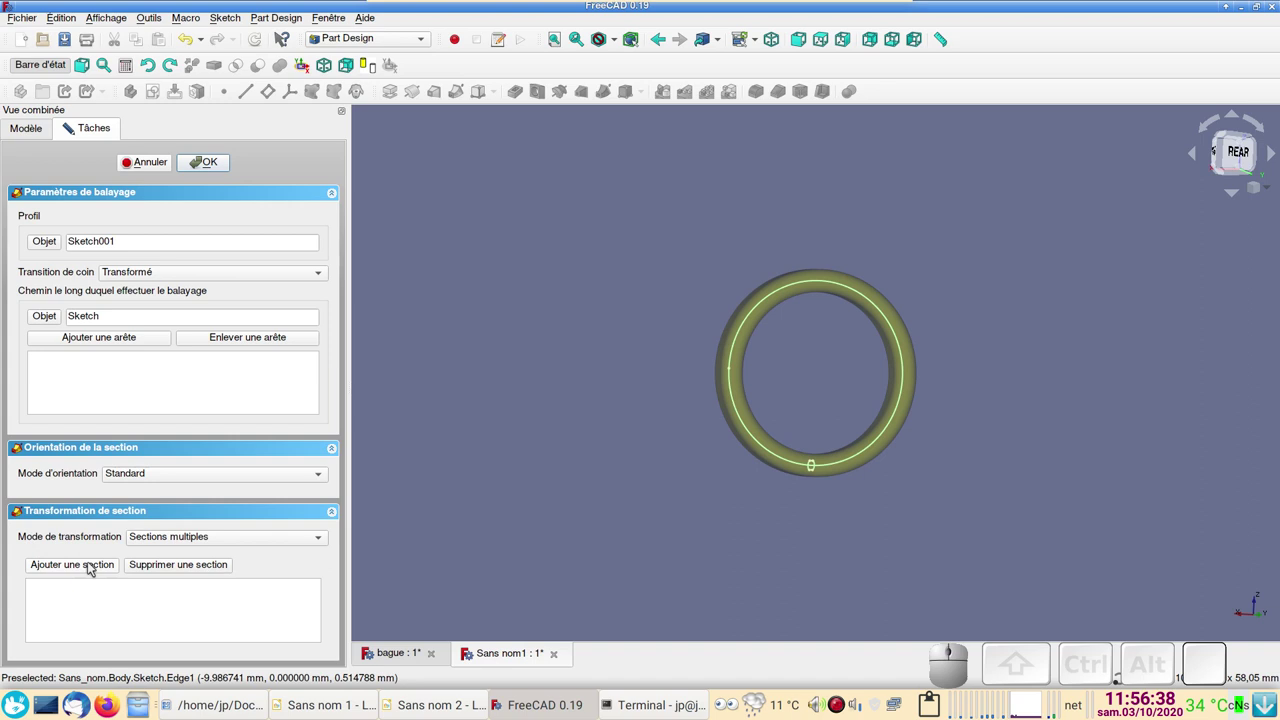
left_click(93, 568)
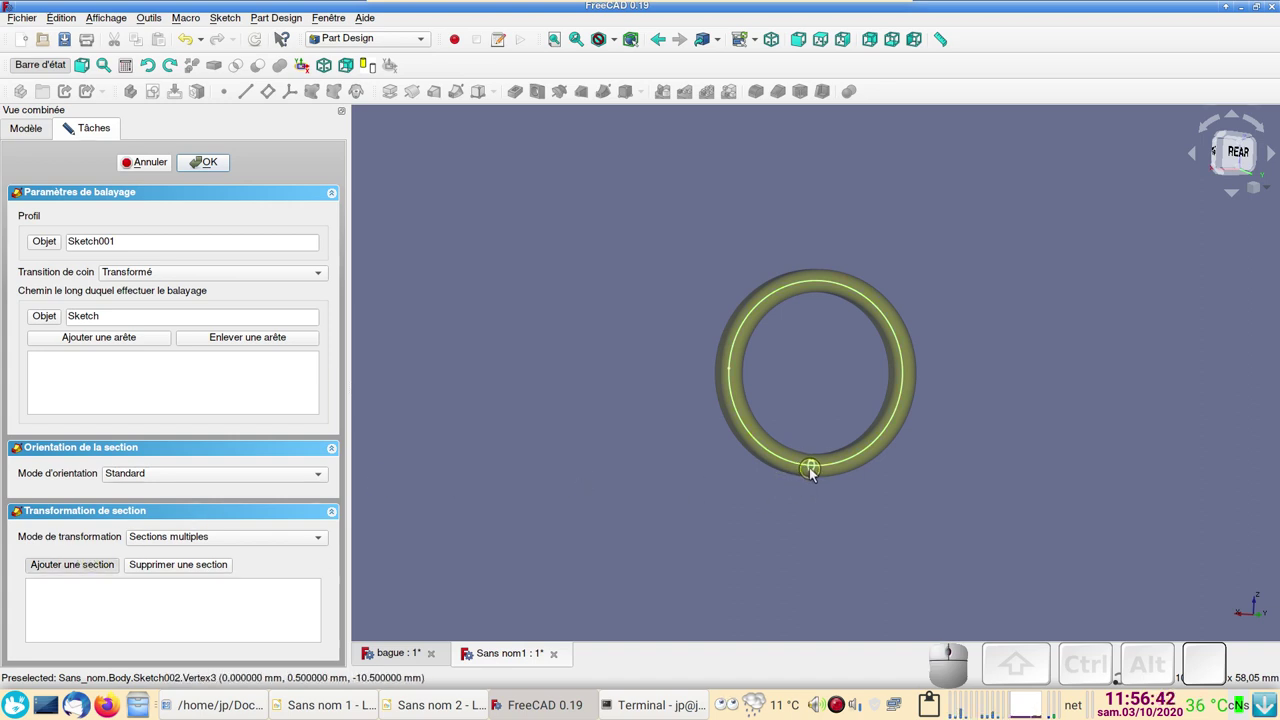
left_click(44, 134)
left_click(87, 229)
left_click_drag(639, 493, 173, 228)
left_click(98, 133)
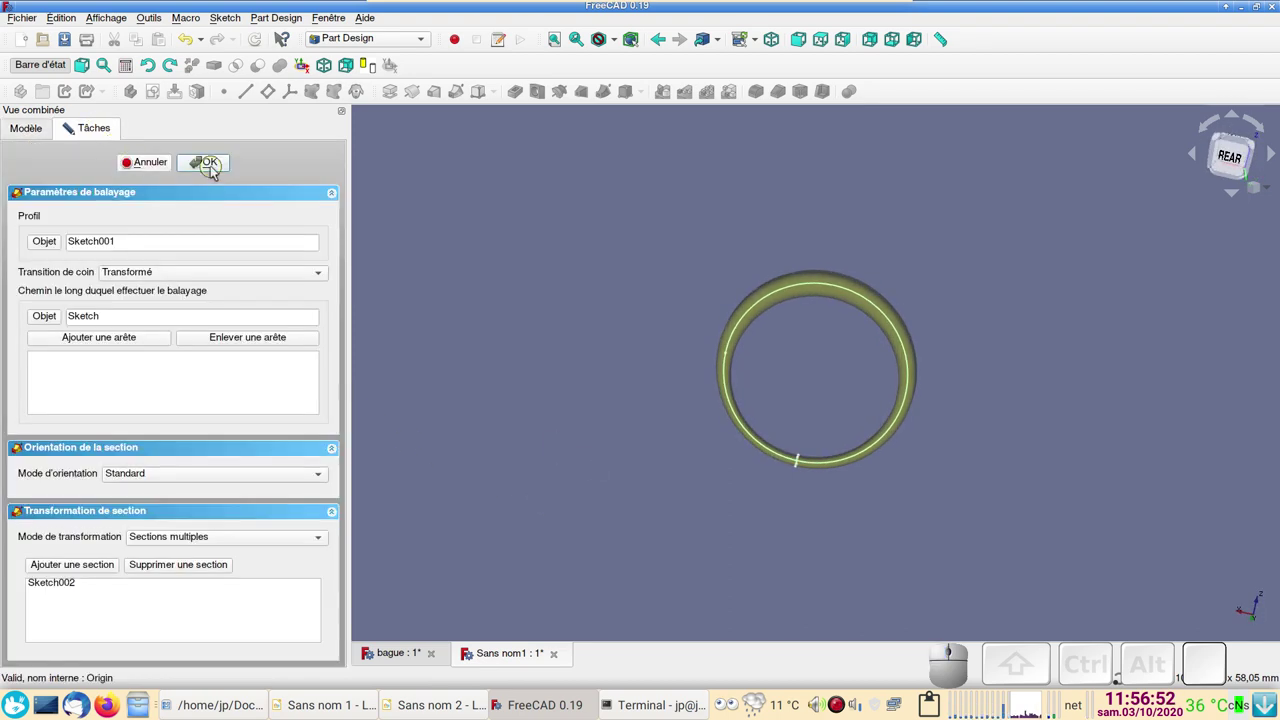
left_click(217, 169)
Step: Orbit the view to inspect the swept ring band
left_click_drag(583, 413, 1119, 478)
left_click(1124, 475)
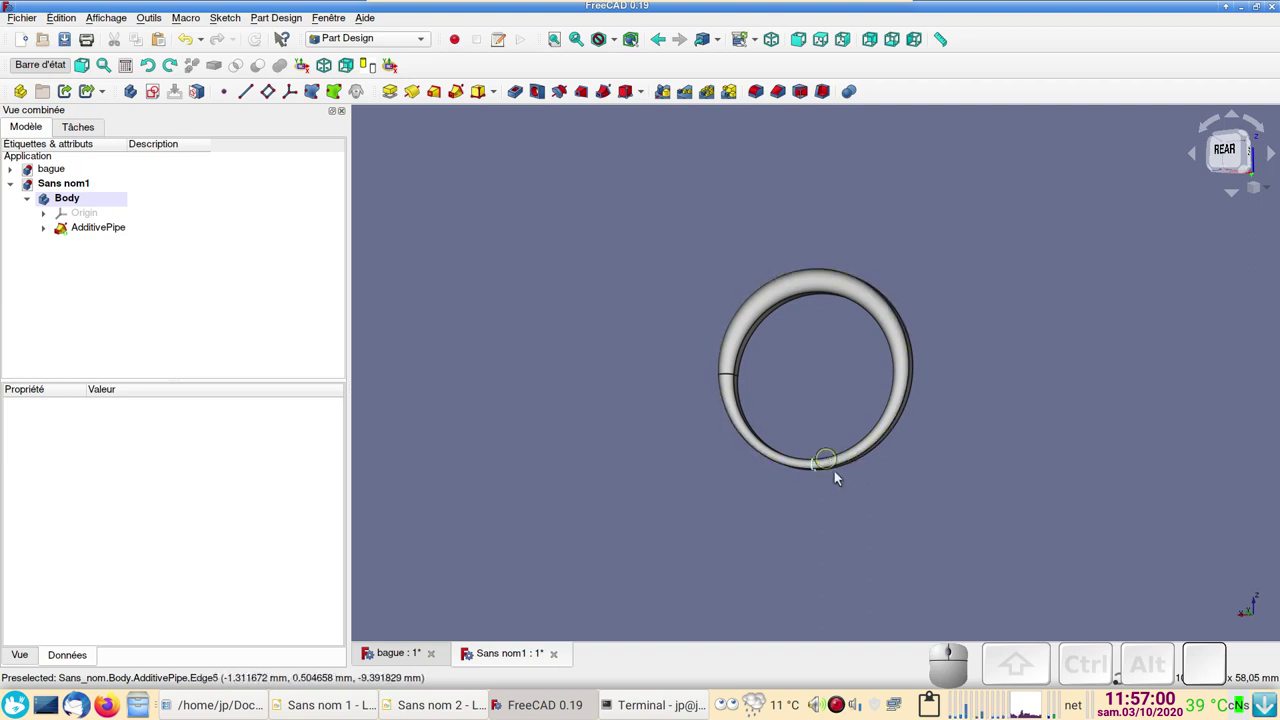
left_click_drag(914, 496, 975, 540)
left_click_drag(638, 517, 650, 542)
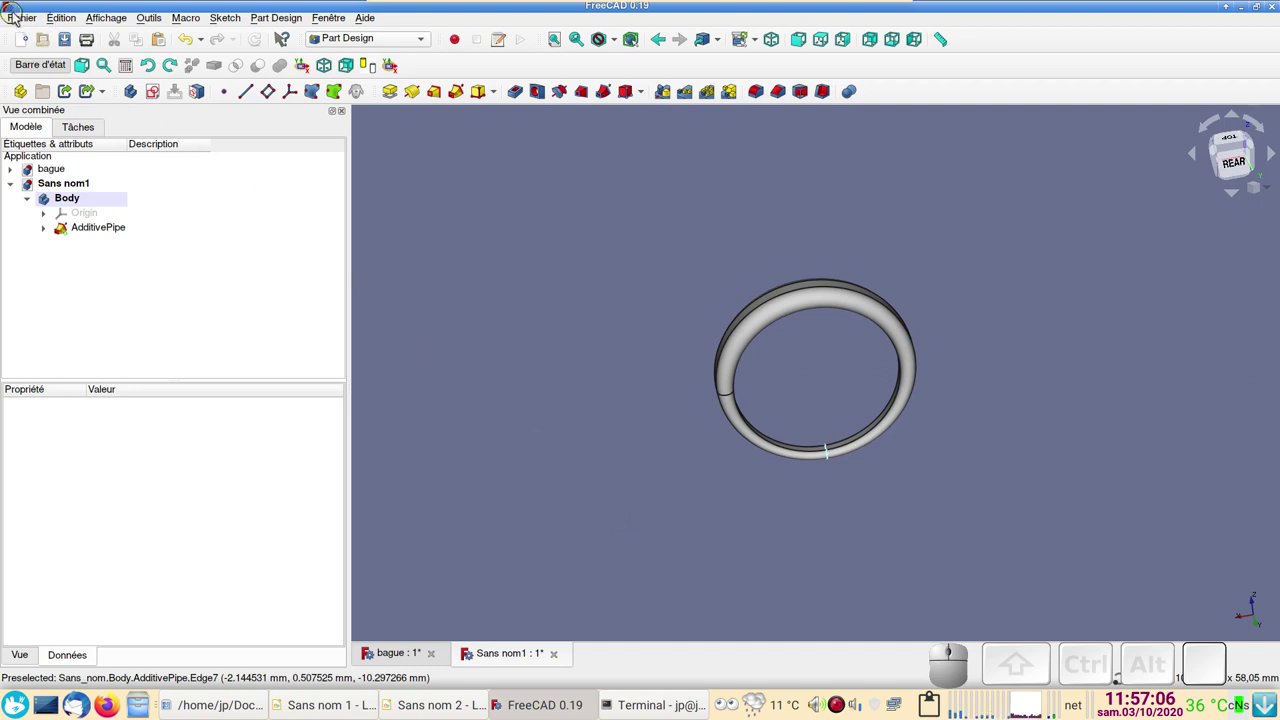
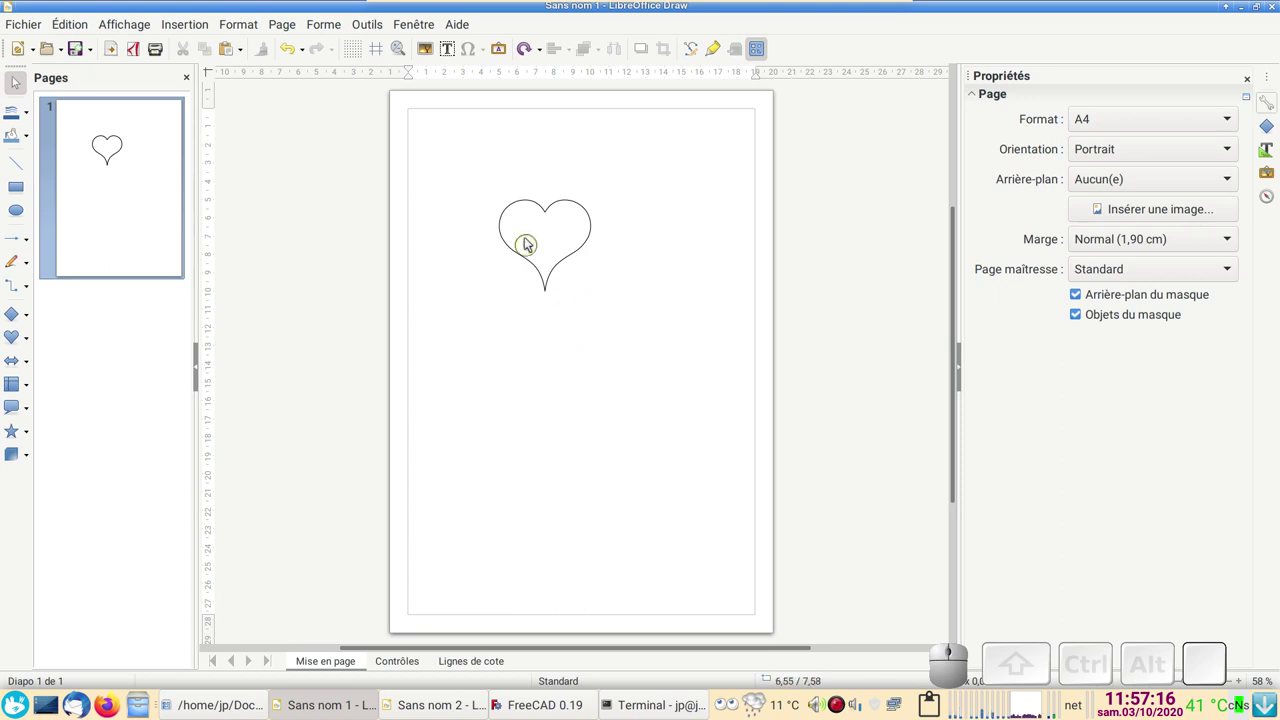
Step: Set the heart shape to position 5 cm, 5 cm and size 5 × 5 cm, then return to FreeCAD
left_click(514, 249)
left_click(527, 257)
left_click(528, 262)
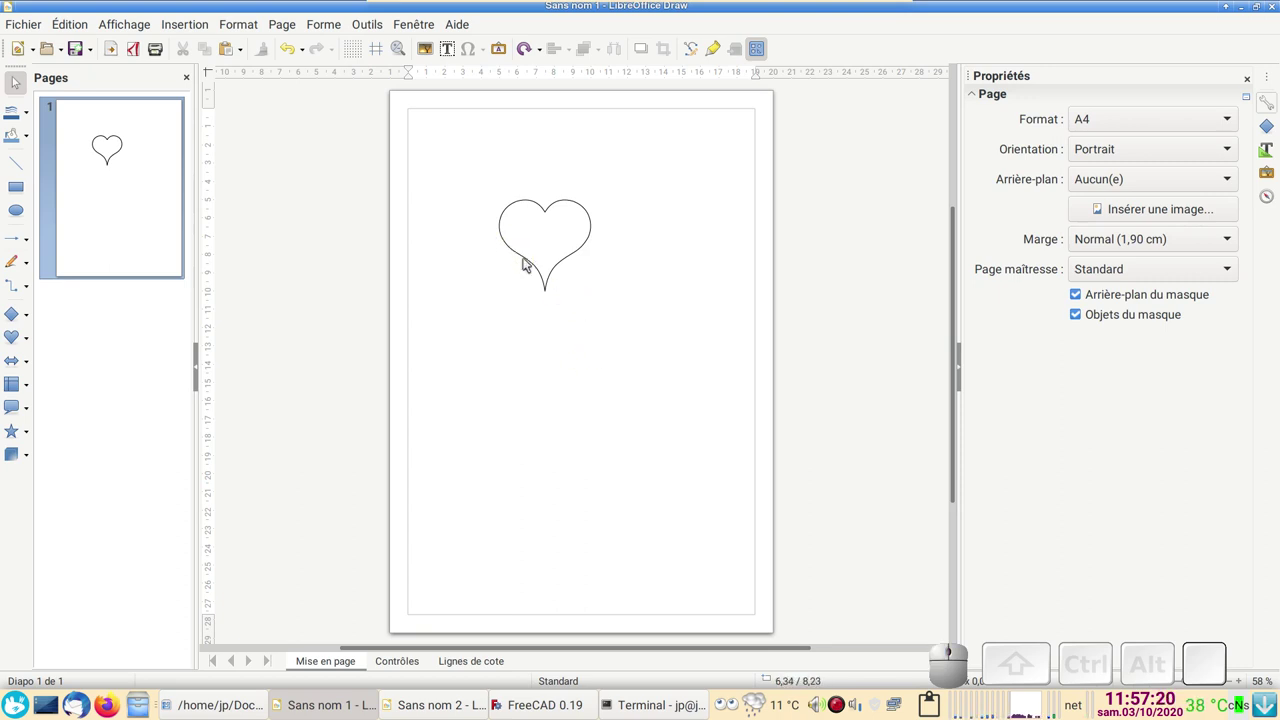
left_click(536, 265)
left_click(537, 263)
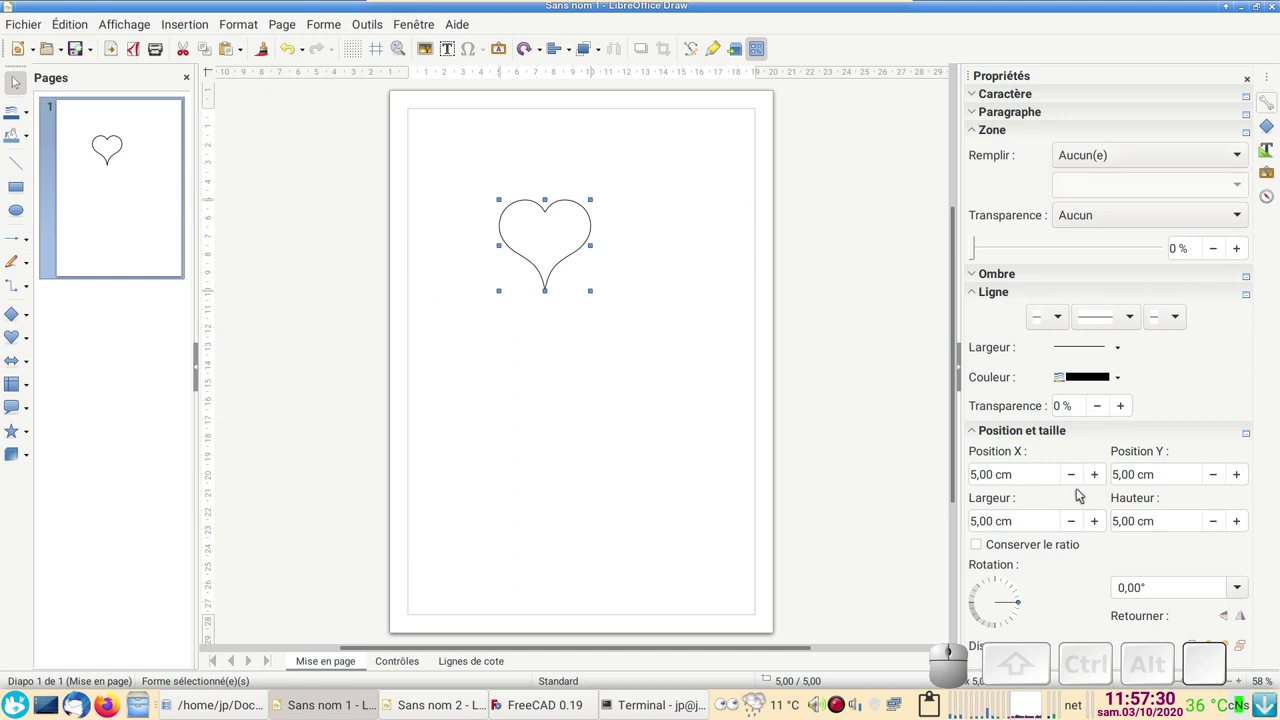
left_click(843, 412)
left_click(530, 709)
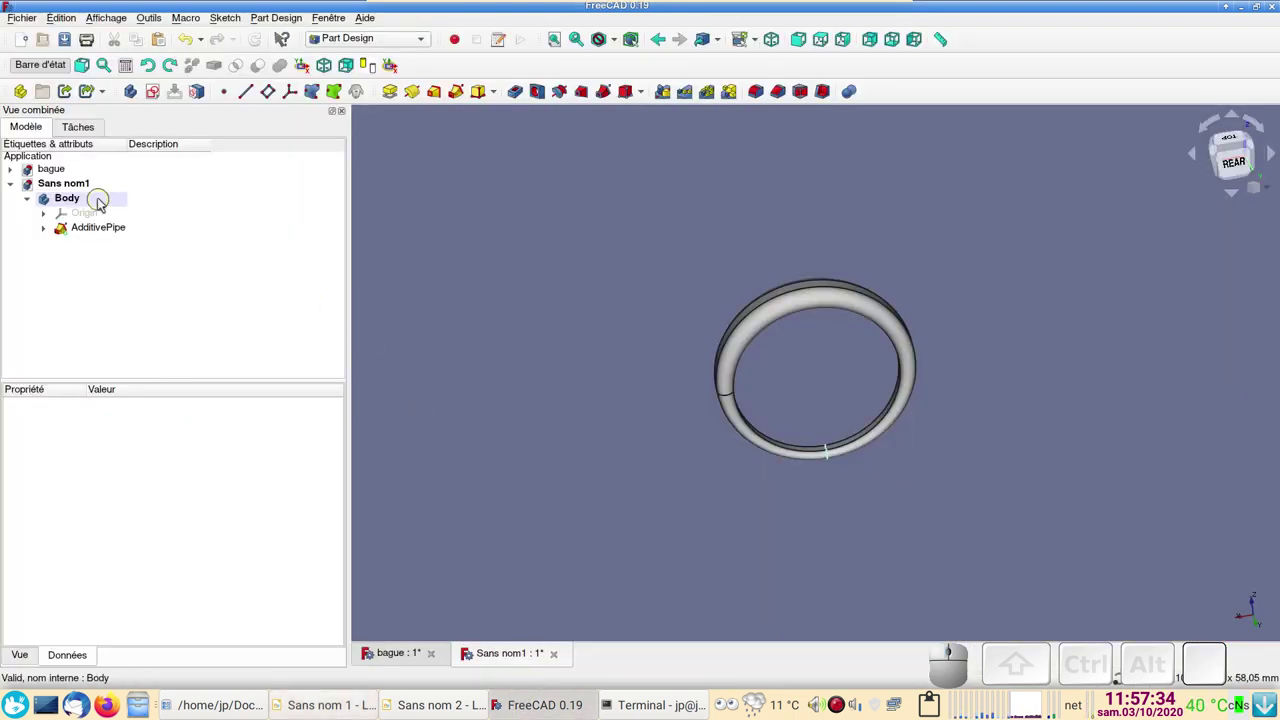
Step: Import the coeur.svg heart drawing into the document
left_click(28, 20)
left_click(102, 182)
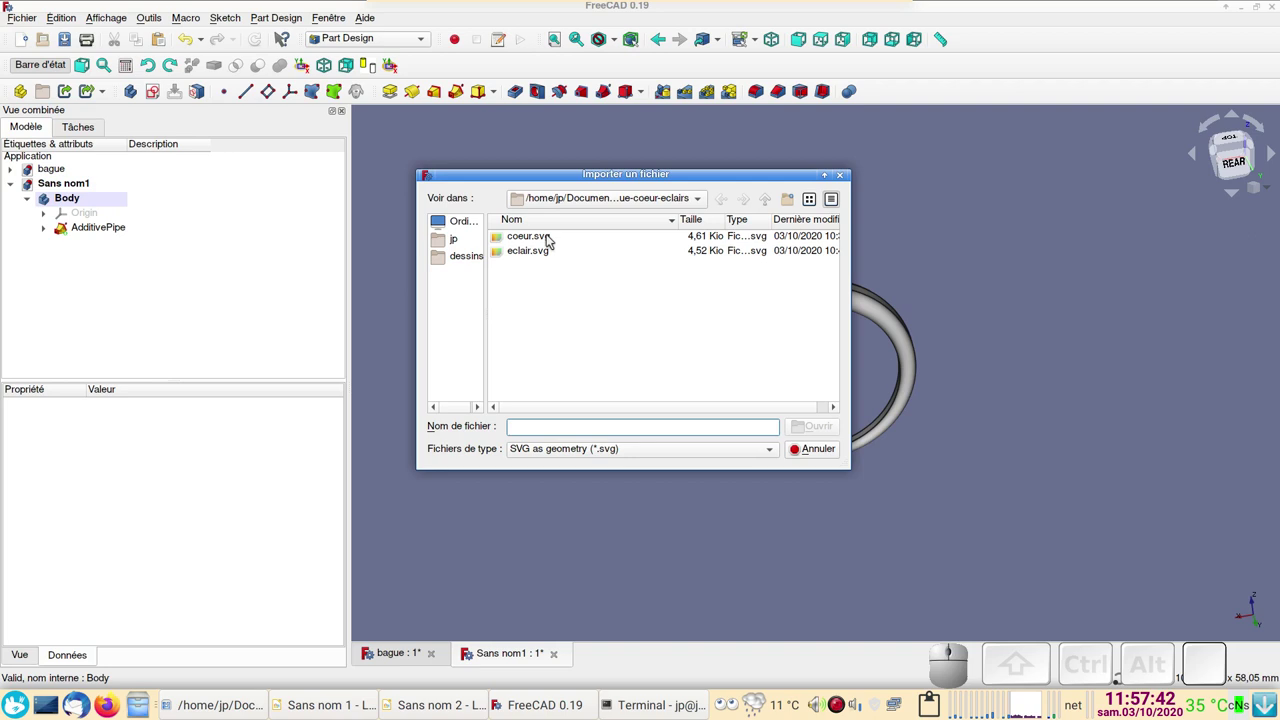
left_click(551, 238)
left_click(834, 426)
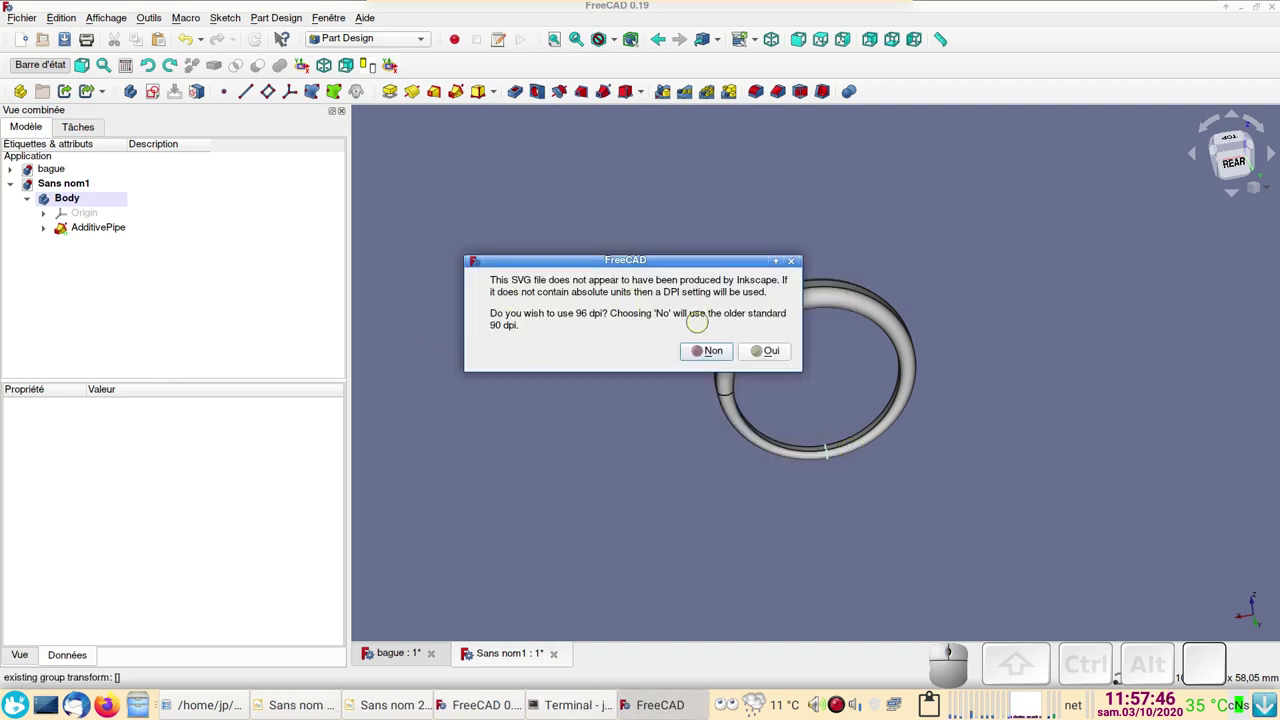
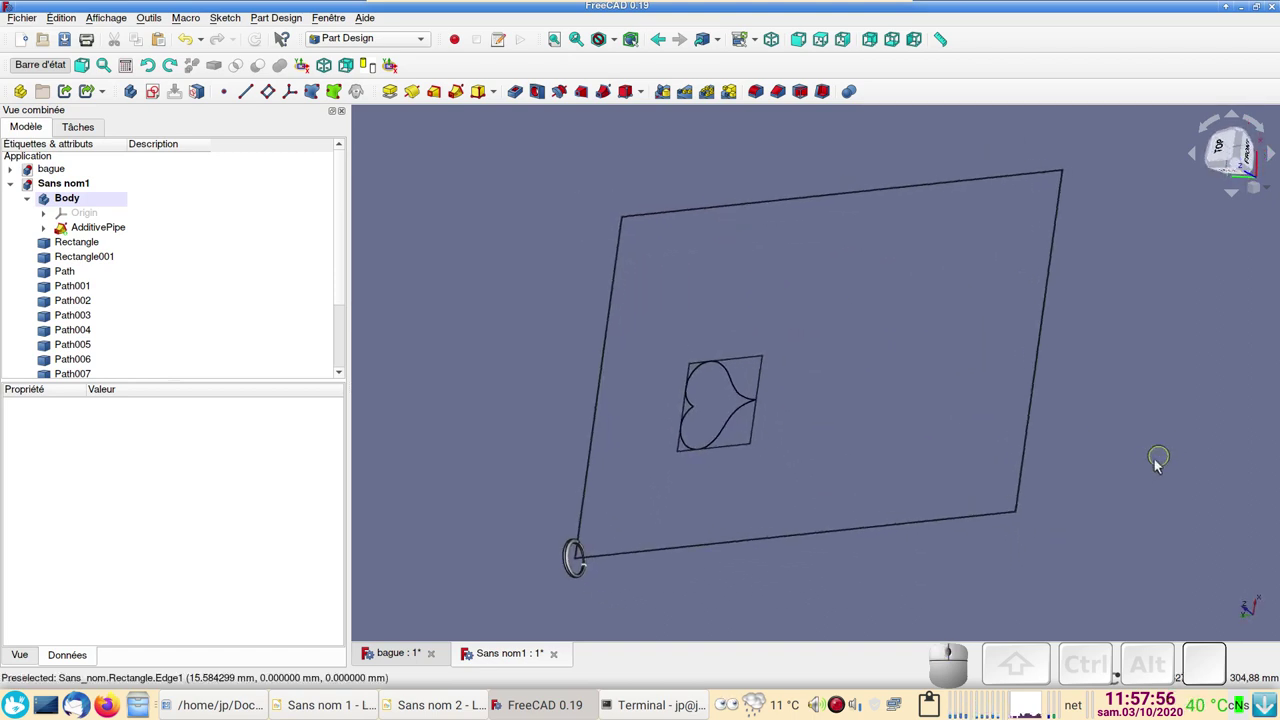
Step: Delete the extra imported rectangles and paths, keeping only the heart outline
scroll("down", 3)
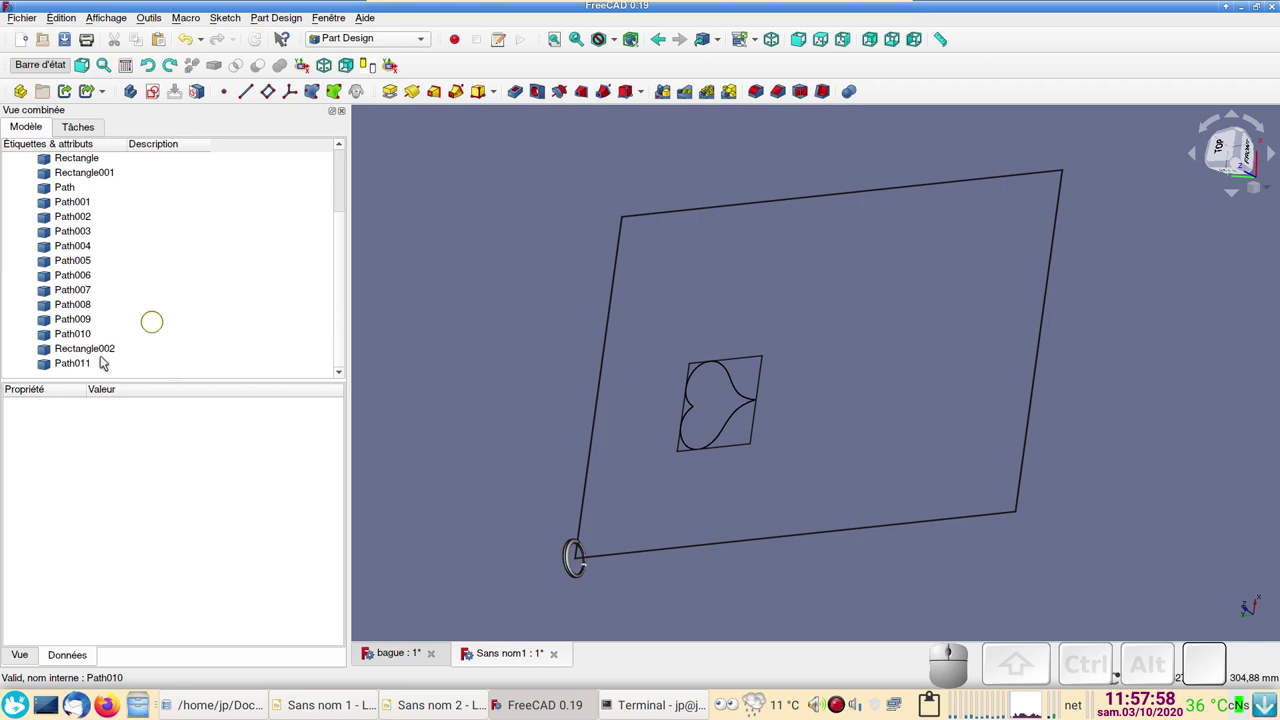
left_click(90, 368)
left_click(106, 352)
scroll("up", 3)
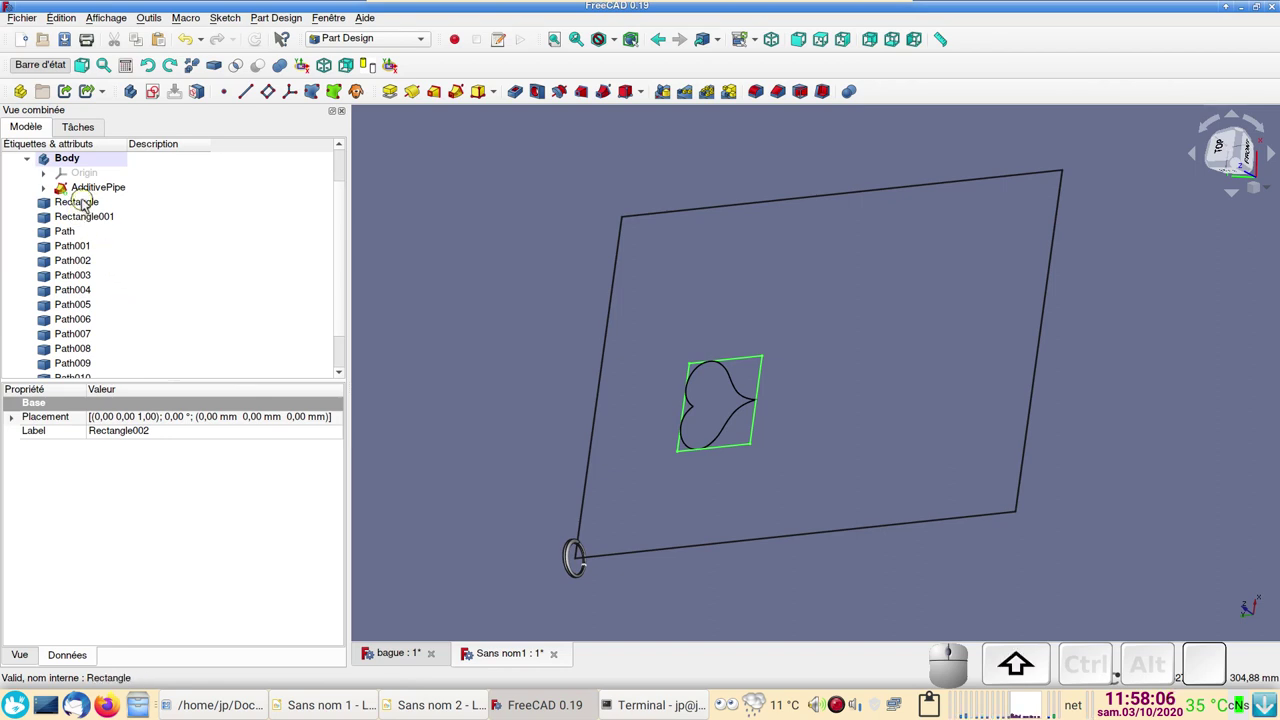
left_click(88, 203)
key("Delete")
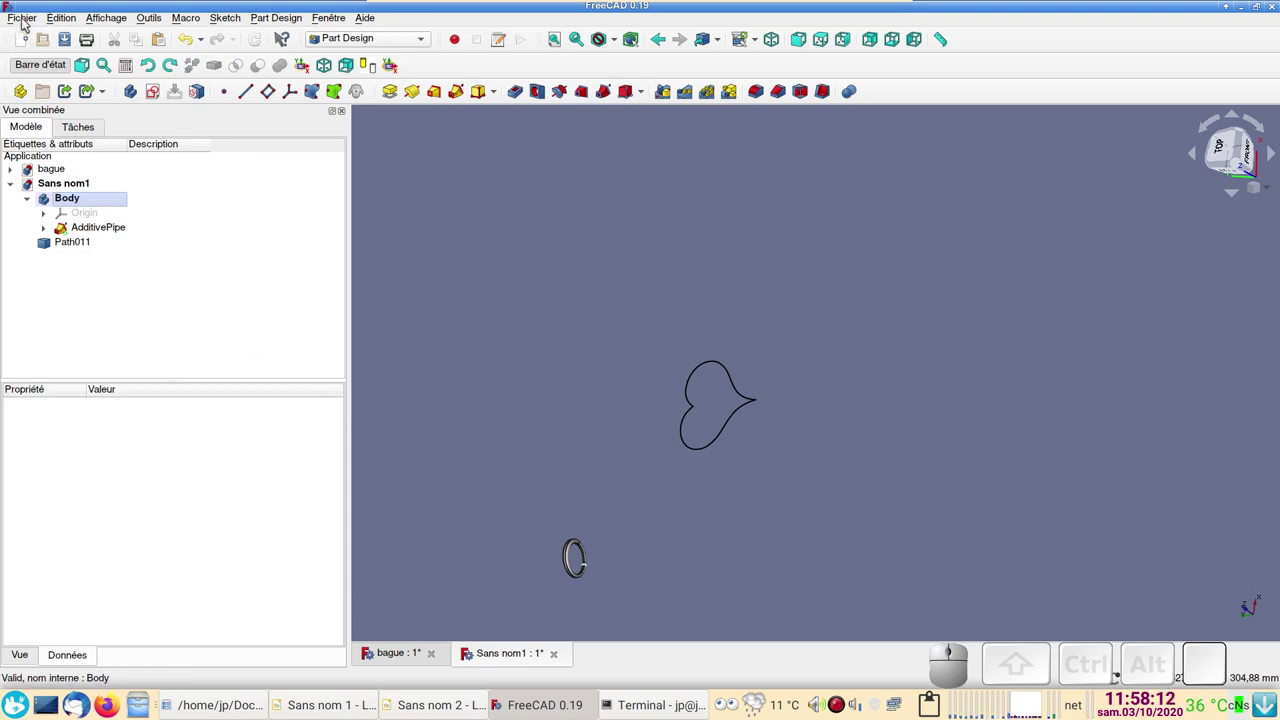
Step: Import the eclair.svg lightning bolt drawing
left_click(26, 23)
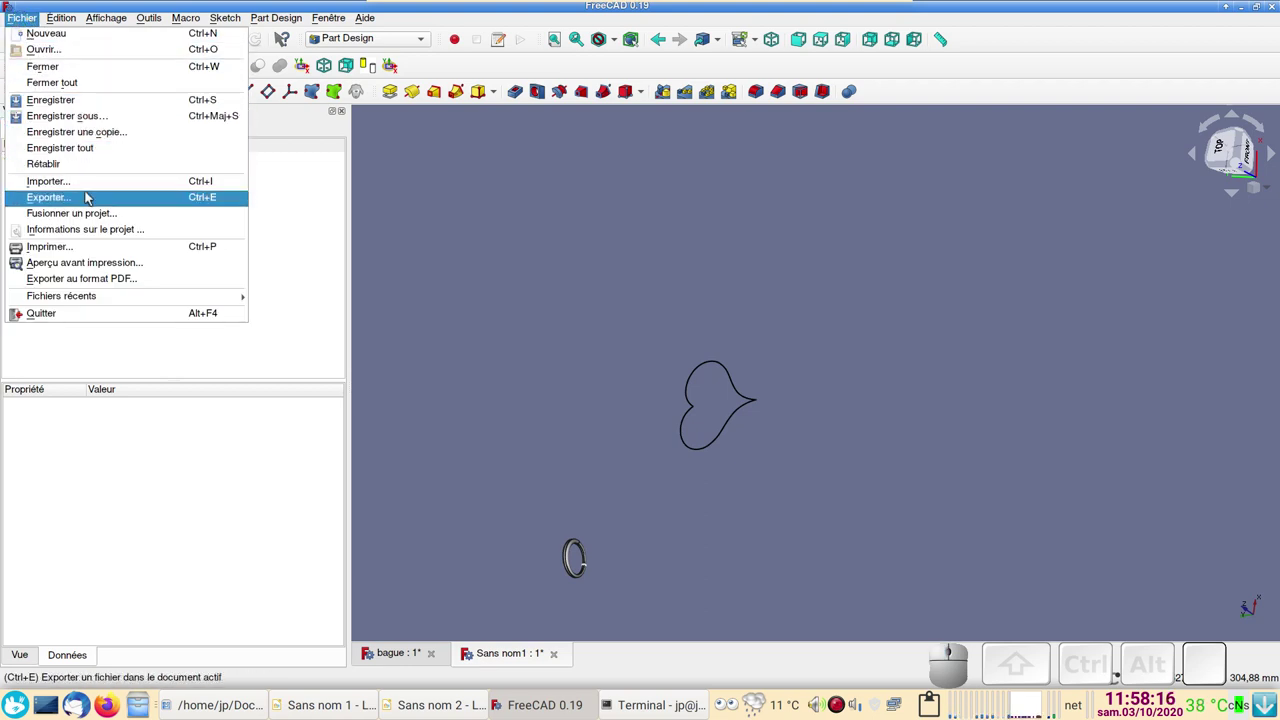
left_click(85, 185)
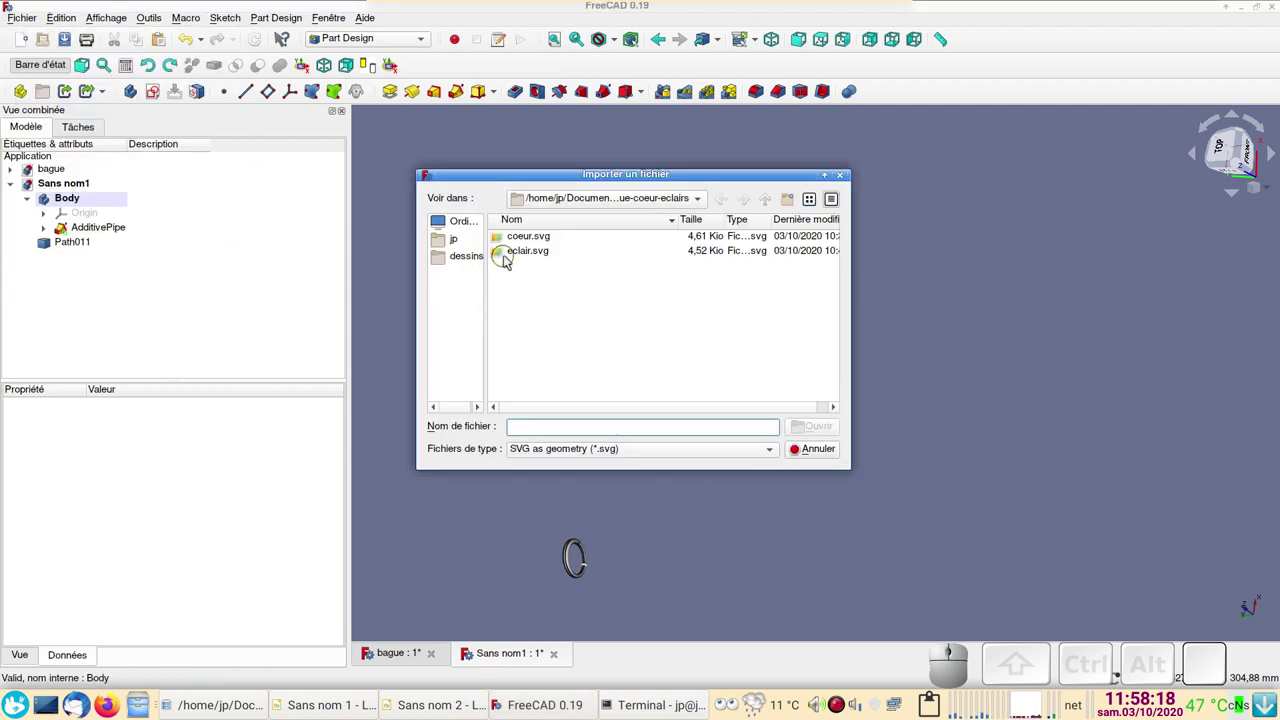
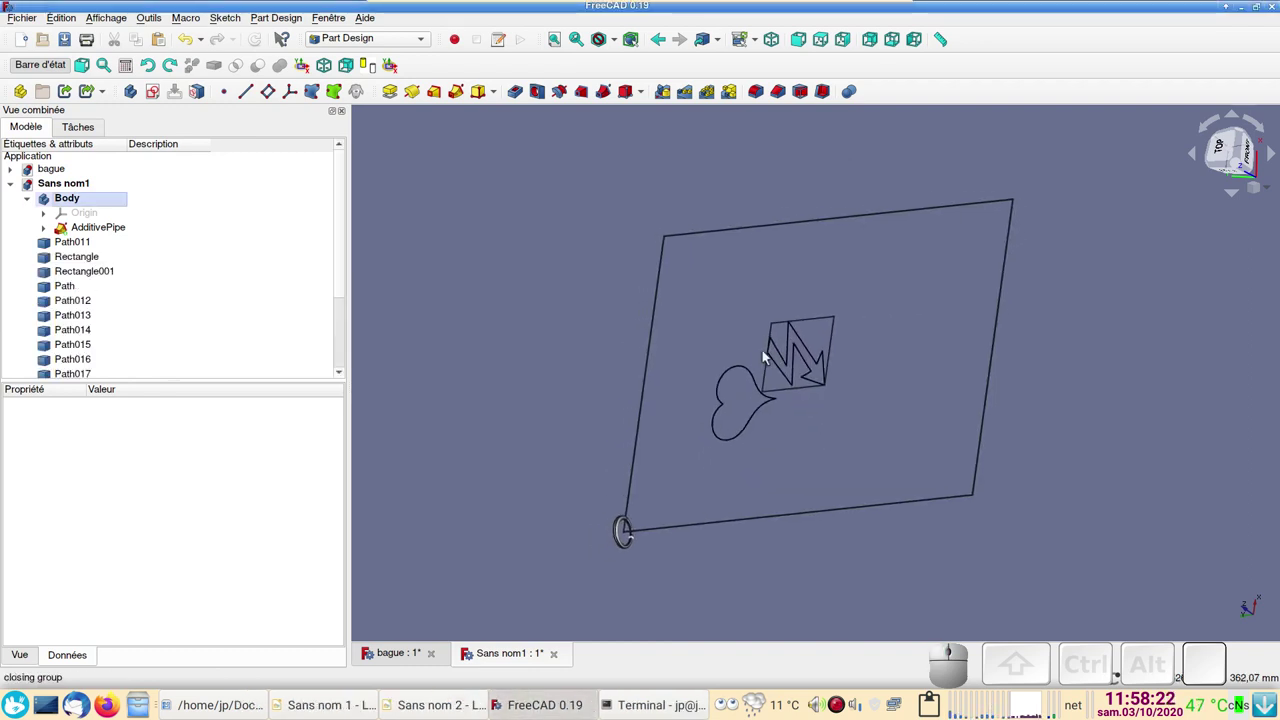
Step: Delete the imported shapes, then undo after removing the heart by mistake
scroll("down", 3)
left_click(96, 368)
left_click(93, 358)
scroll("up", 3)
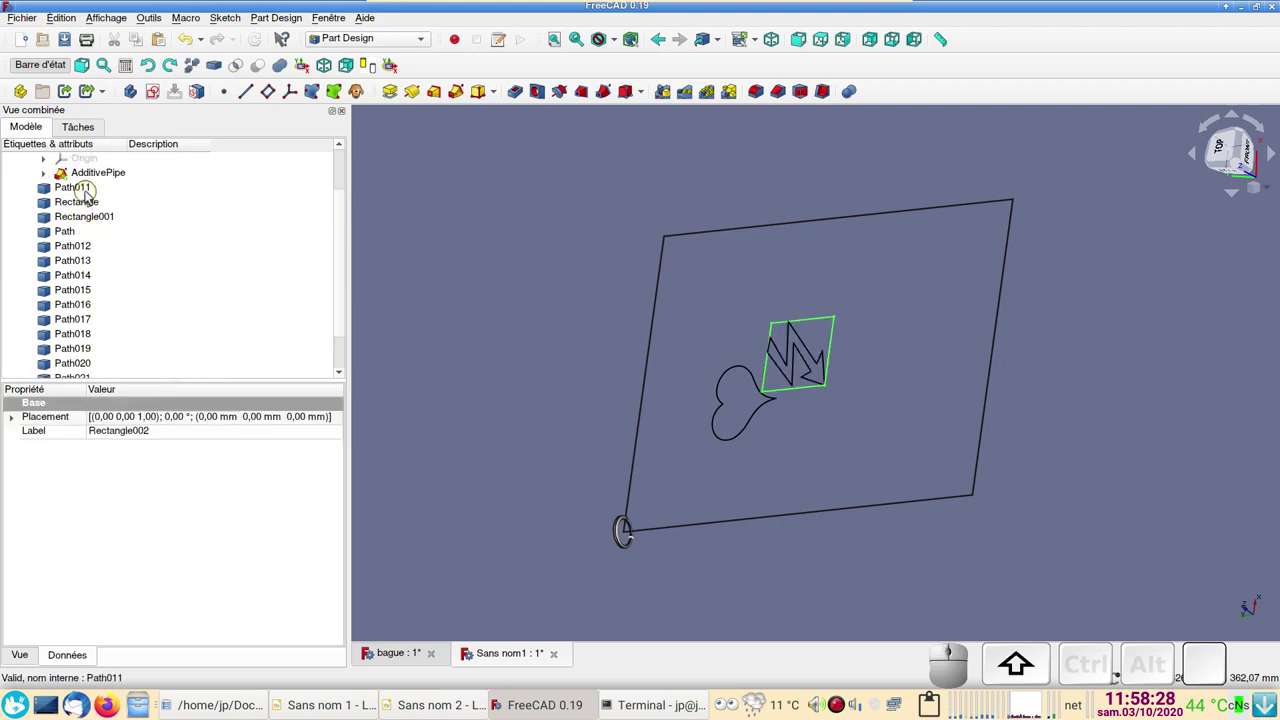
left_click(86, 185)
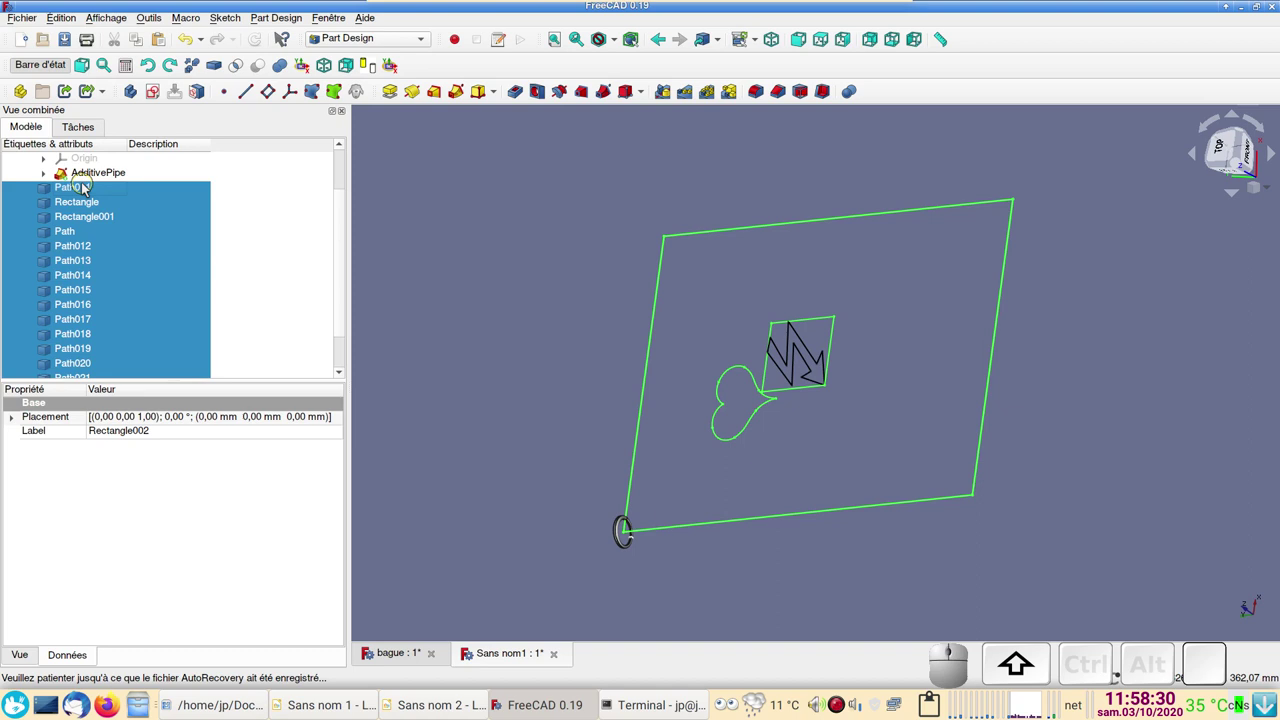
key("Delete")
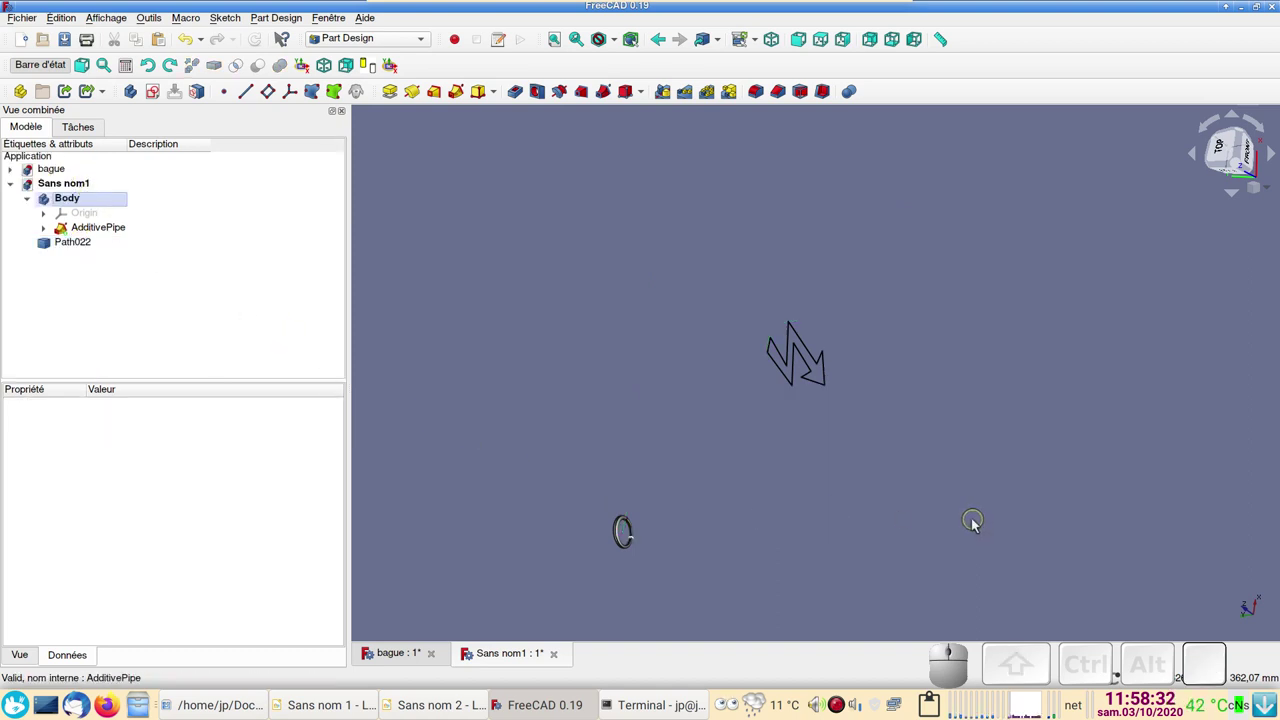
key("ctrl+z")
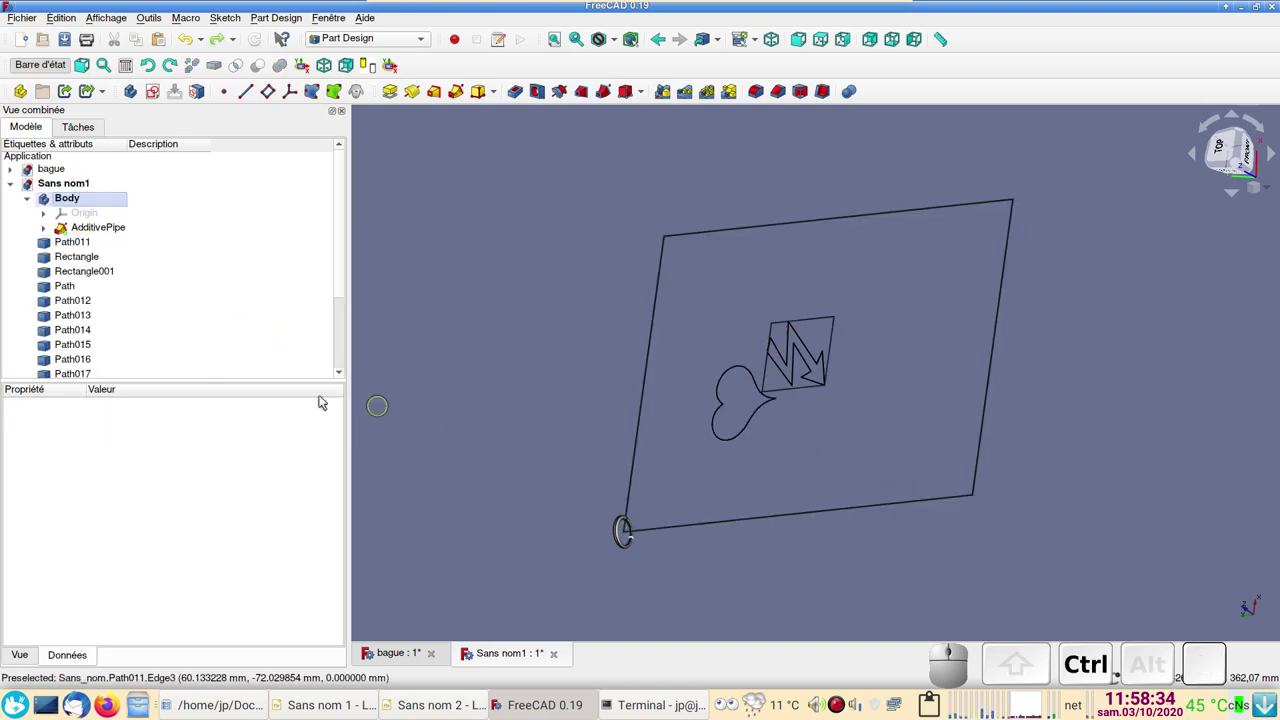
Step: Reselect only the frame rectangles and stray paths, leaving the heart and bolt outlines
scroll("down", 3)
left_click(96, 350)
scroll("up", 3)
left_click(90, 261)
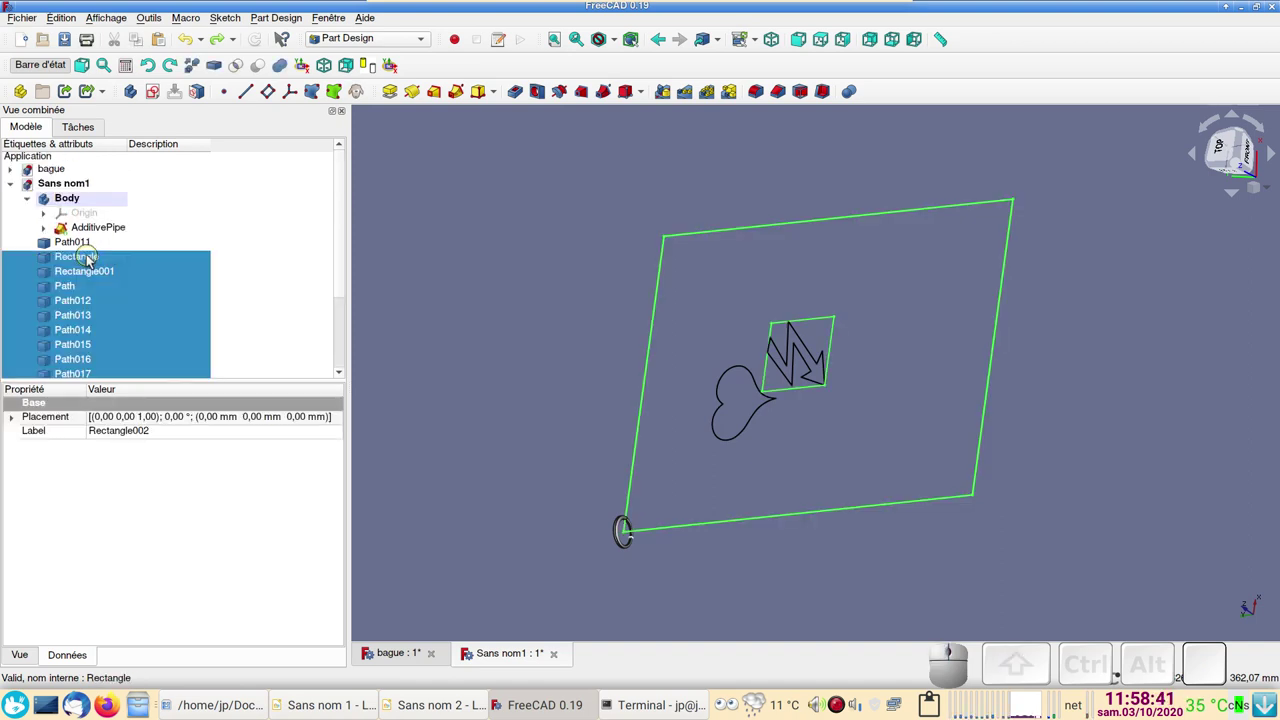
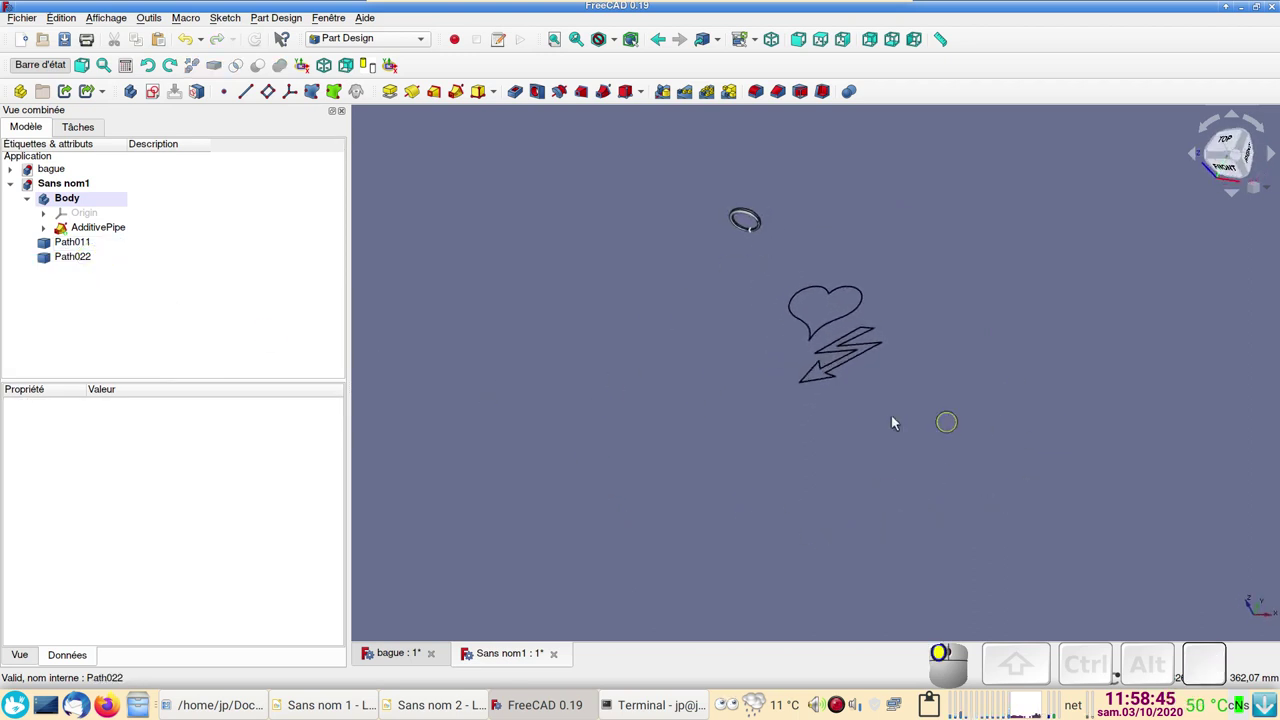
scroll("up", 3)
right_click(660, 351)
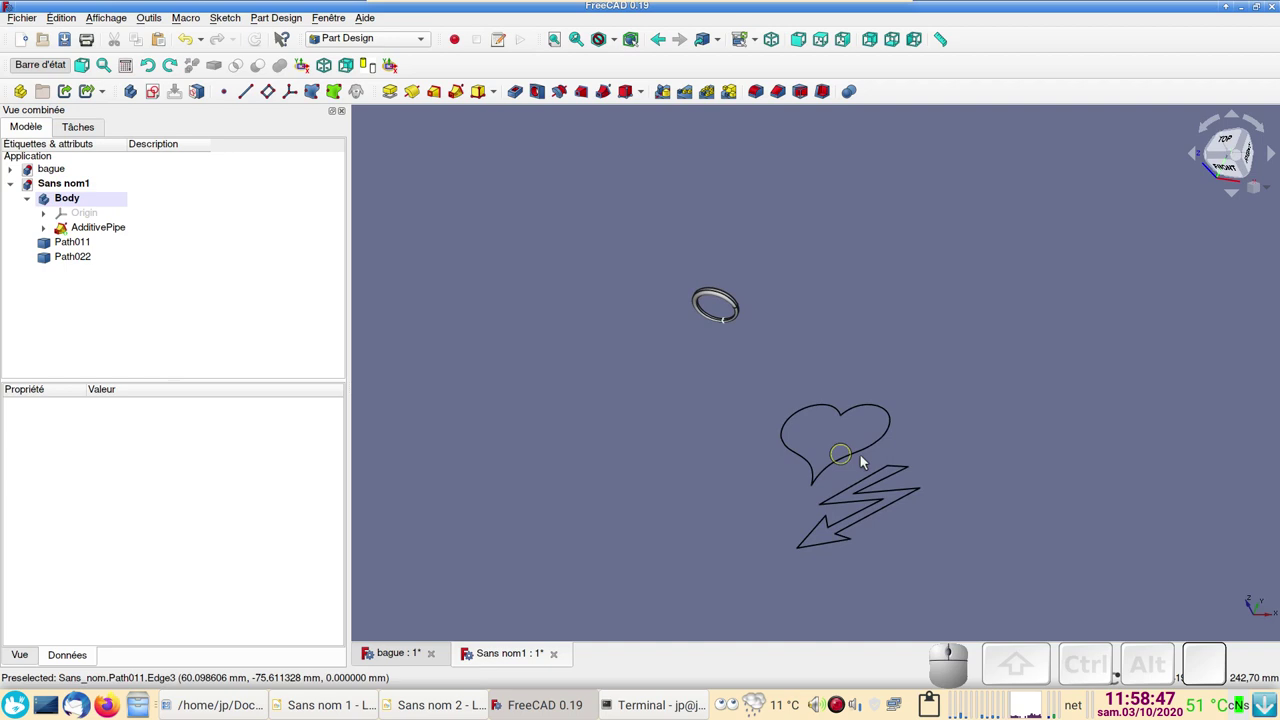
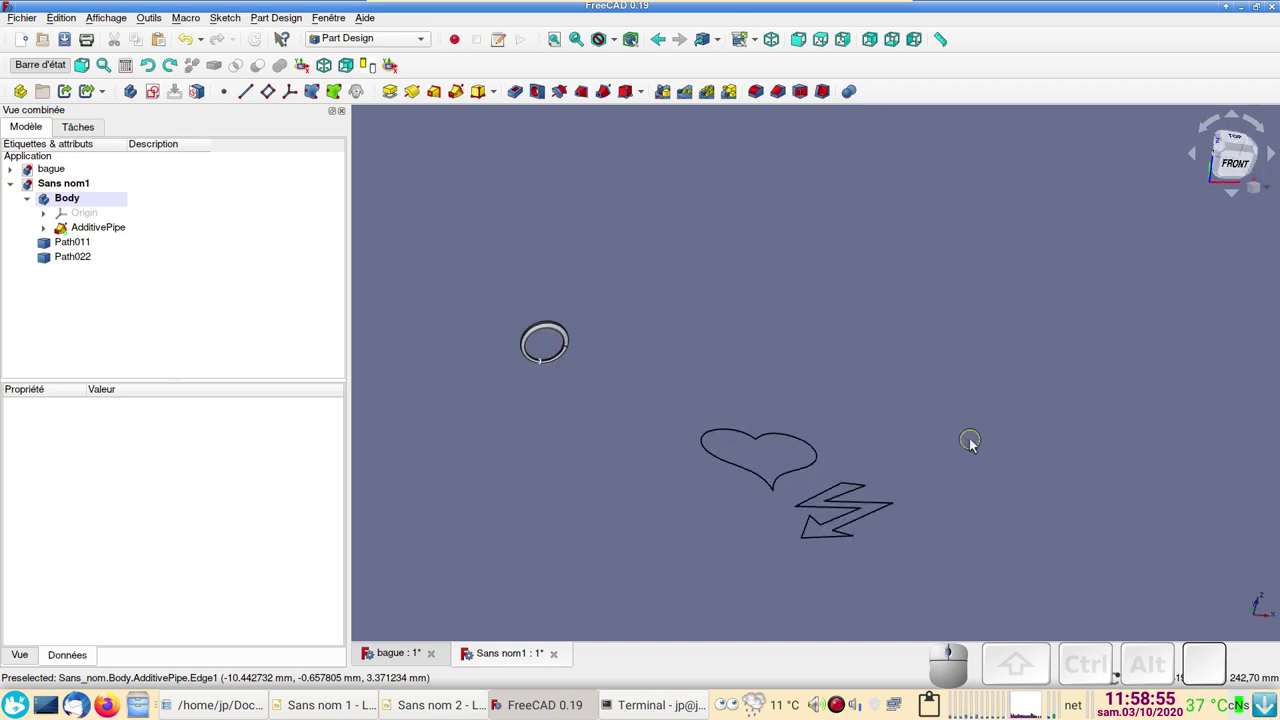
Step: Set a top view of the outlines and switch to the Draft workbench
key("KP_1")
key("KP_2")
scroll("up", 3)
right_click(985, 295)
right_click(1038, 375)
left_click(375, 38)
left_click(366, 12)
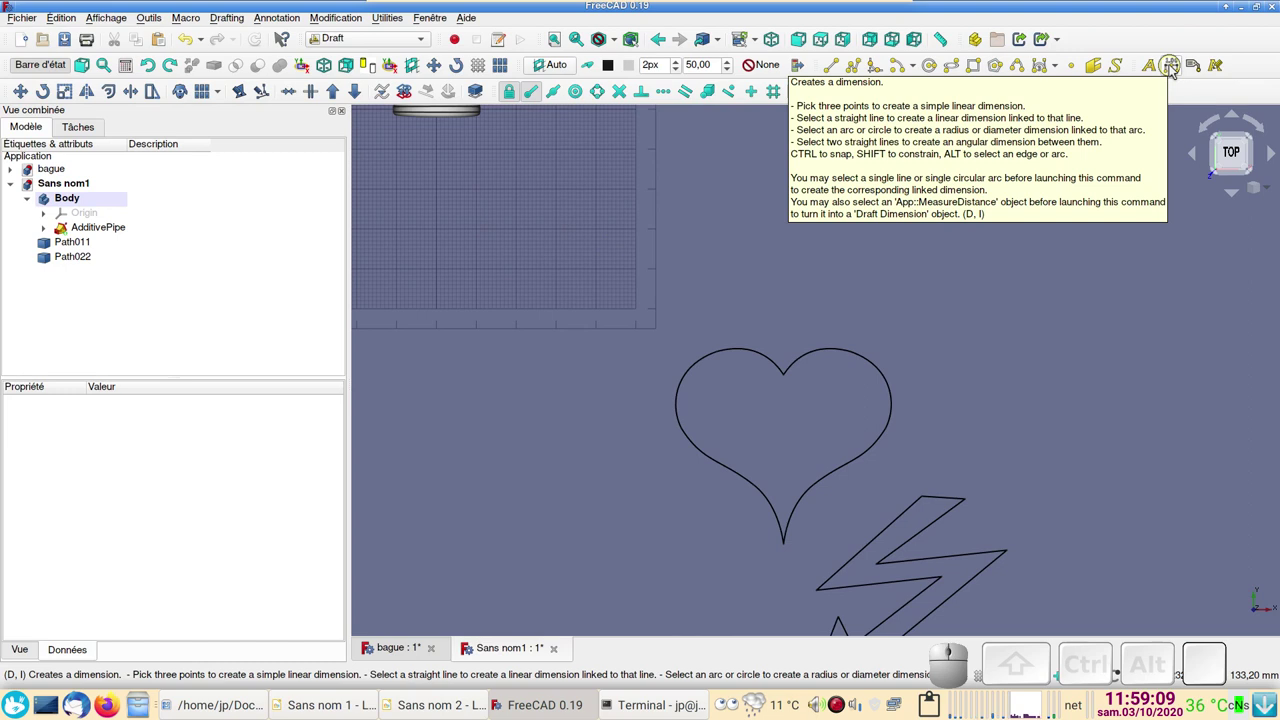
Step: Place a horizontal Draft dimension across the heart's width (51,19 mm)
left_click(1174, 68)
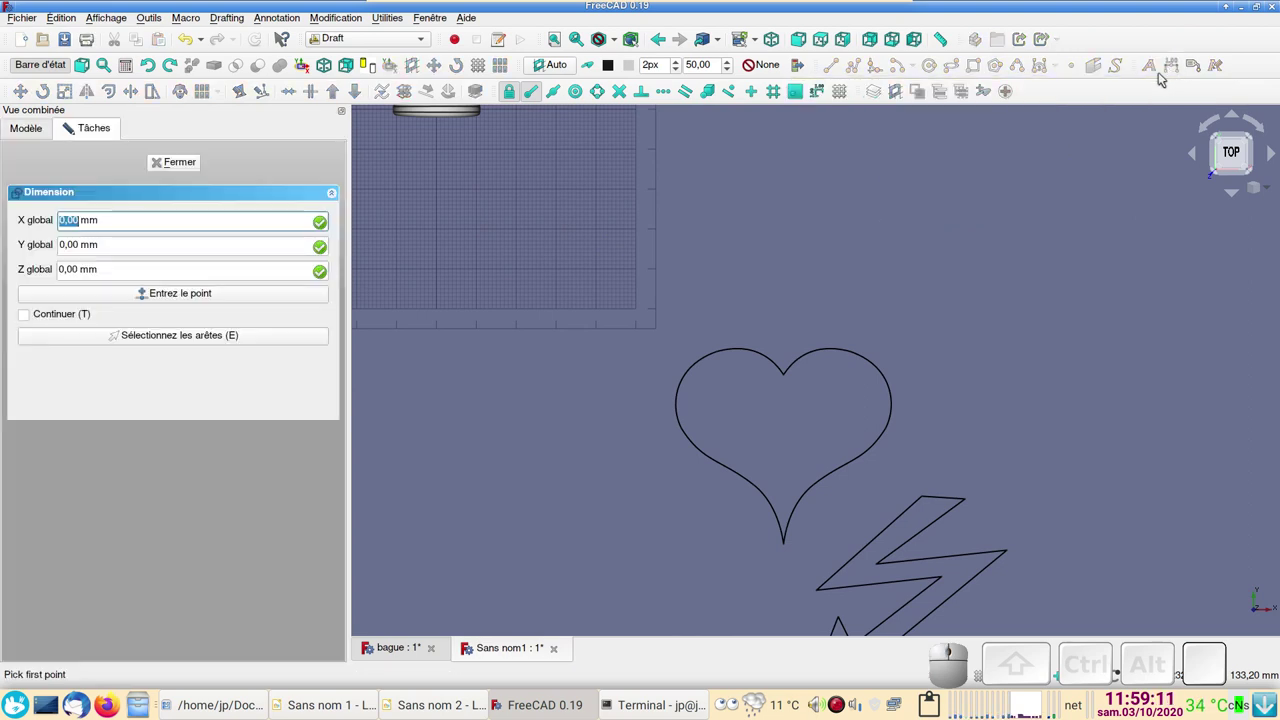
scroll("down", 3)
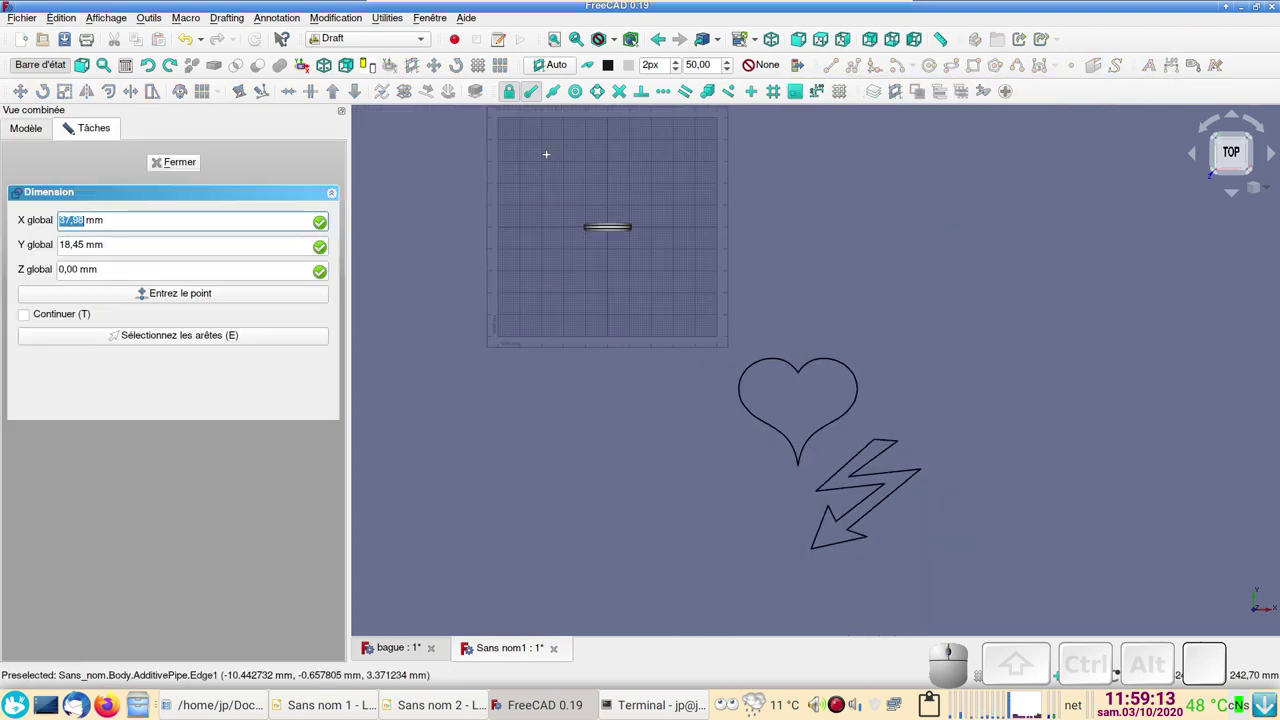
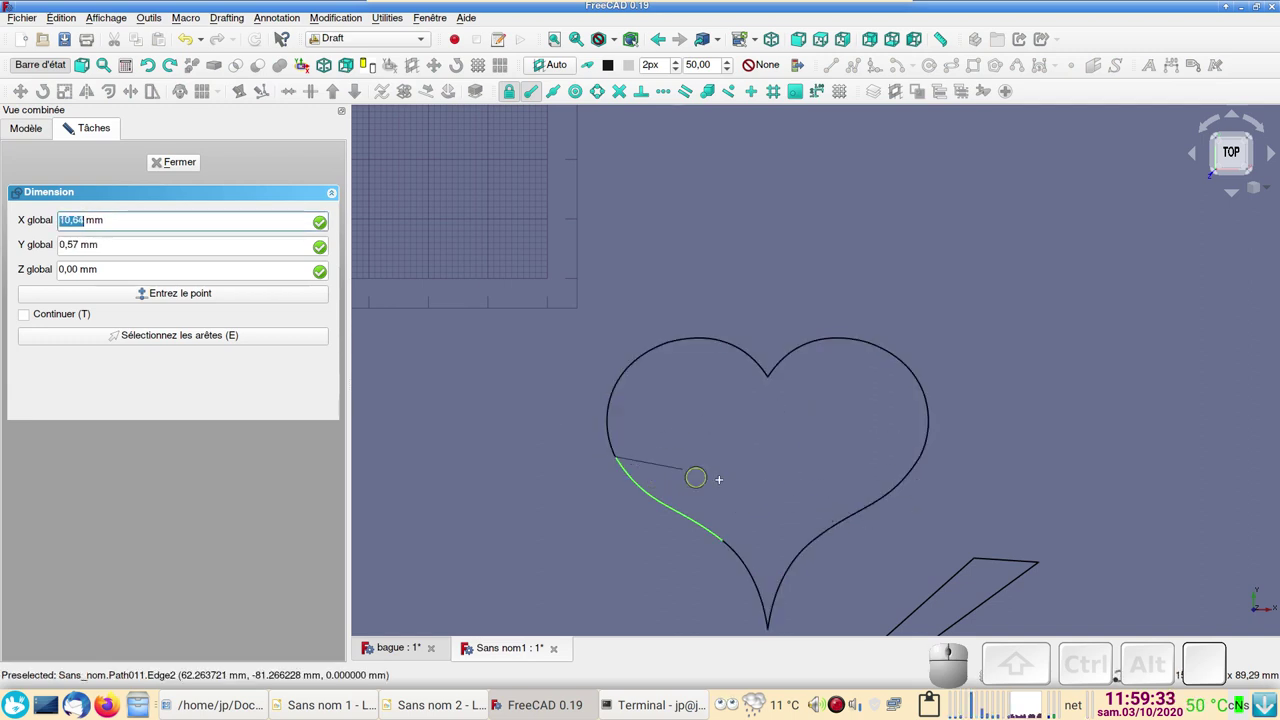
key("x")
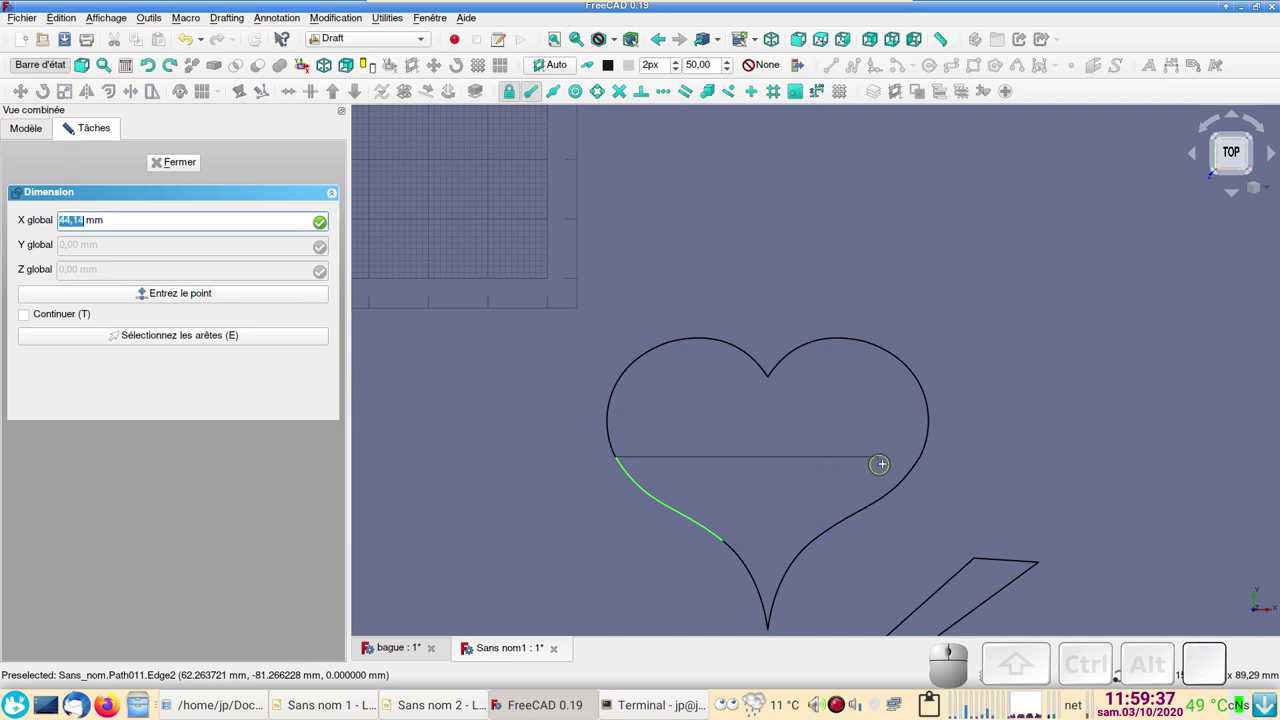
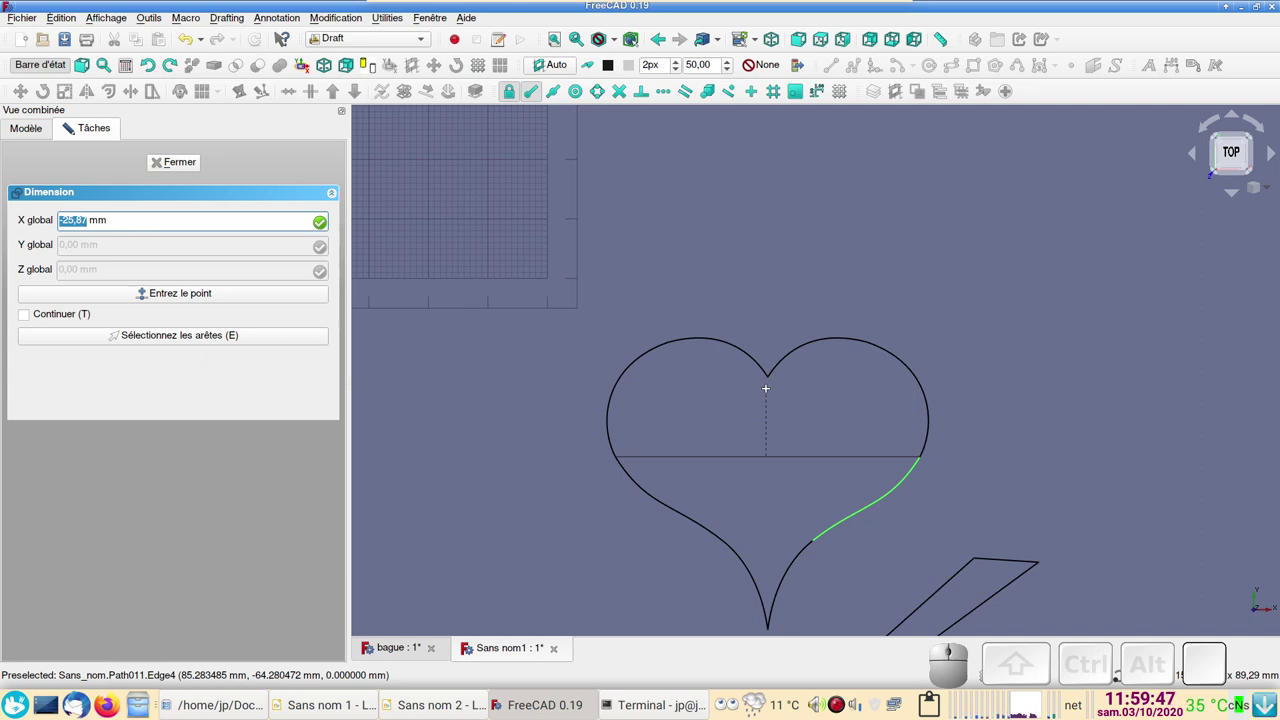
key("y")
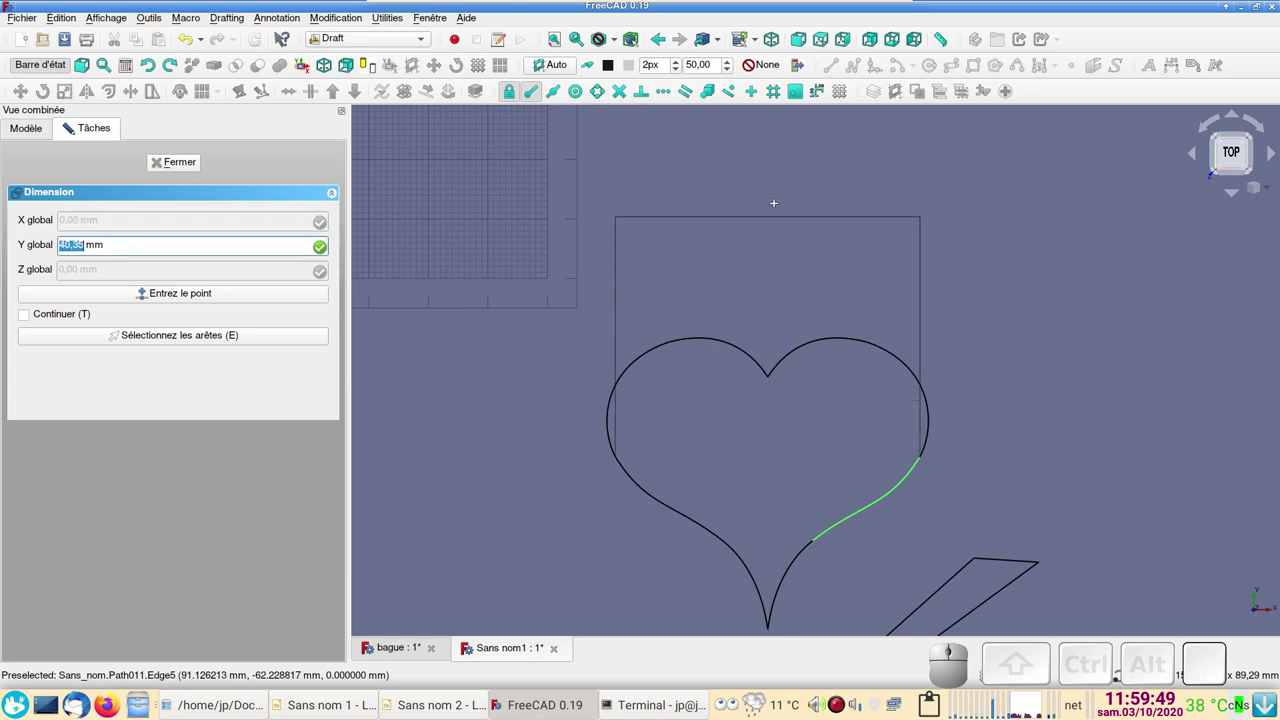
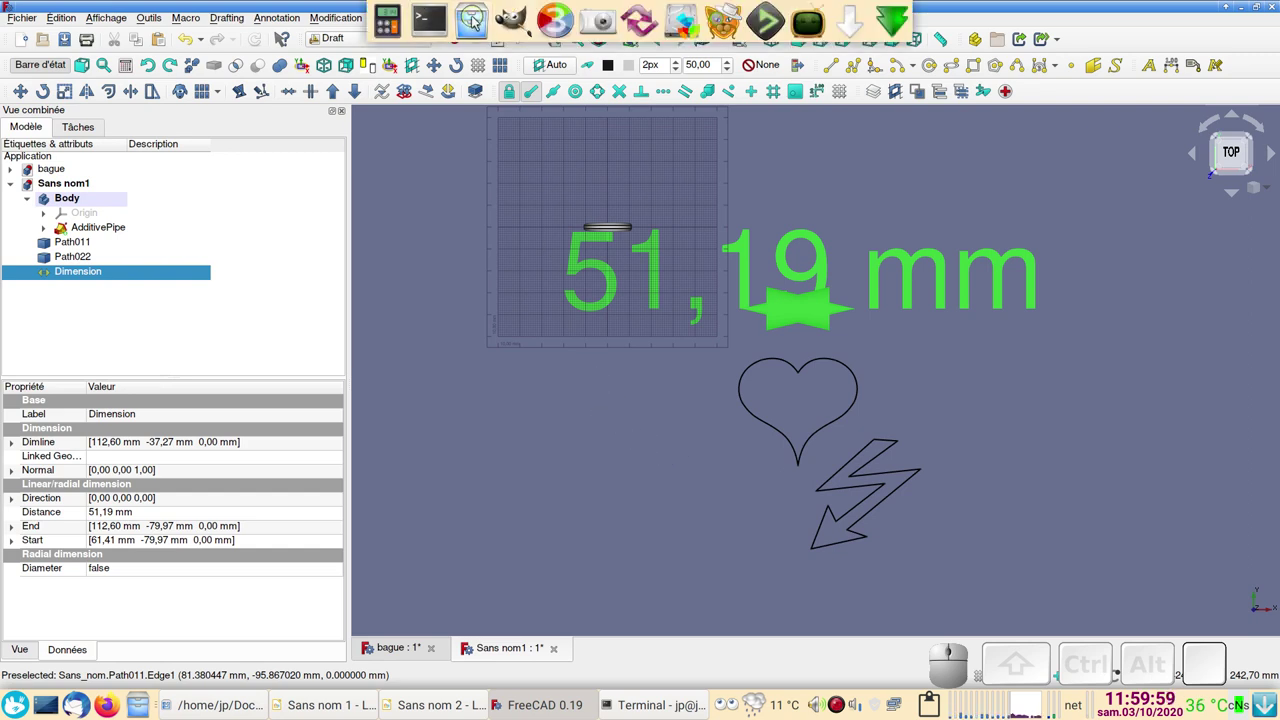
Step: In Calculatrice, compute 16 ÷ 51 to get the heart scale ratio of about 0,3137
left_click(394, 24)
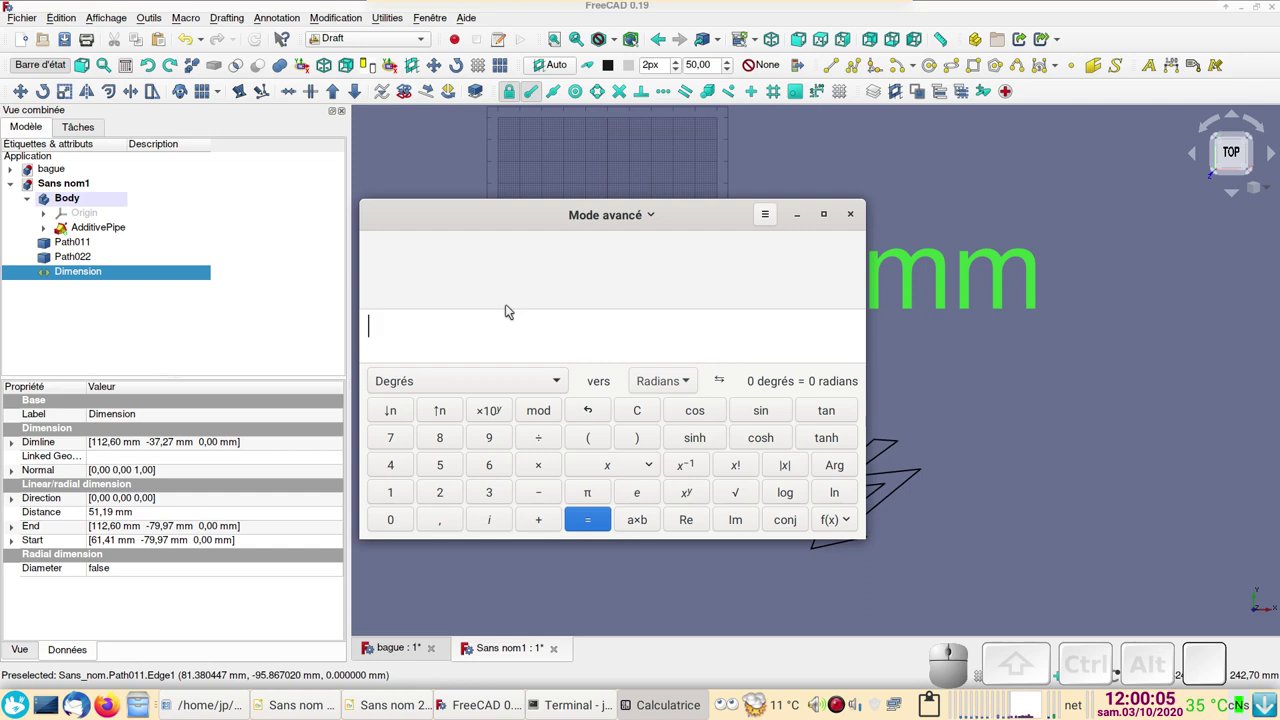
key("KP_1")
key("KP_6")
key("KP_Divide")
key("KP_5")
key("KP_1")
key("KP_Enter")
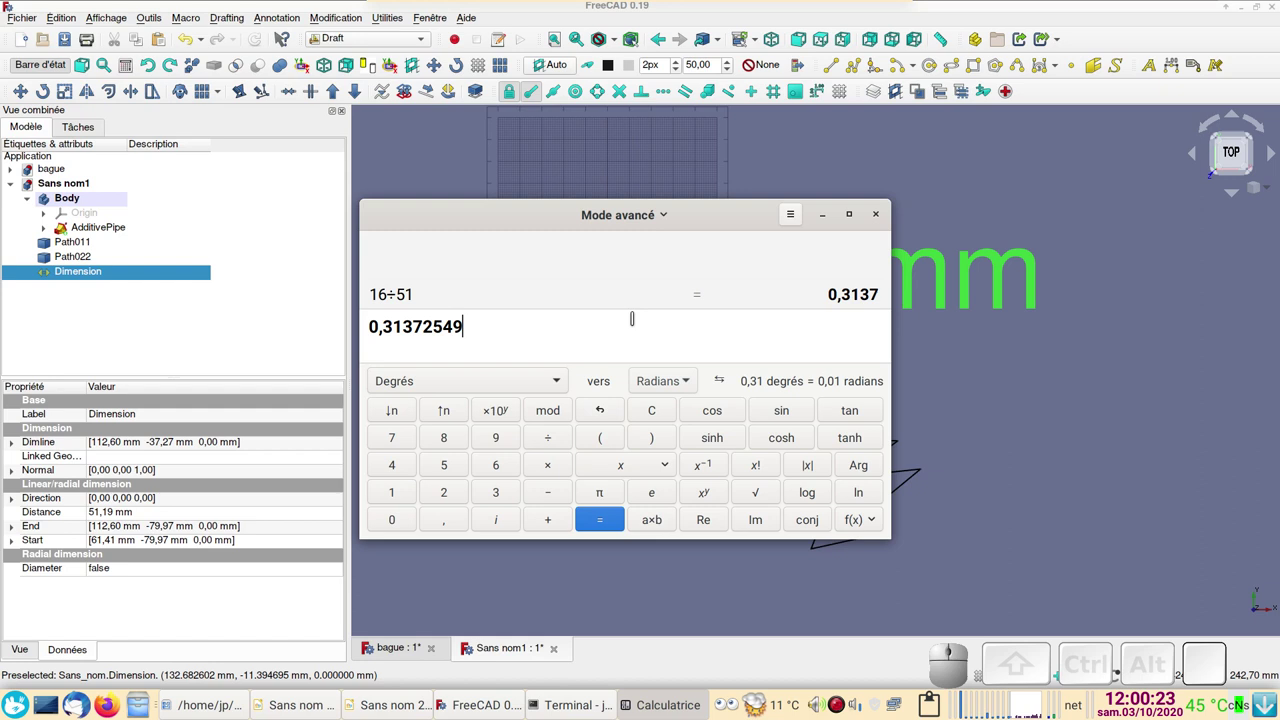
Step: Close the calculator, hide the 51,19 mm dimension and select the heart outline Path011
left_click(875, 221)
scroll("down", 3)
scroll("up", 3)
left_click(104, 250)
left_click(116, 274)
key("space")
left_click(102, 245)
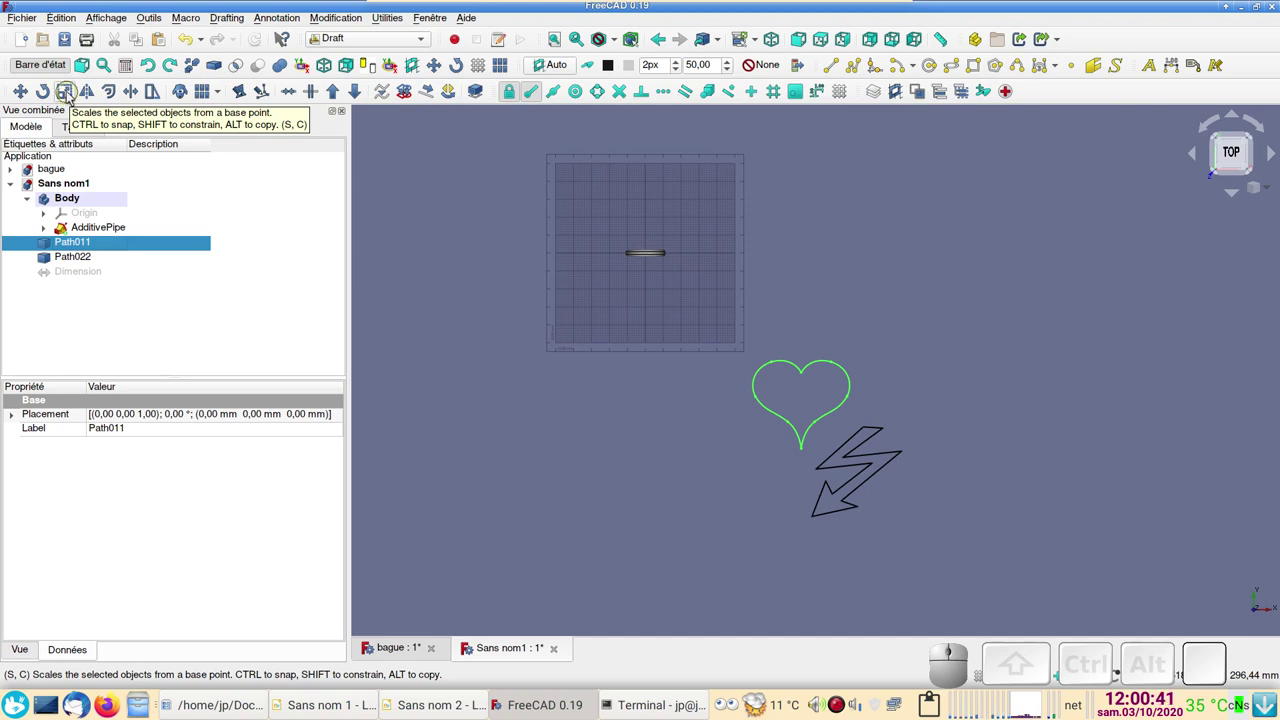
Step: Draft-Scale Path011 from a picked base point by 0,3 on all axes as a clone near the ring
left_click(71, 95)
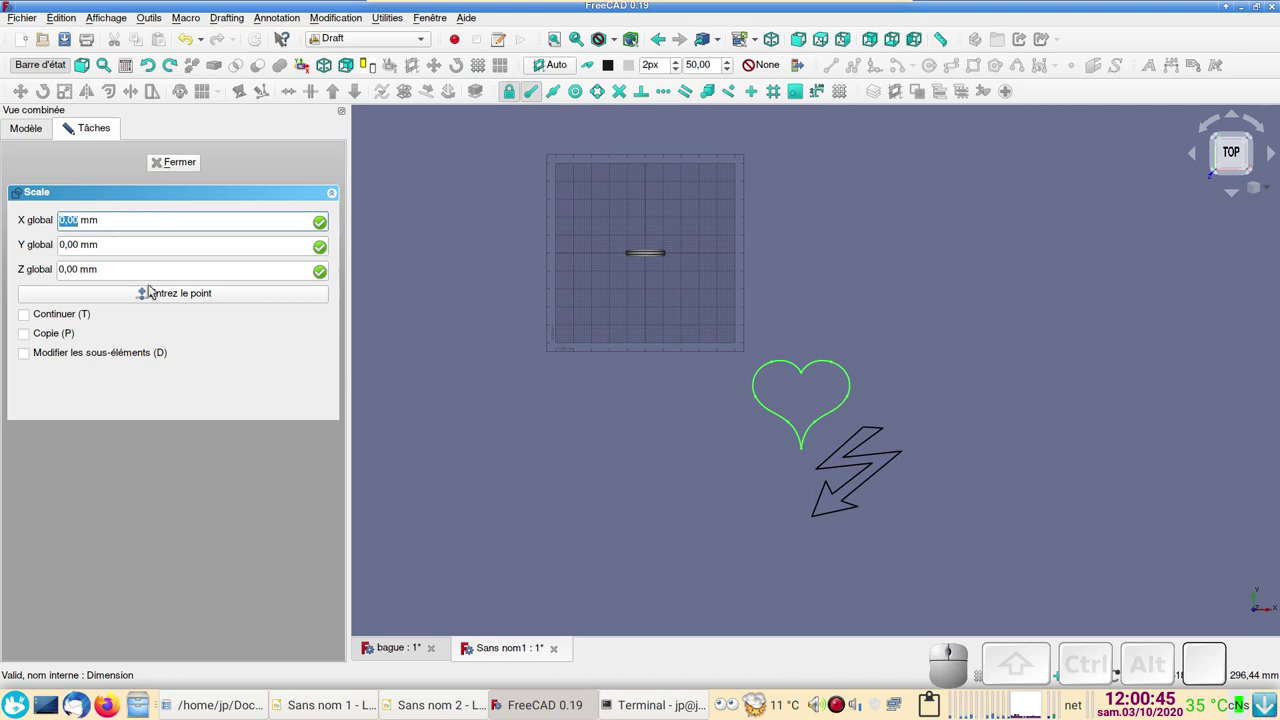
left_click(159, 295)
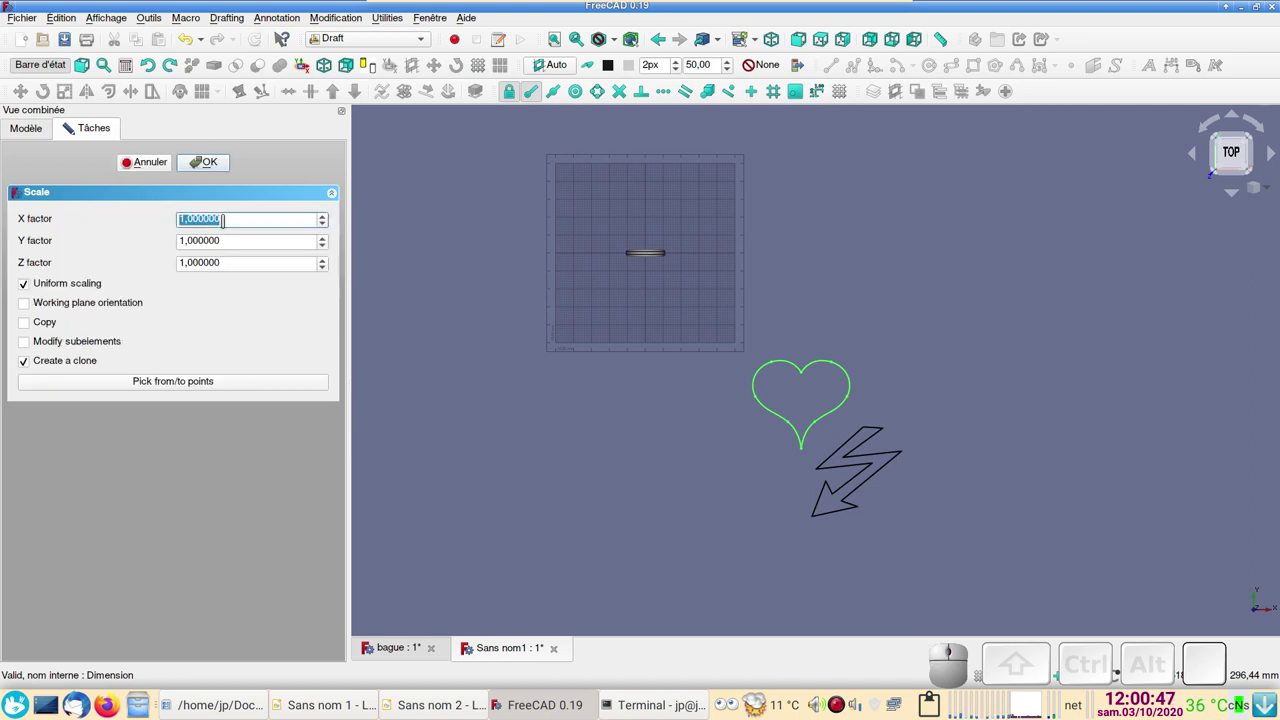
key("Delete")
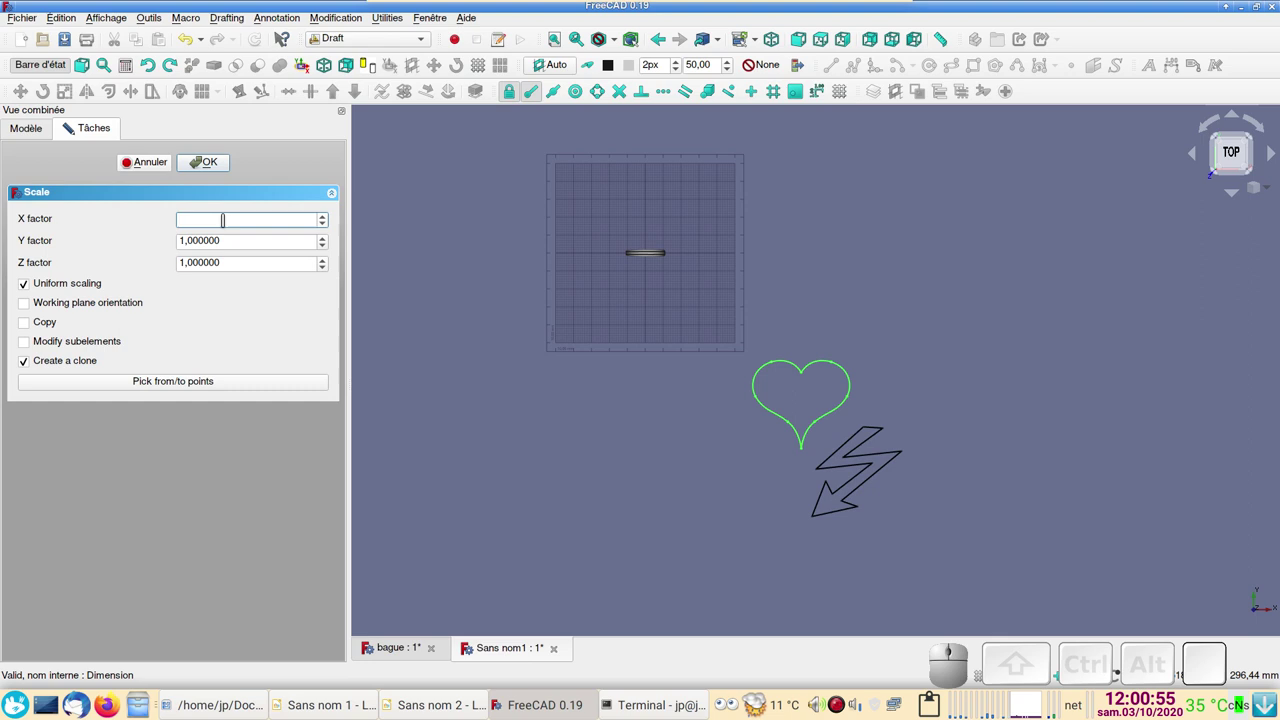
key("0")
key(",")
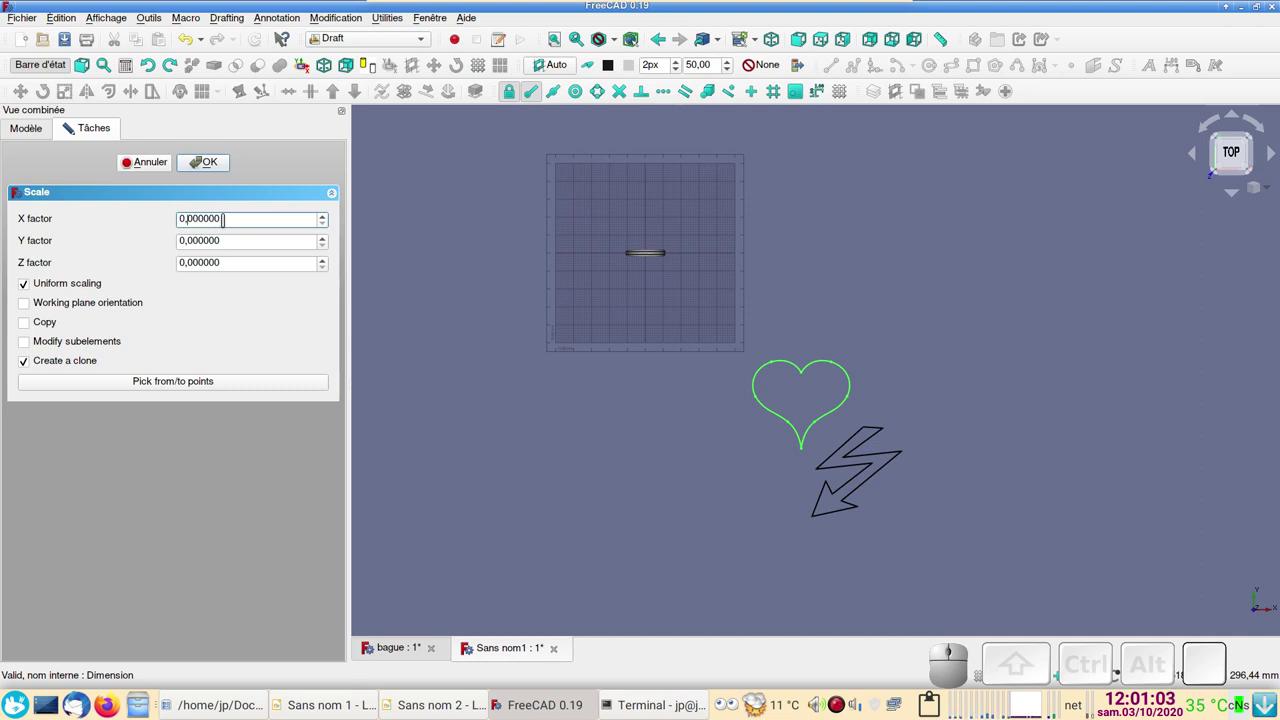
key("Delete")
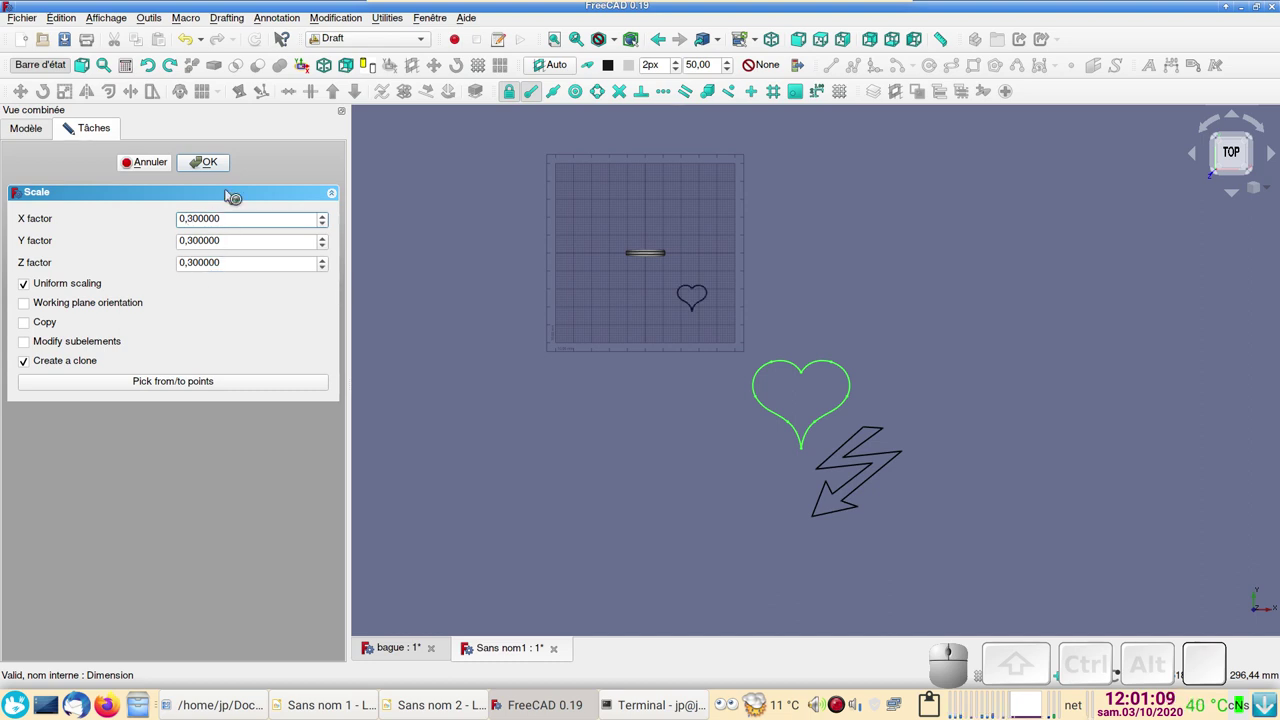
left_click(209, 165)
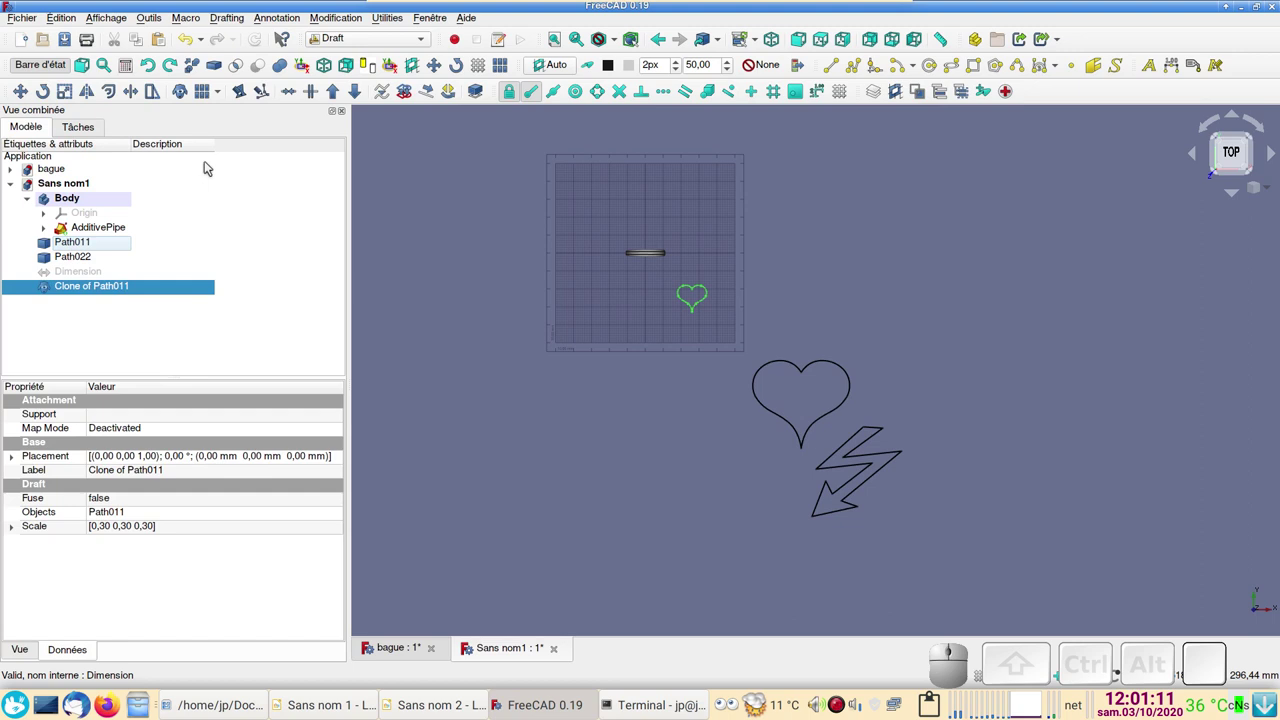
left_click_drag(612, 454, 592, 438)
key("KP_1")
key("KP_2")
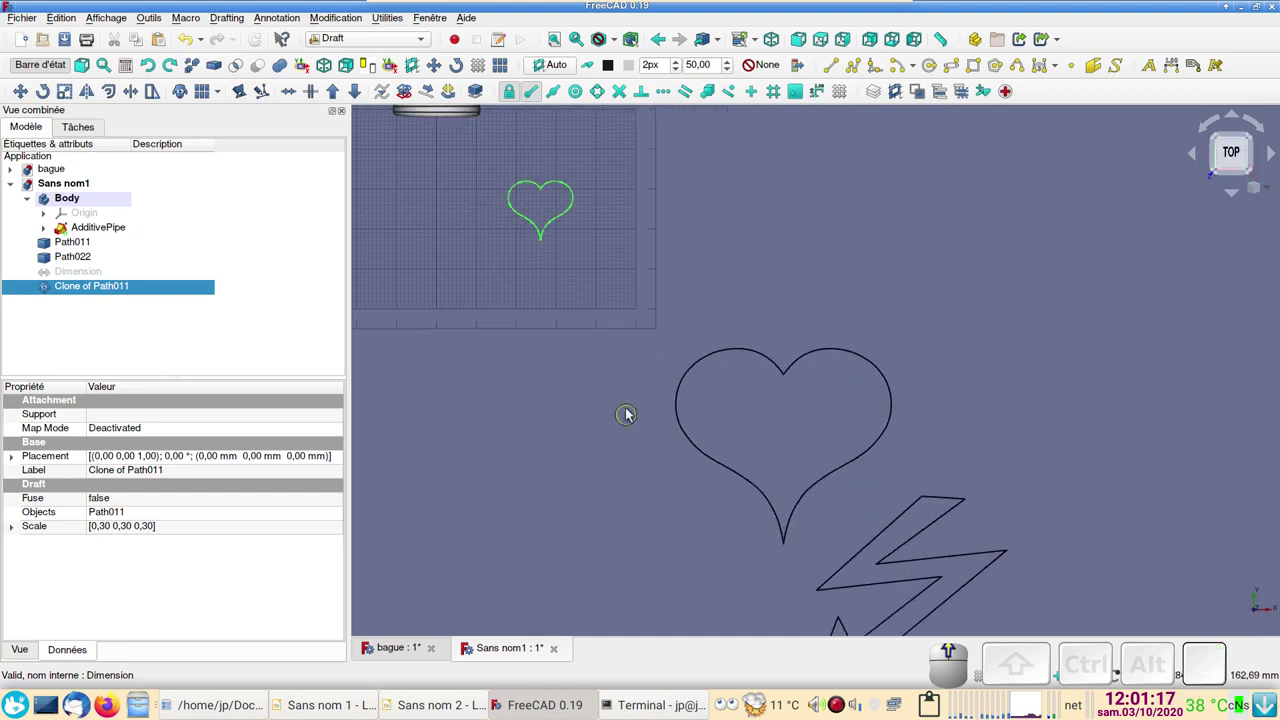
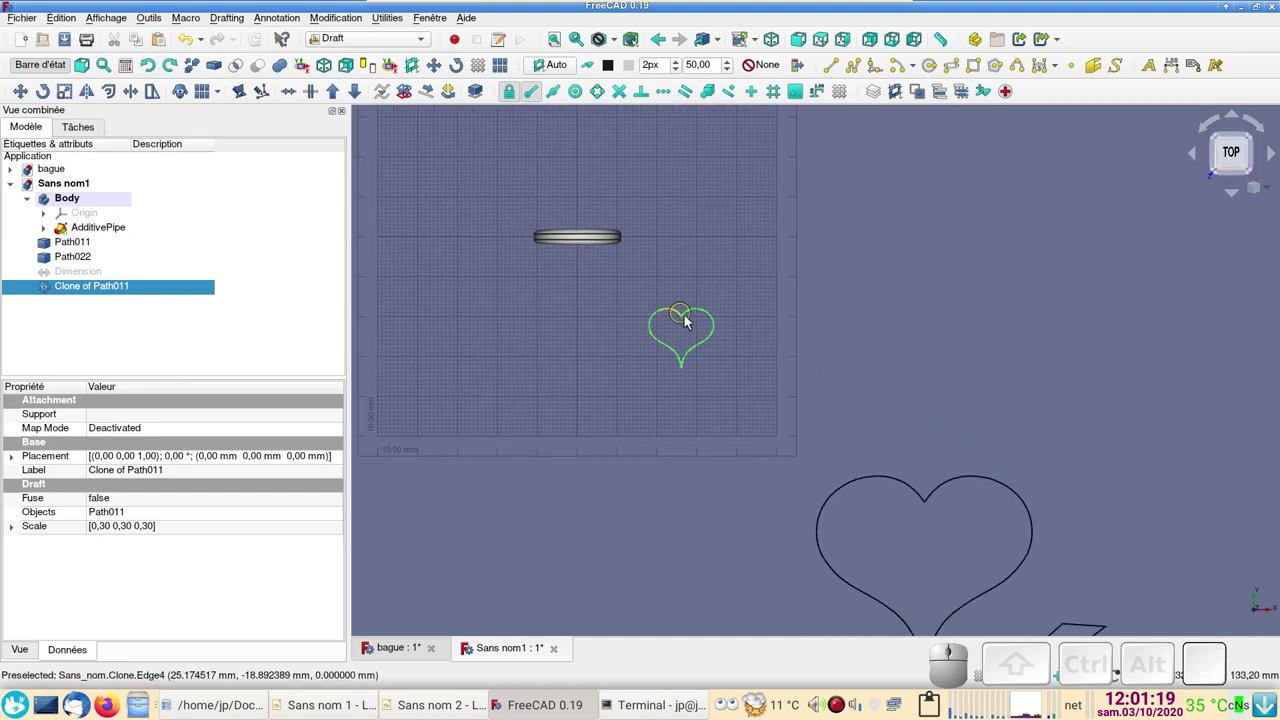
scroll("down", 3)
right_click(682, 530)
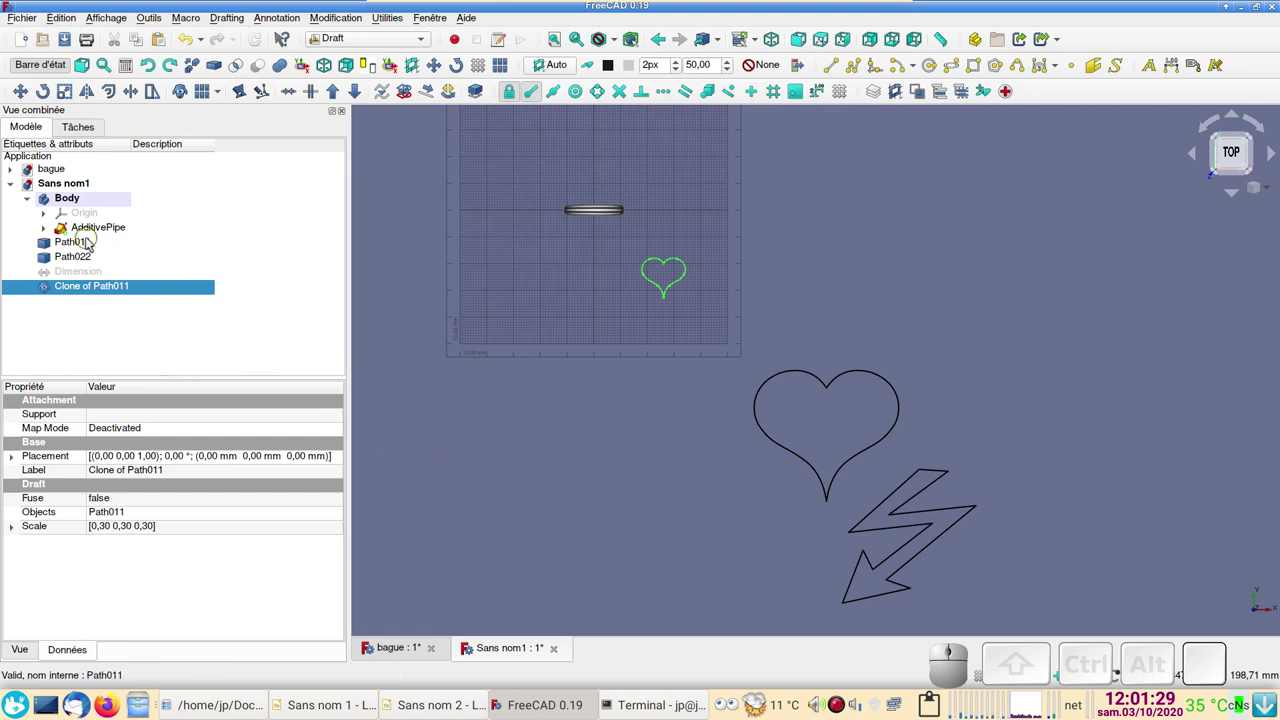
Step: Scale the bolt outline Path022 as a clone with a mistyped factor, then undo it
left_click(92, 256)
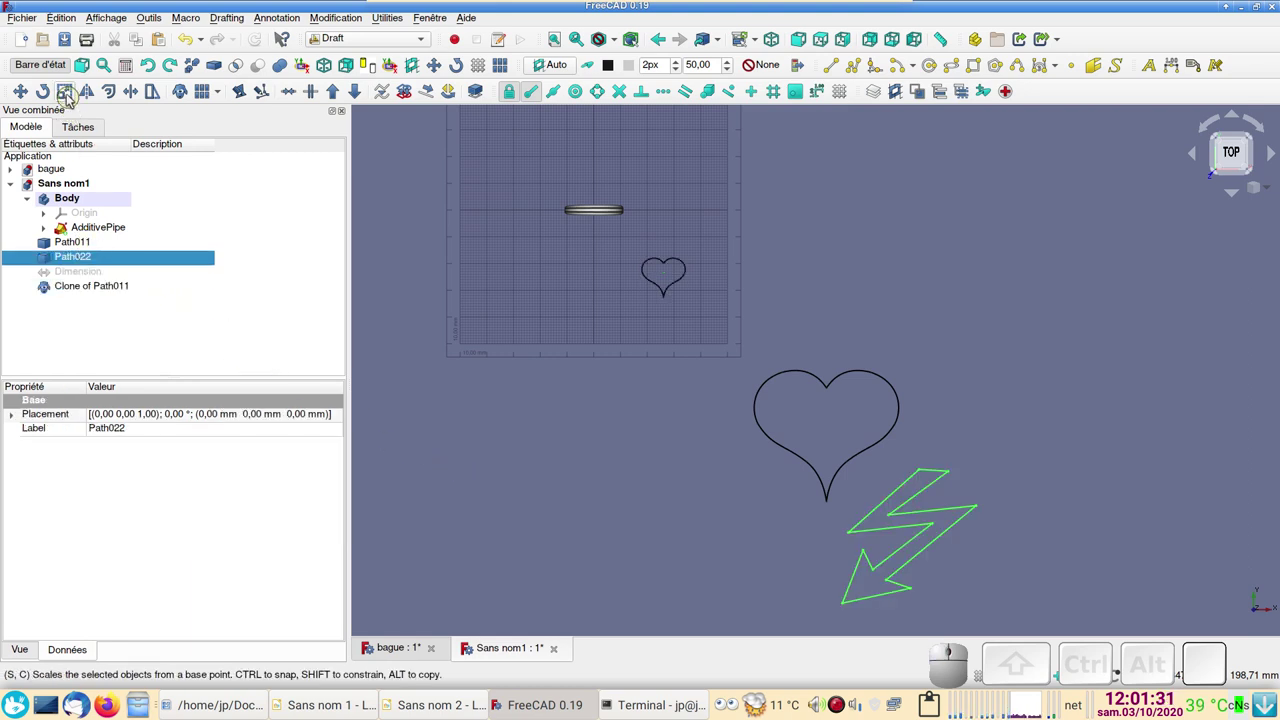
left_click(67, 93)
left_click(162, 295)
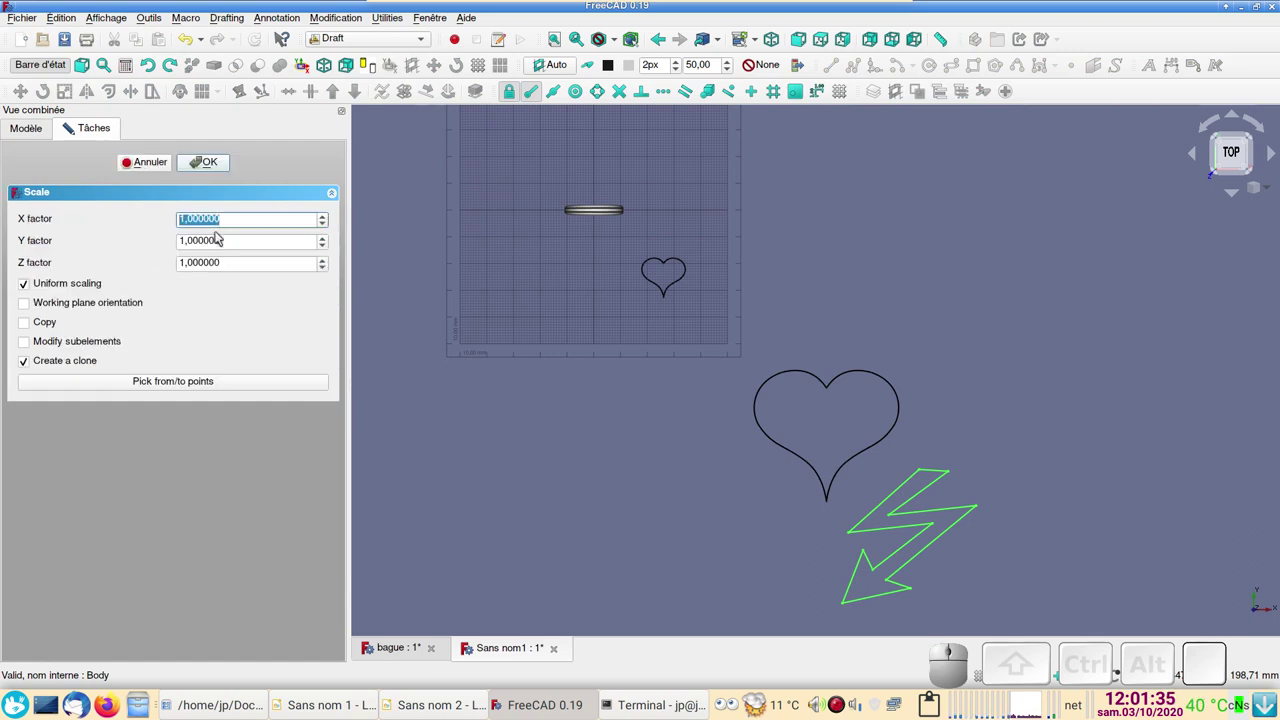
key("1")
left_click(204, 166)
scroll("down", 3)
scroll("up", 3)
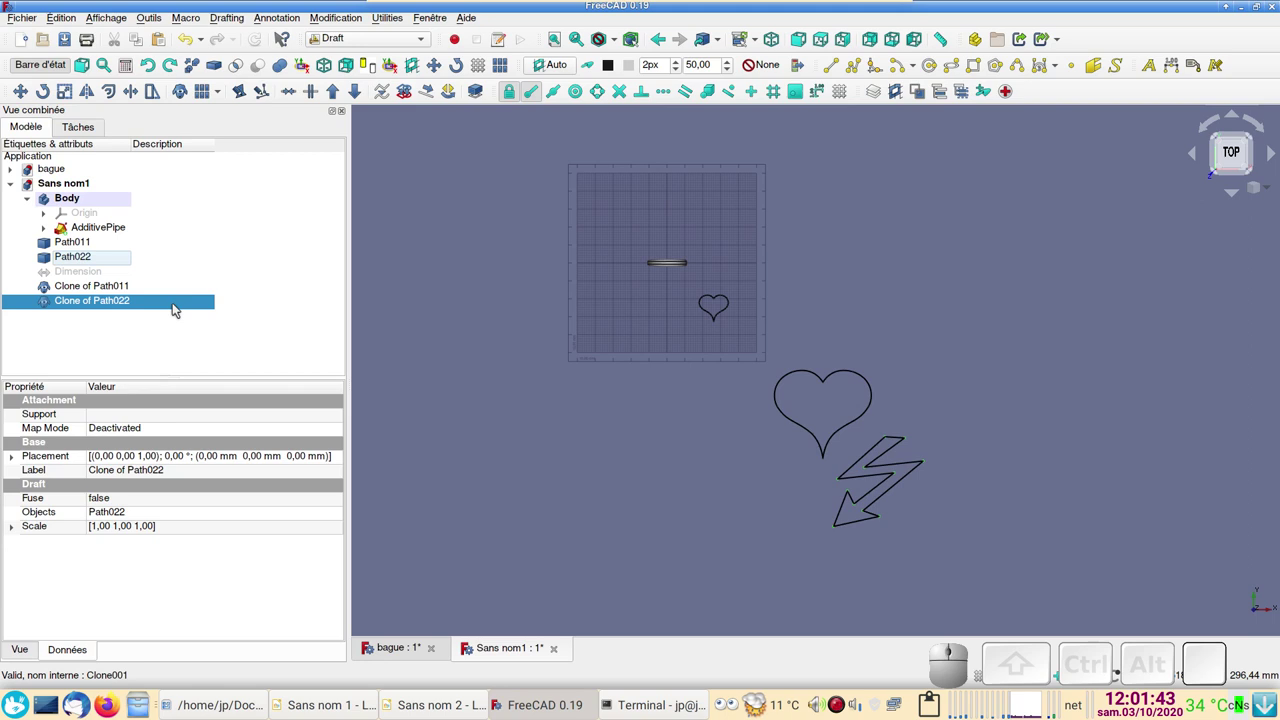
key("ctrl+z")
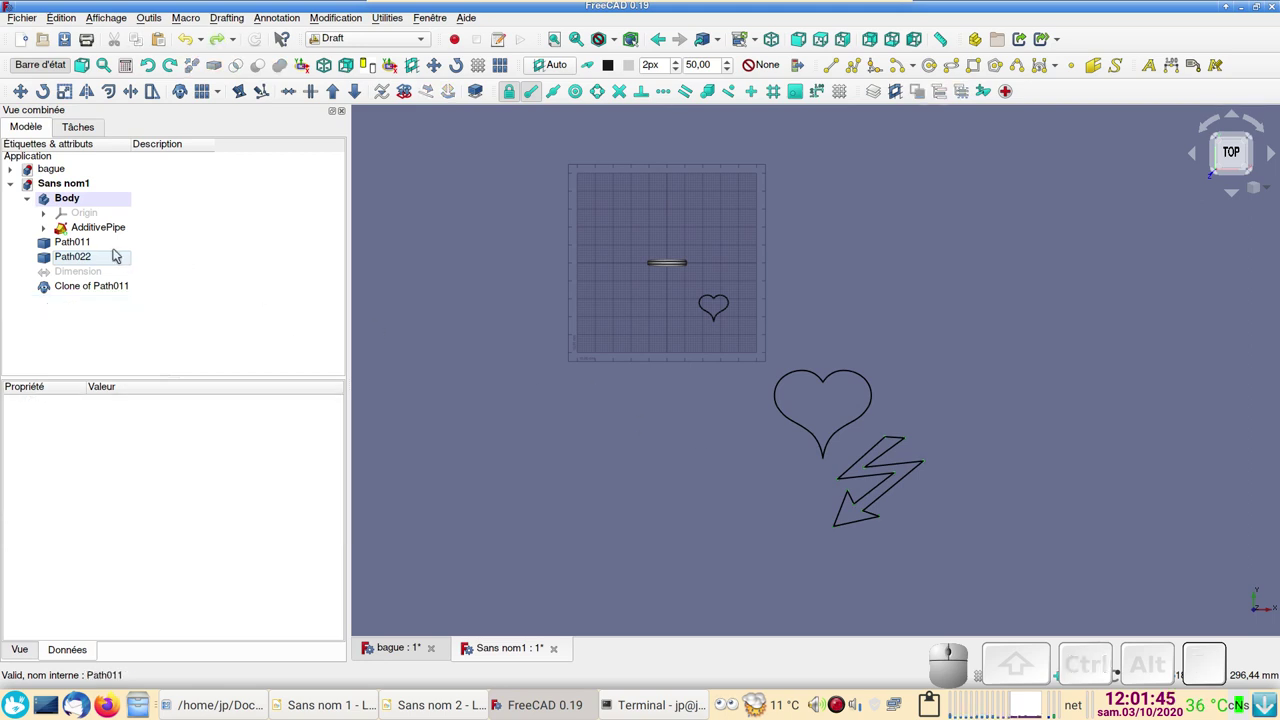
Step: Reselect the bolt and set the Scale clone factor to 0,1 on all three axes
left_click(108, 259)
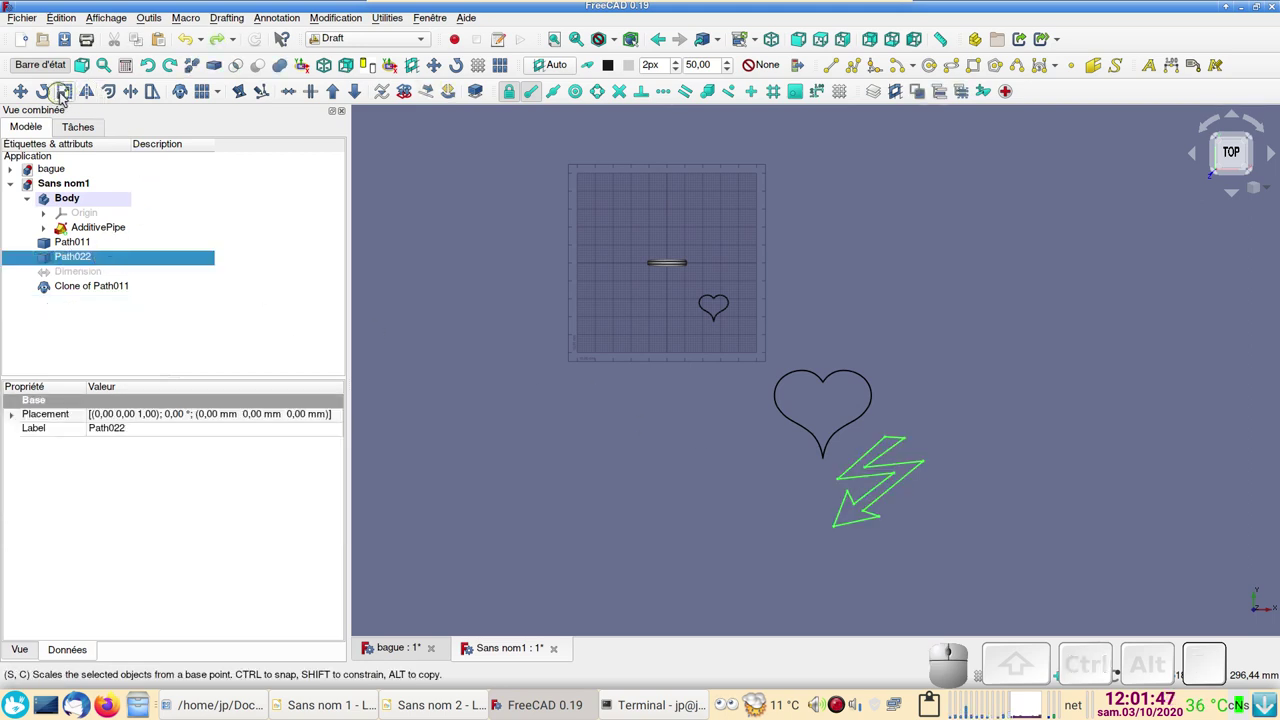
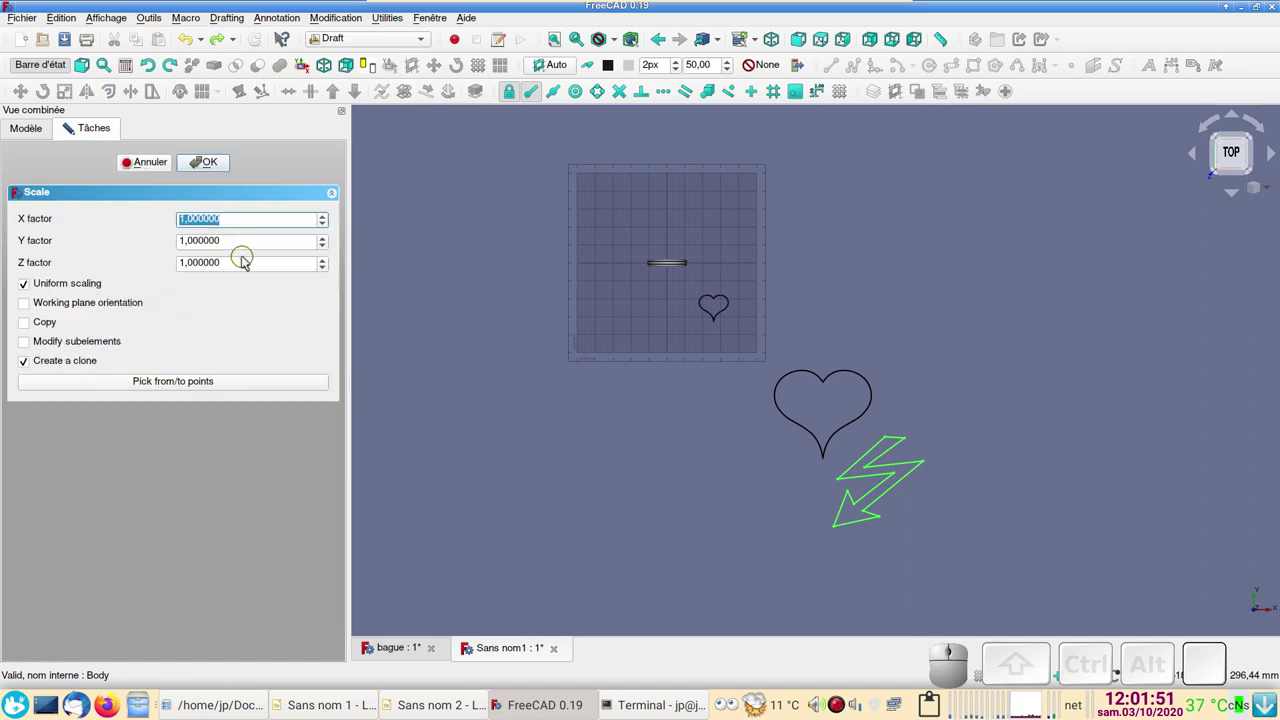
key("Delete")
key("KP_0")
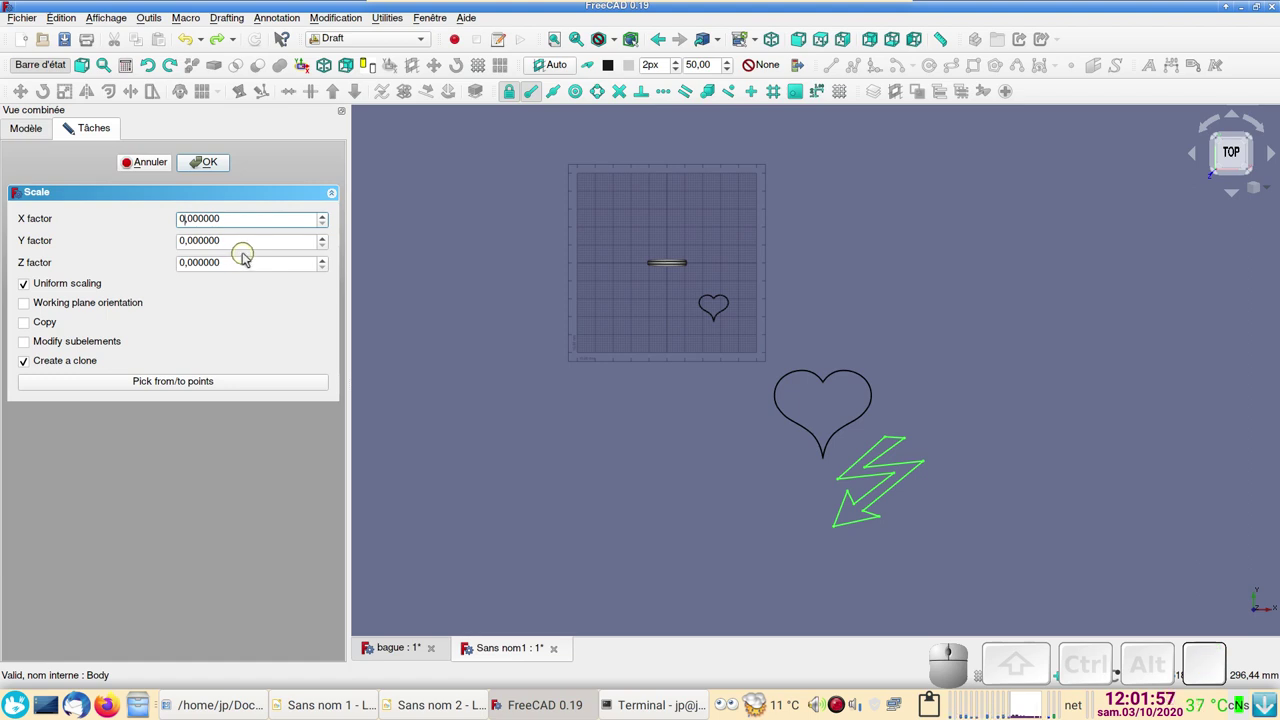
key("KP_1")
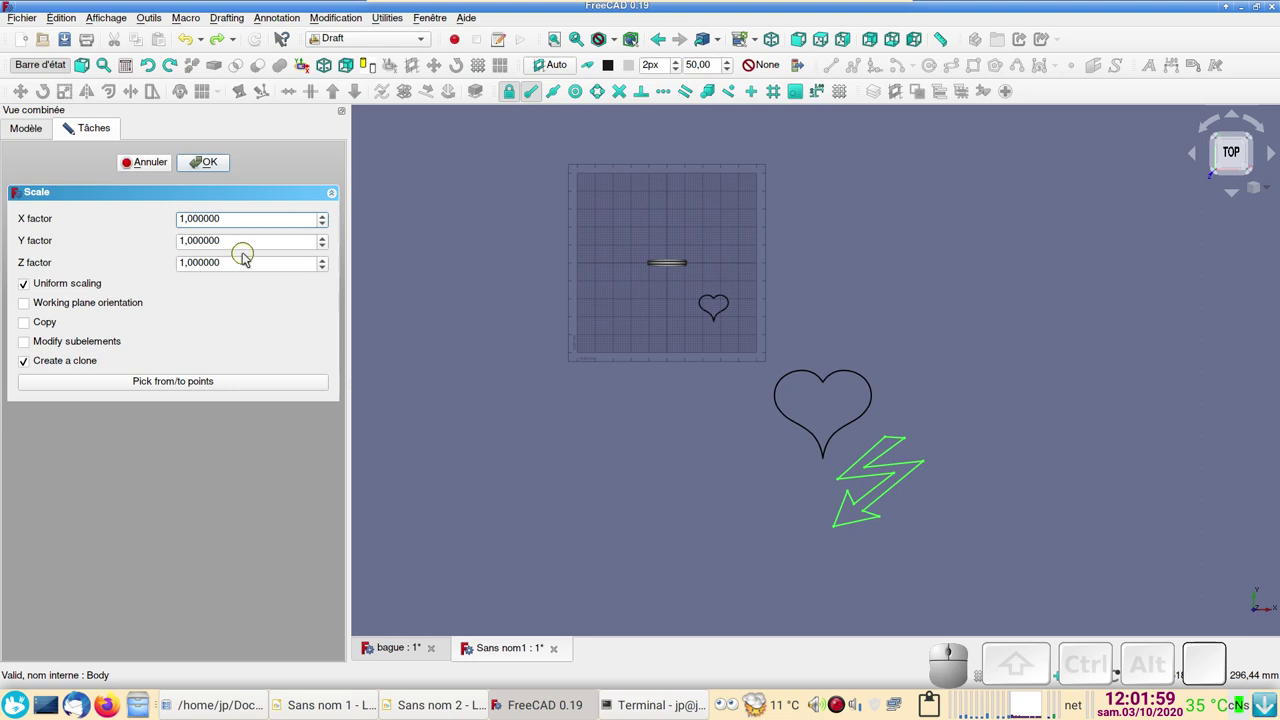
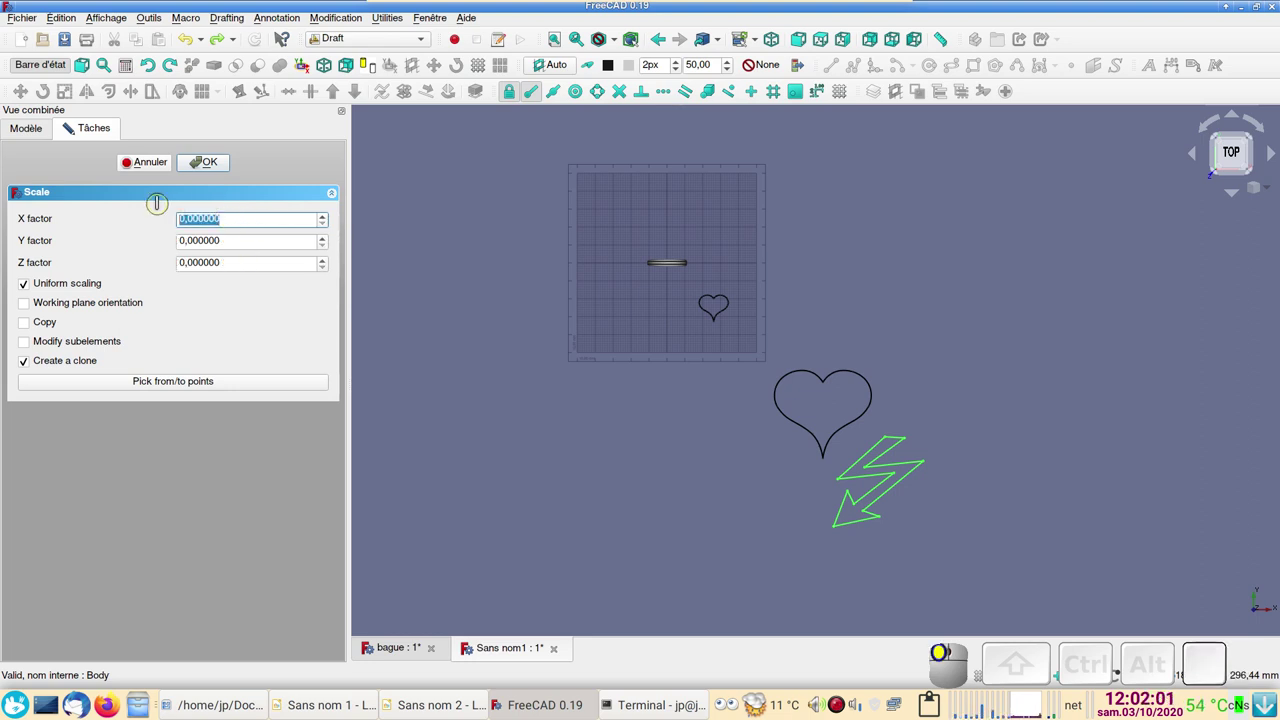
key("Delete")
key("KP_0")
key(",")
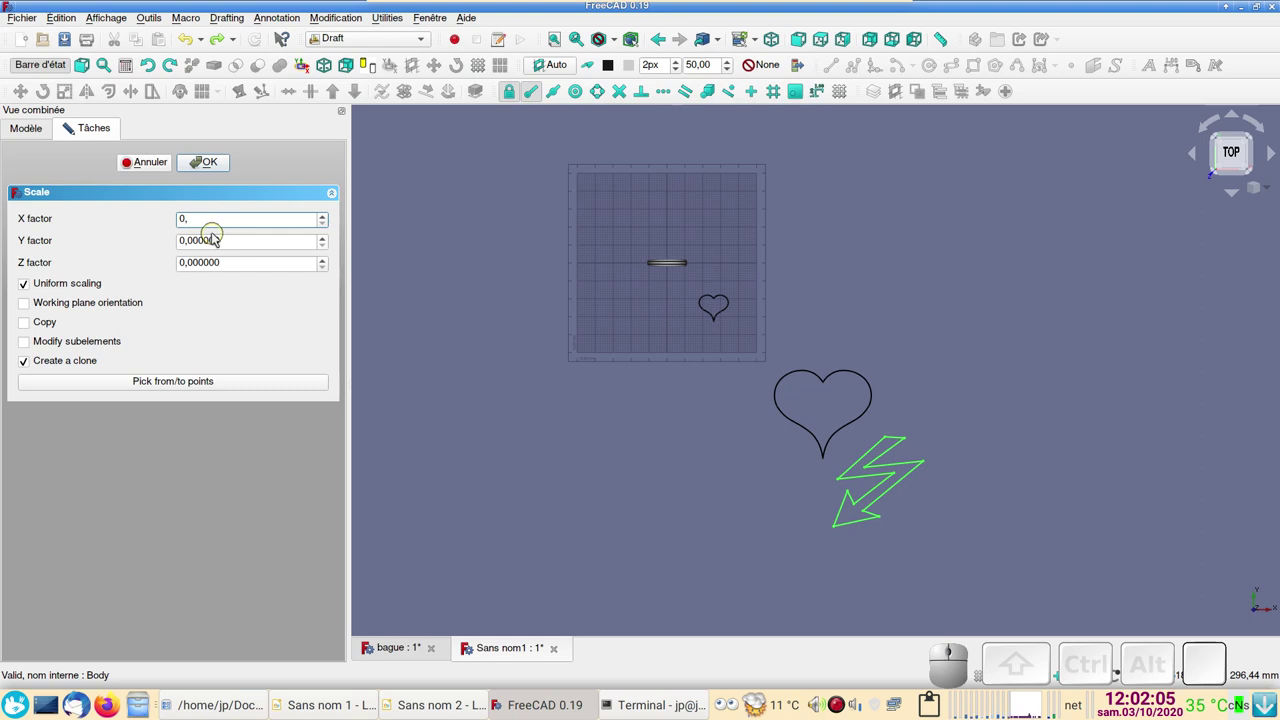
key("KP_1")
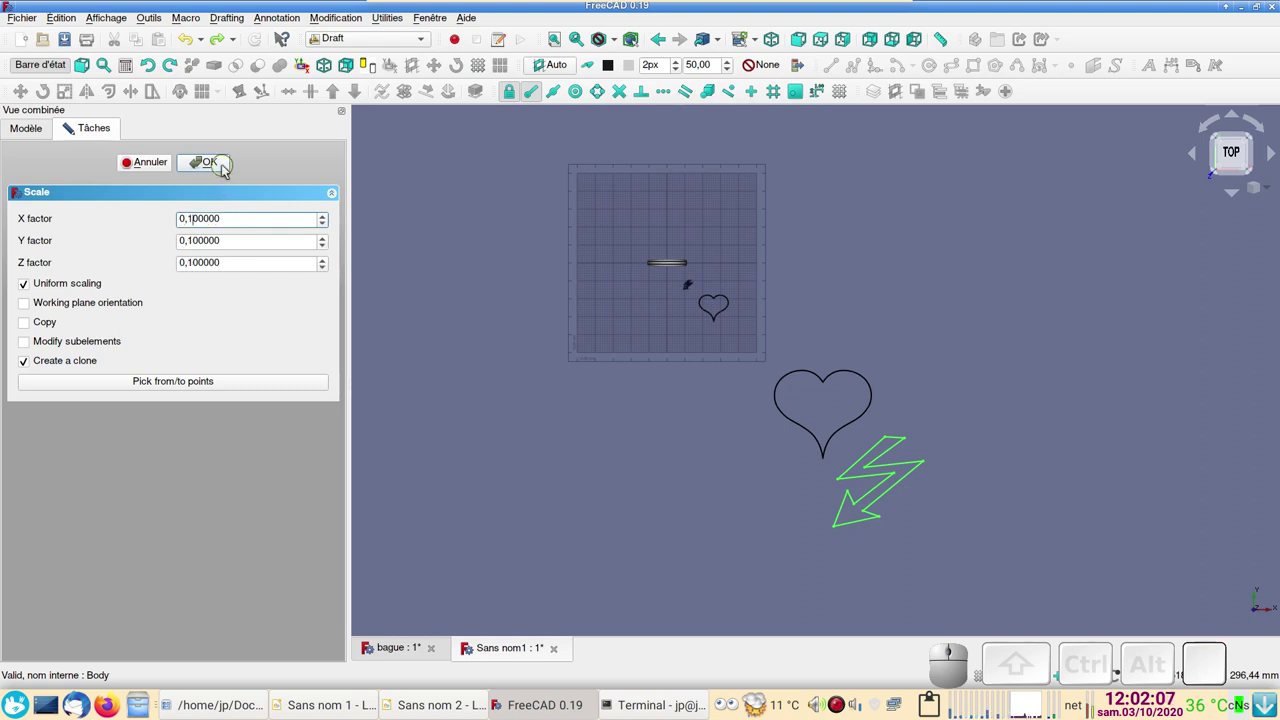
left_click(228, 168)
scroll("up", 3)
scroll("down", 3)
left_click(679, 487)
left_click_drag(672, 543, 708, 342)
key("KP_2")
scroll("up", 3)
left_click_drag(592, 382, 813, 510)
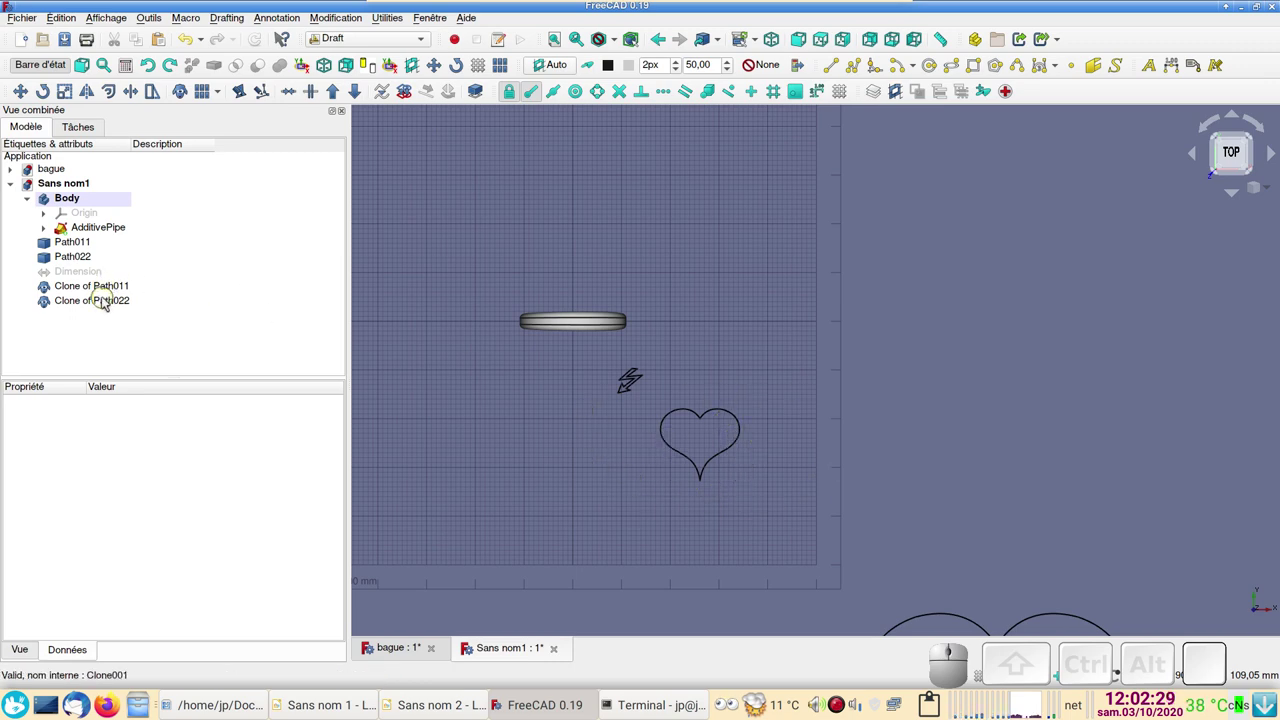
Step: Transform the Clone of Path011 by dragging its arrows until the heart sits centred over the ring band
left_click(110, 290)
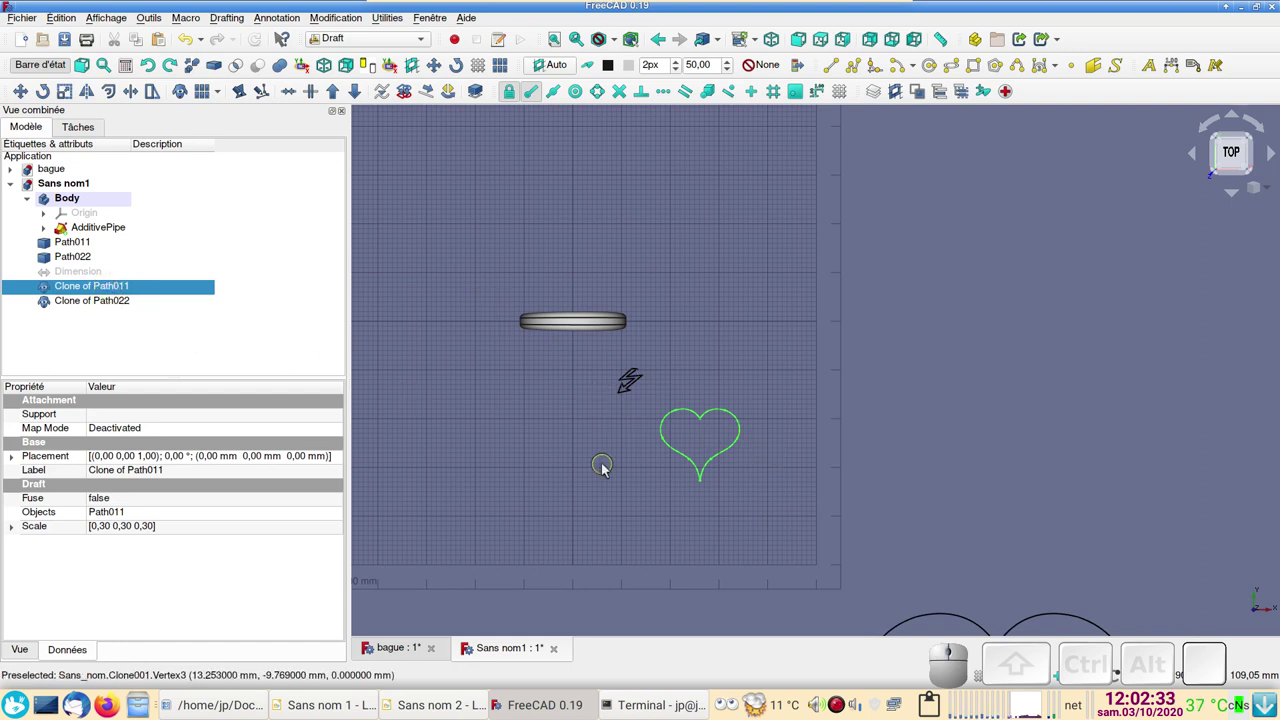
right_click(131, 288)
left_click(150, 290)
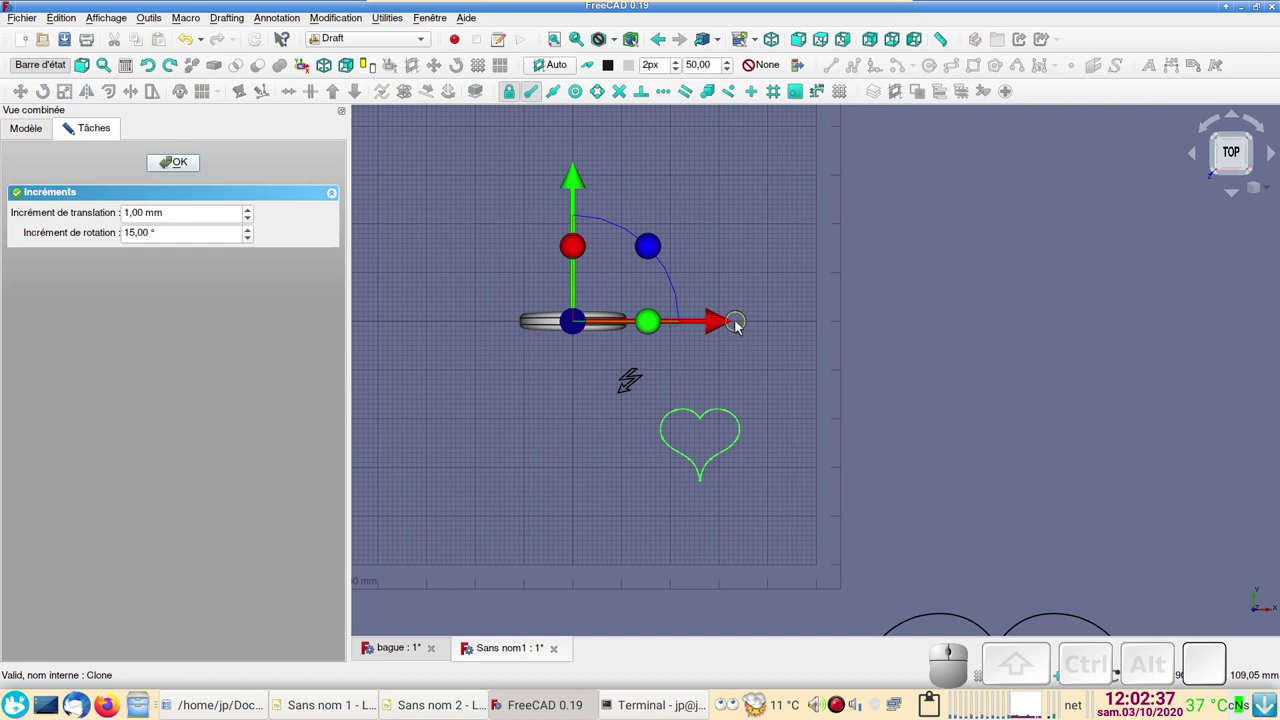
left_click_drag(724, 325, 491, 228)
left_click_drag(452, 187, 594, 253)
scroll("up", 3)
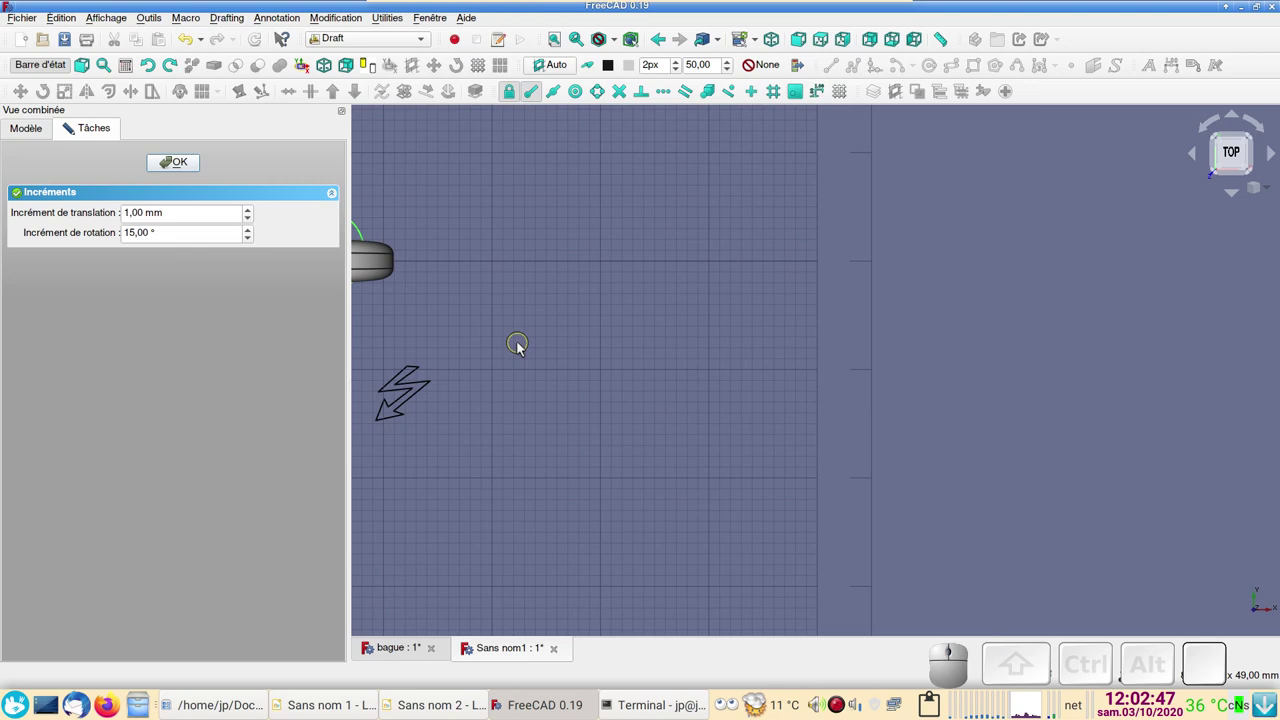
left_click_drag(522, 347, 952, 430)
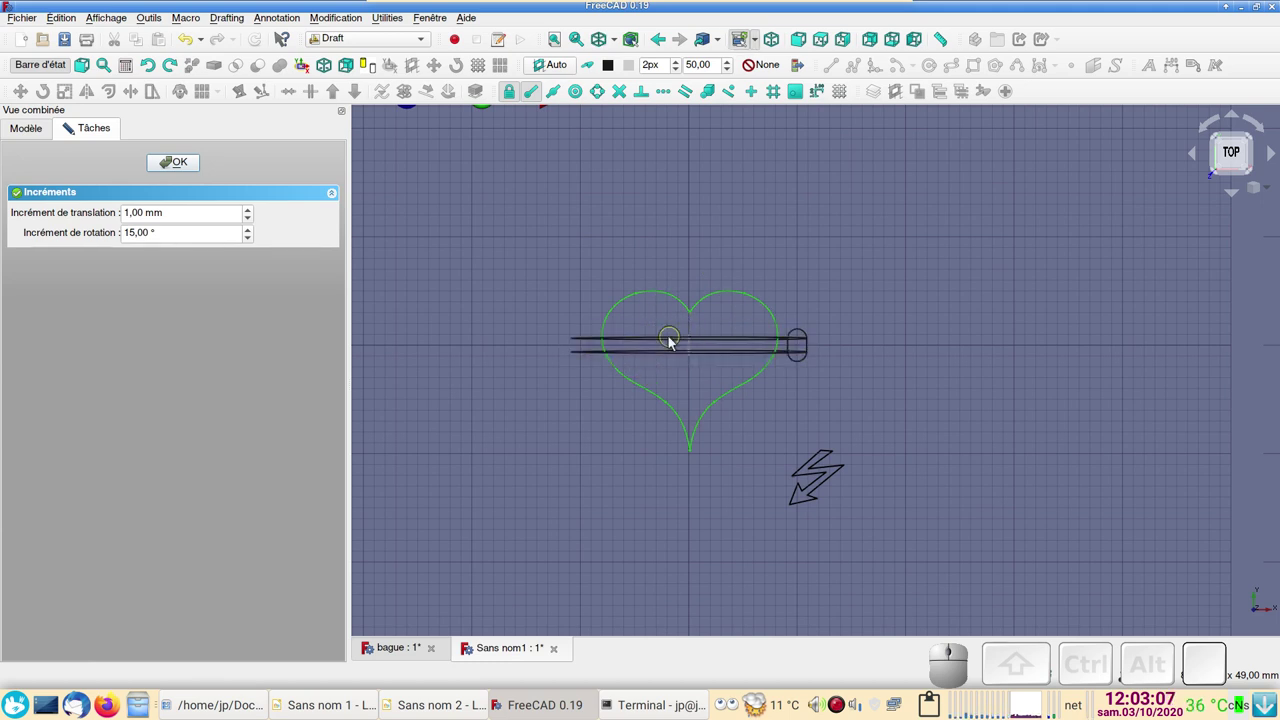
scroll("up", 3)
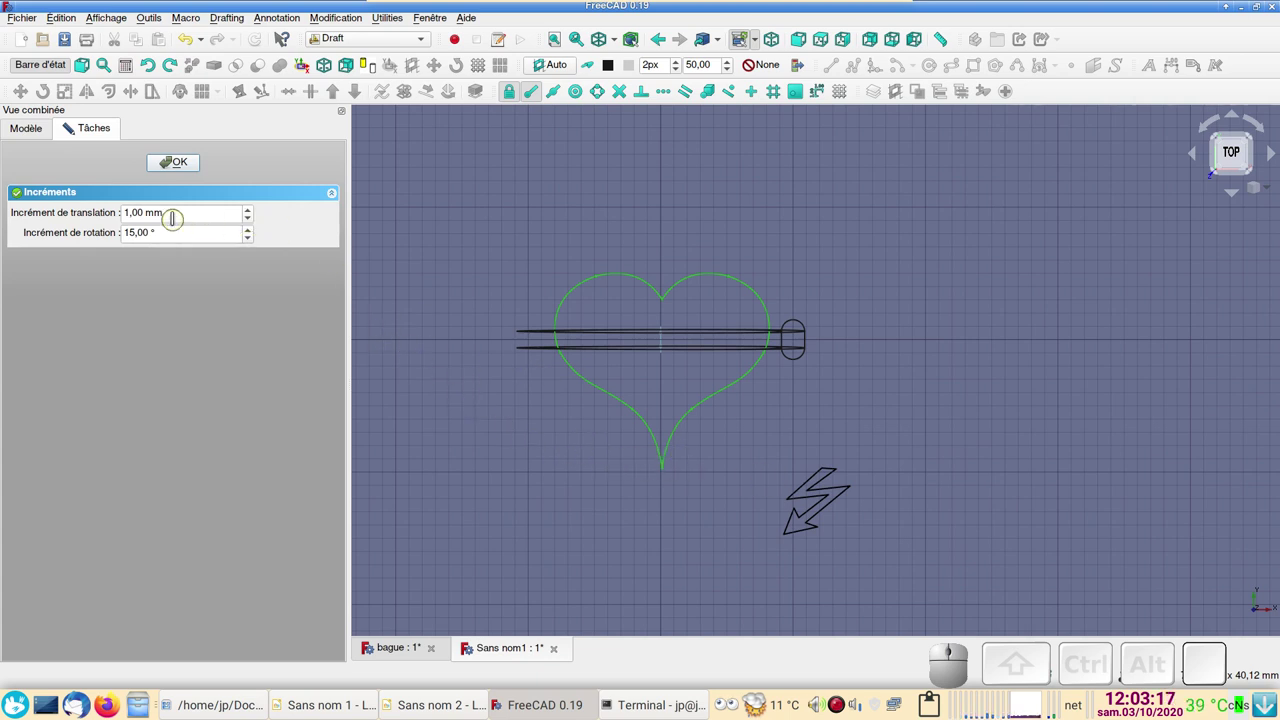
scroll("up", 3)
scroll("down", 3)
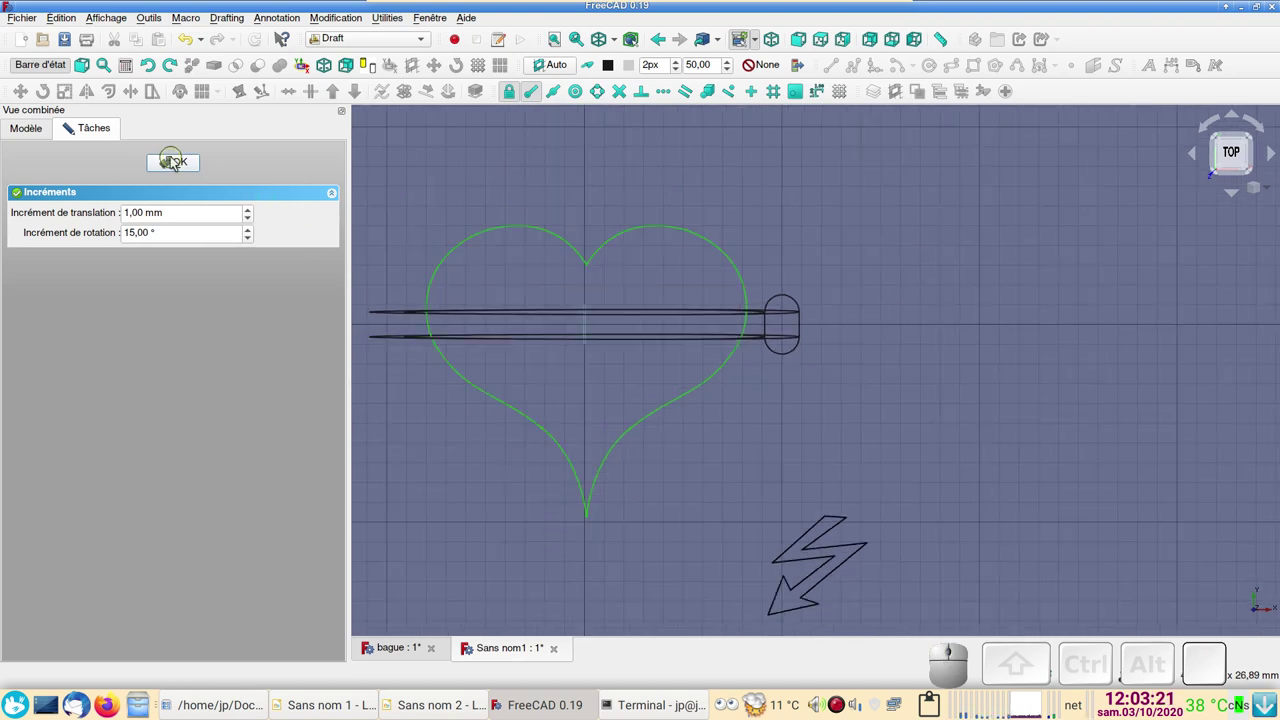
Step: Confirm the transform and expand the clone's Placement > Position properties for editing
left_click(176, 170)
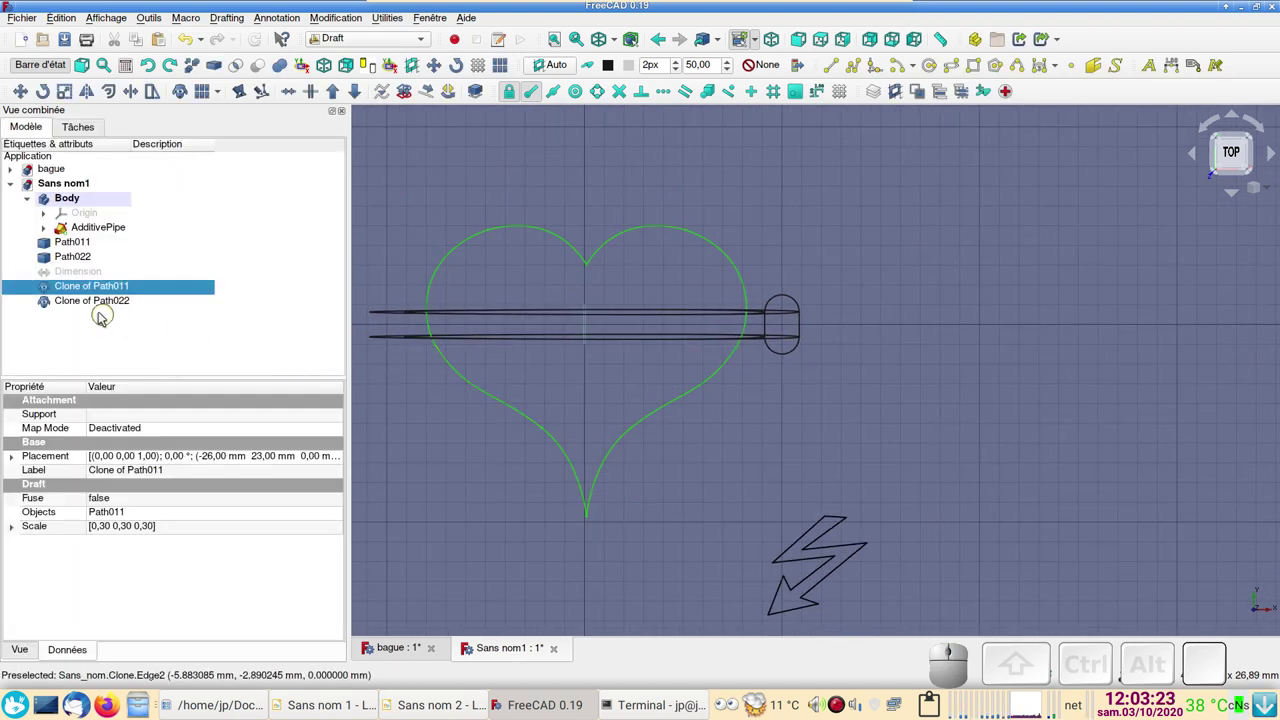
left_click(17, 456)
left_click(32, 506)
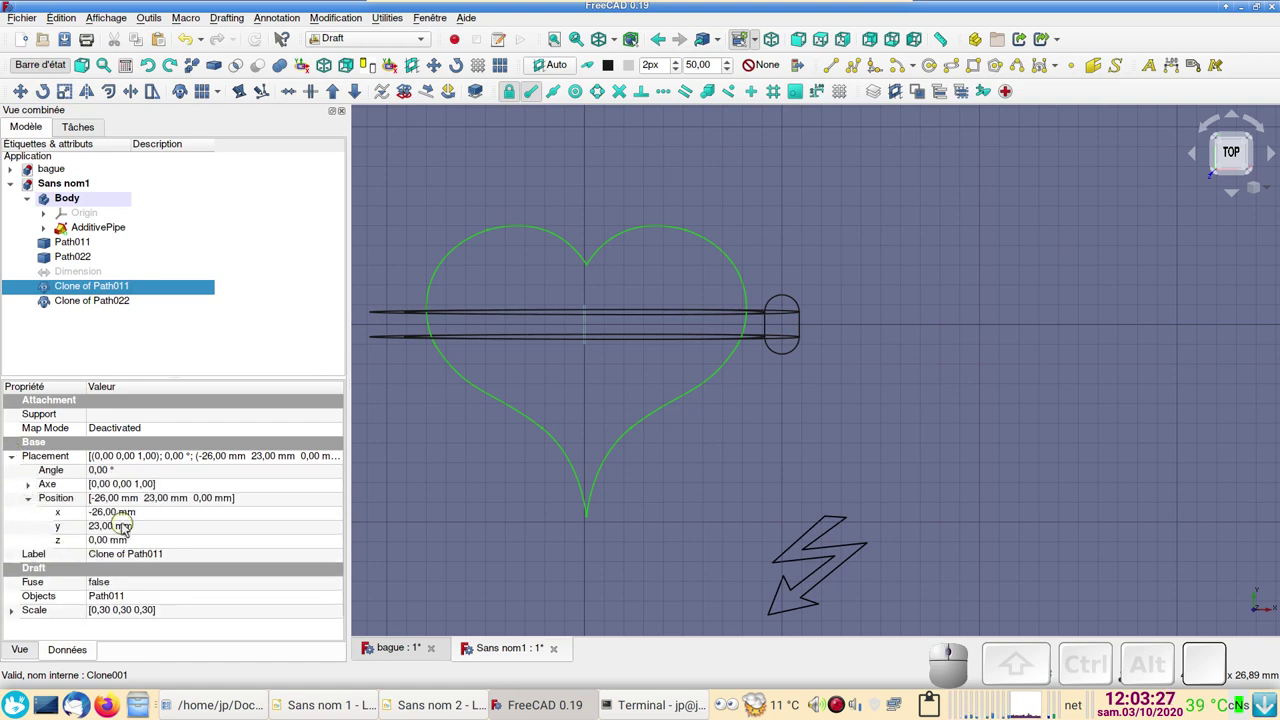
left_click(123, 516)
scroll("down", 3)
scroll("up", 3)
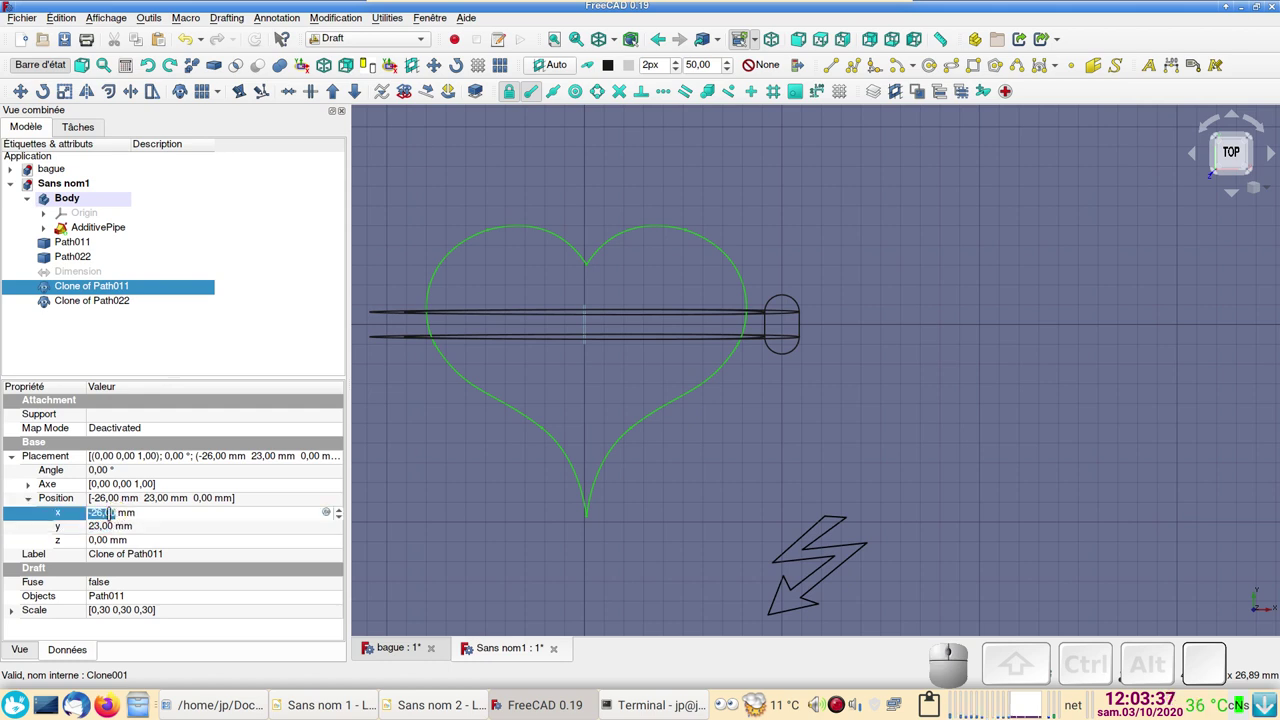
Step: Set the heart clone's x position to −26 mm after trying −26,5, −26,1 and −26,4
key("KP_Subtract")
key("KP_2")
key("KP_6")
key("KP_Decimal")
key("KP_5")
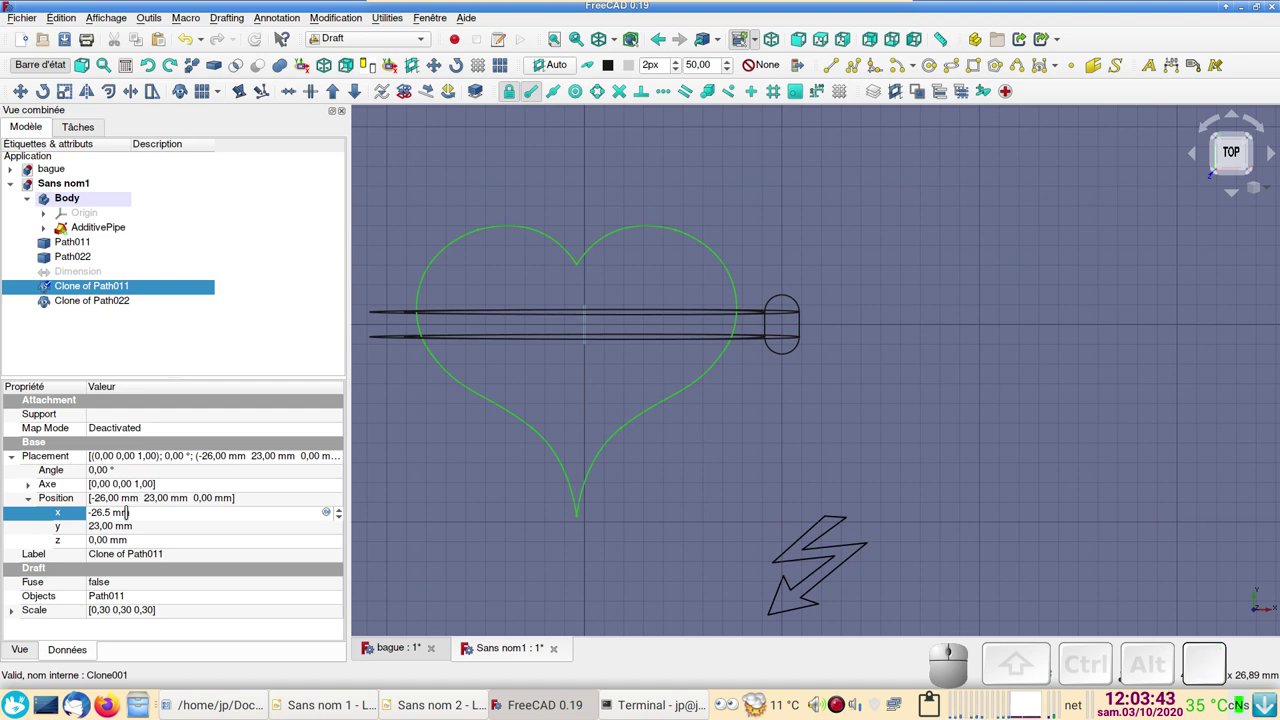
key("BackSpace")
key("KP_1")
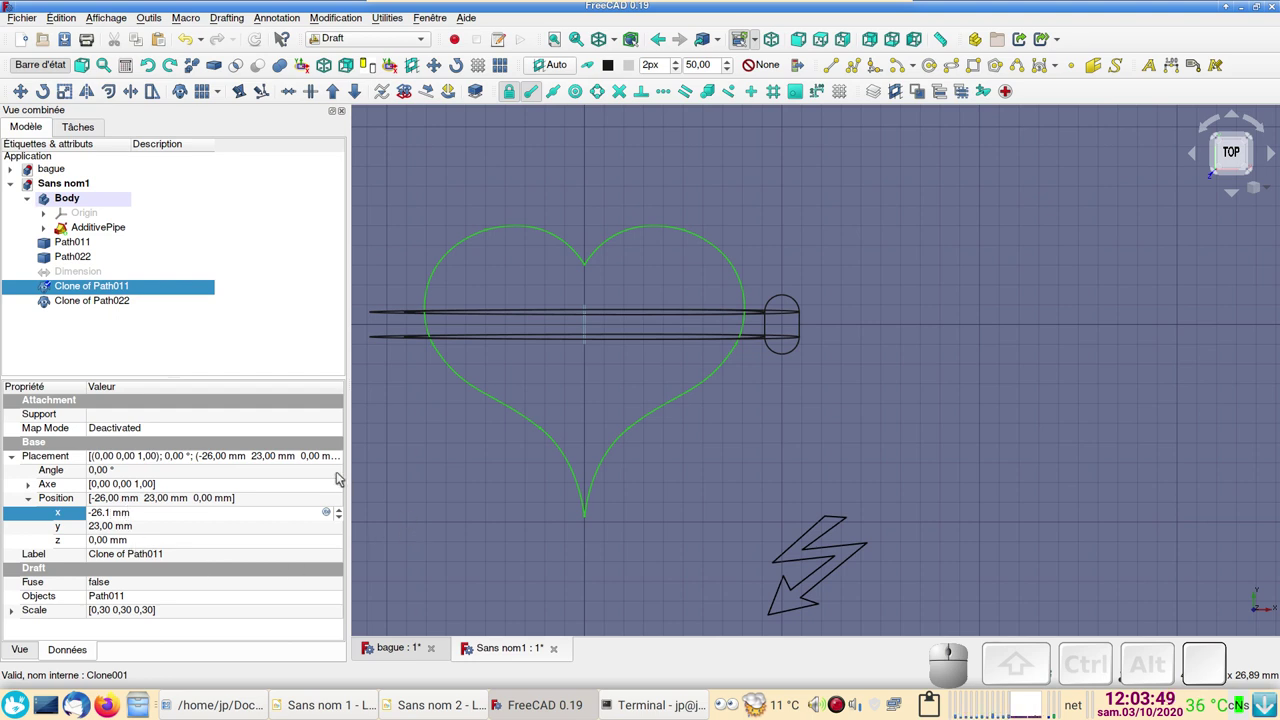
key("BackSpace")
key("KP_4")
scroll("down", 3)
scroll("up", 3)
key("ctrl+z")
scroll("up", 3)
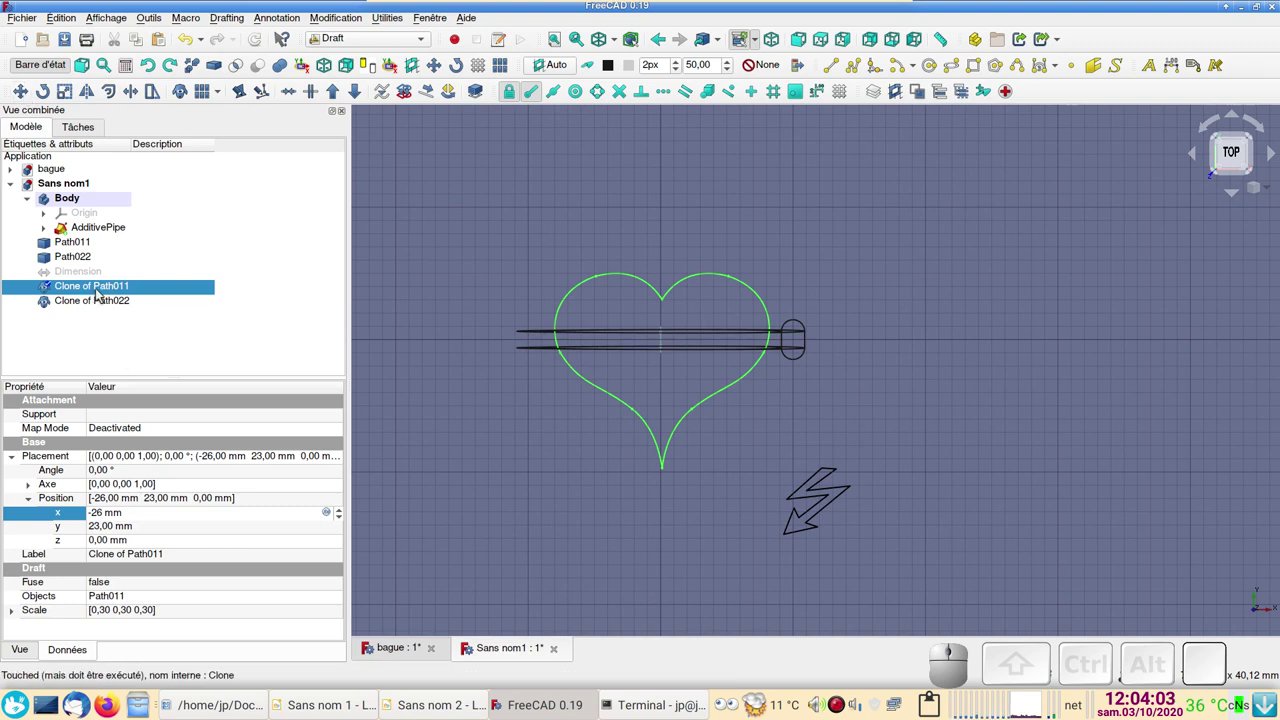
left_click(108, 300)
Step: Start a Draft Move of the heart clone constrained to the X axis to slide it over the band
left_click(106, 287)
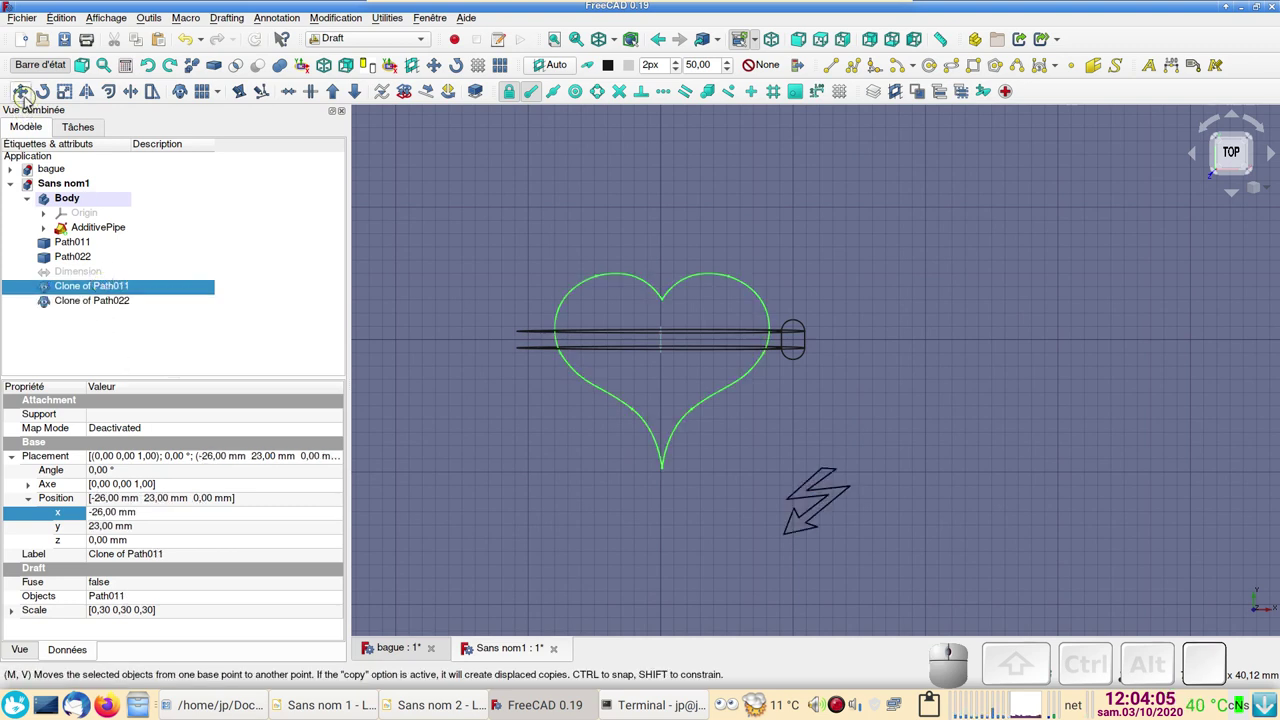
left_click(26, 103)
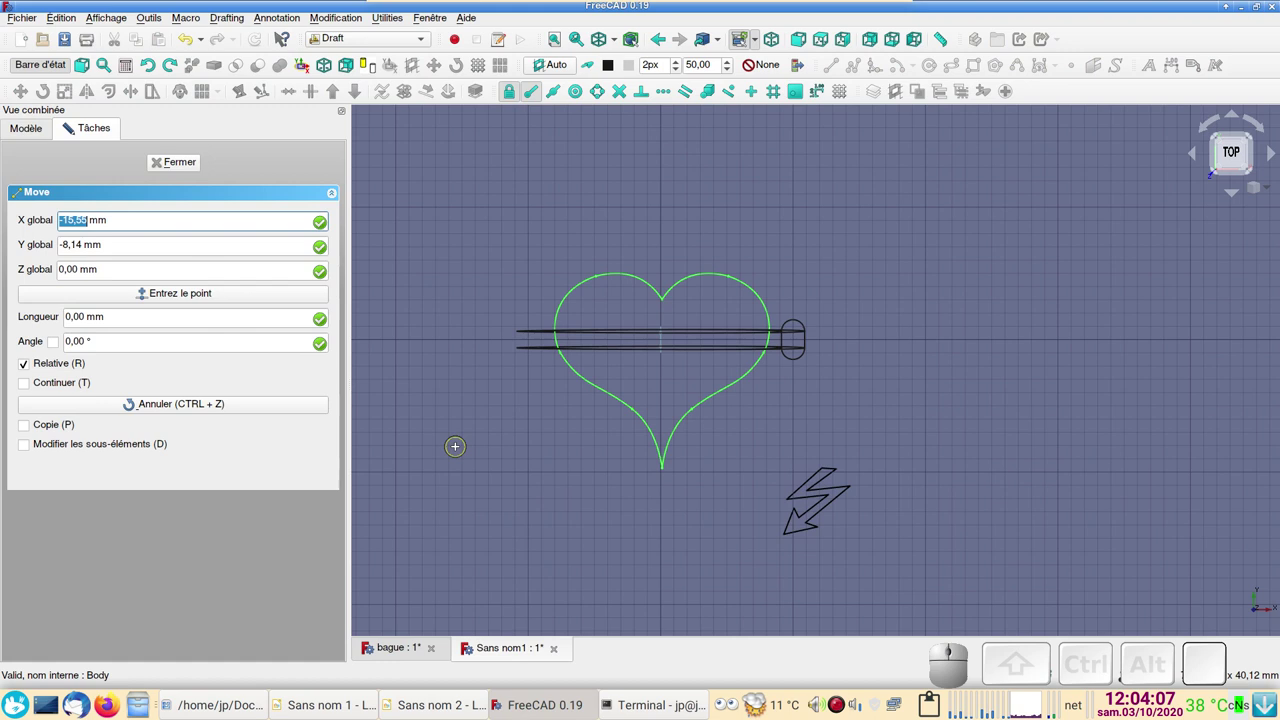
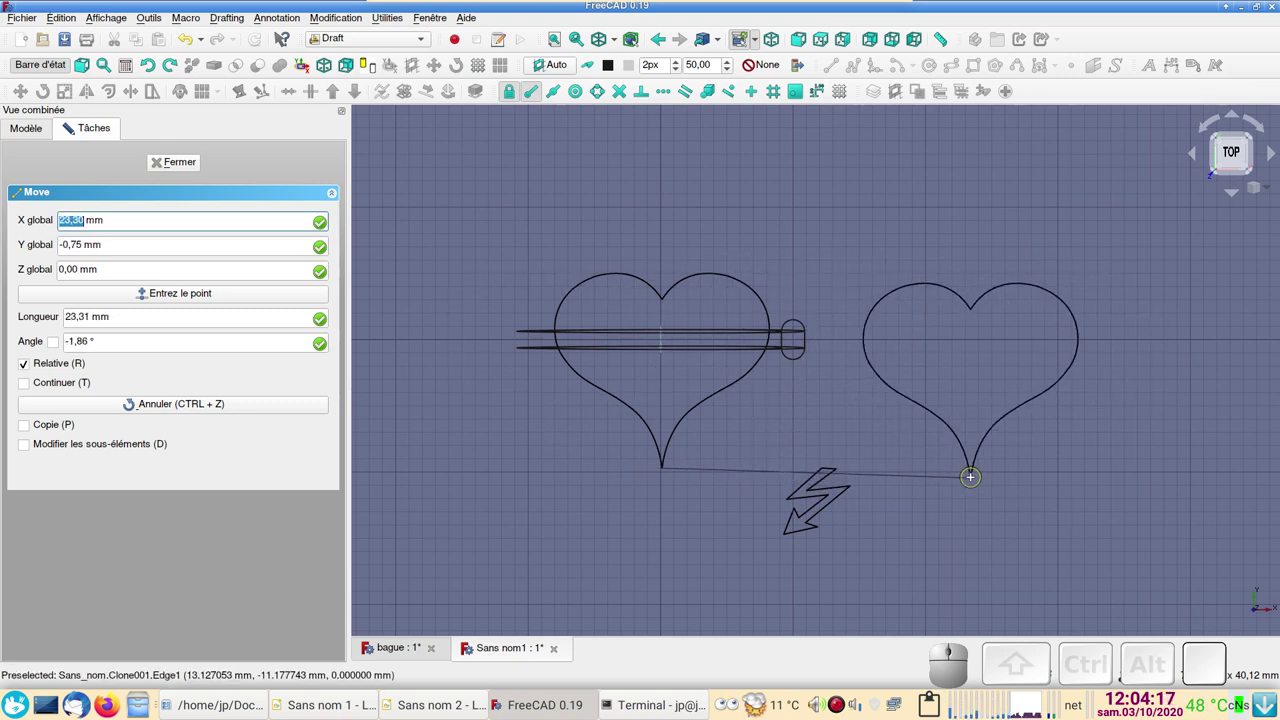
key("x")
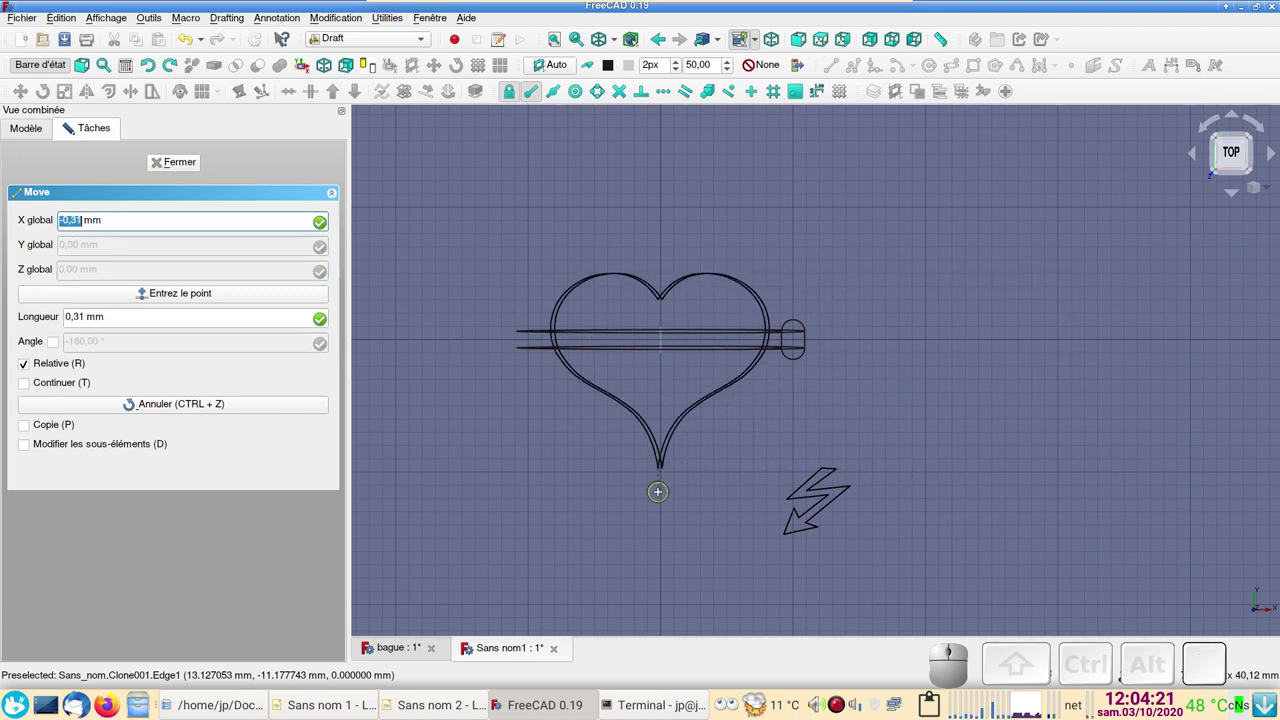
scroll("up", 3)
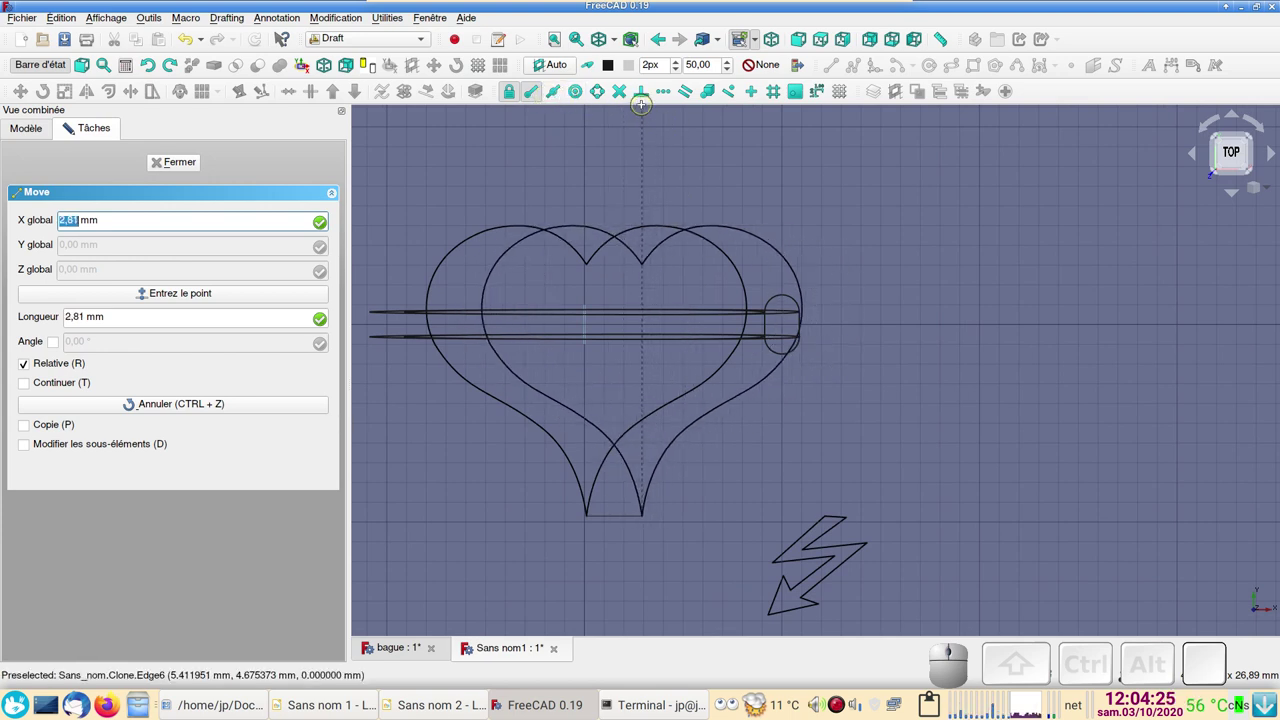
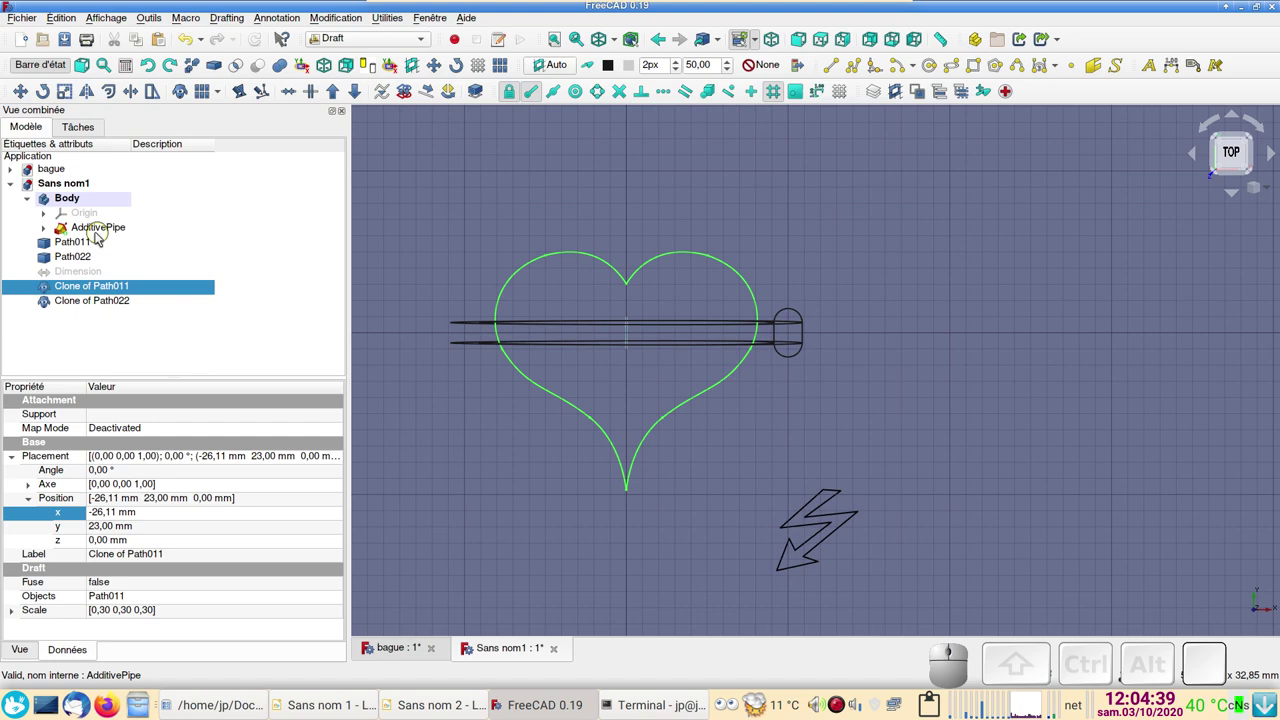
Step: Try a vertical Transform move of the heart clone and switch to the front view of the ring
left_click(119, 291)
scroll("down", 3)
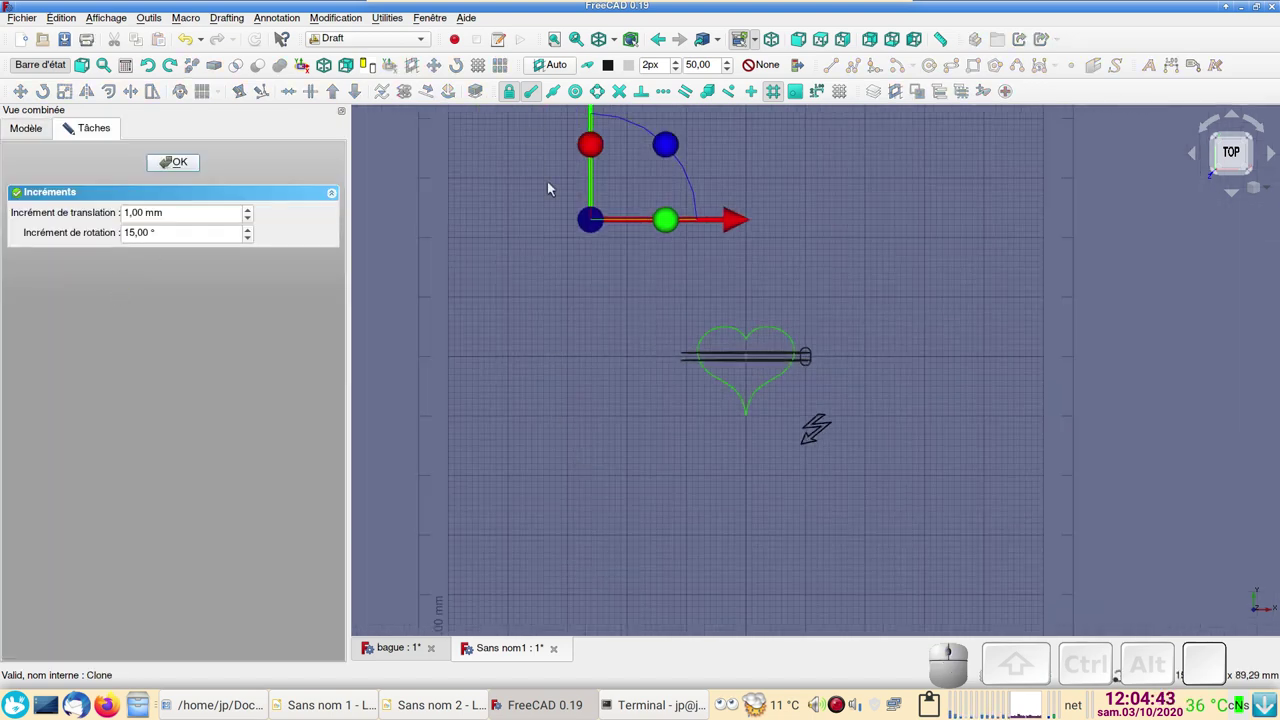
right_click(516, 300)
left_click(596, 214)
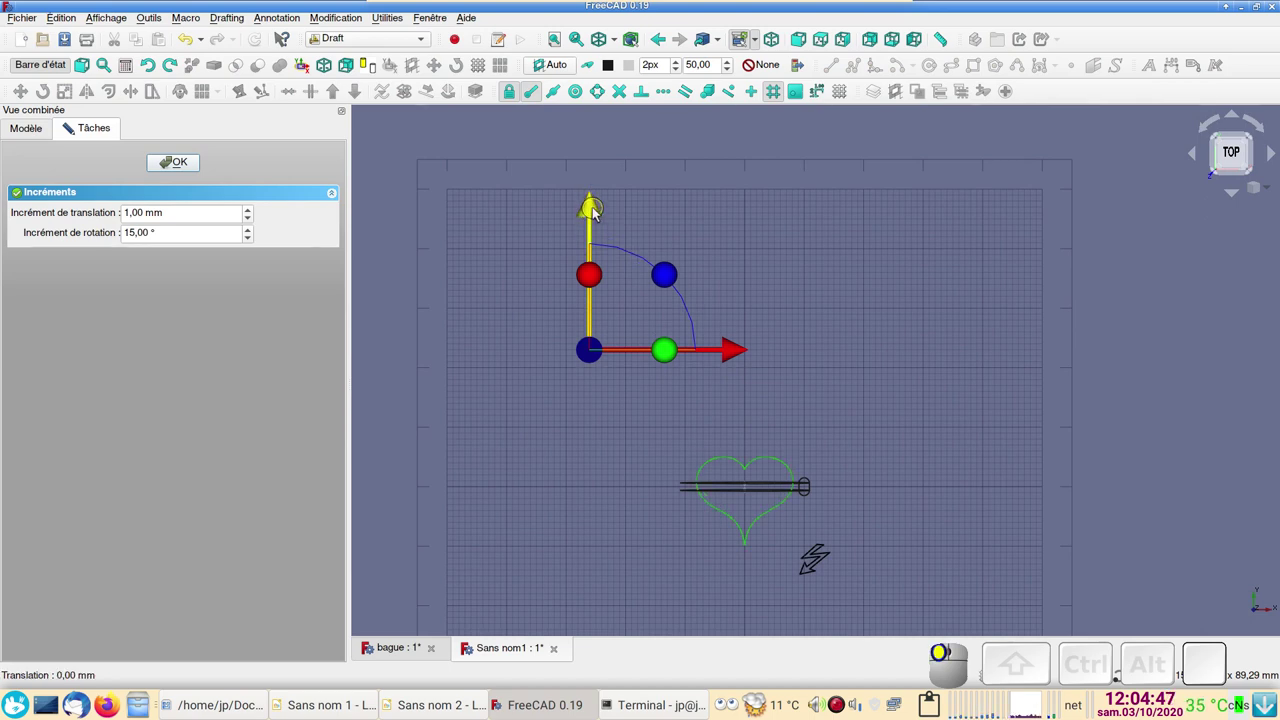
left_click(186, 170)
left_click_drag(642, 588, 704, 445)
scroll("down", 3)
key("KP_1")
scroll("up", 3)
right_click(662, 506)
scroll("up", 3)
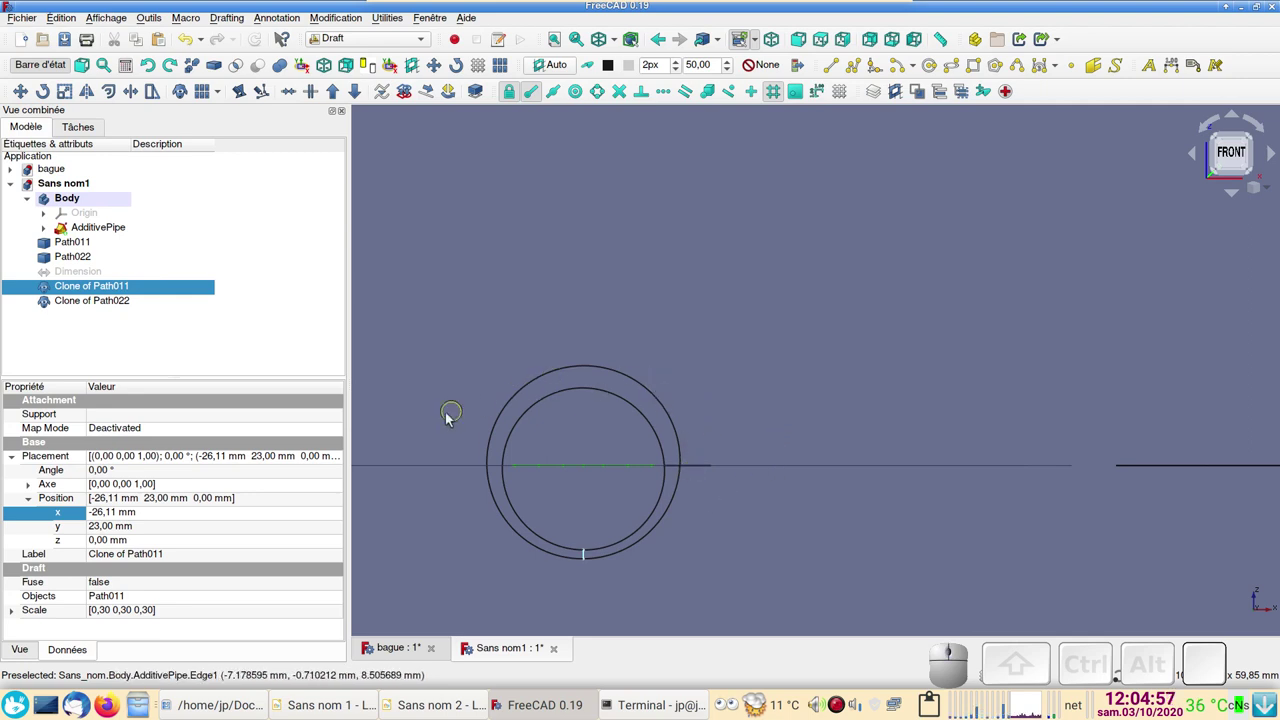
Step: Drag the clone's Z arrow down to z −3 mm and confirm the new placement
left_click(125, 291)
scroll("down", 3)
left_click_drag(433, 309, 289, 171)
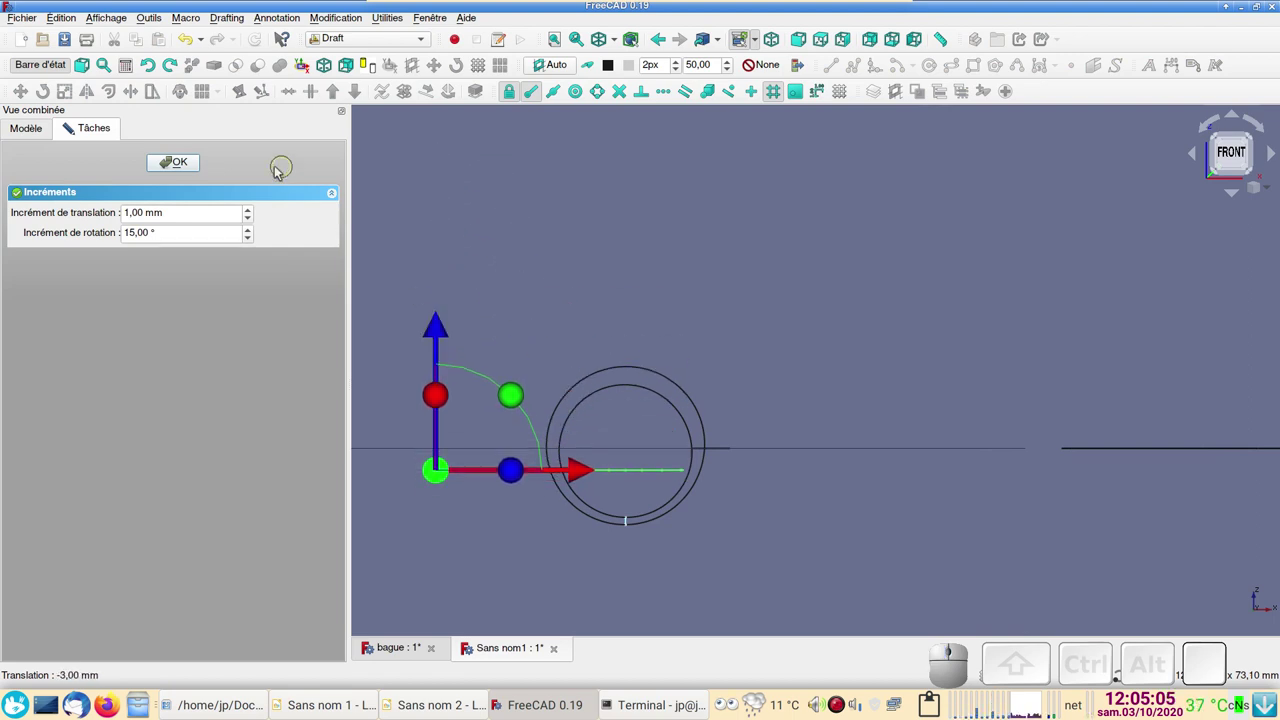
left_click(194, 169)
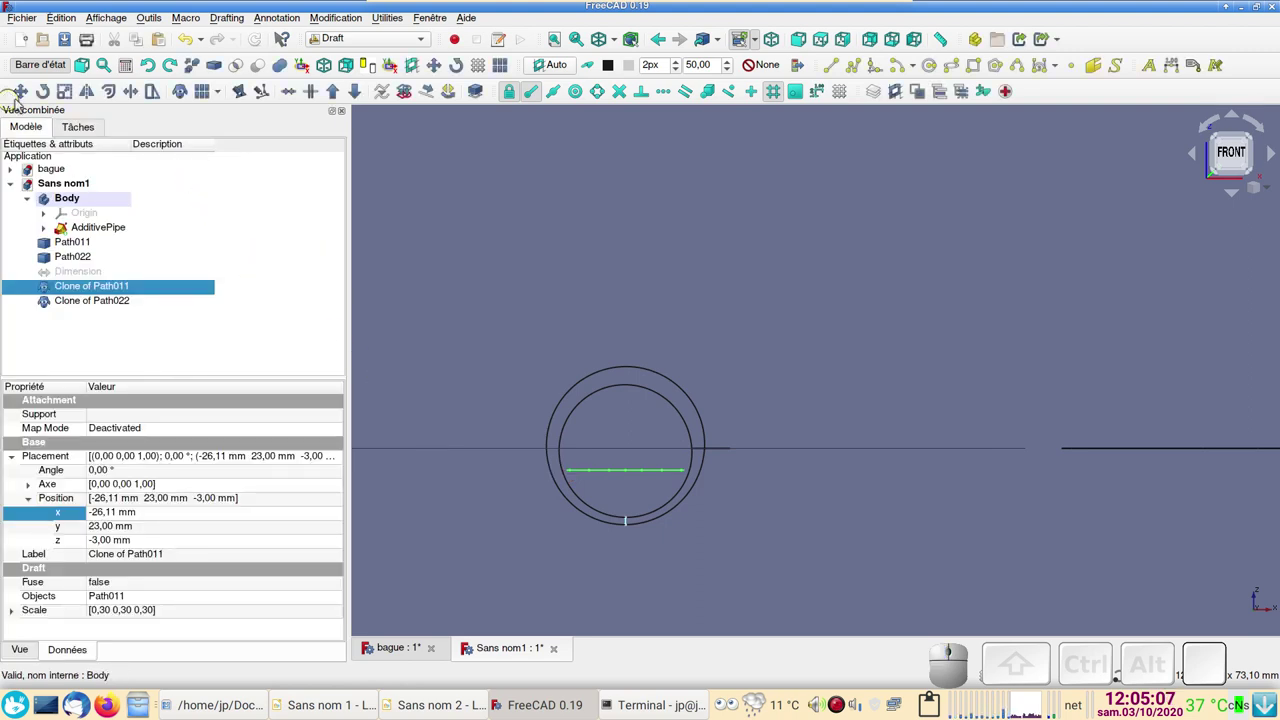
Step: Start a Draft Move of the heart clone constrained vertically toward the ring's top edge
left_click(28, 100)
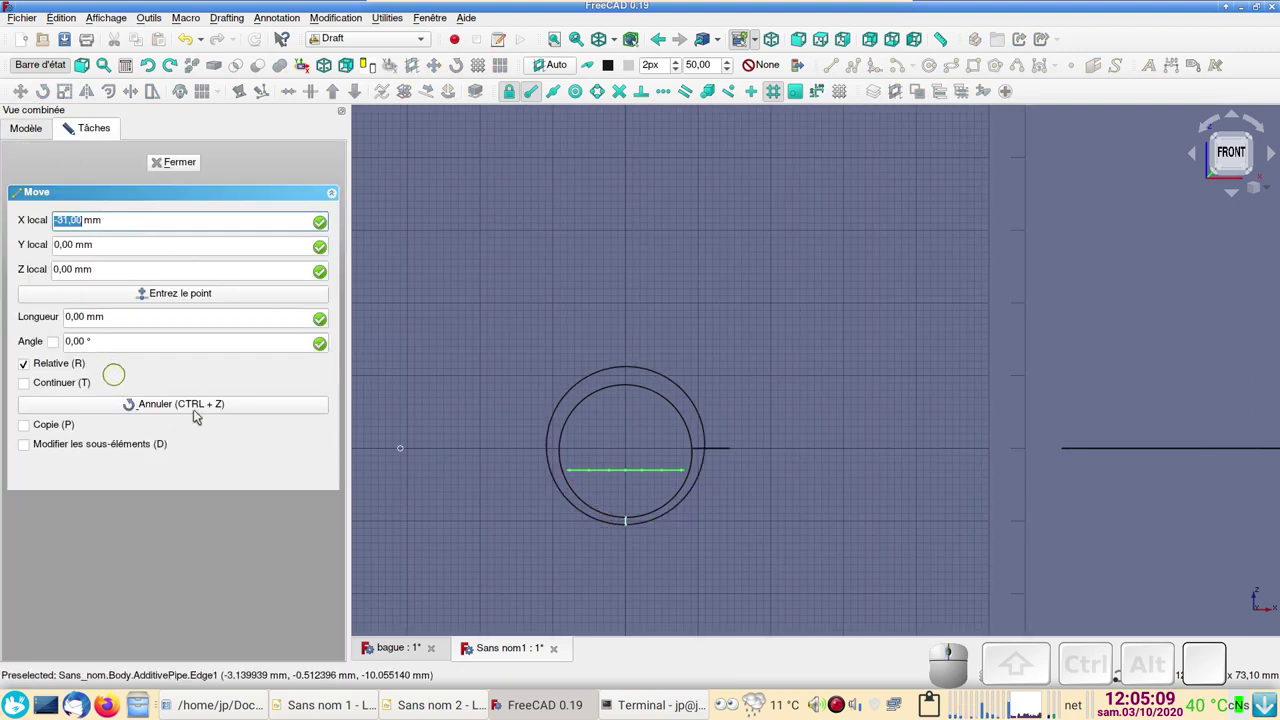
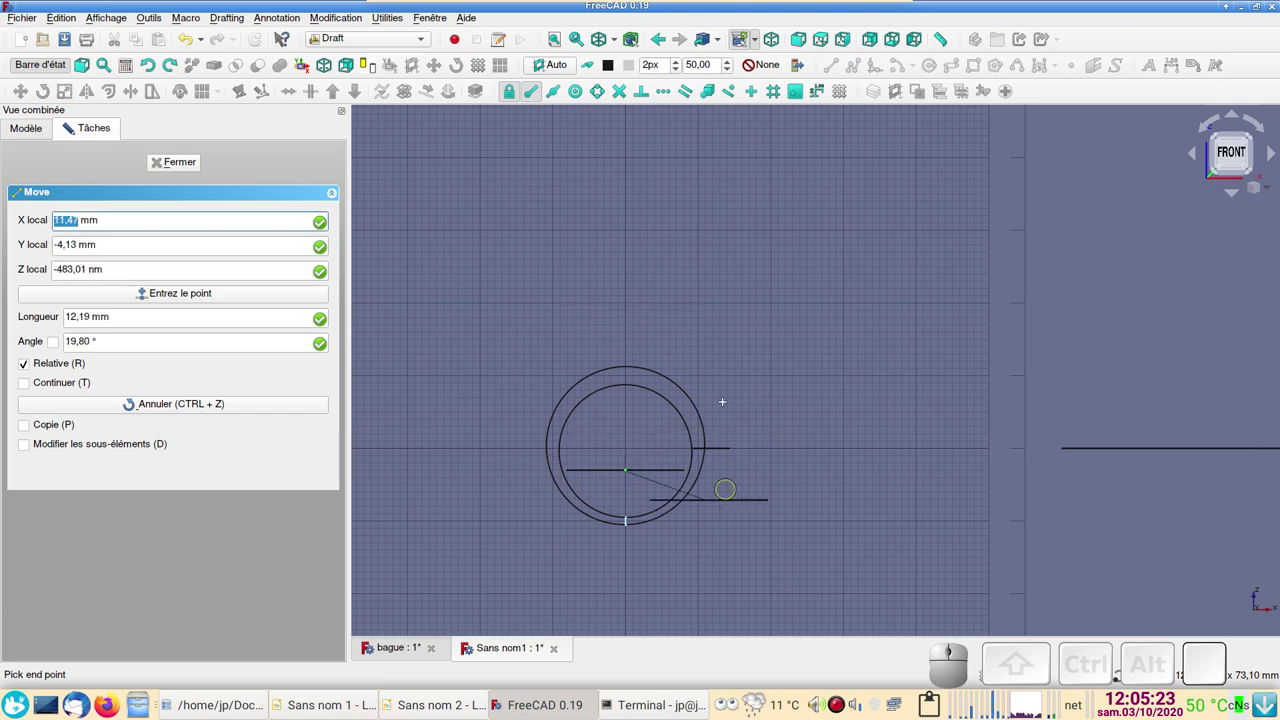
key("y")
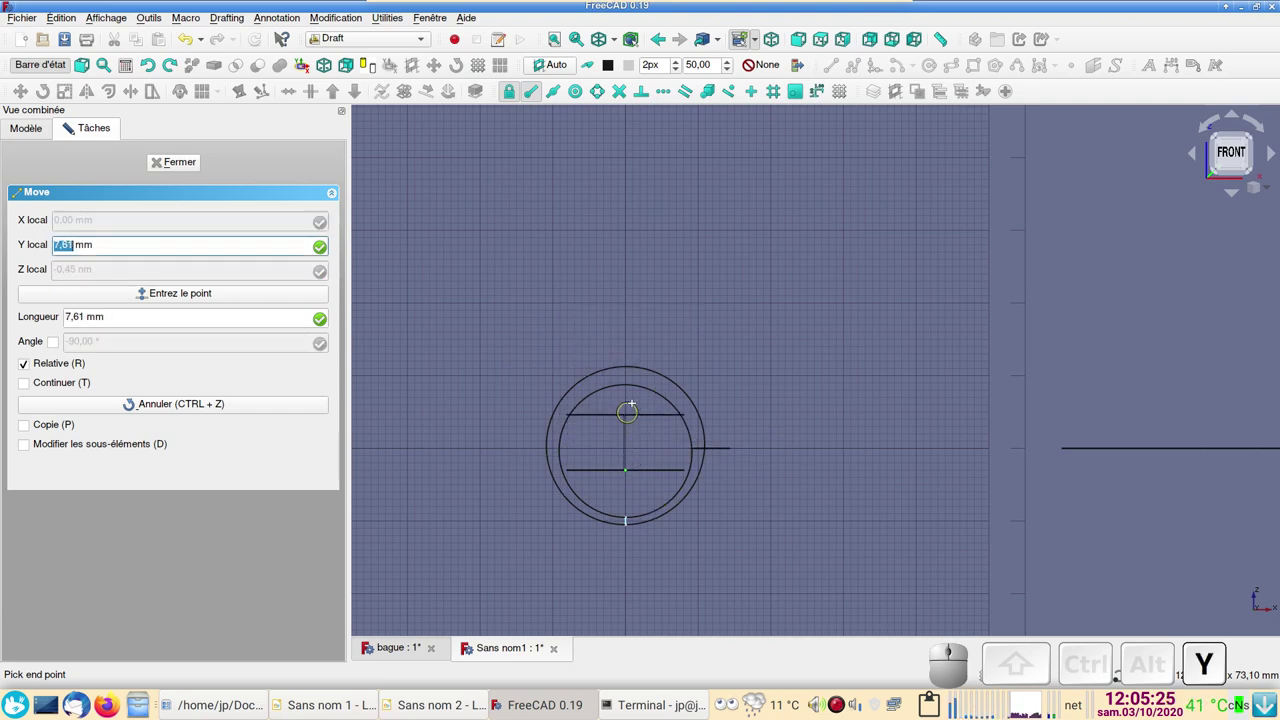
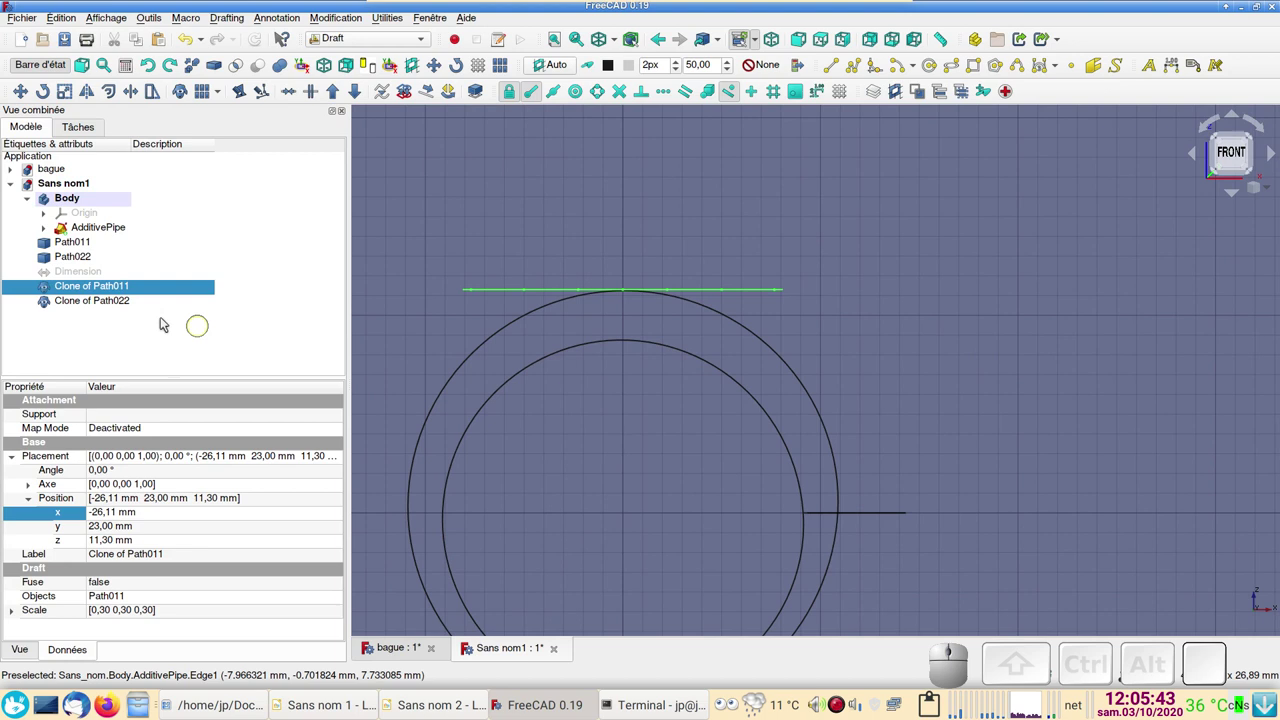
Step: Finish the move to z 11,30 mm and switch the Draft grid off around the ring
left_click(138, 289)
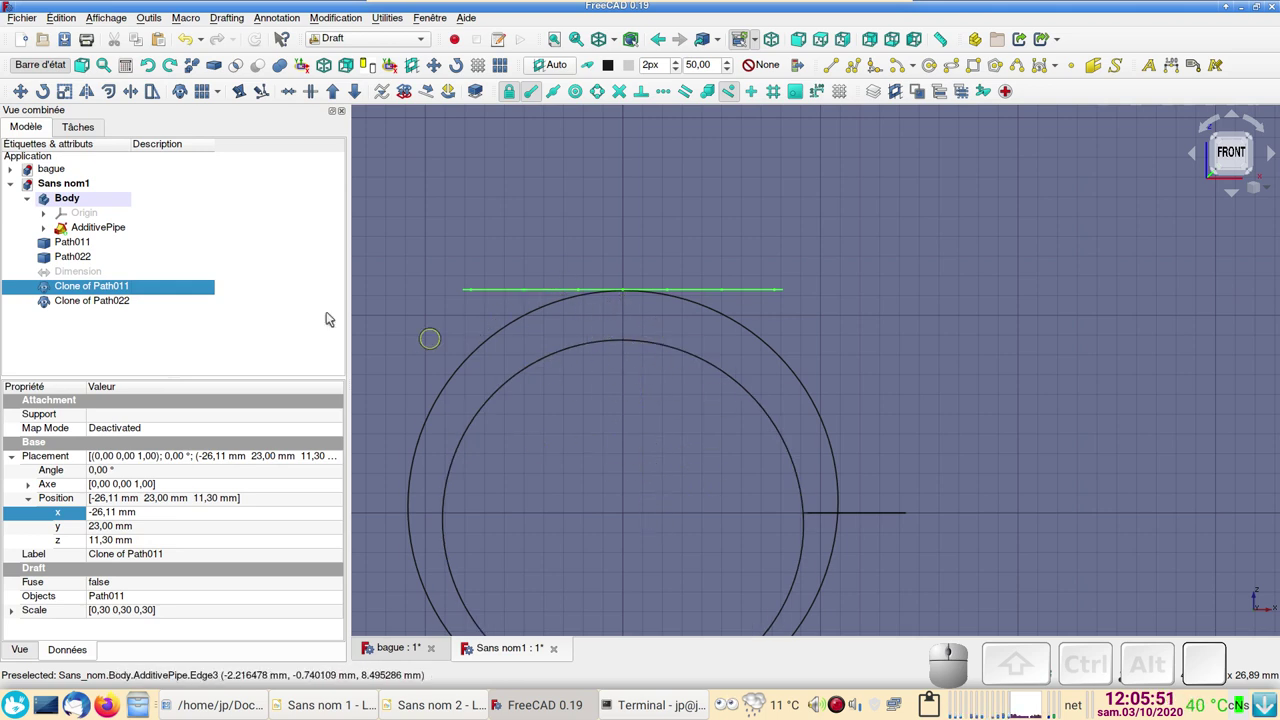
scroll("down", 3)
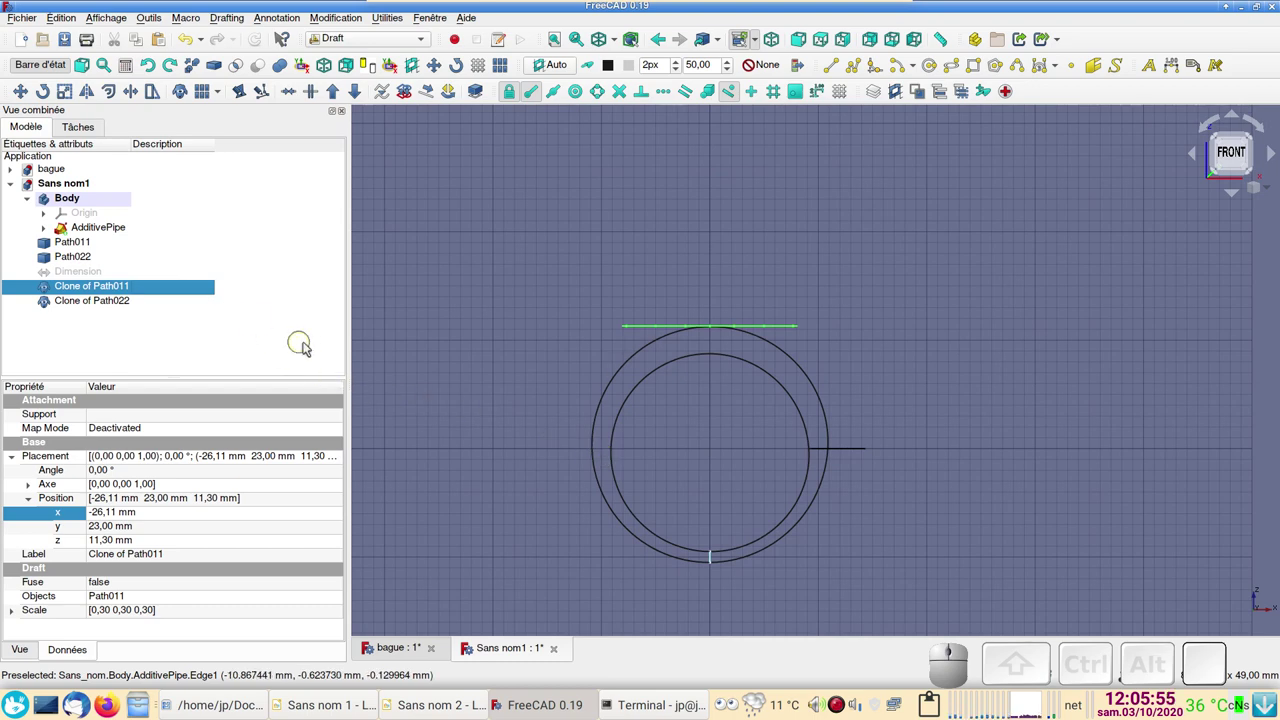
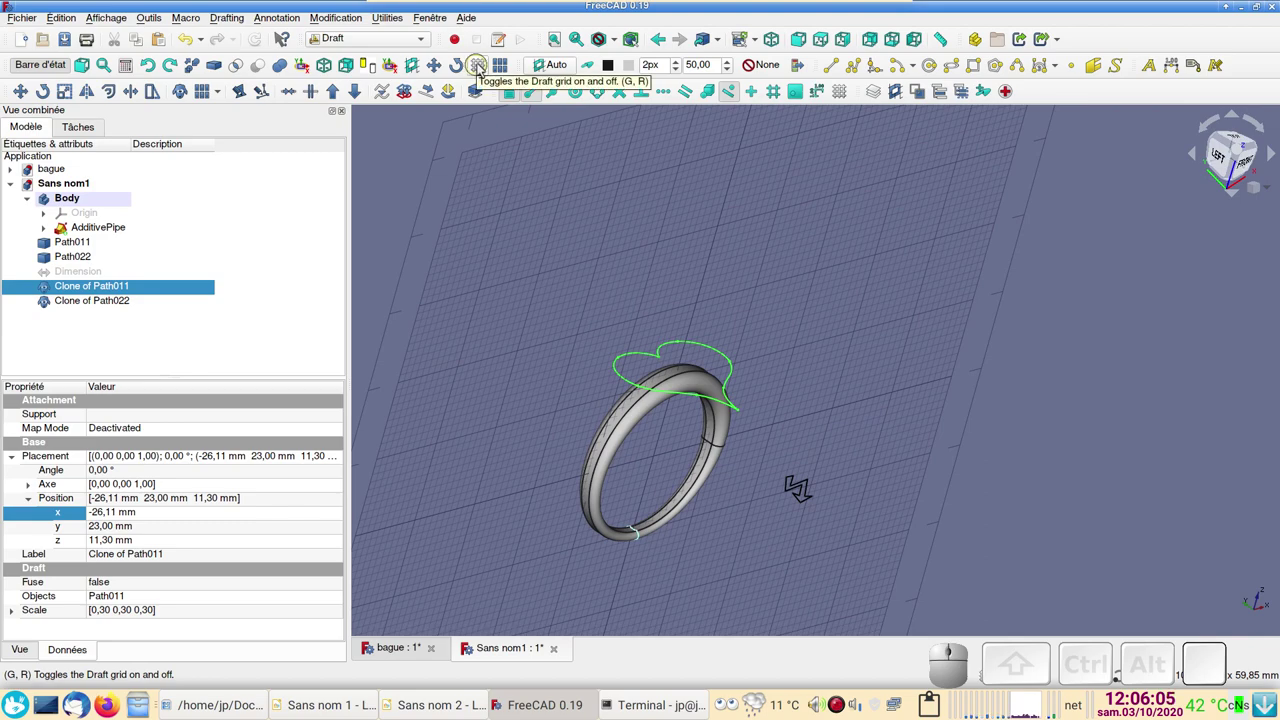
left_click(849, 101)
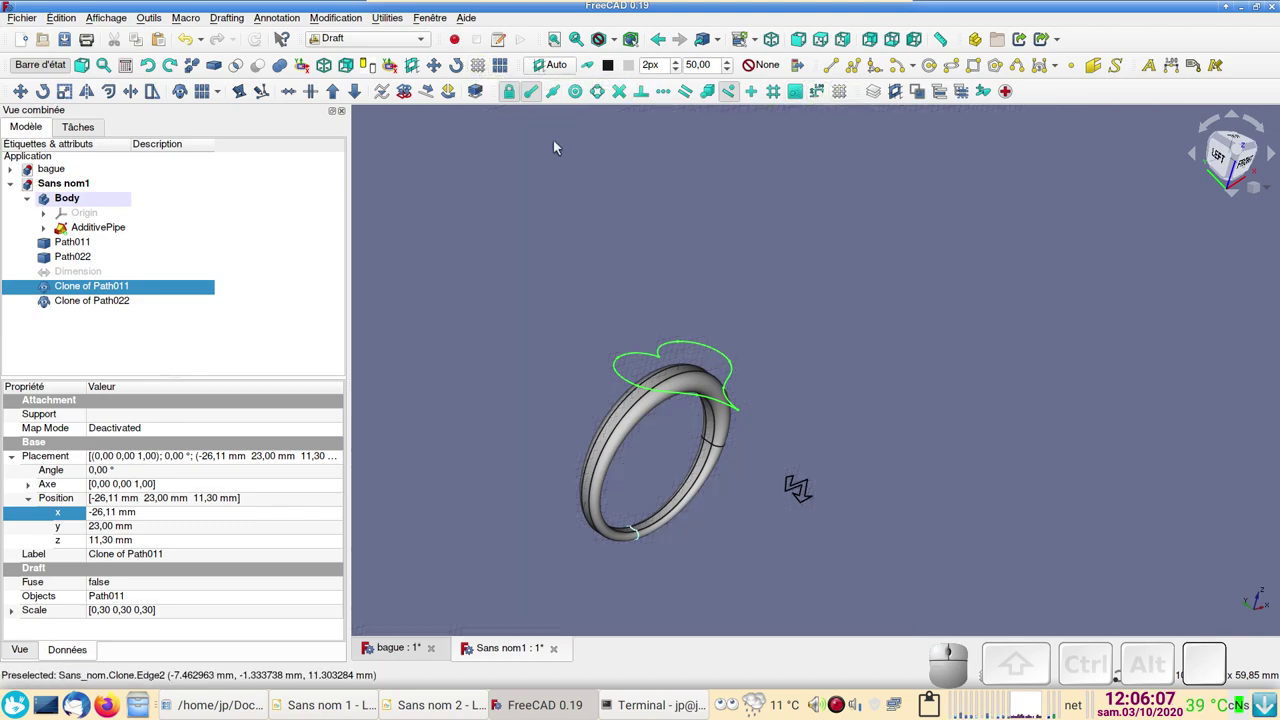
left_click(484, 67)
left_click(484, 67)
left_click(484, 67)
left_click(484, 67)
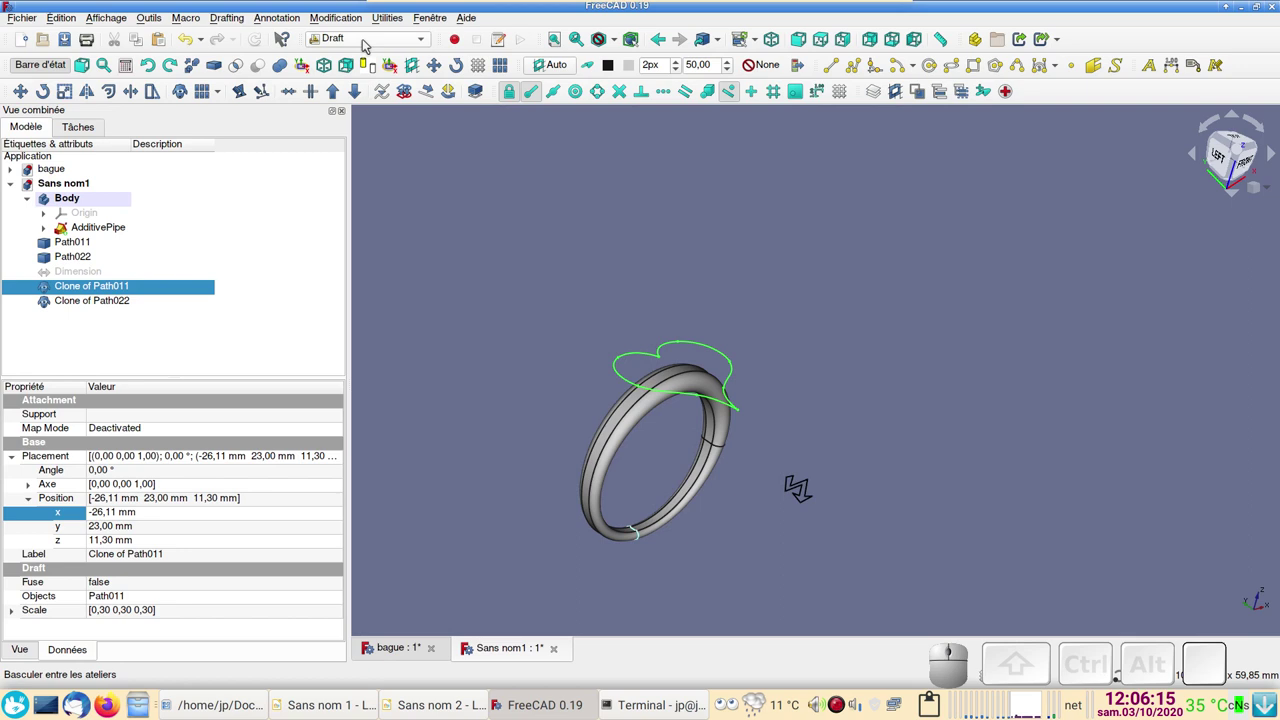
Step: In the Part workbench, extrude the heart clone 2 mm into a solid bezel on the band
left_click(367, 43)
left_click(348, 57)
left_click(26, 90)
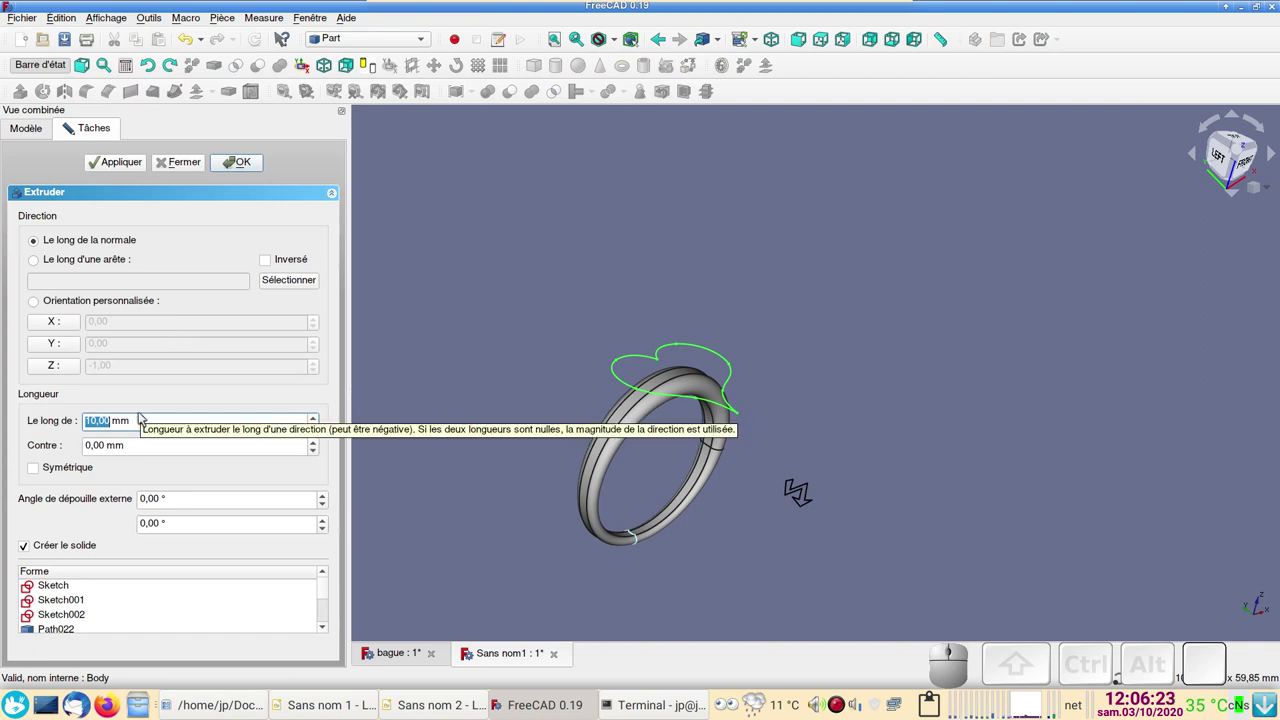
key("KP_2")
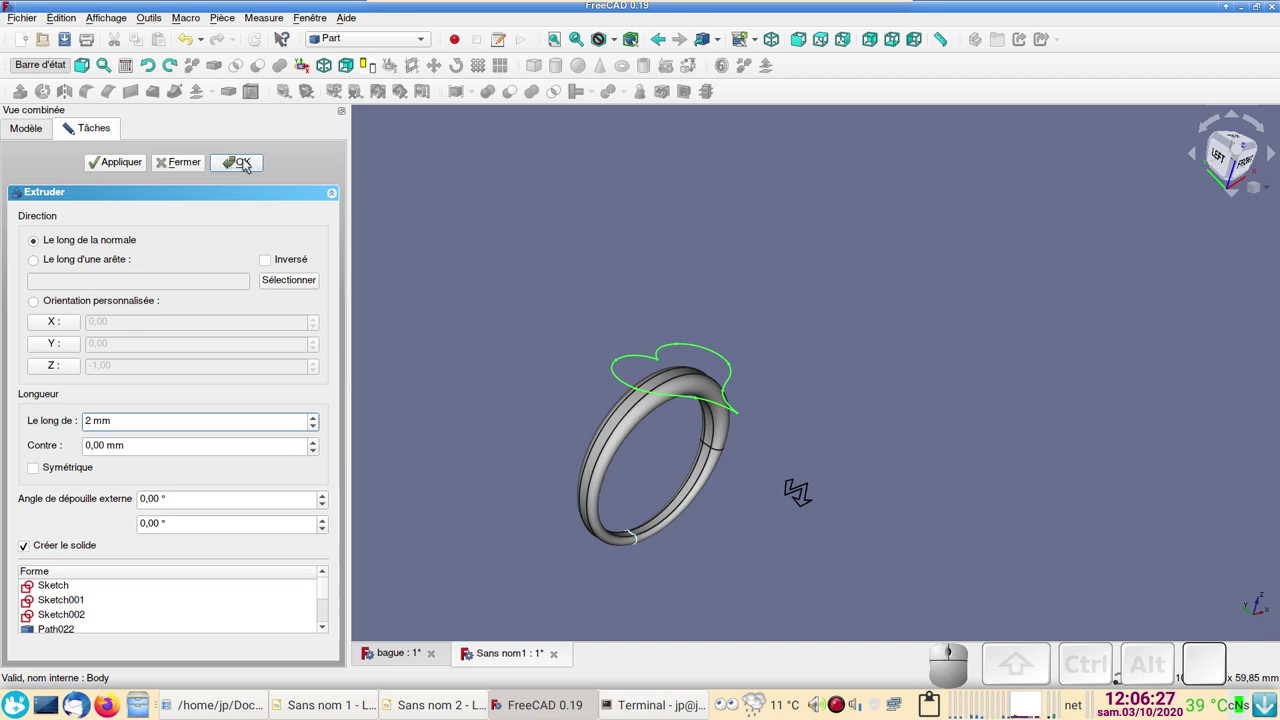
left_click(248, 164)
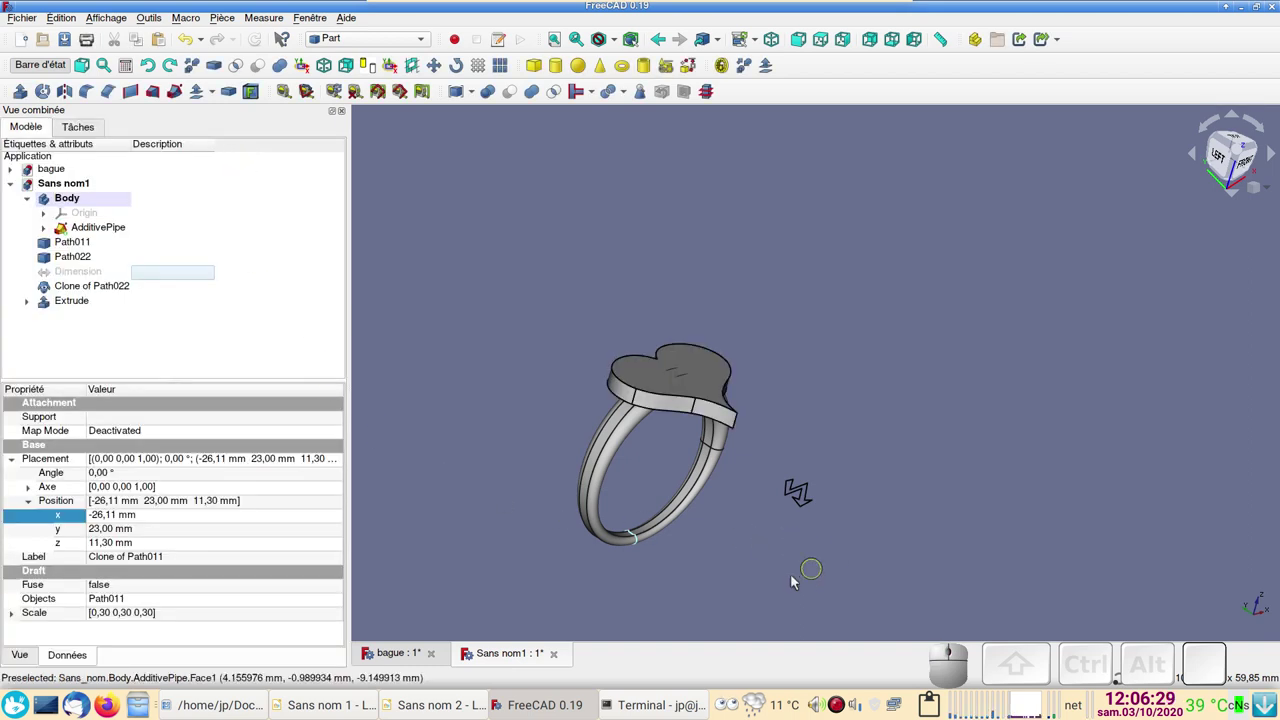
Step: Set the heart Extrude's Reversed property to true so the 2 mm plate drops onto the band, then check it from the front
left_click_drag(762, 589, 676, 538)
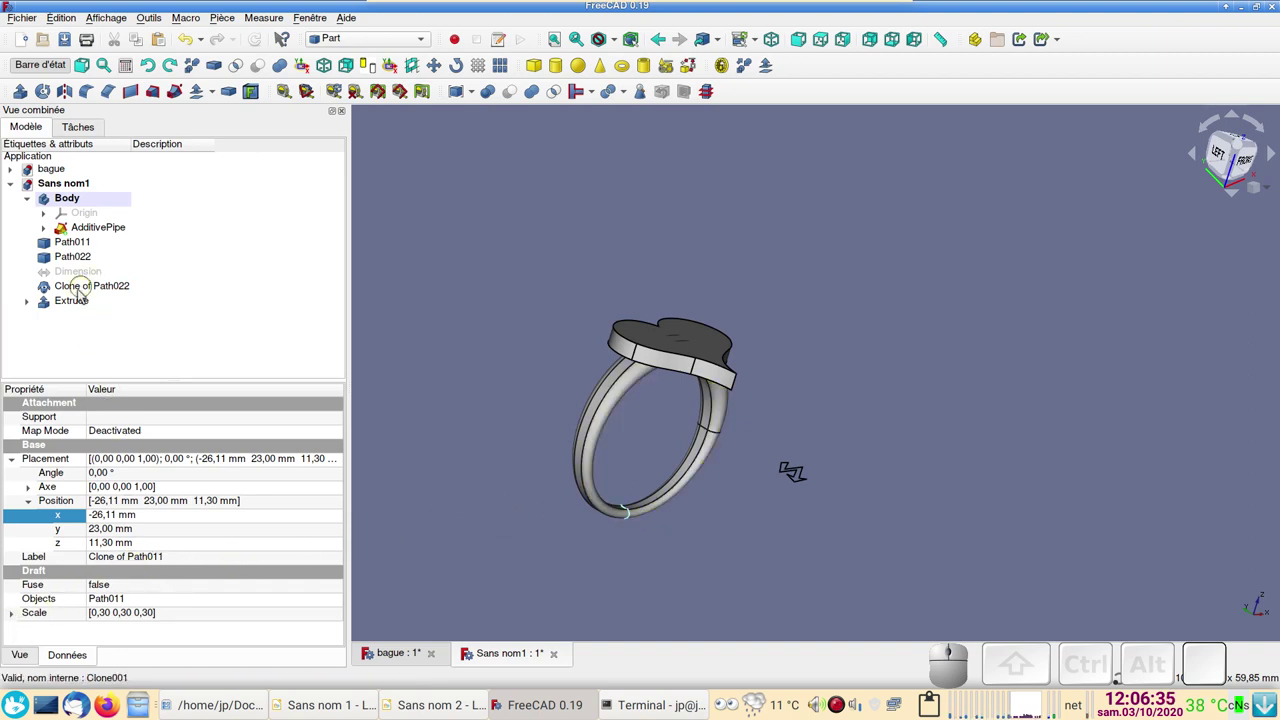
left_click(71, 301)
scroll("down", 3)
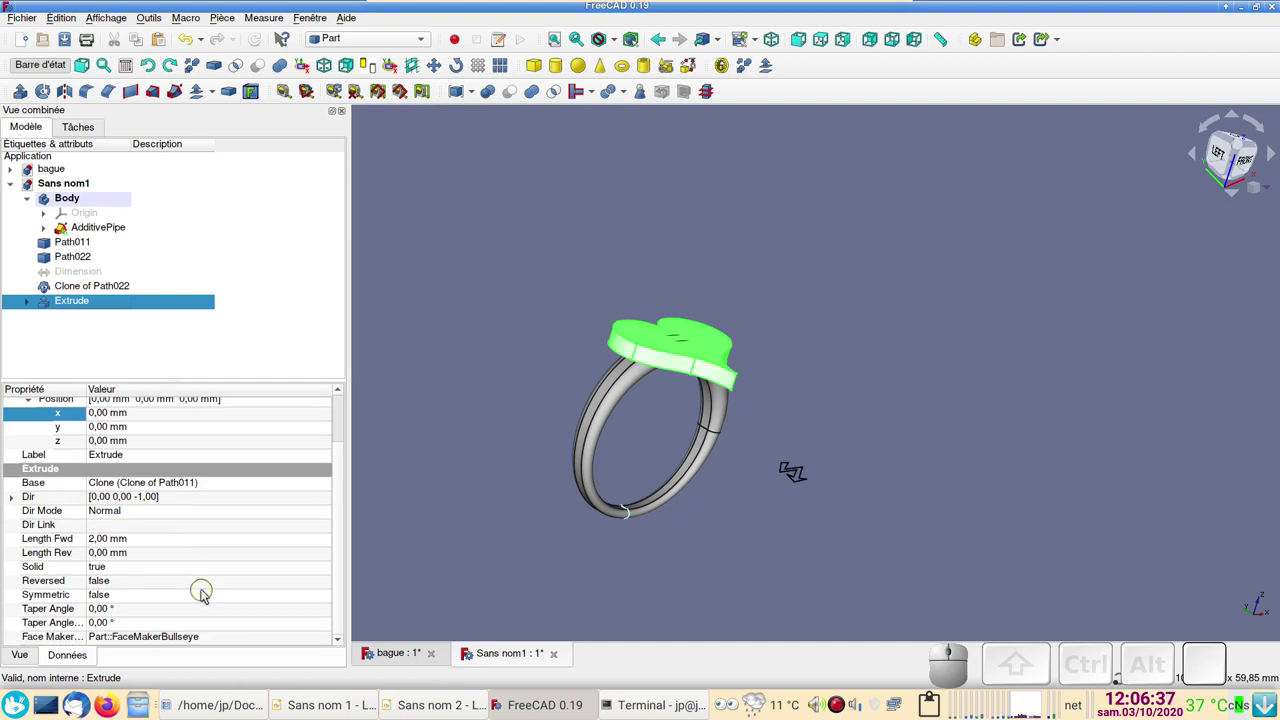
left_click(146, 585)
left_click(146, 585)
left_click(140, 599)
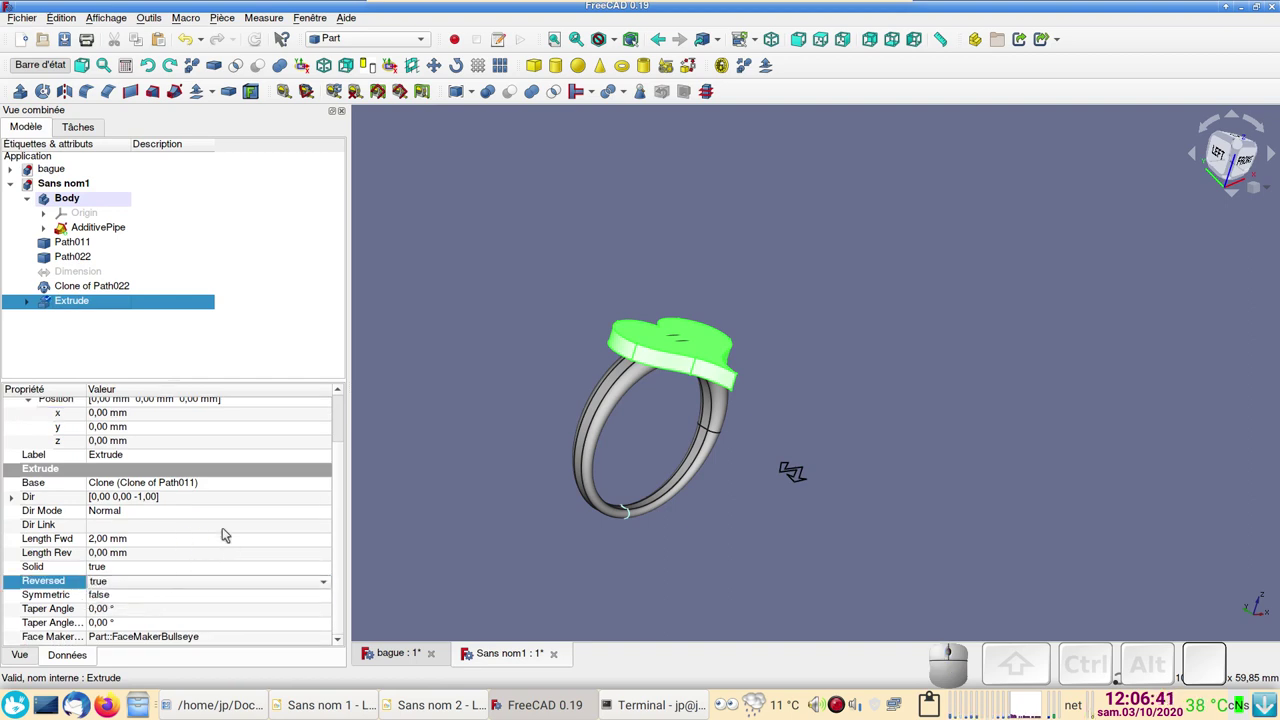
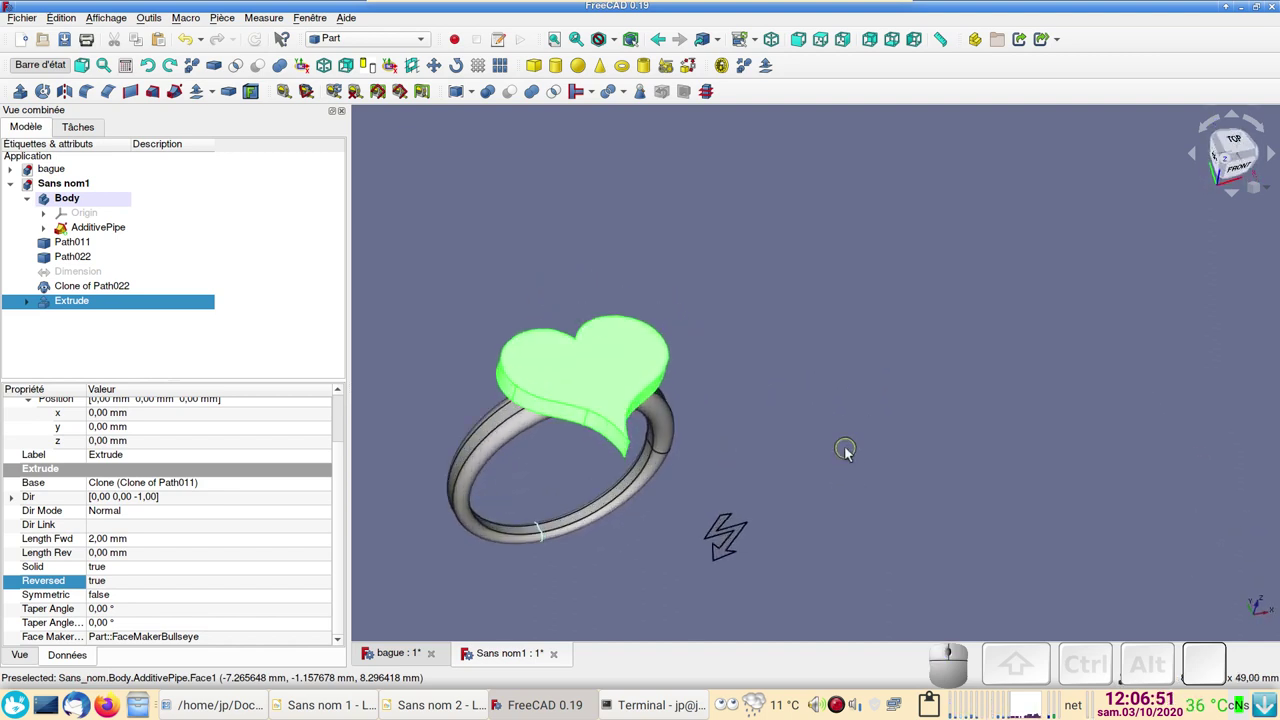
scroll("down", 3)
left_click(848, 448)
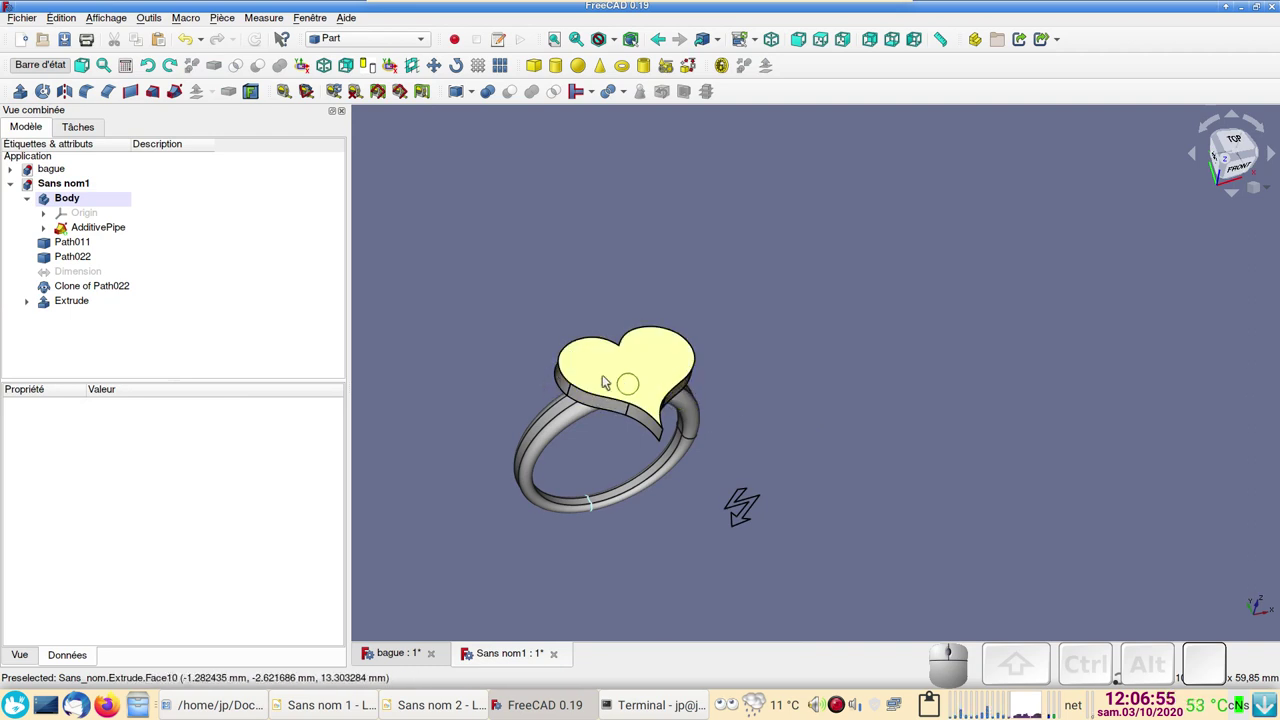
left_click_drag(855, 522, 866, 479)
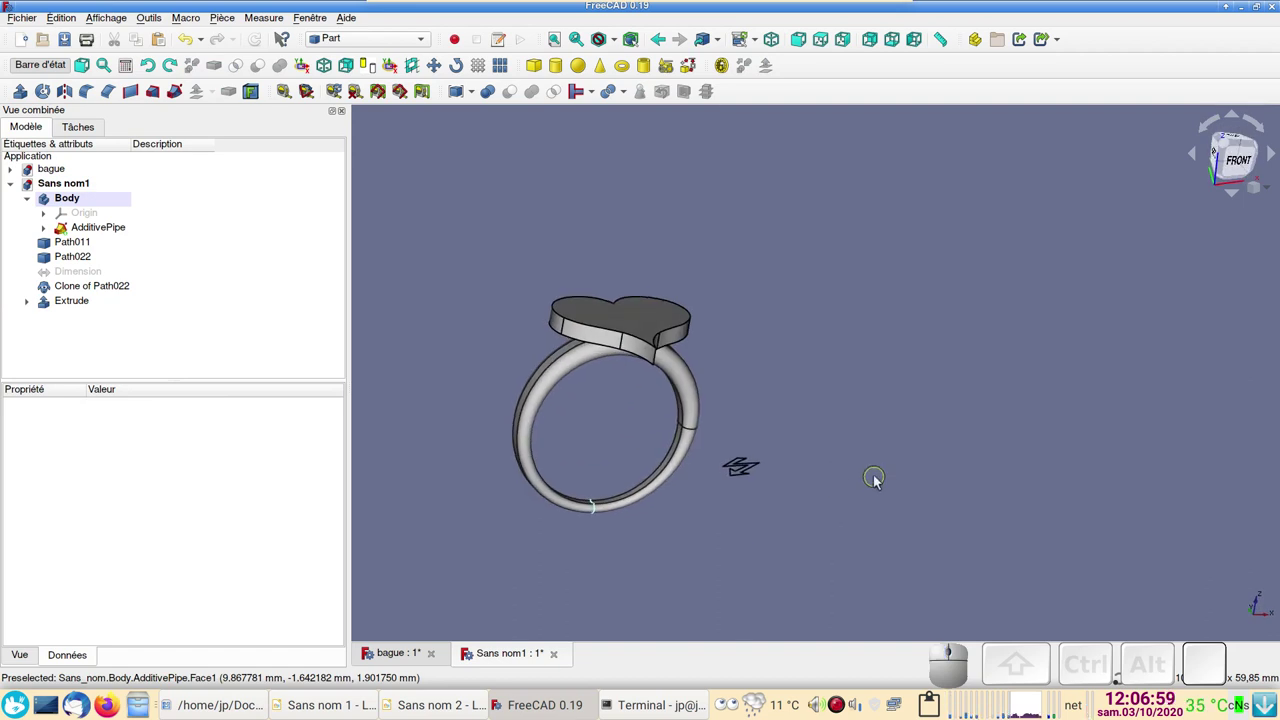
scroll("up", 3)
Step: Select Clone of Path011 inside the heart extrusion and return to the Part workbench
scroll("down", 3)
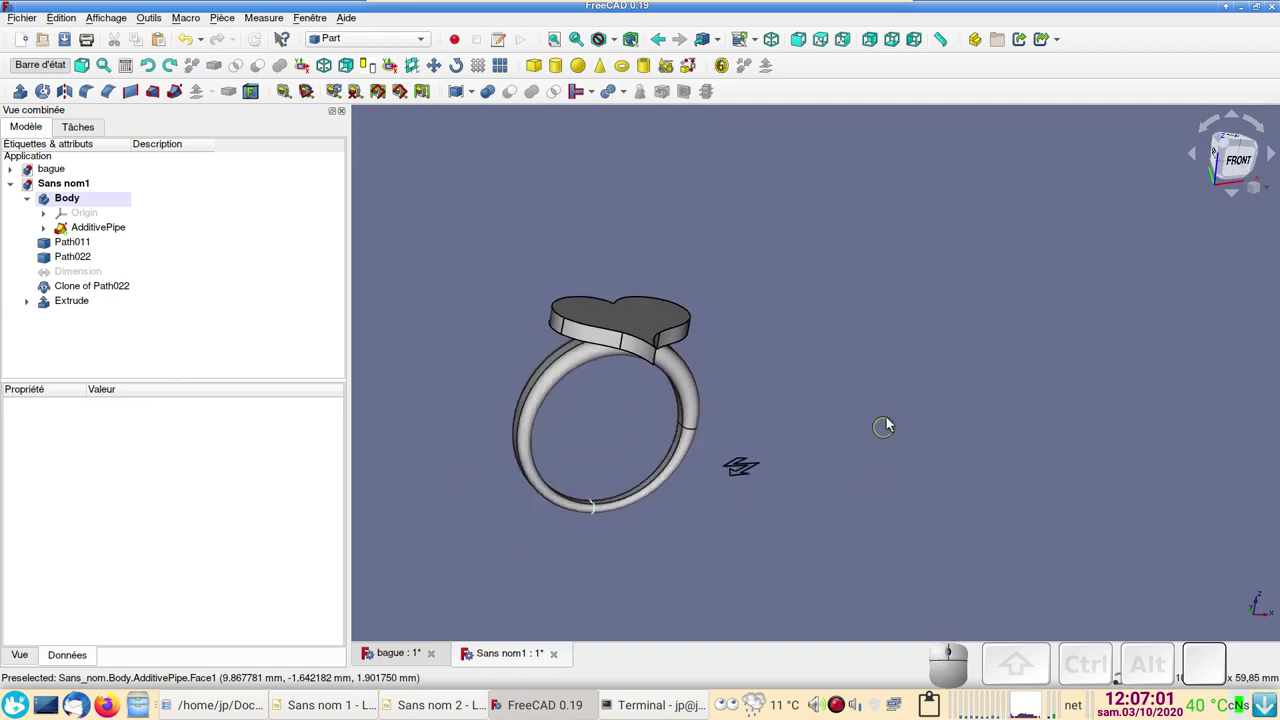
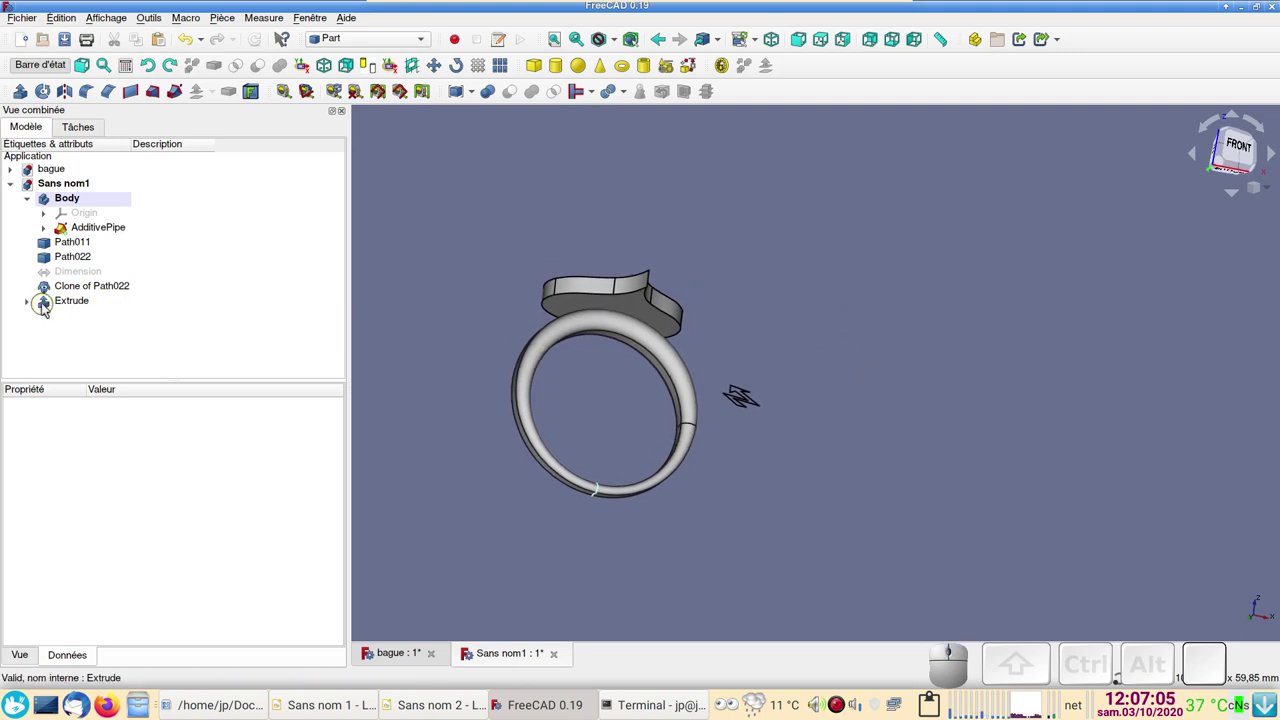
left_click(36, 303)
left_click(78, 320)
key("space")
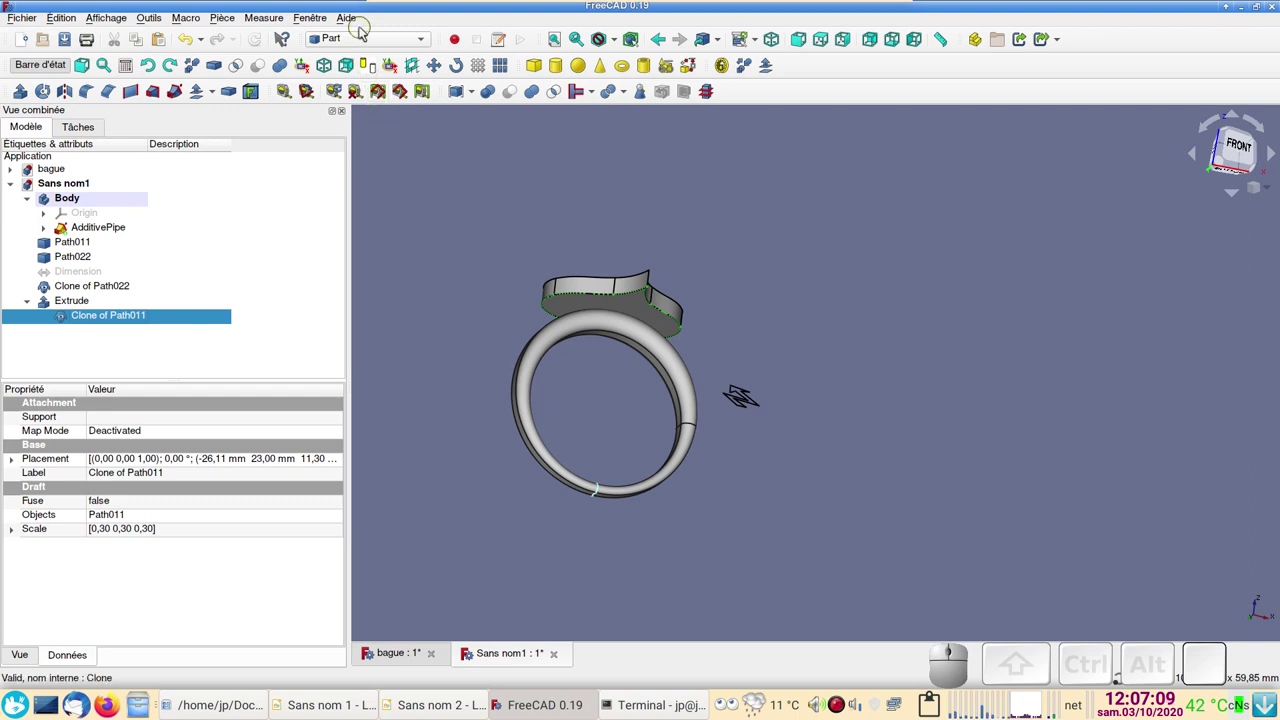
left_click(370, 39)
left_click(365, 25)
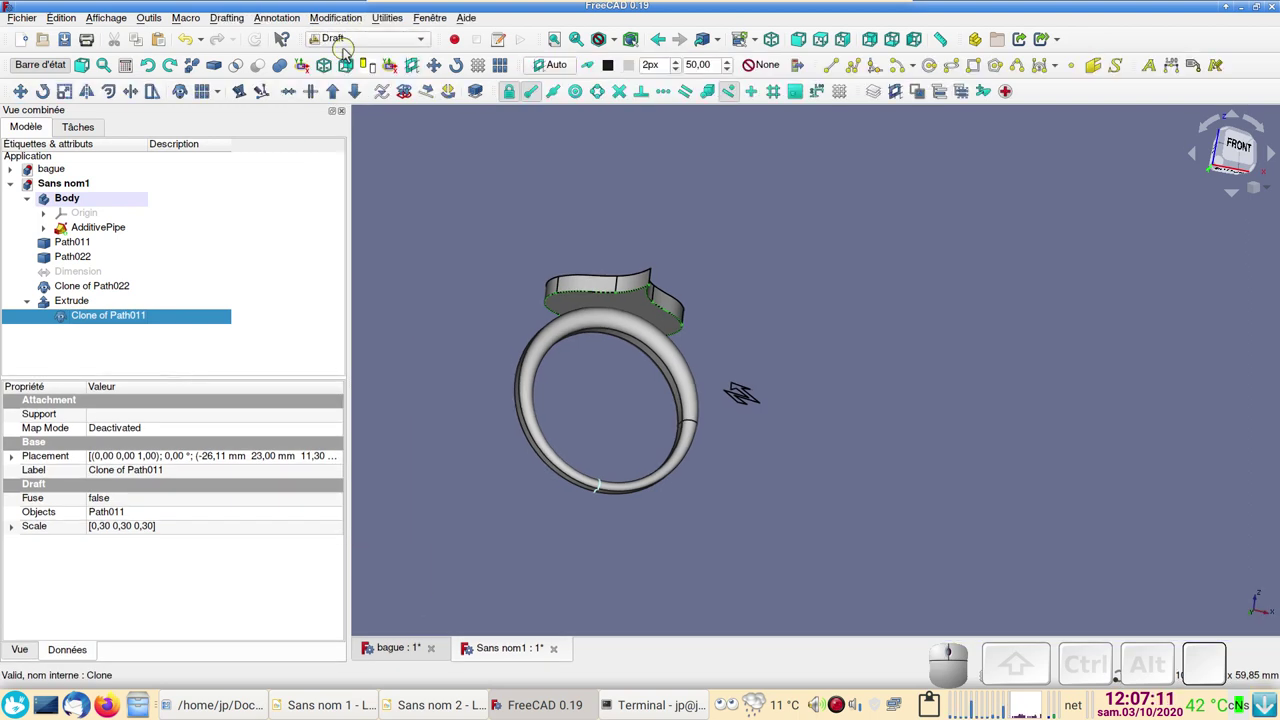
left_click(357, 39)
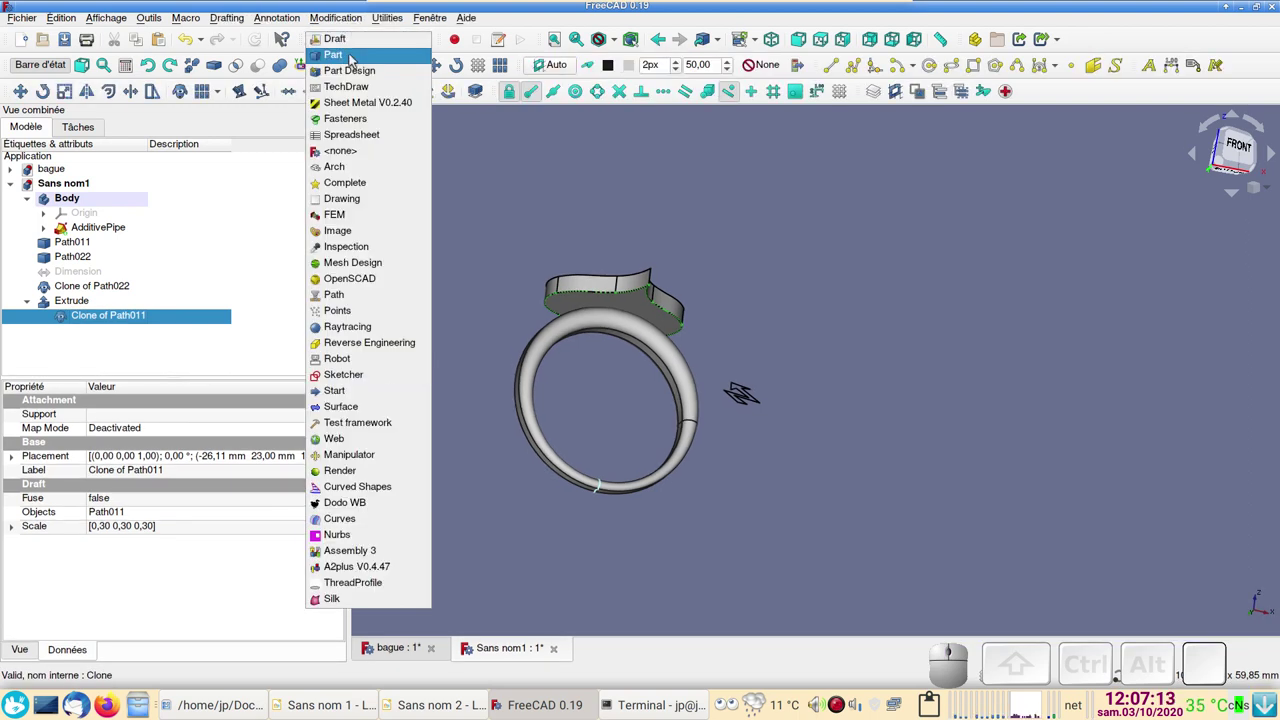
left_click(354, 60)
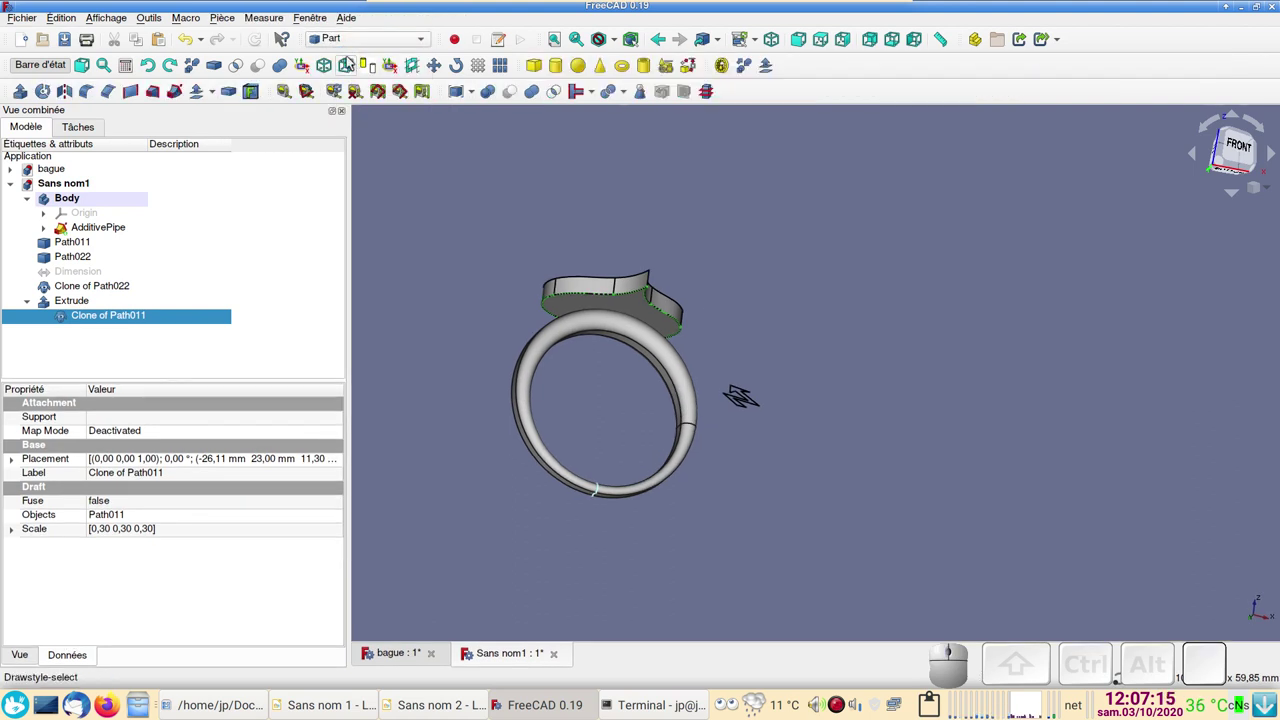
Step: Create a 2D Offset of the heart clone at −1 mm in pipe mode
left_click(214, 96)
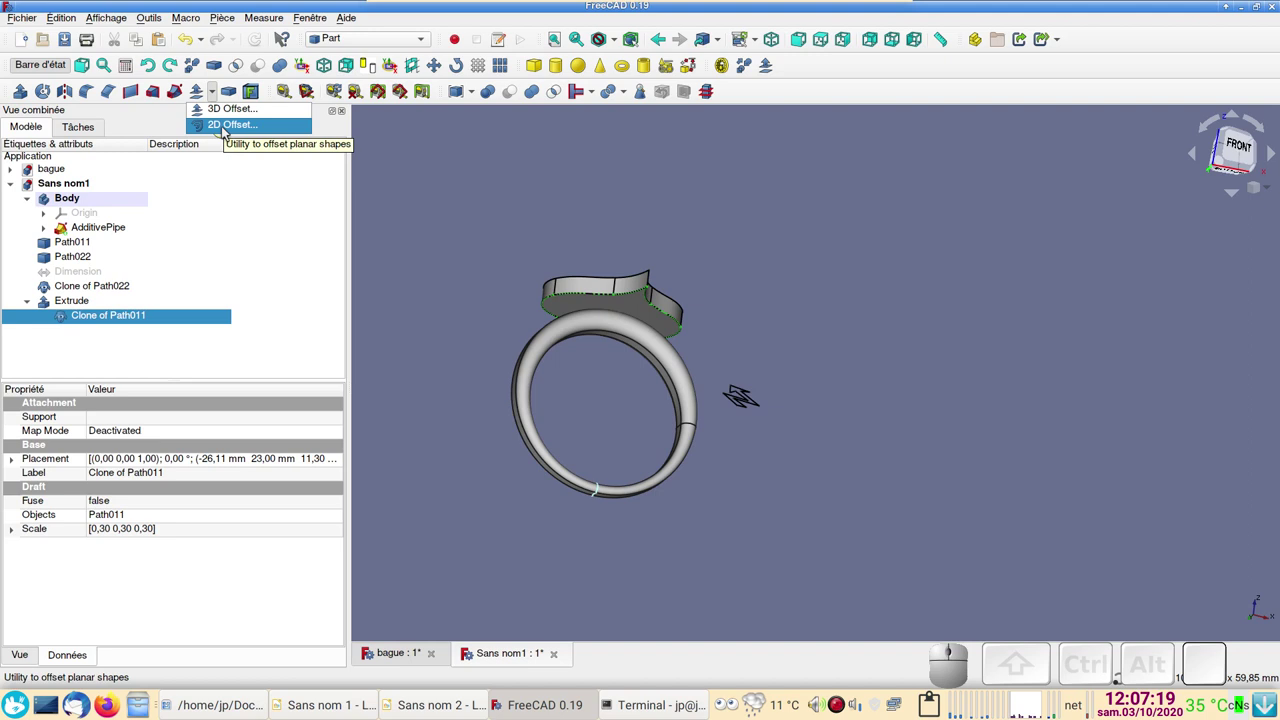
left_click(224, 133)
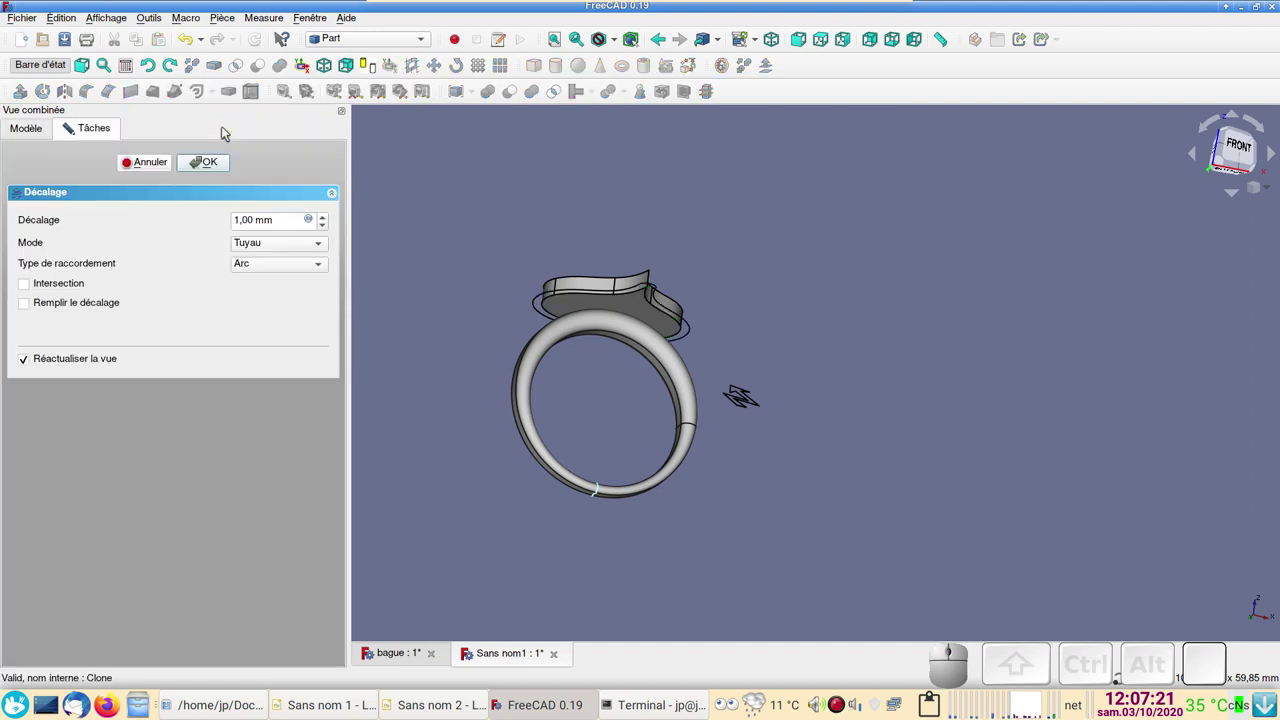
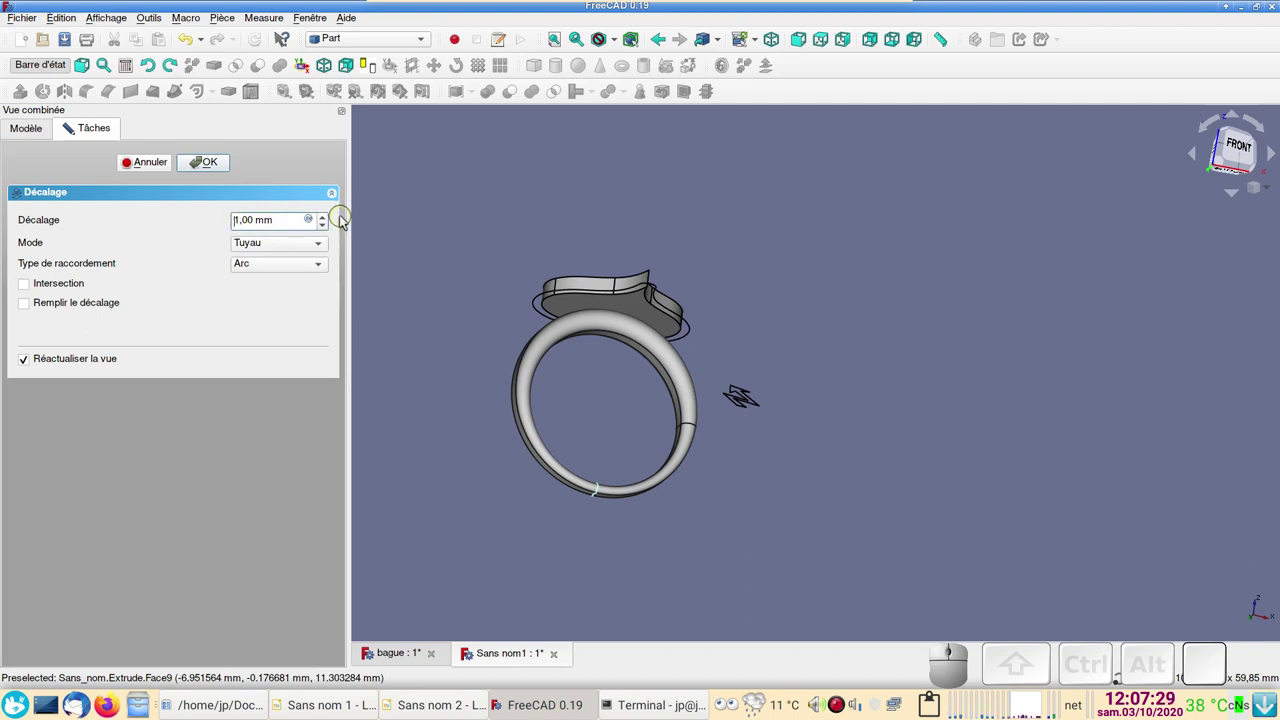
key("KP_Subtract")
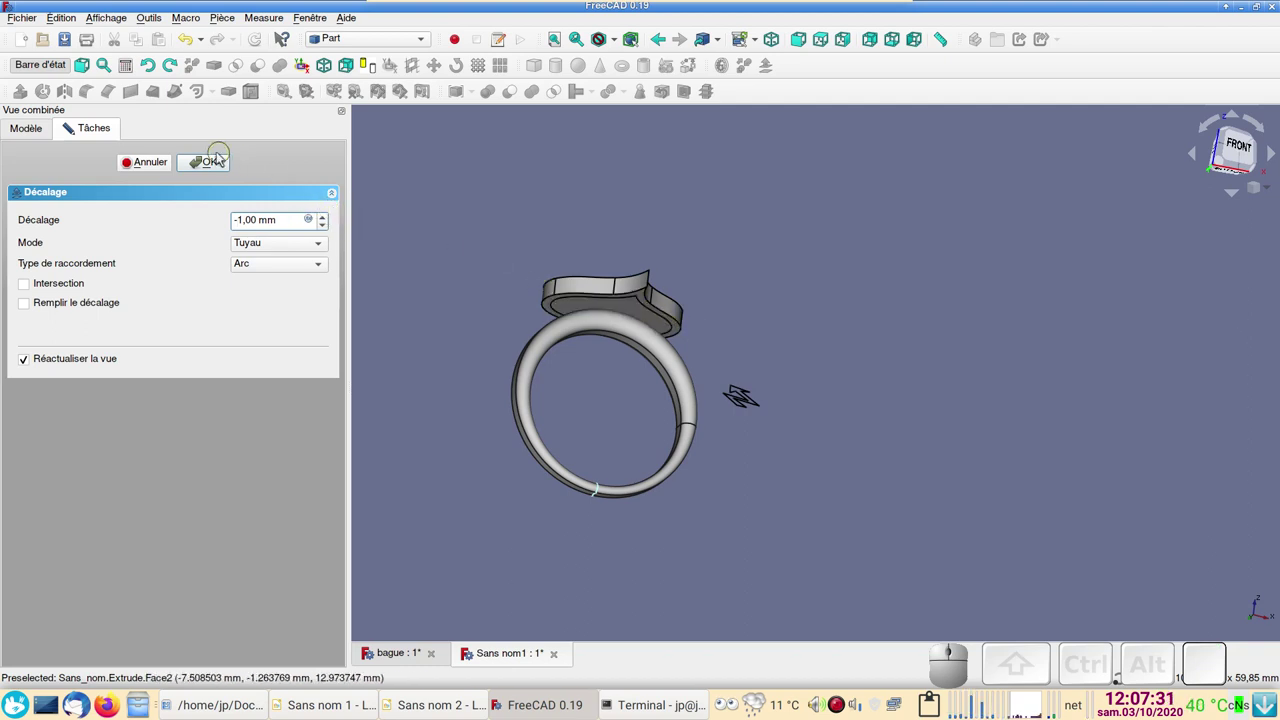
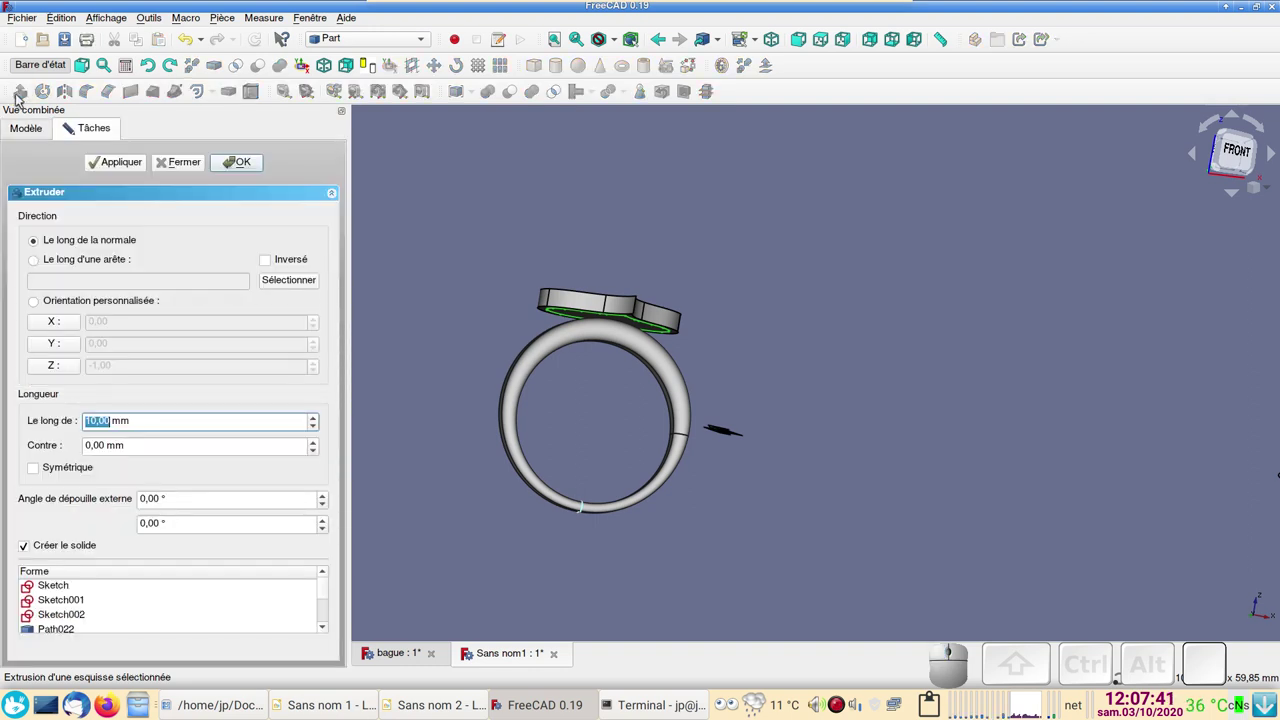
Step: Extrude the heart offset 1.5 mm into a solid, Extrude001
key("1")
key(".")
key("5")
left_click(232, 162)
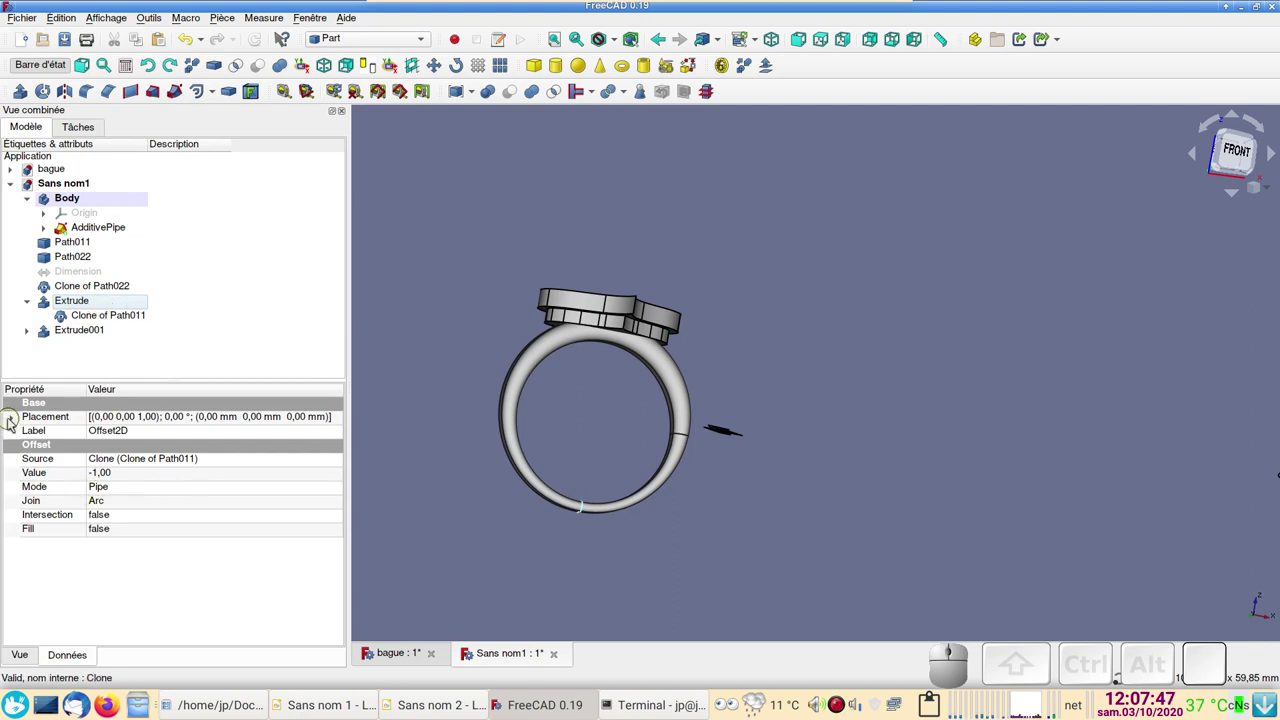
Step: Set Extrude001's Reversed property to true and check it in a front view
left_click(84, 330)
scroll("down", 3)
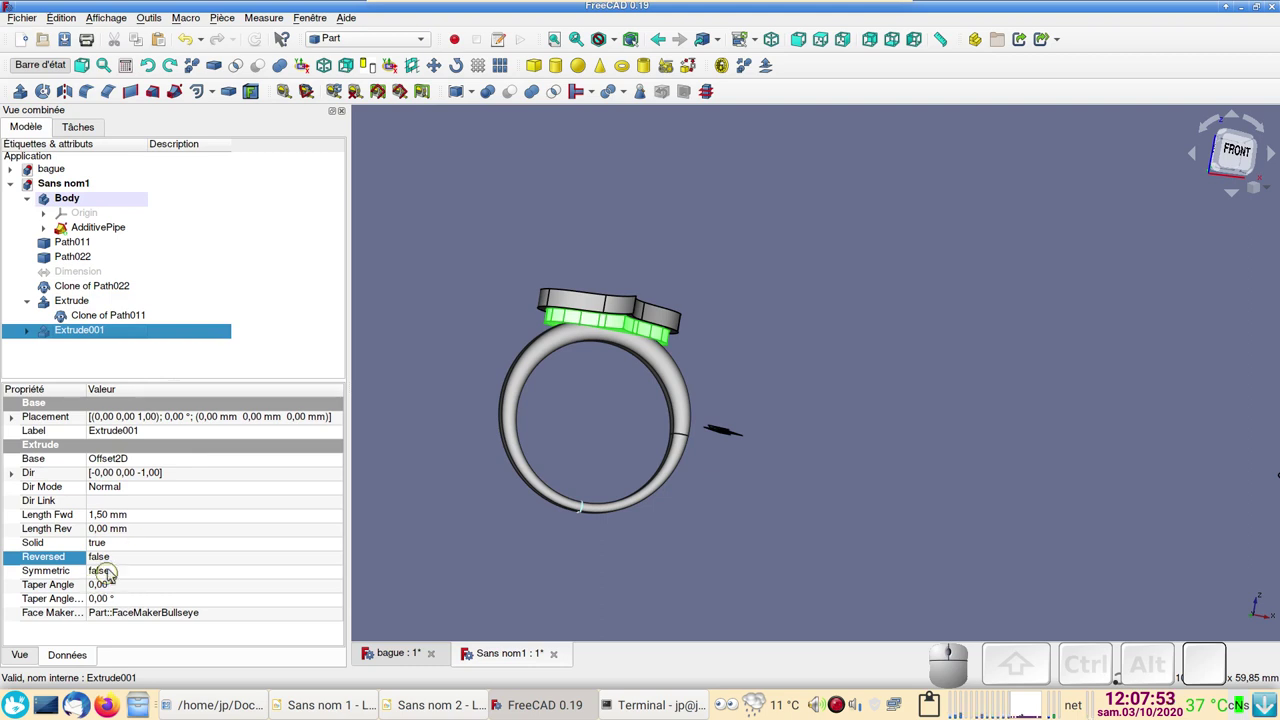
left_click(122, 561)
left_click(122, 561)
left_click(126, 578)
left_click(416, 463)
left_click_drag(882, 437, 810, 429)
key("KP_1")
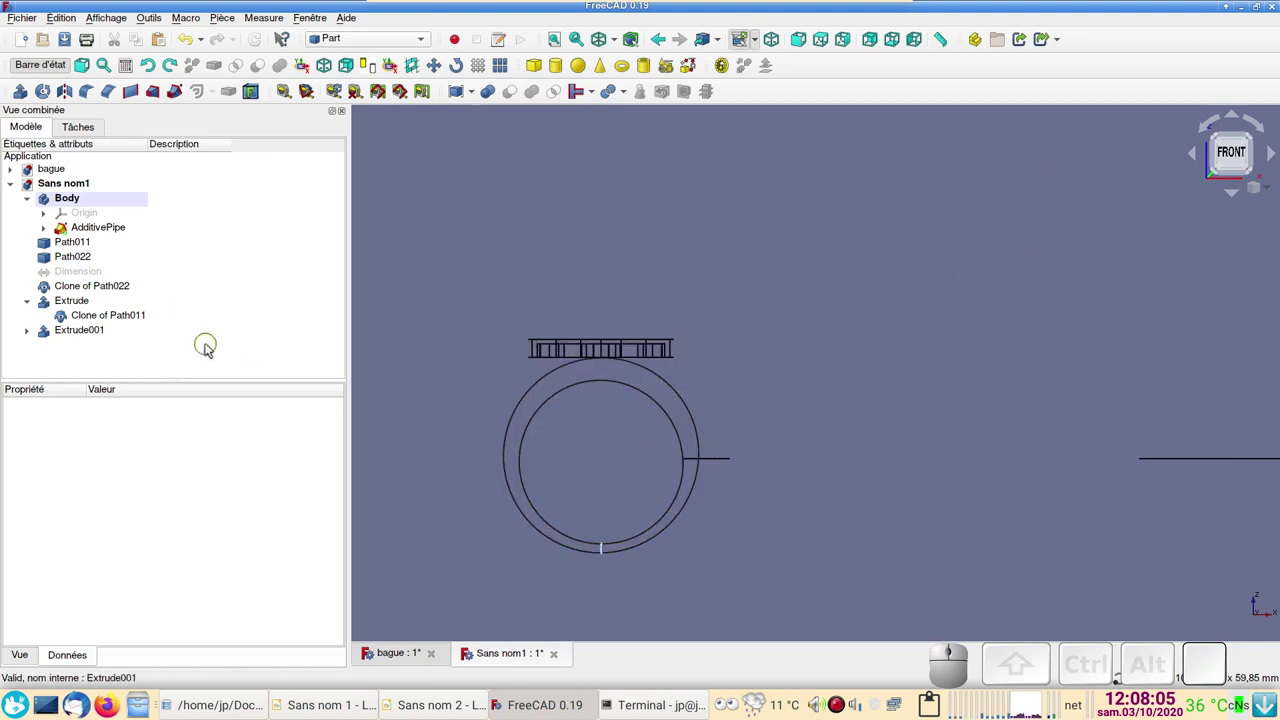
scroll("up", 3)
Step: Raise Extrude001 by setting its Placement Position z to 0.5 mm
left_click(90, 334)
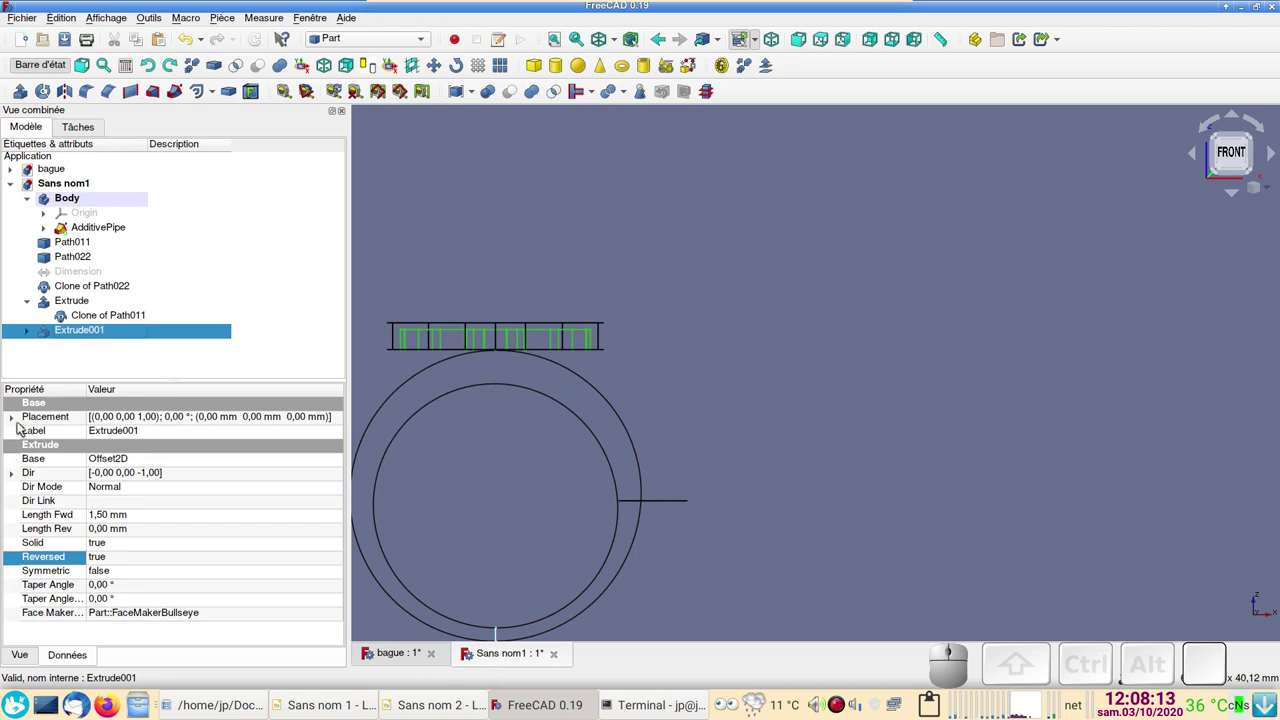
left_click(18, 422)
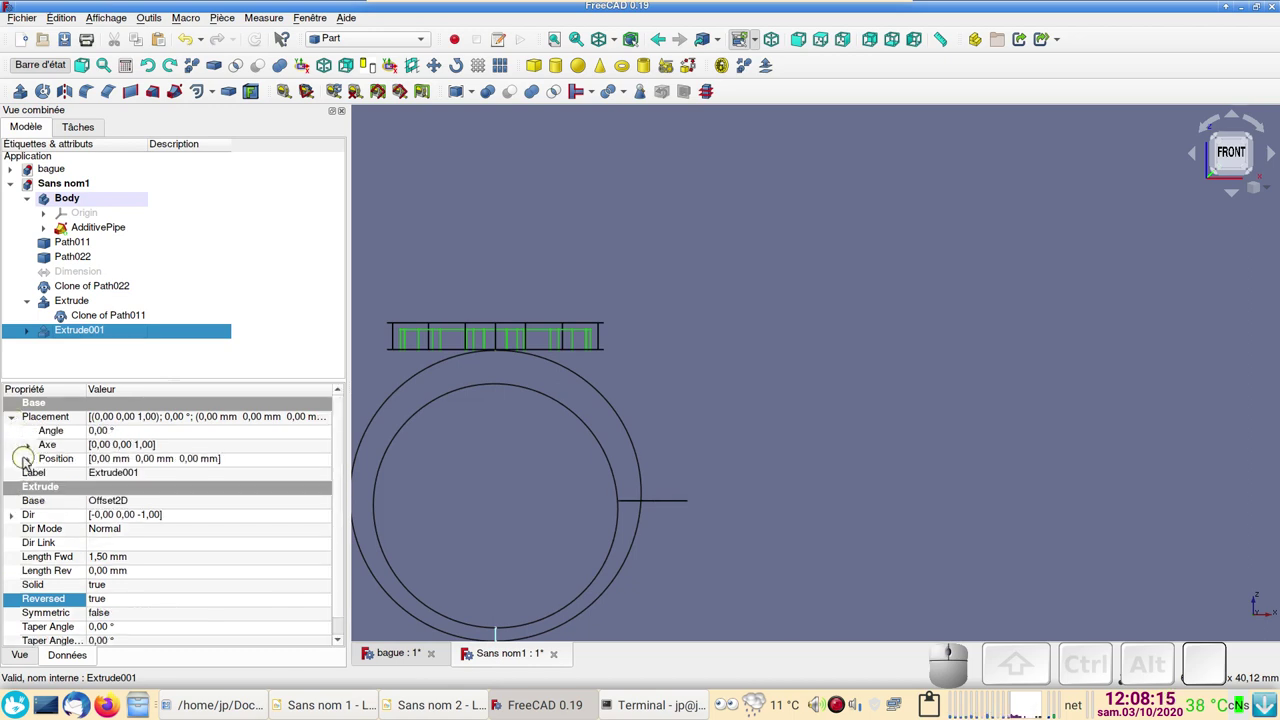
left_click(29, 462)
left_click(105, 503)
scroll("up", 3)
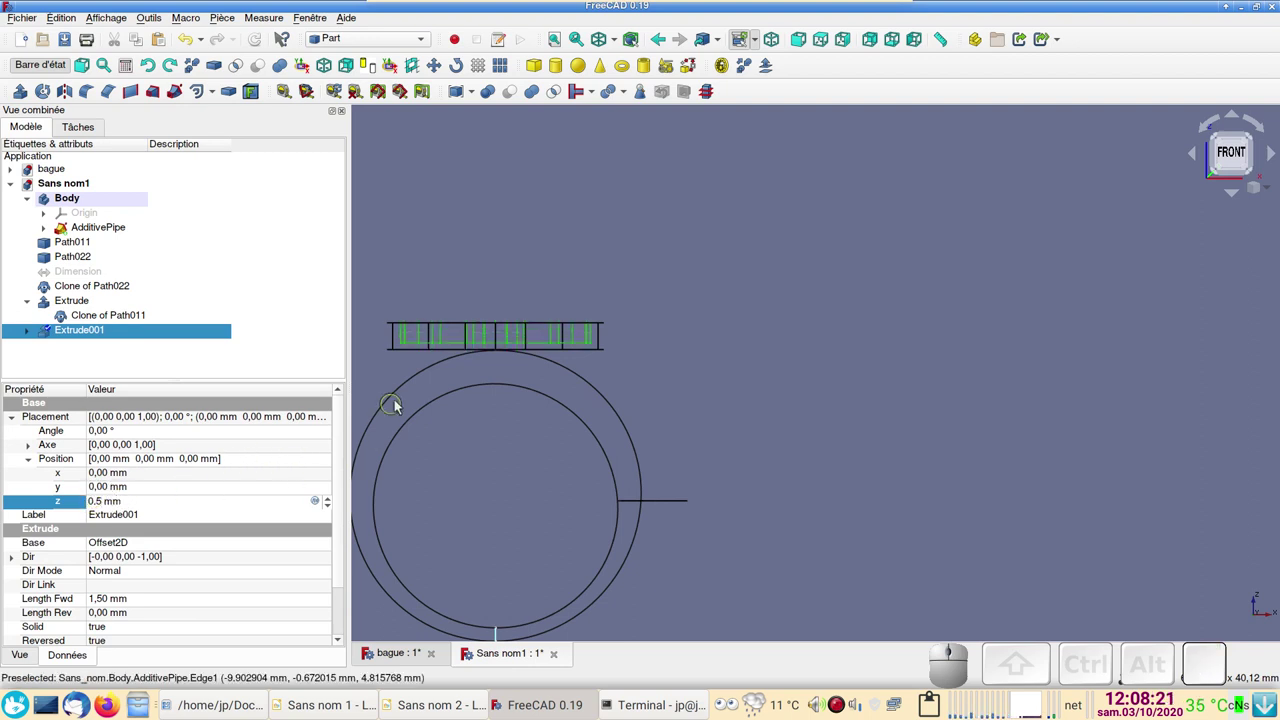
left_click(740, 398)
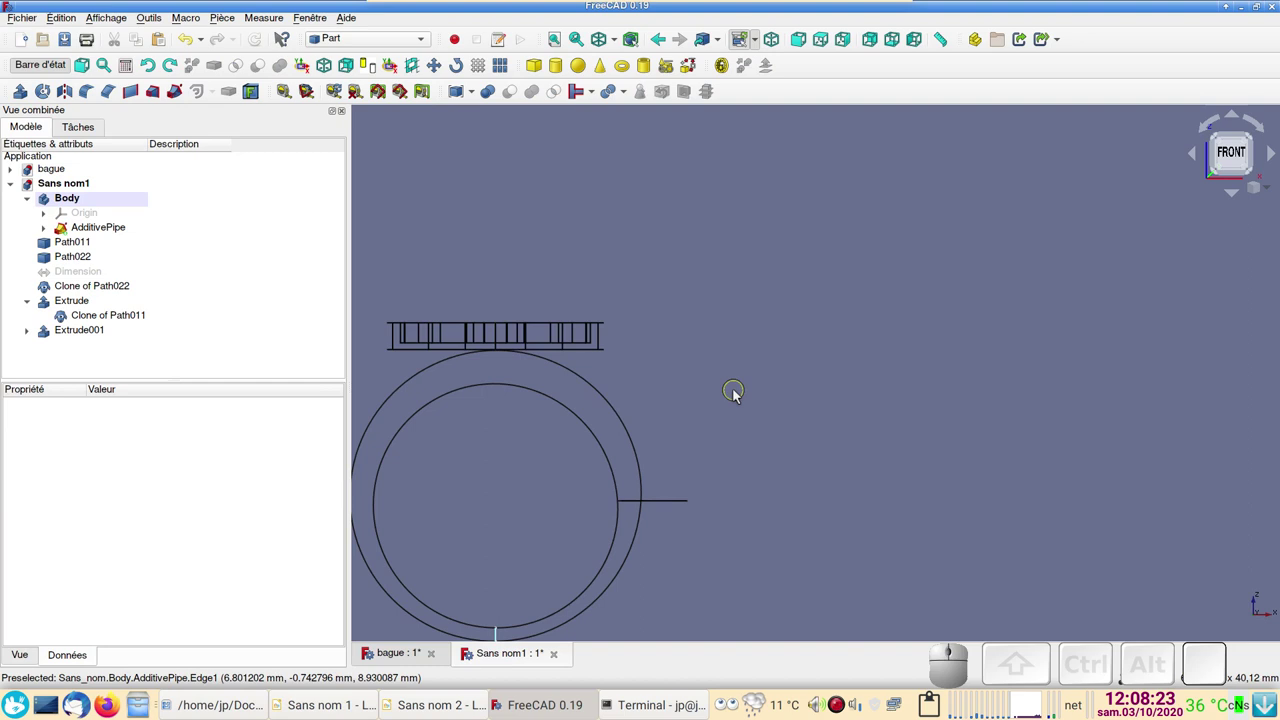
Step: Cut Extrude001 from the heart Extrude to hollow the bezel into a raised rim
left_click_drag(737, 393, 739, 388)
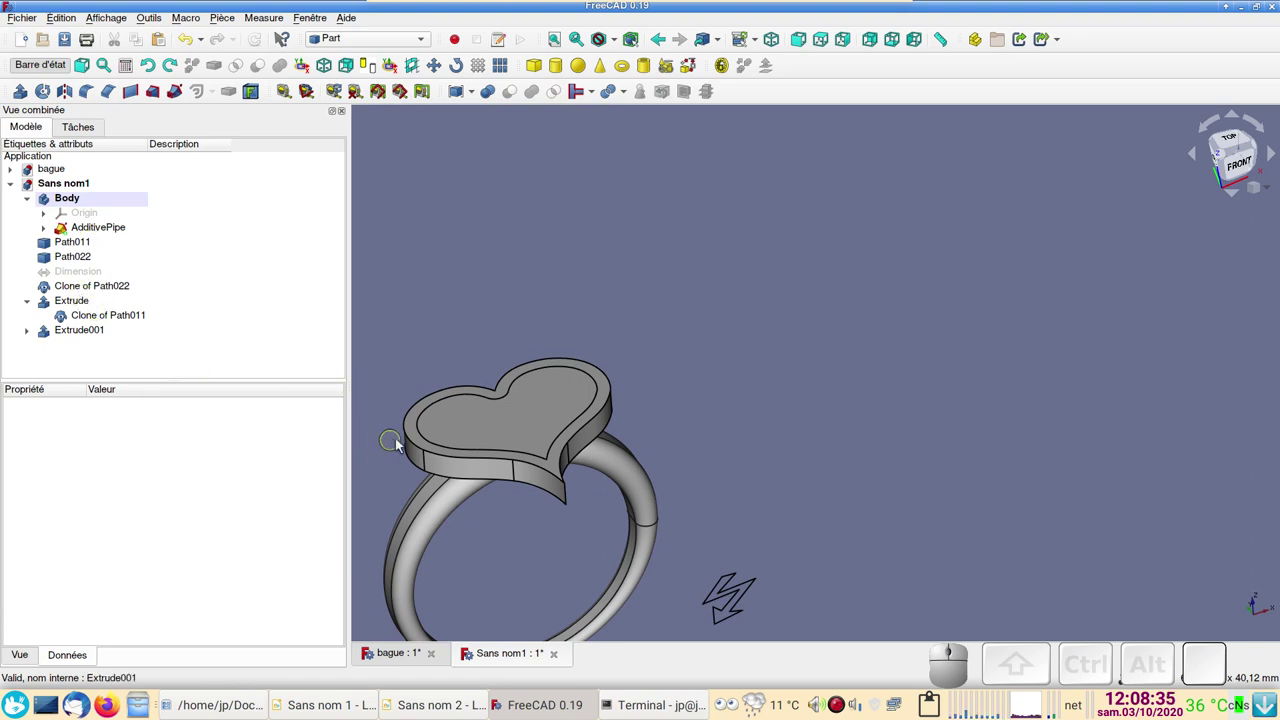
left_click(414, 450)
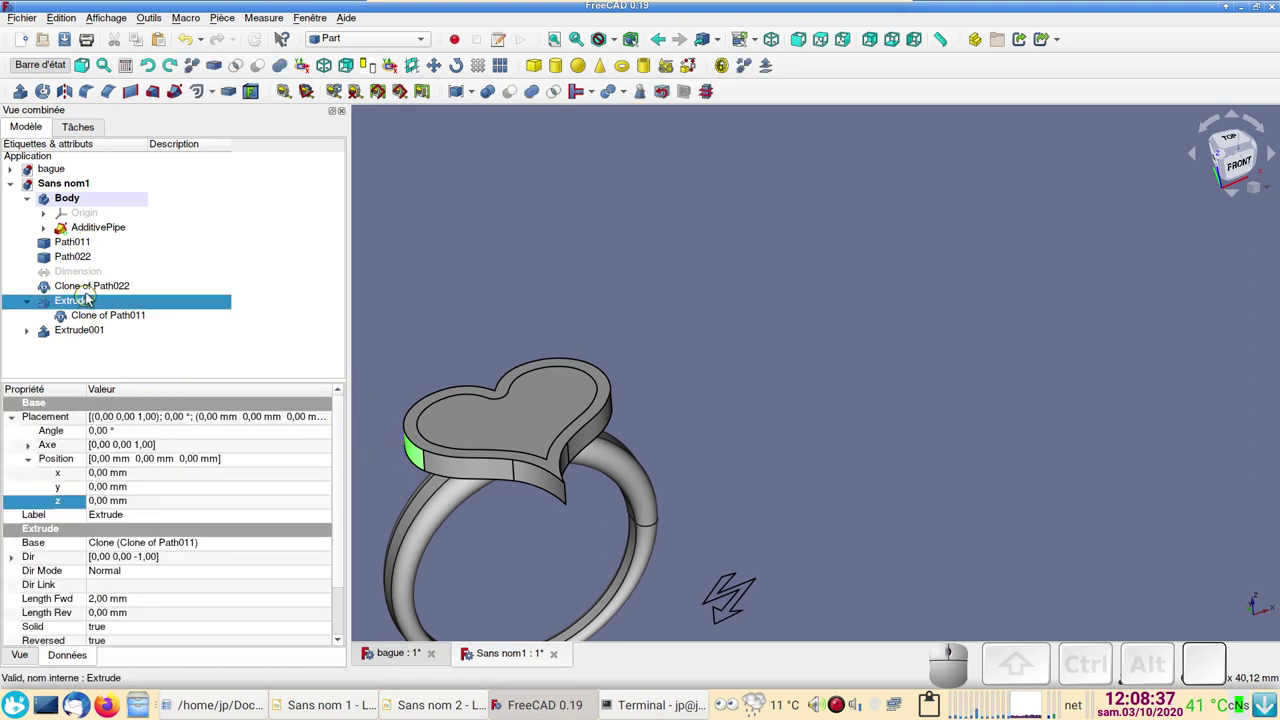
left_click(95, 303)
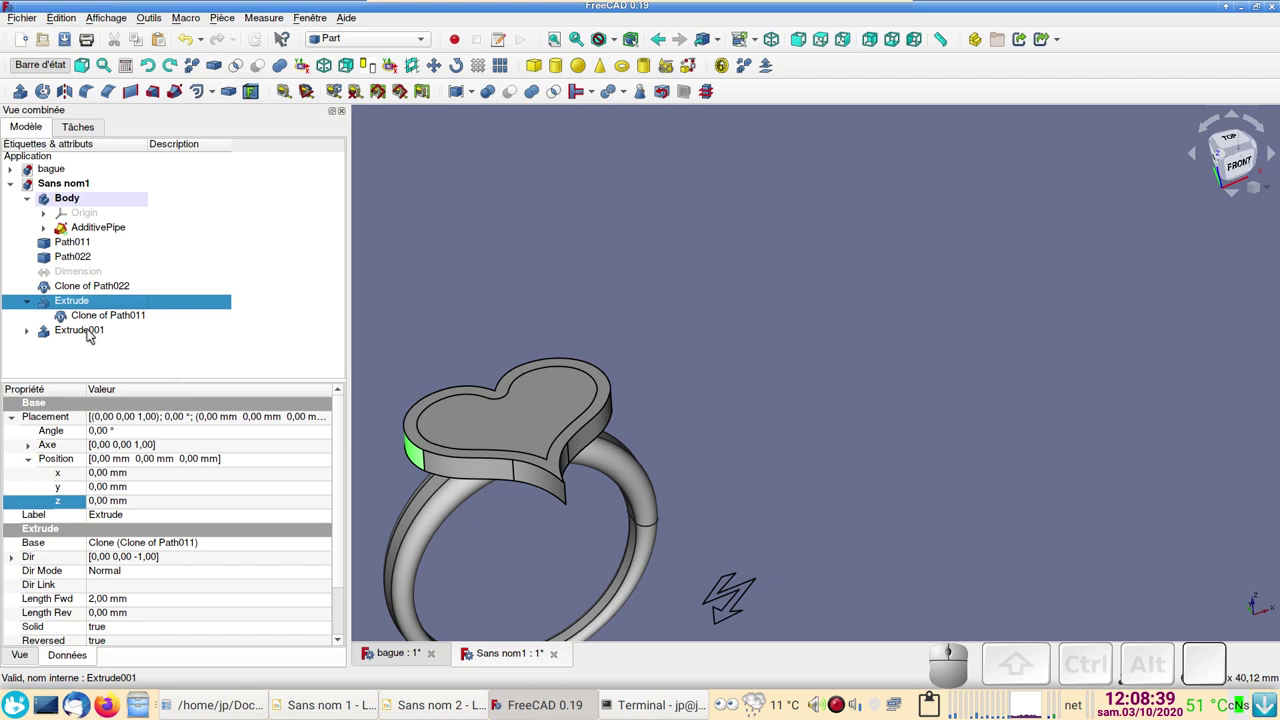
left_click(92, 333)
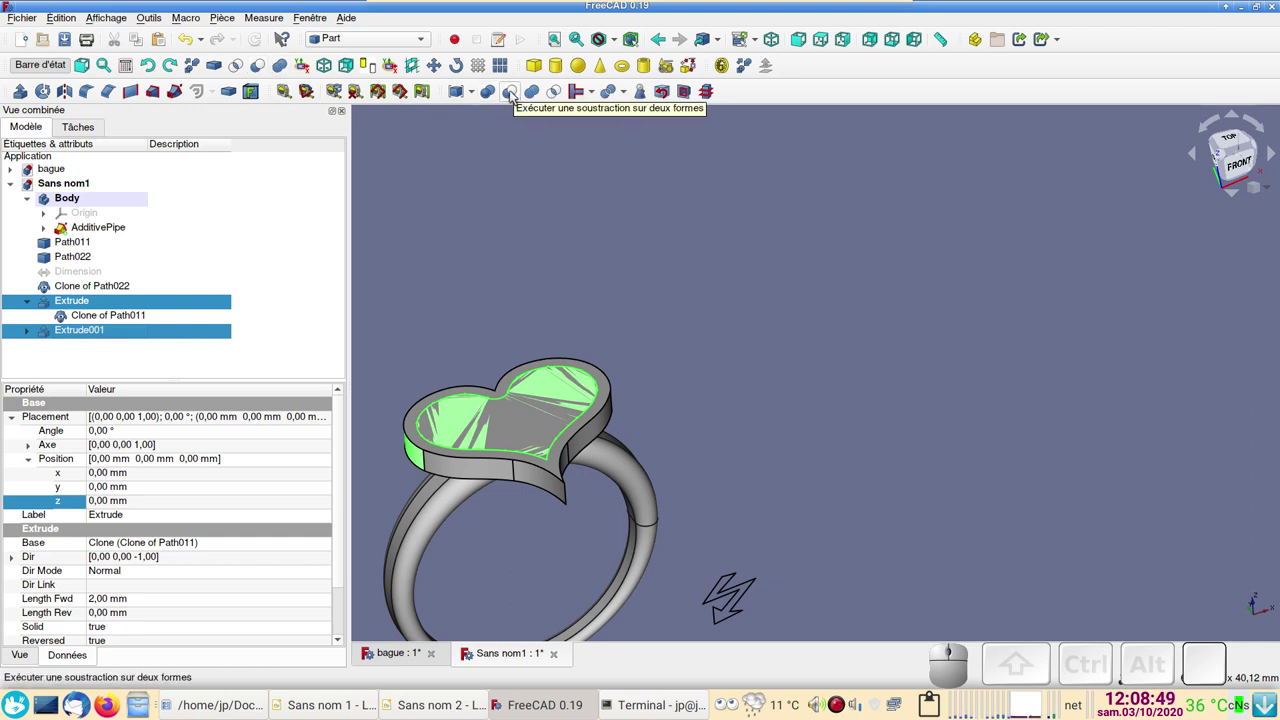
left_click(512, 97)
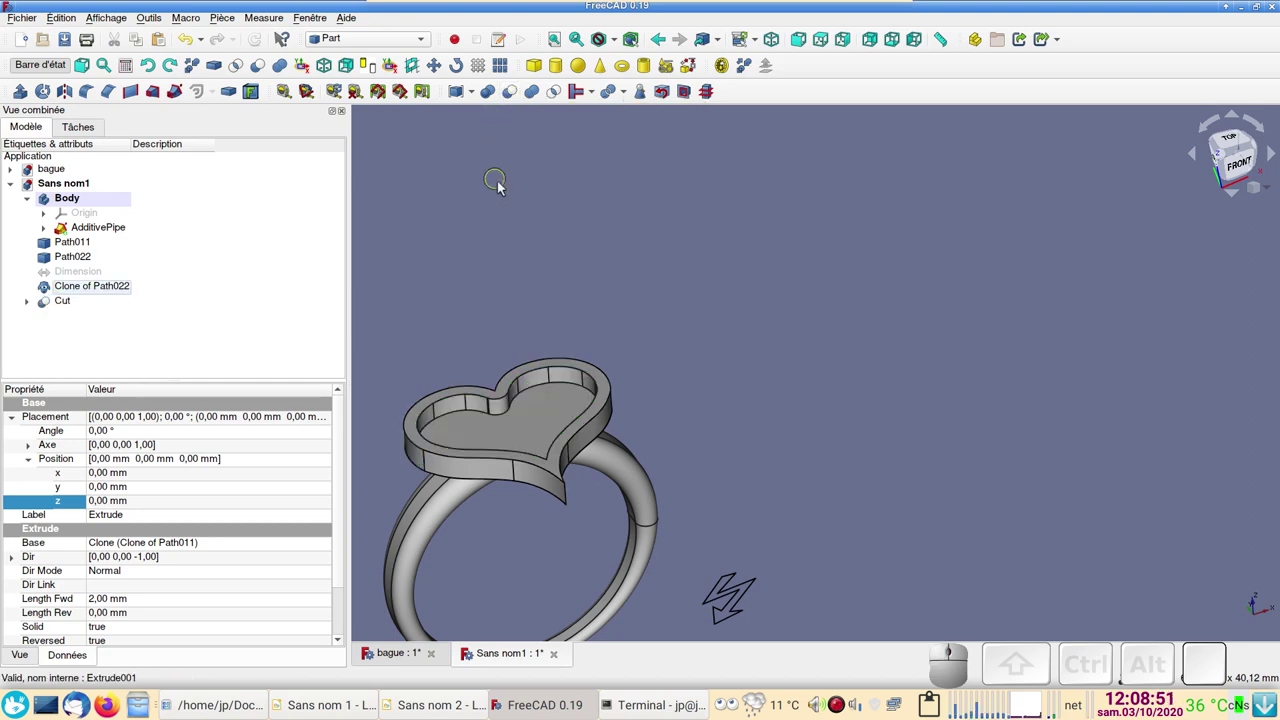
left_click_drag(913, 472, 922, 482)
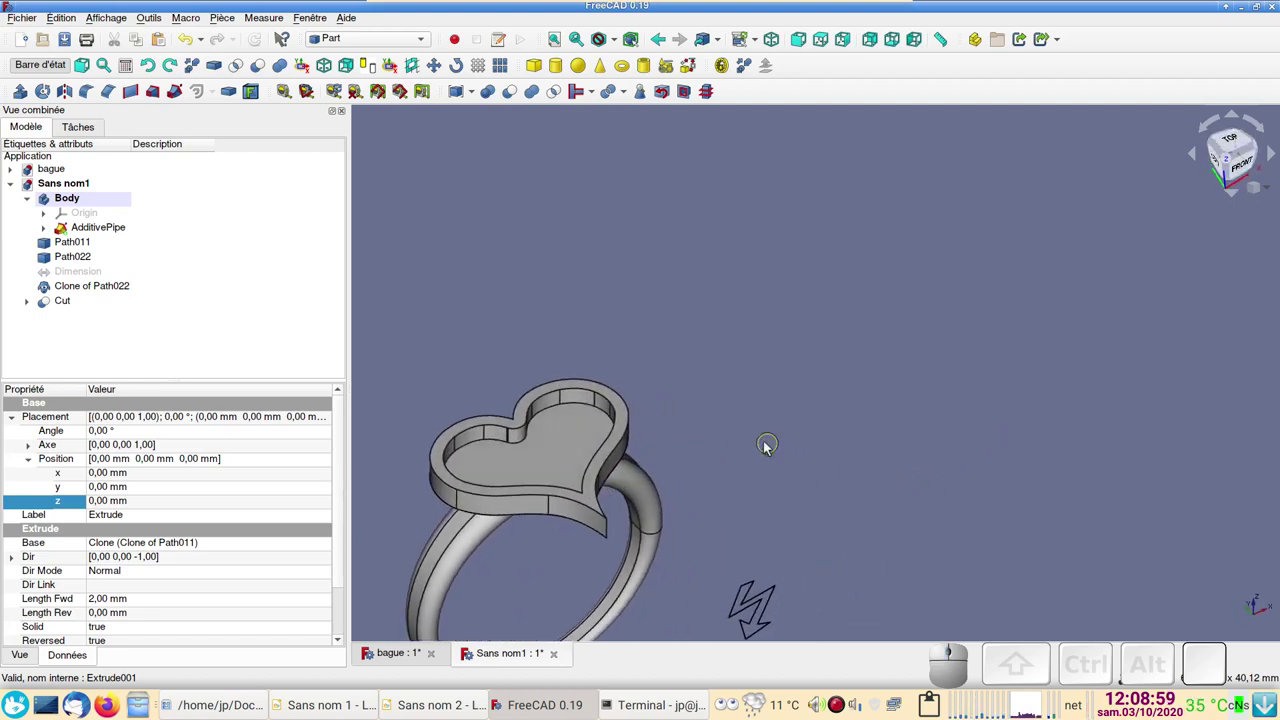
left_click_drag(494, 344, 542, 323)
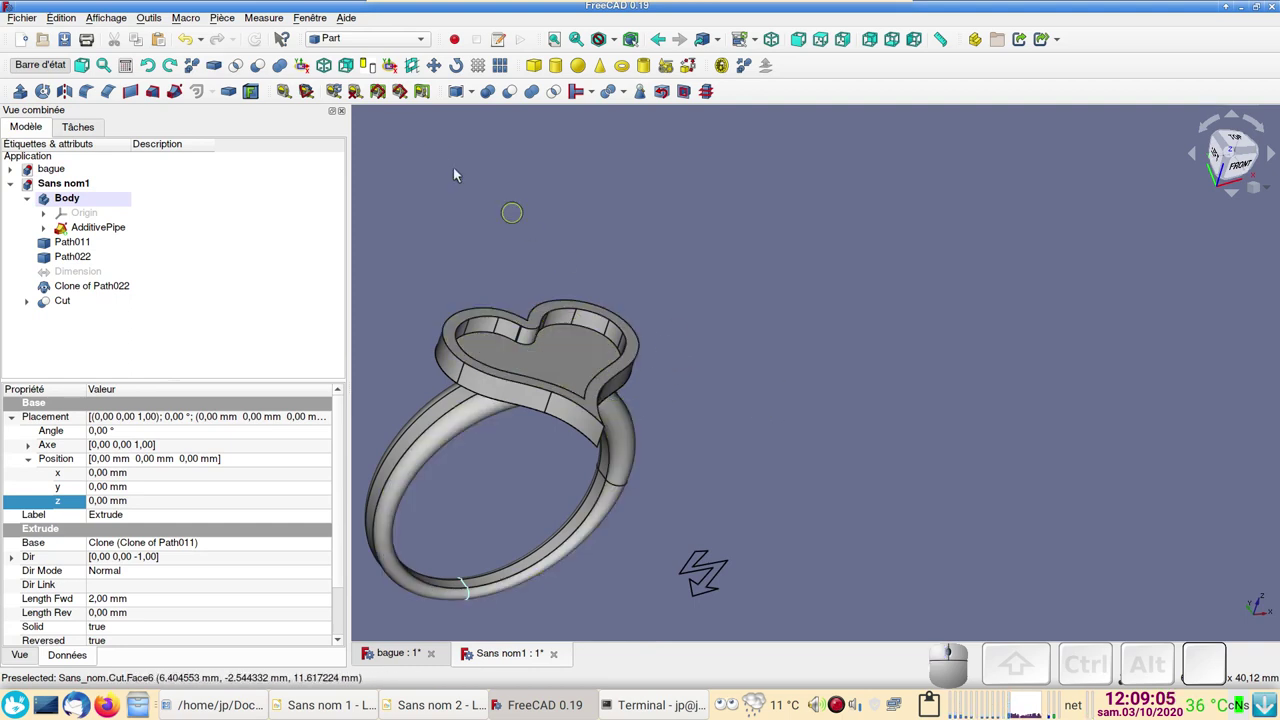
Step: Switch to the Draft workbench
left_click(401, 49)
left_click(396, 28)
scroll("up", 3)
Step: Extrude the bezel's floor face 0.8 mm with Draft Trimex to form a thin heart floor plate
right_click(697, 326)
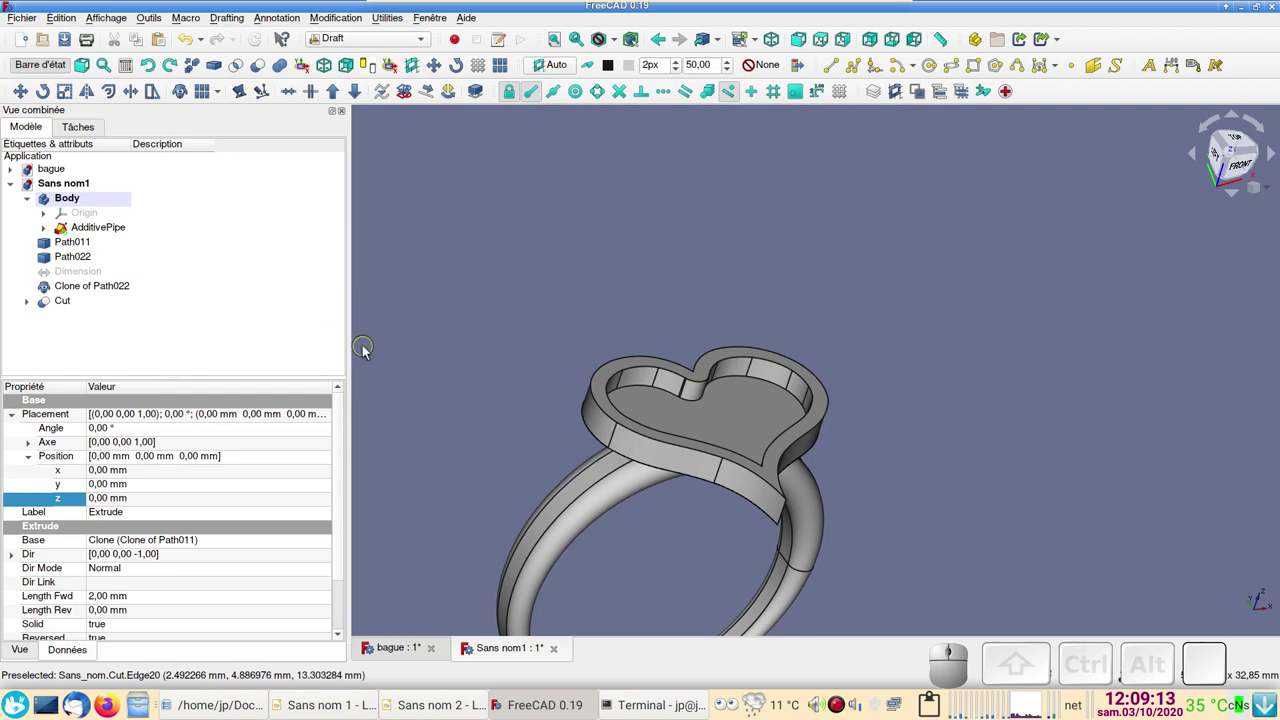
left_click(746, 420)
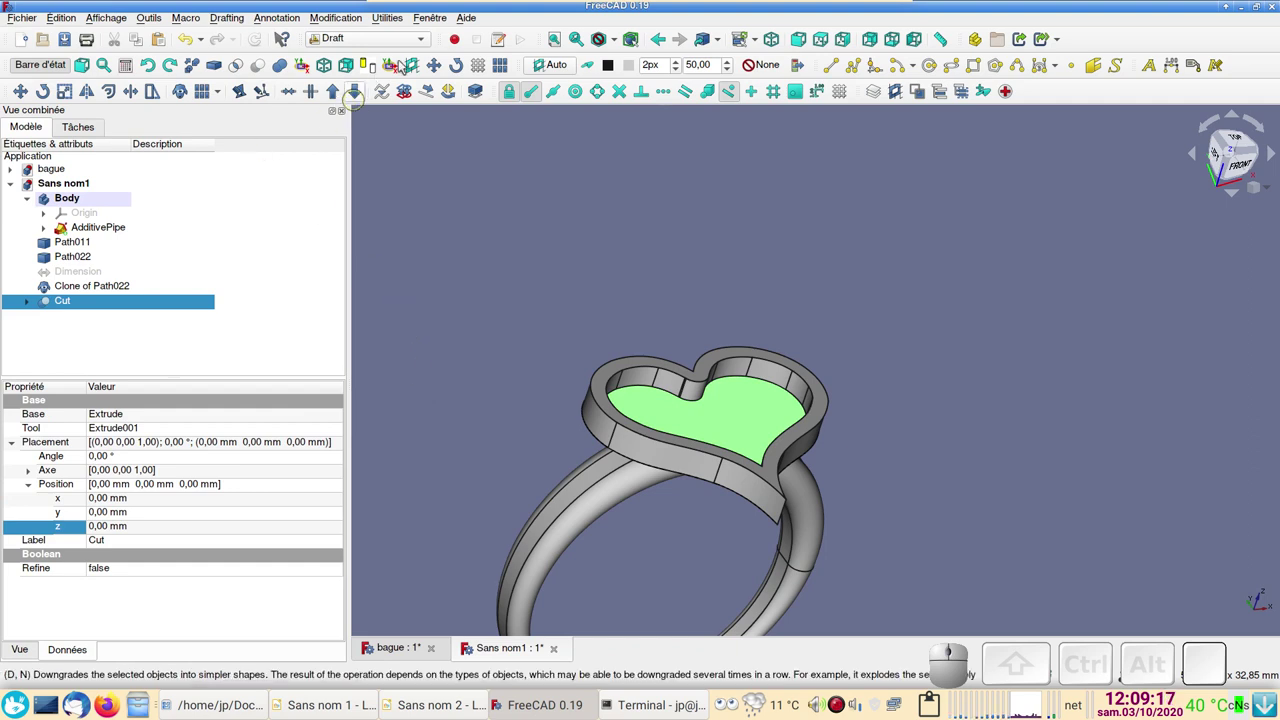
left_click(140, 93)
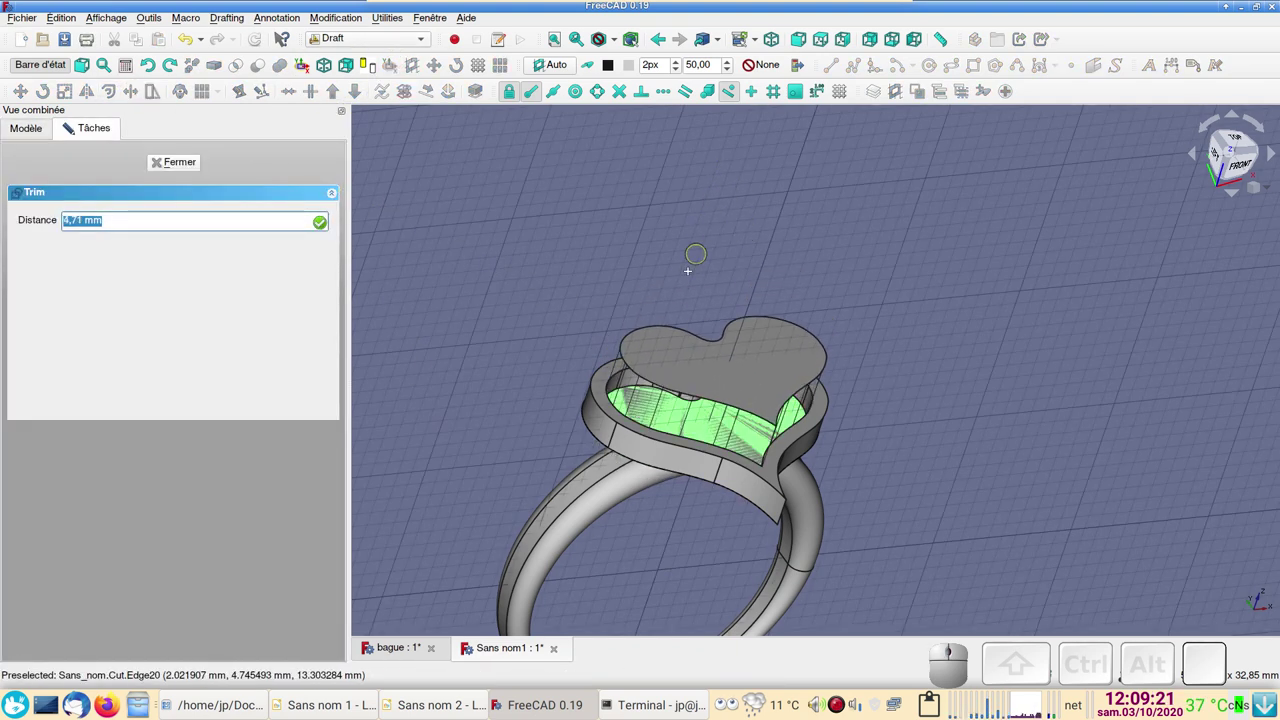
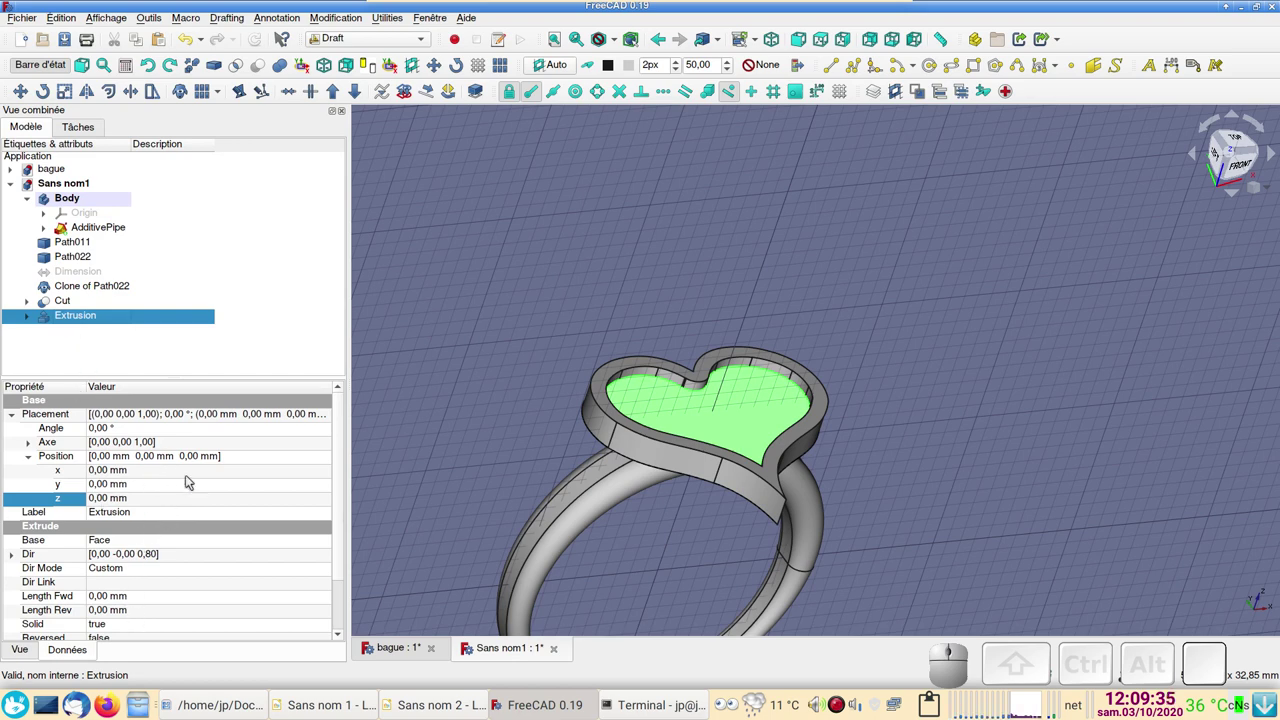
scroll("down", 3)
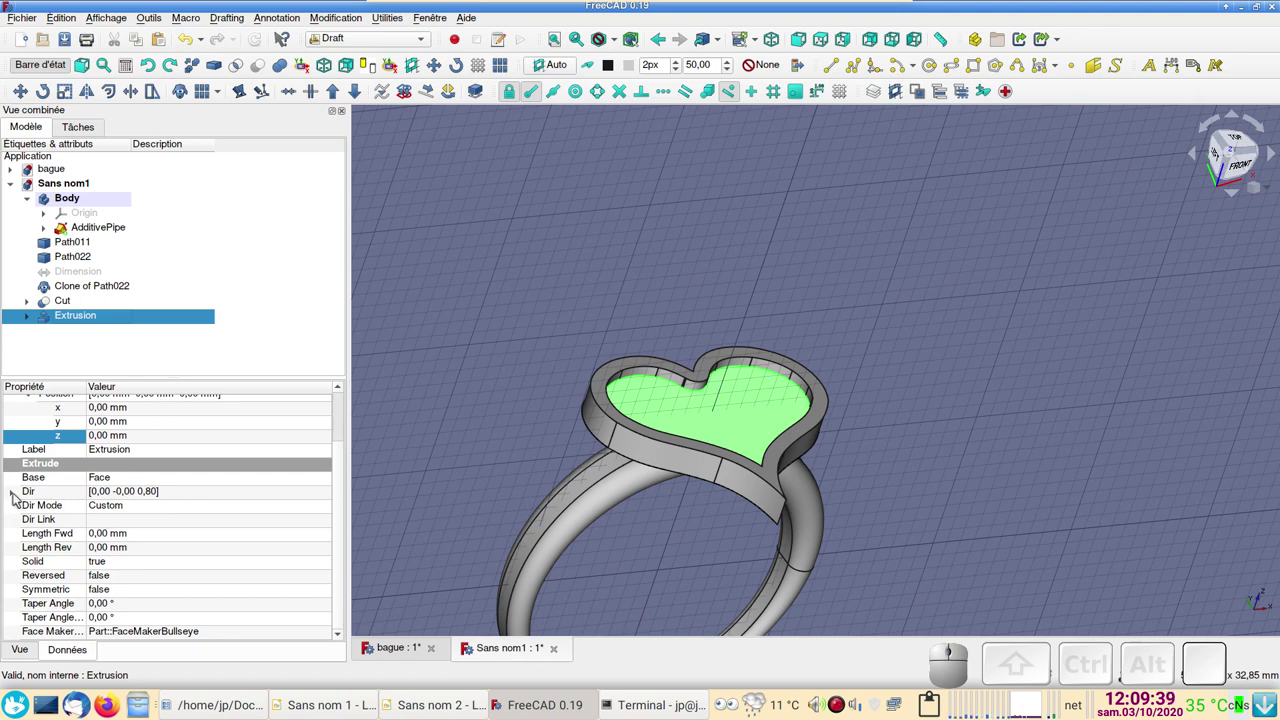
left_click(18, 497)
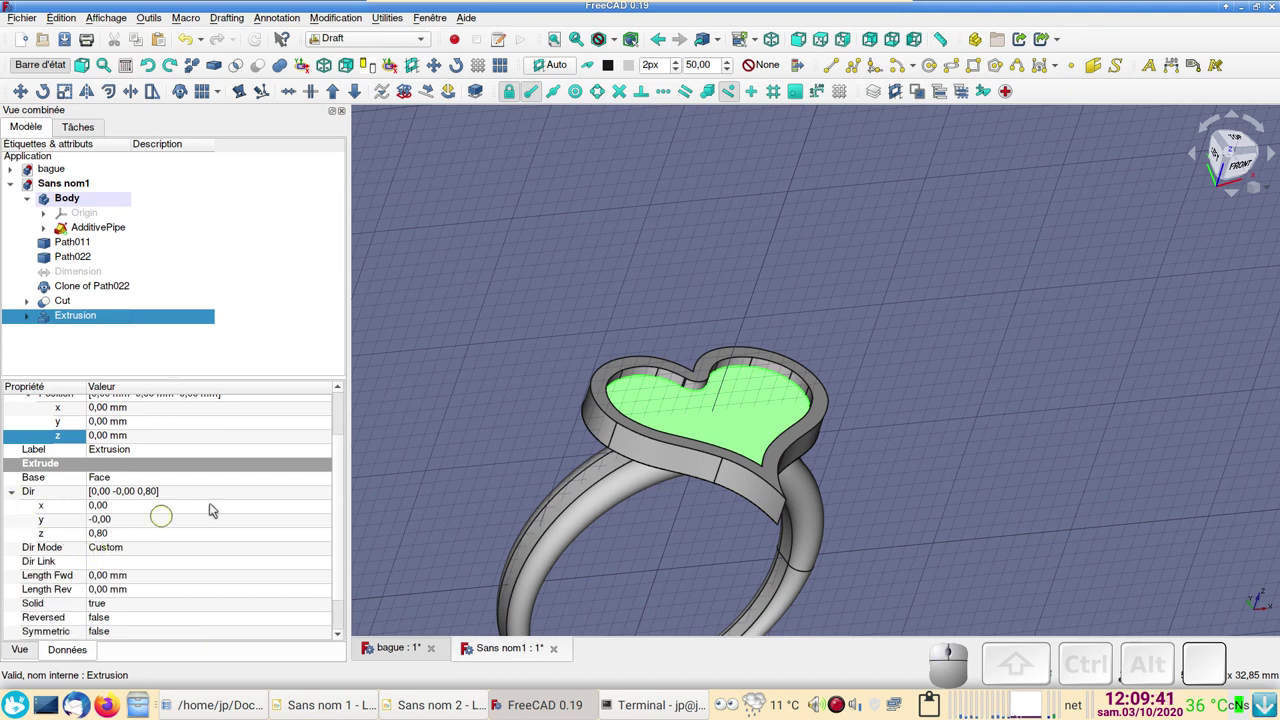
scroll("up", 3)
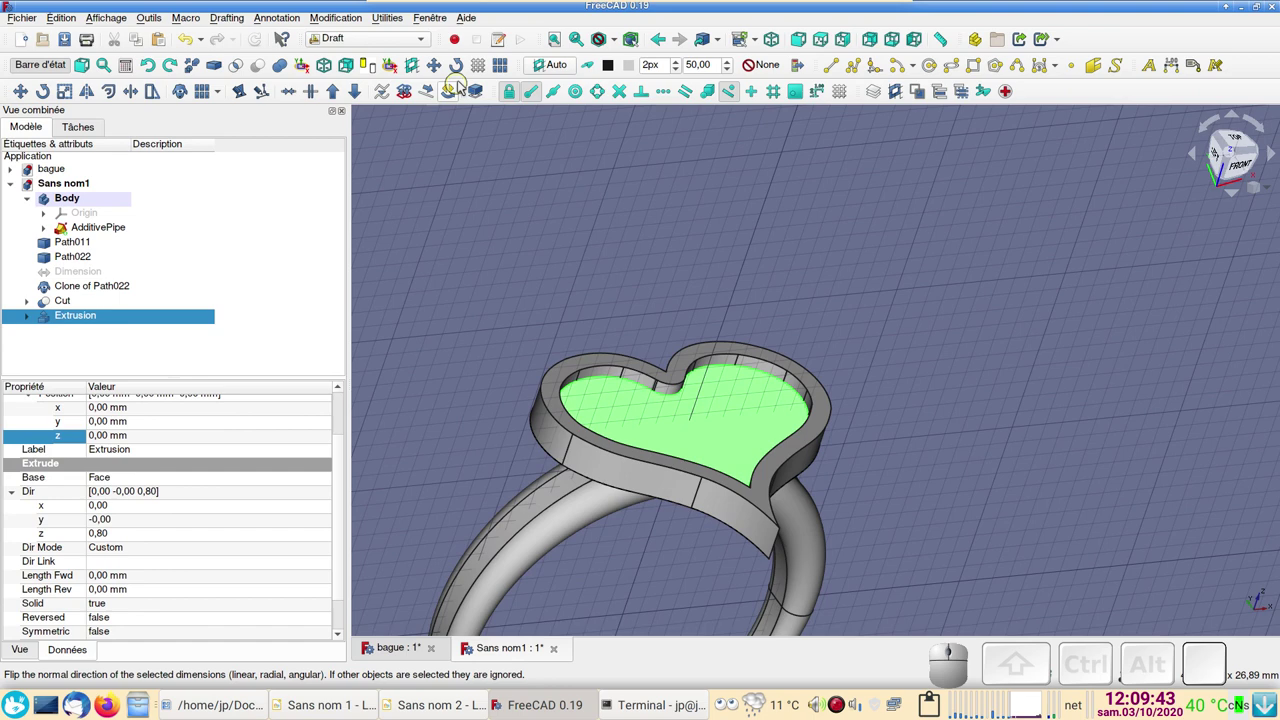
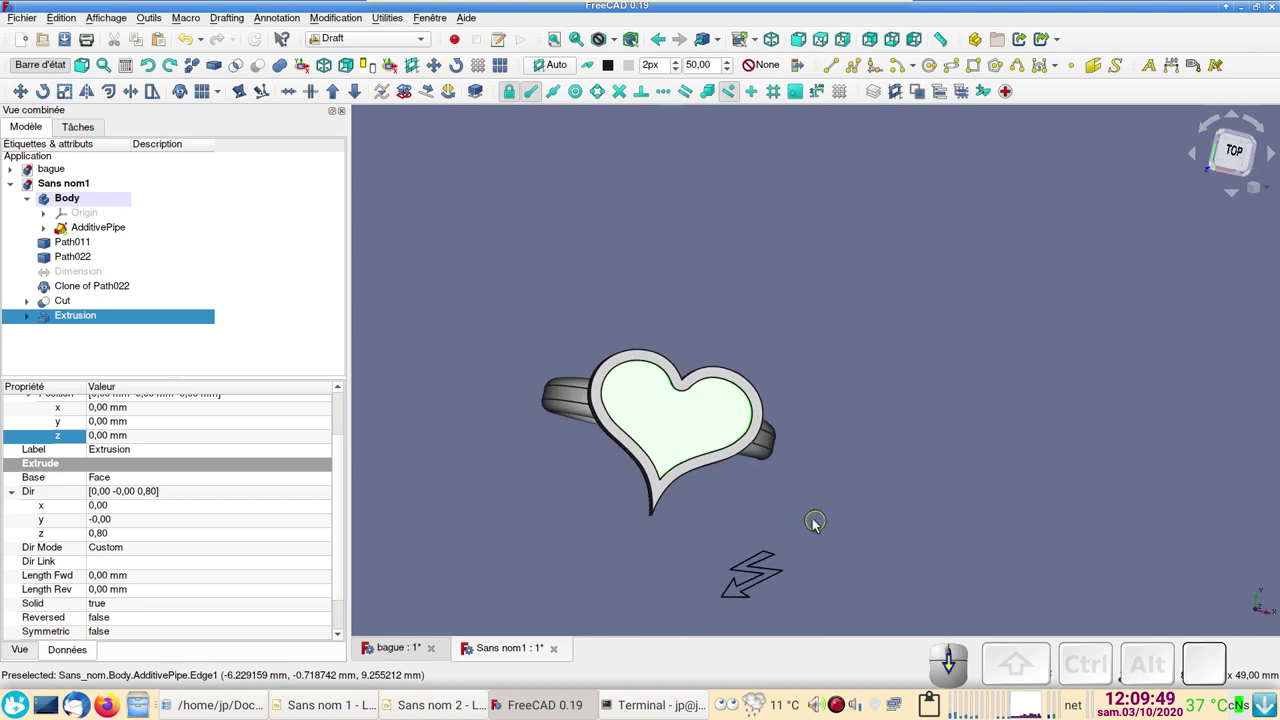
Step: Bring up the interactive Transform dragger on the floor plate in top view
scroll("up", 3)
scroll("down", 3)
key("2")
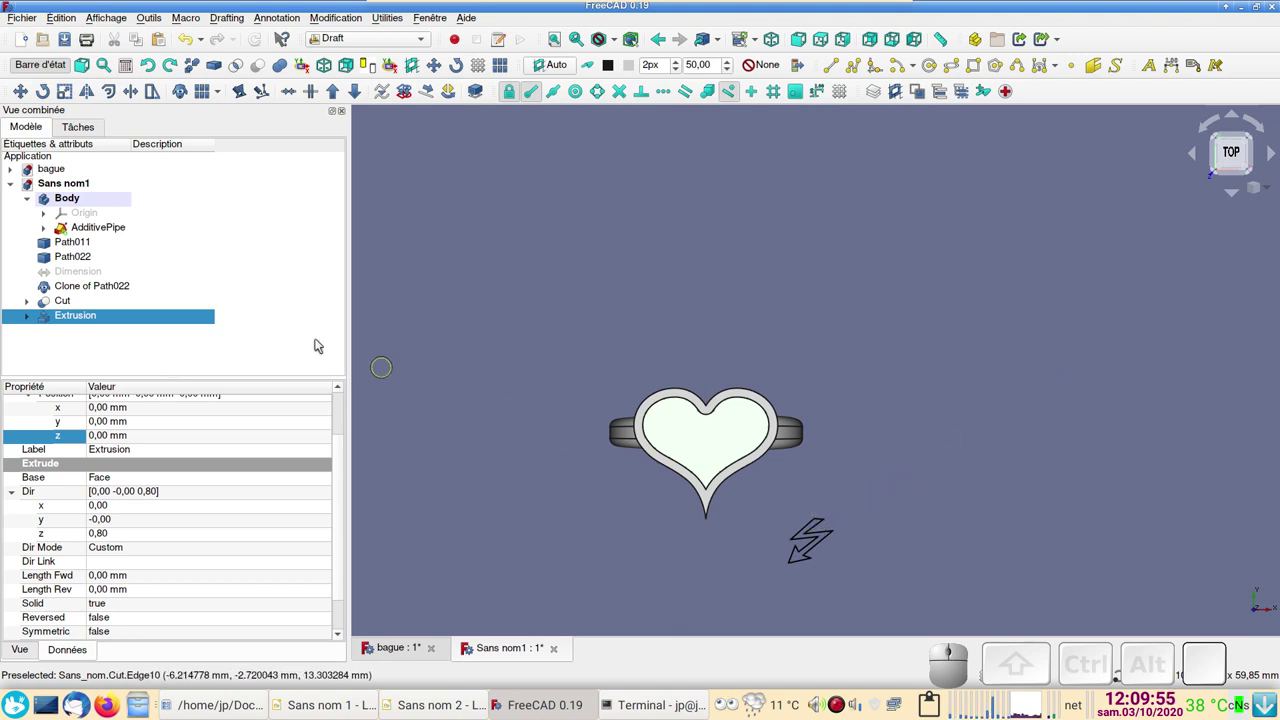
left_click(153, 322)
Step: Lift the floor plate 15 mm, then undo the move and dismiss the dragger
left_click_drag(712, 298, 711, 183)
key("ctrl+z")
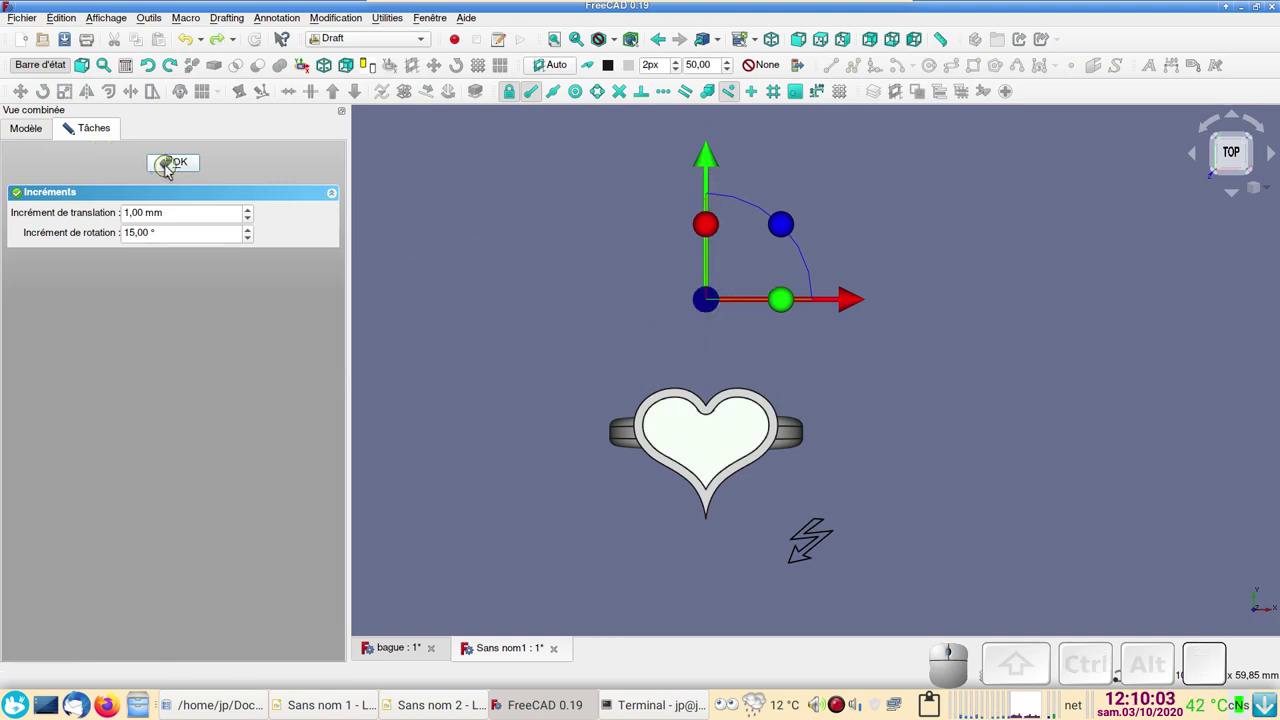
key("Escape")
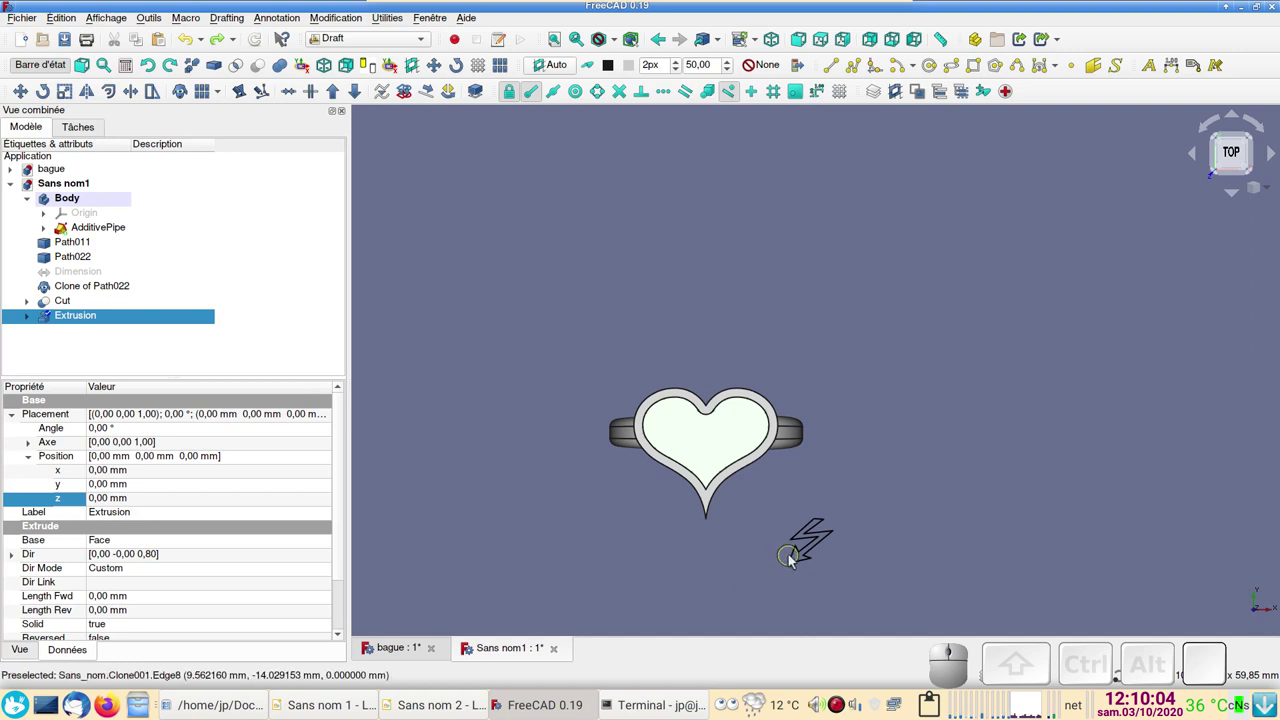
left_click(796, 558)
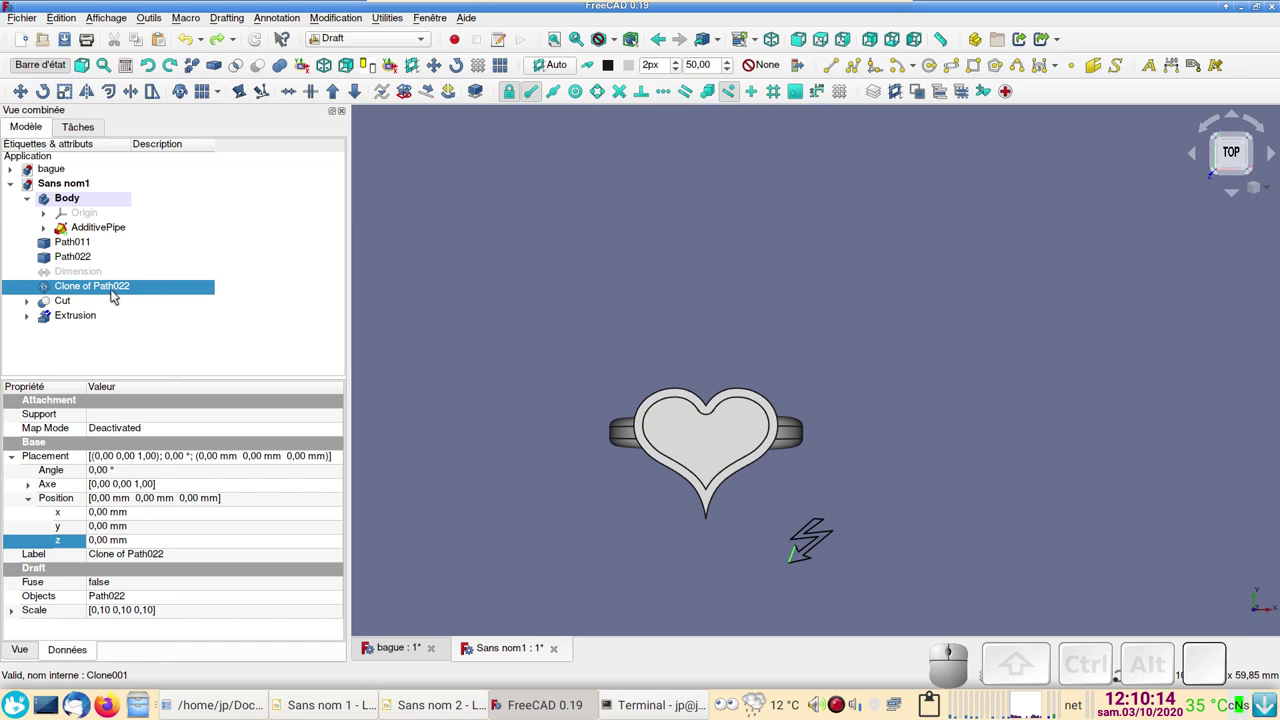
Step: Transform Clone of Path022 onto the heart bezel at x −9 mm, y 12 mm
right_click(117, 290)
left_click(167, 294)
left_click_drag(714, 299, 899, 286)
left_click_drag(857, 331, 764, 331)
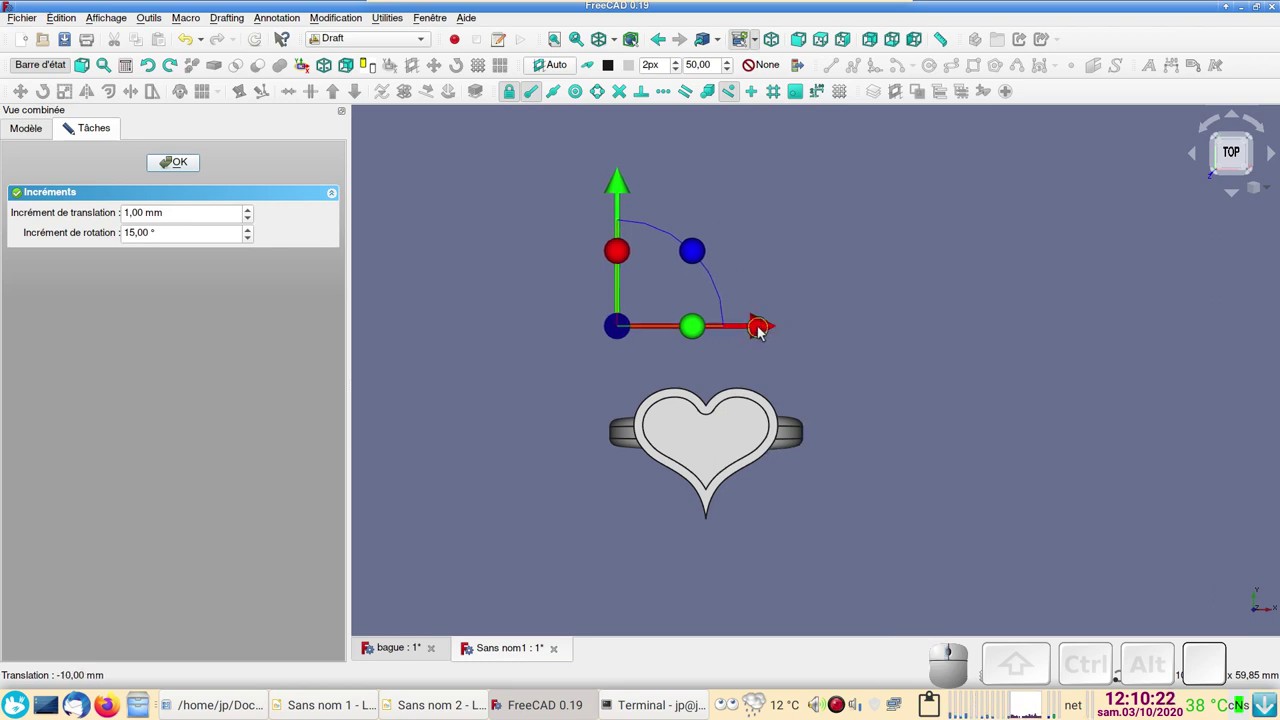
left_click_drag(764, 331, 764, 396)
scroll("up", 3)
left_click_drag(857, 418, 932, 337)
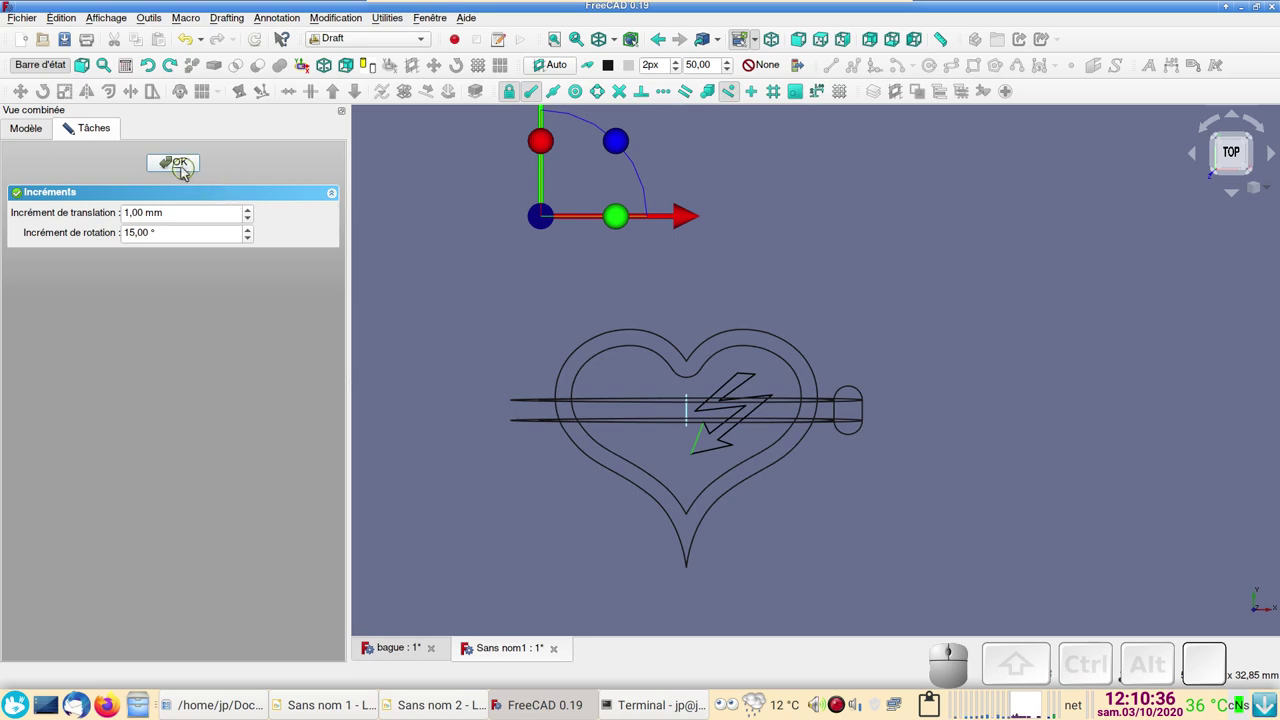
left_click(184, 166)
left_click_drag(611, 577, 718, 340)
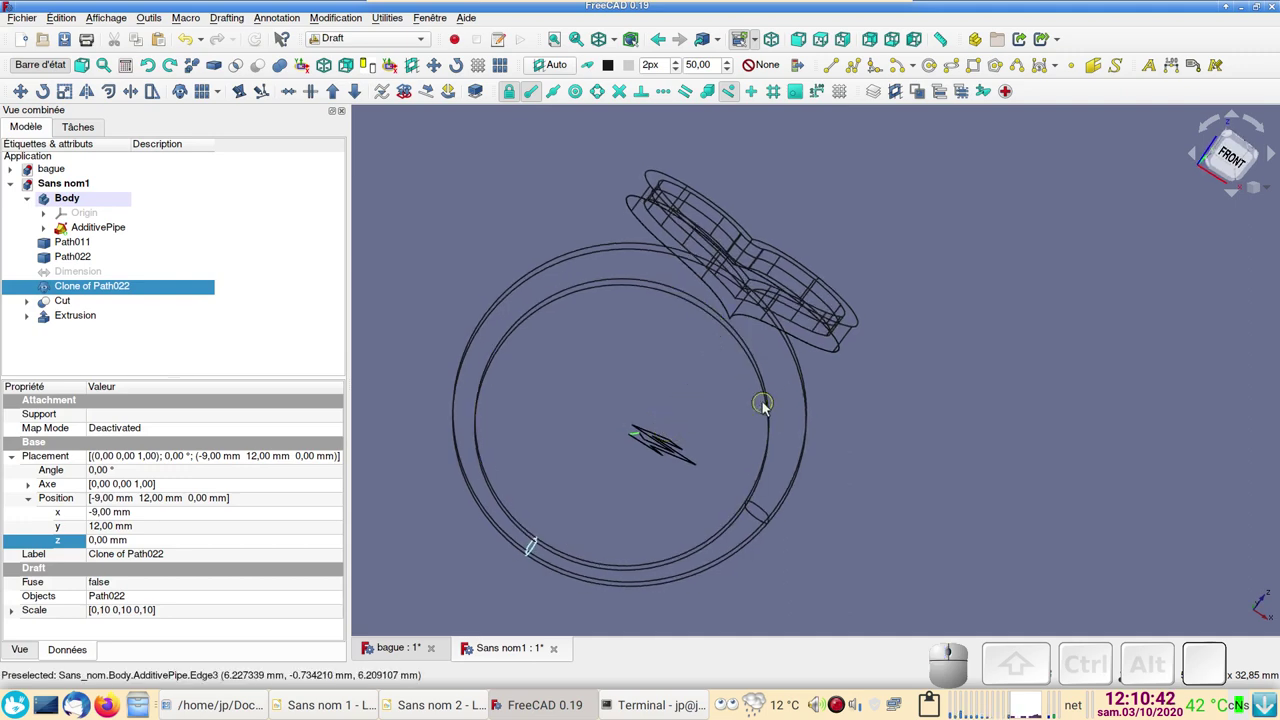
Step: In front view, Draft Move the bolt clone vertically up to z 12.6 mm onto the heart's top
key("KP_2")
key("KP_1")
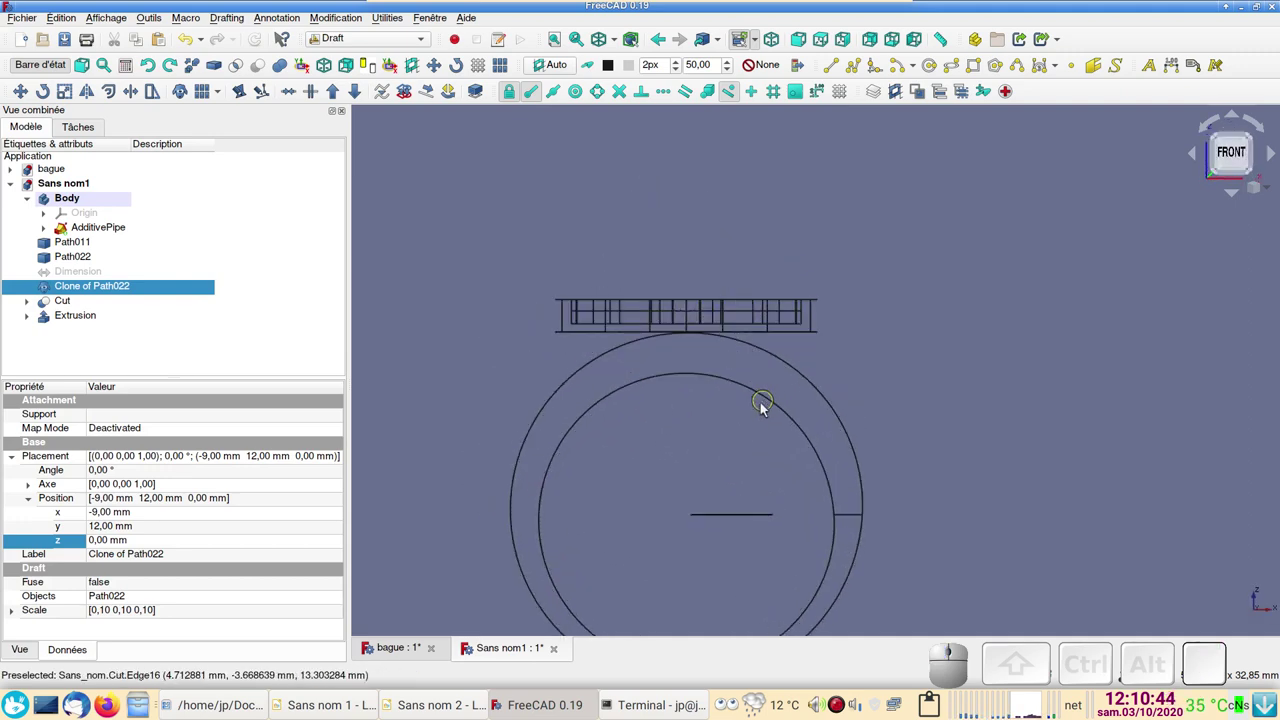
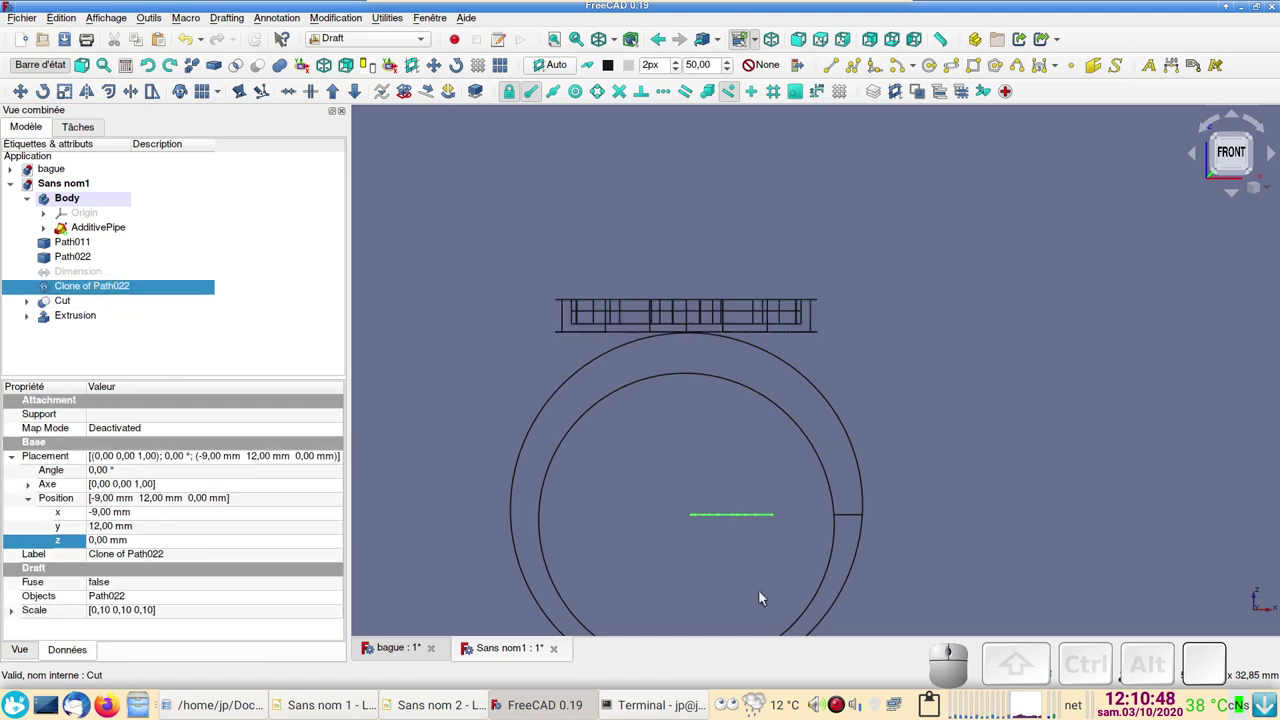
scroll("up", 3)
right_click(665, 499)
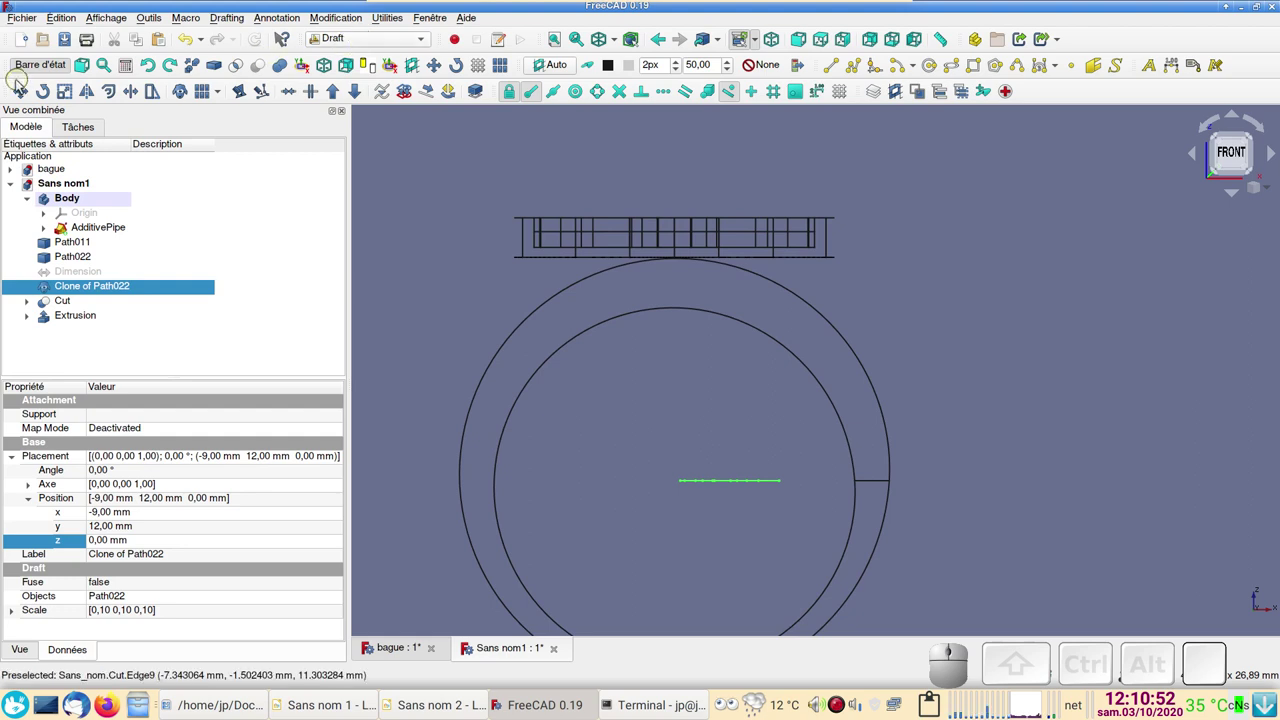
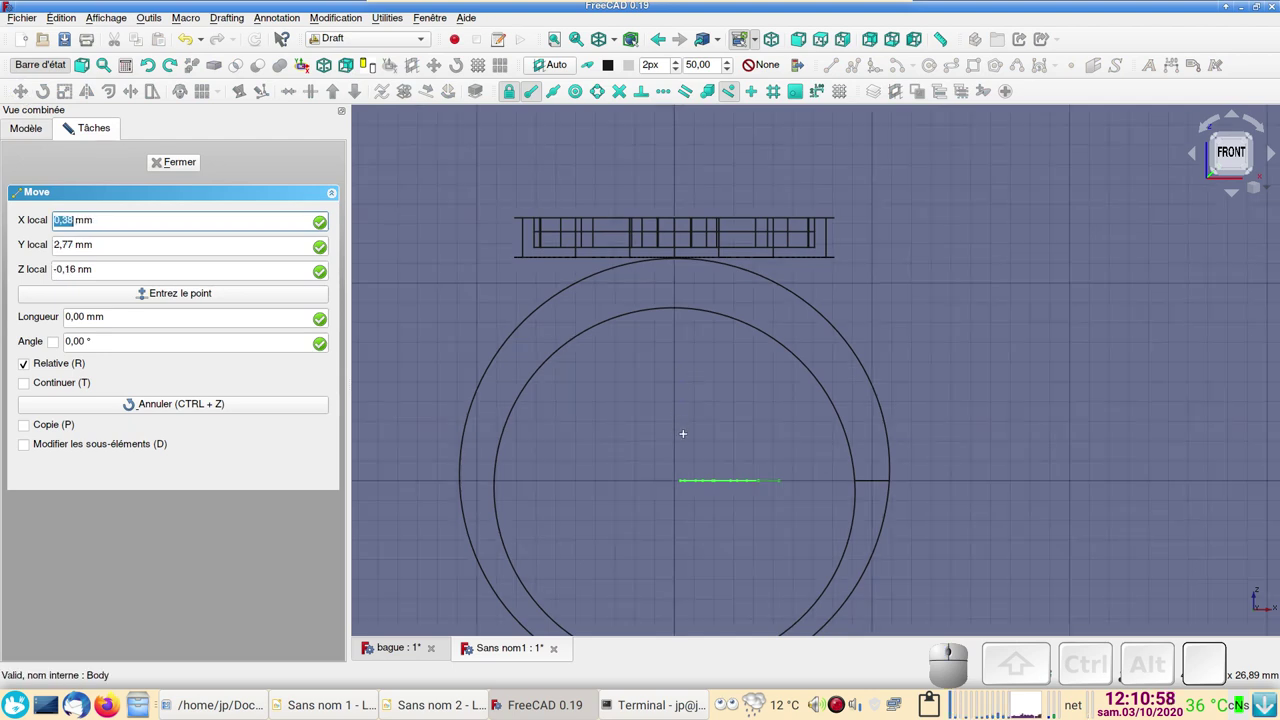
scroll("down", 3)
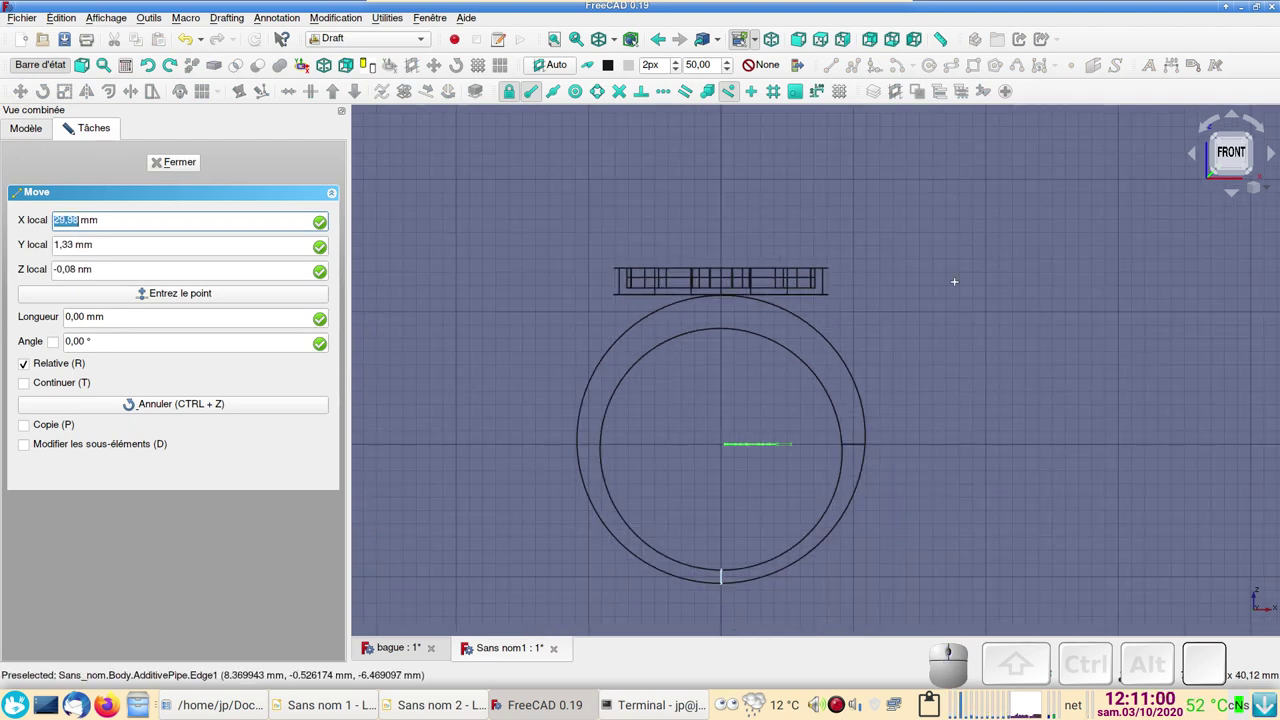
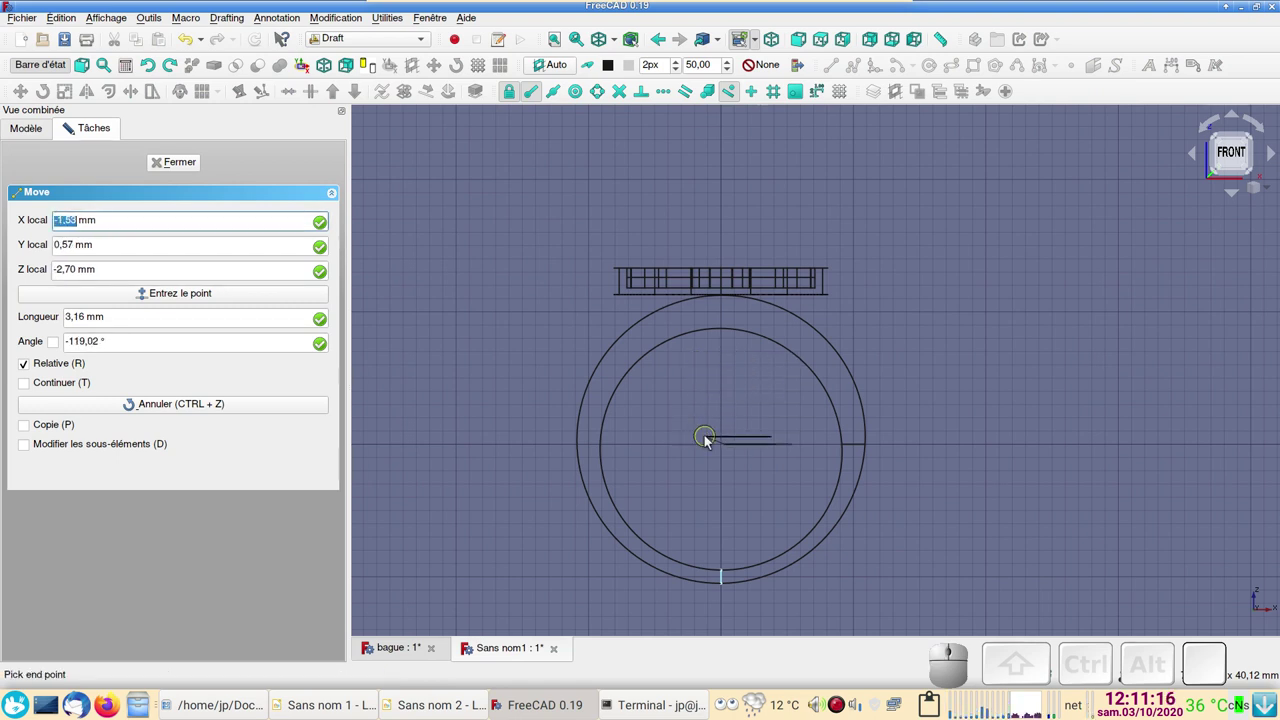
key("y")
scroll("up", 3)
scroll("up", 3)
scroll("down", 3)
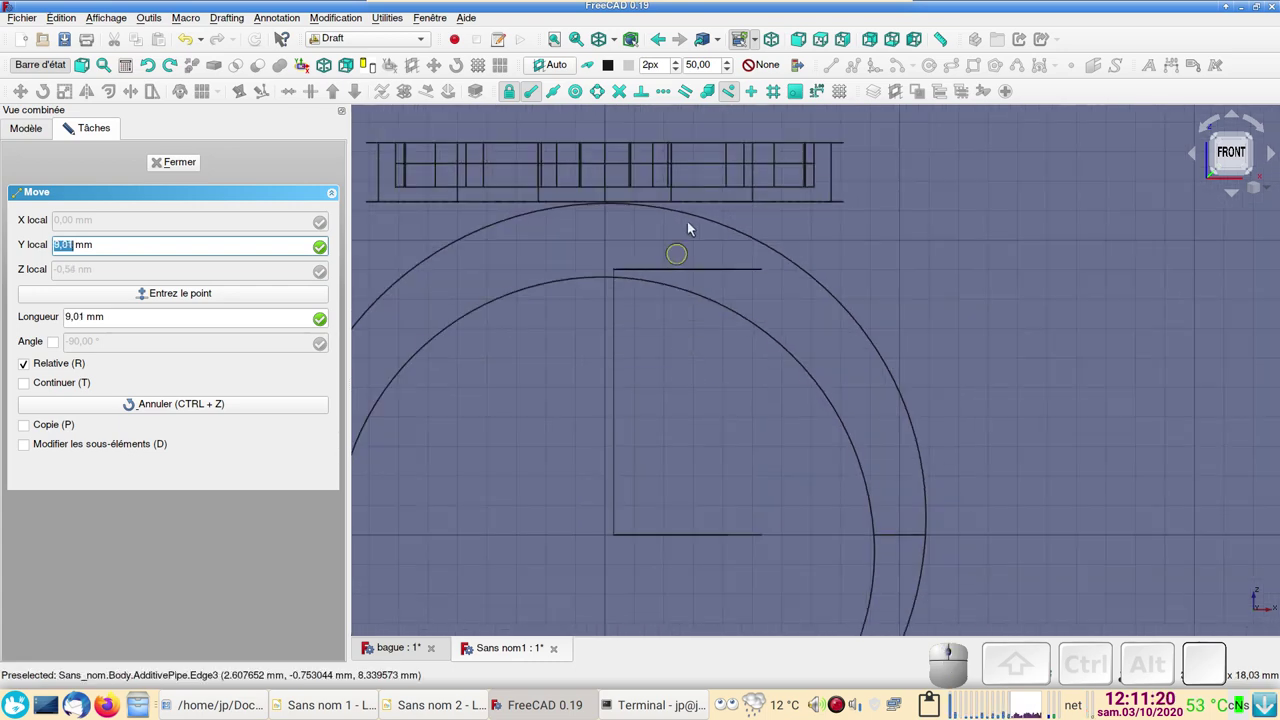
left_click(712, 167)
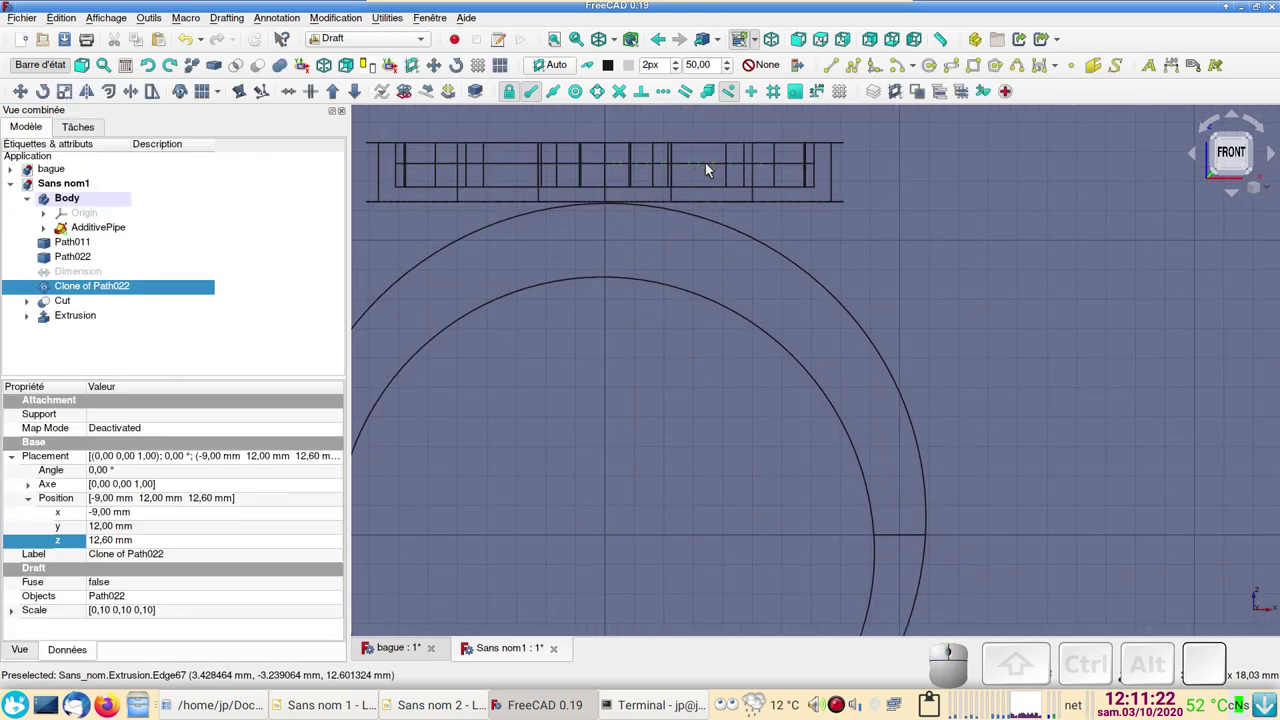
Step: Extrude the raised bolt clone into a solid, Extrude002
scroll("down", 3)
left_click_drag(915, 373, 892, 471)
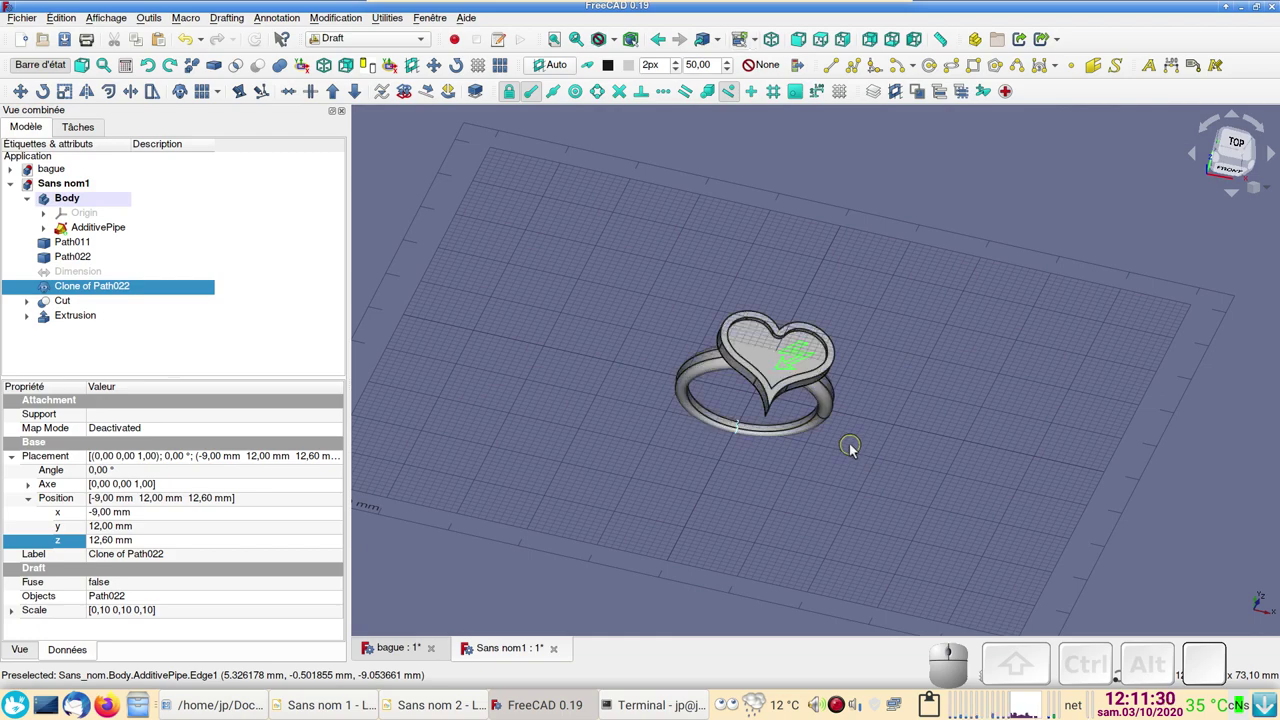
left_click(749, 550)
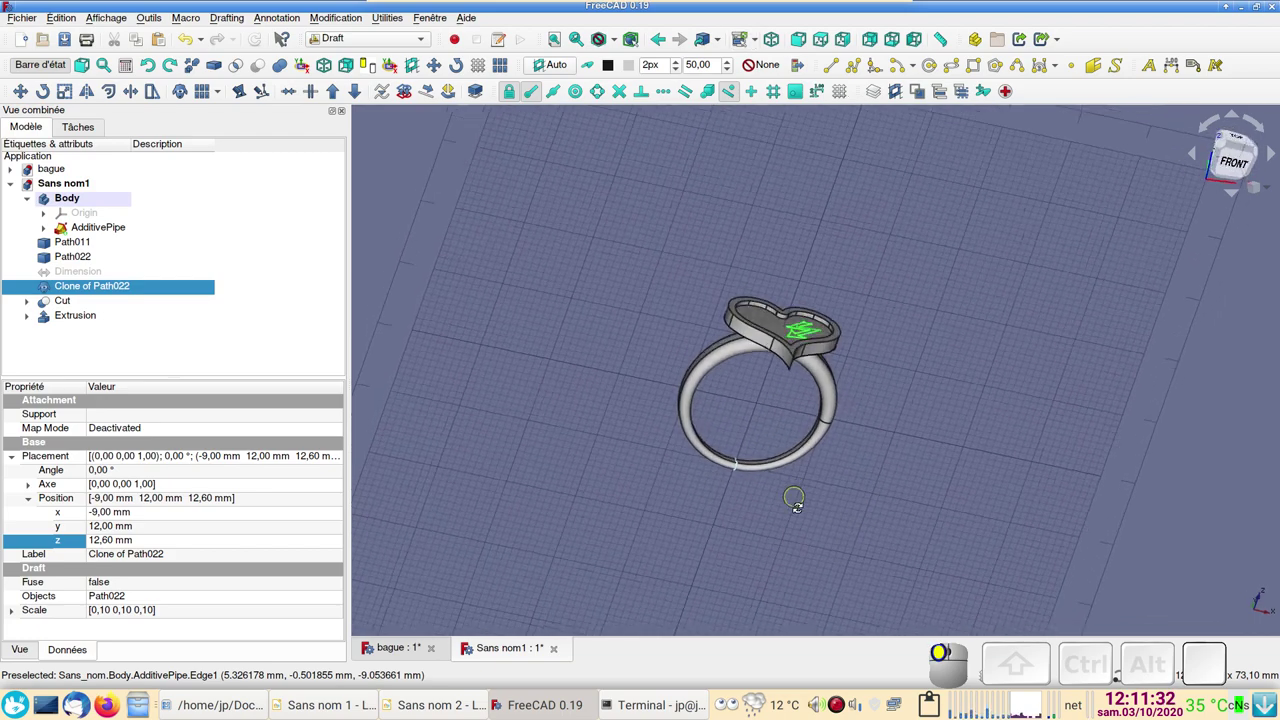
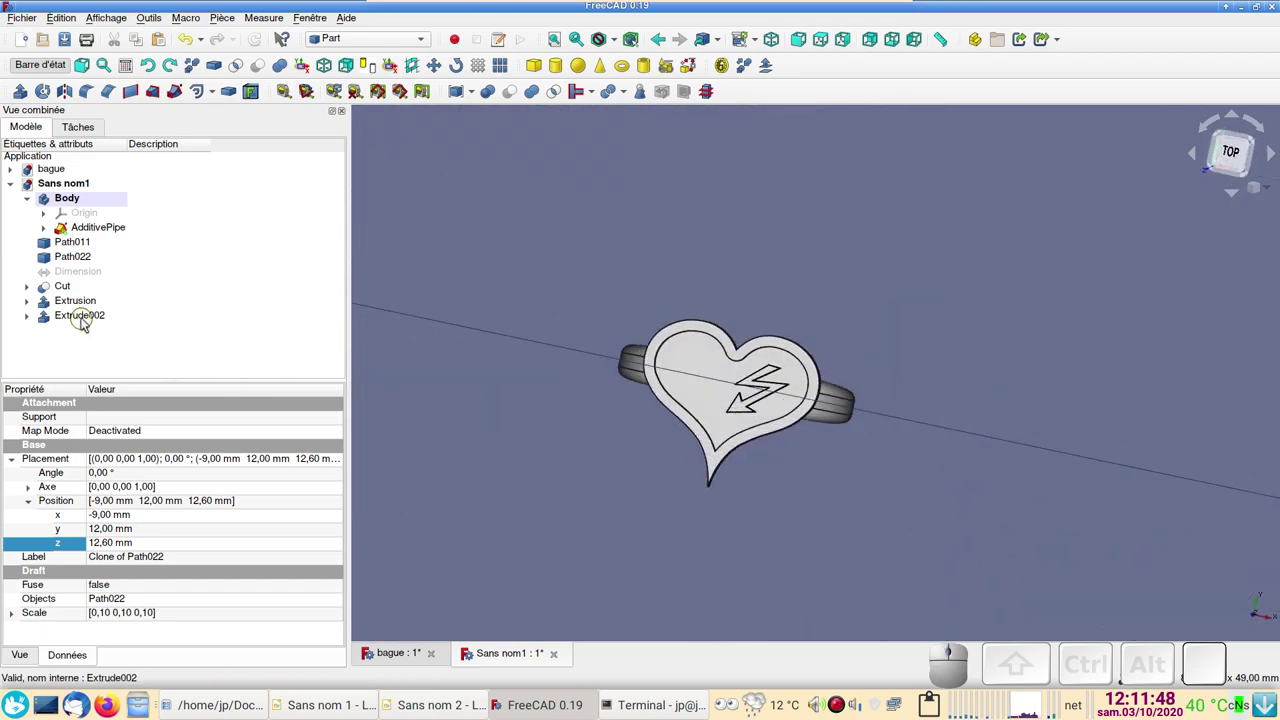
Step: Select Clone of Path022 inside Extrude002 and expose its Scale factors
left_click(86, 322)
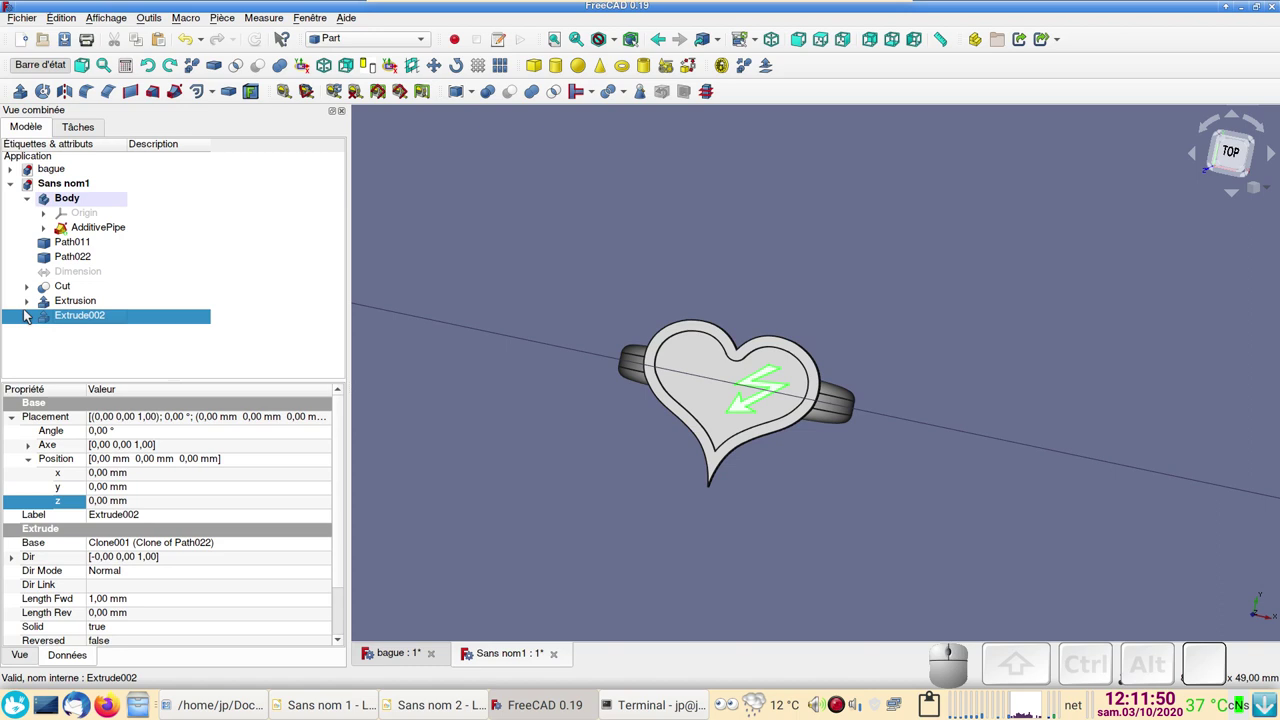
left_click(37, 320)
left_click(100, 337)
left_click(10, 615)
scroll("down", 3)
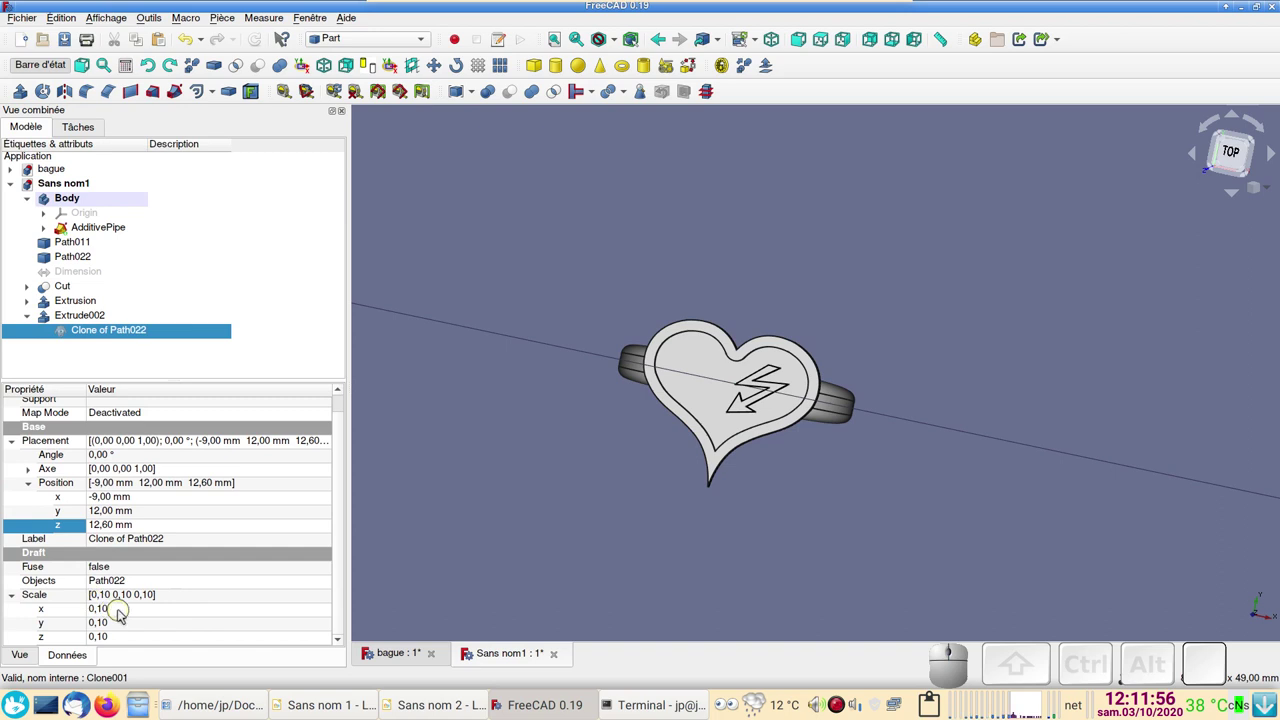
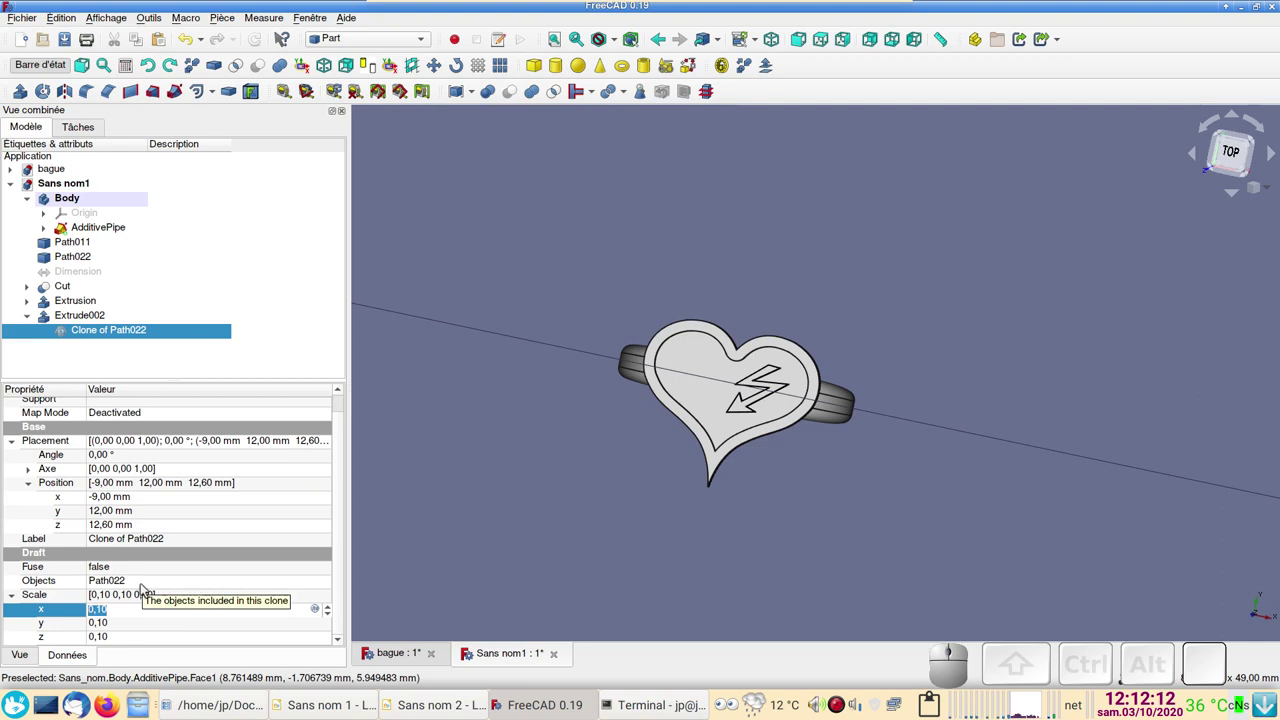
Step: Set the clone's scale to 0,12 on x, y and z
key(",")
key("1")
key("2")
left_click(122, 629)
key(",")
key("1")
key("KP_2")
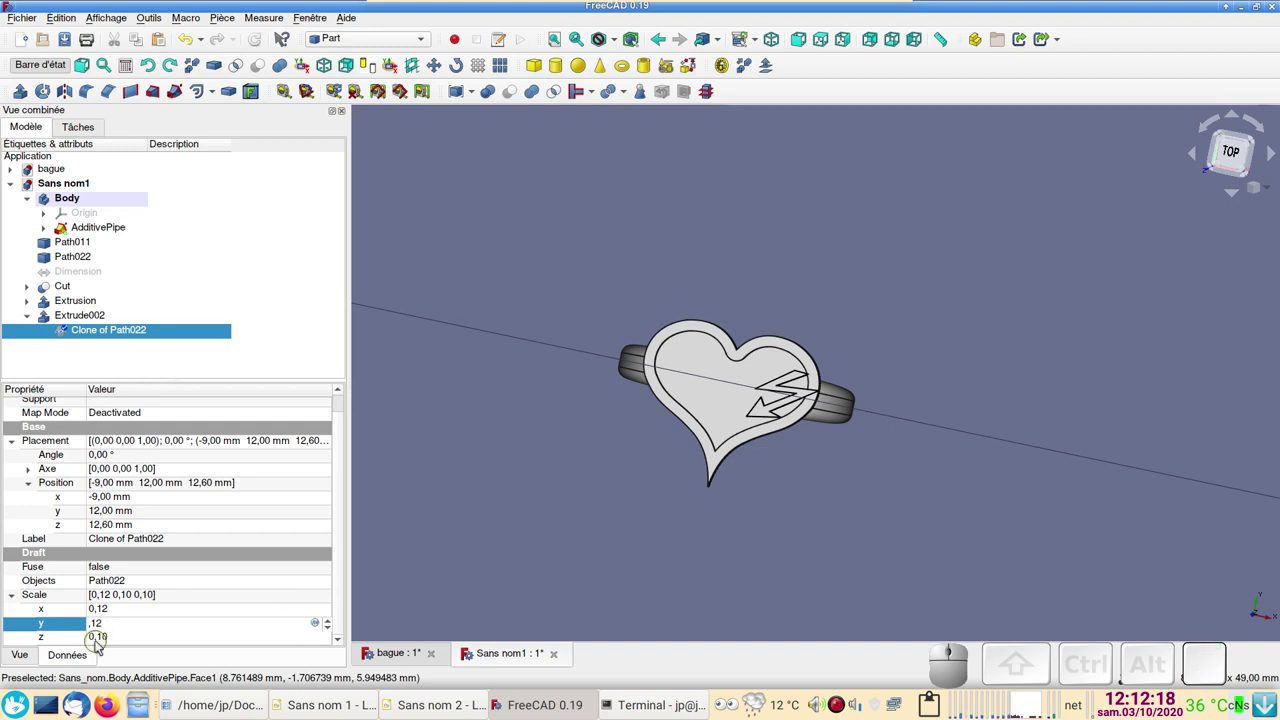
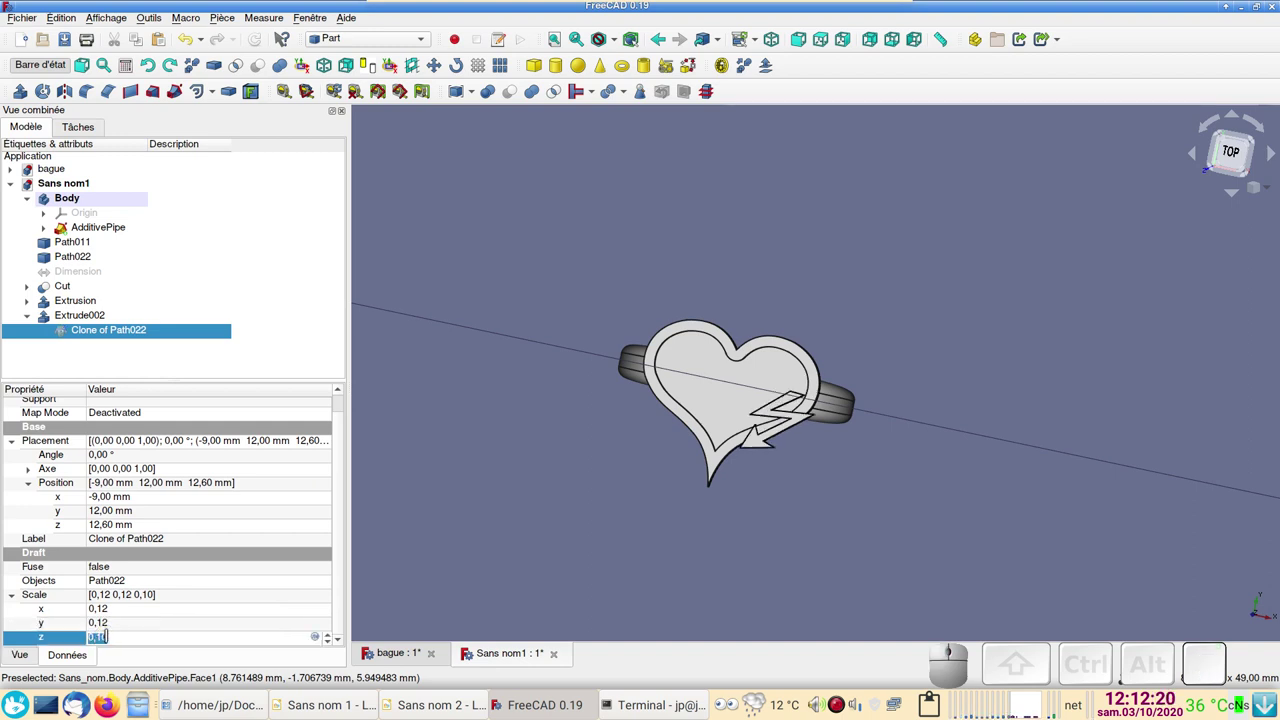
key("Return")
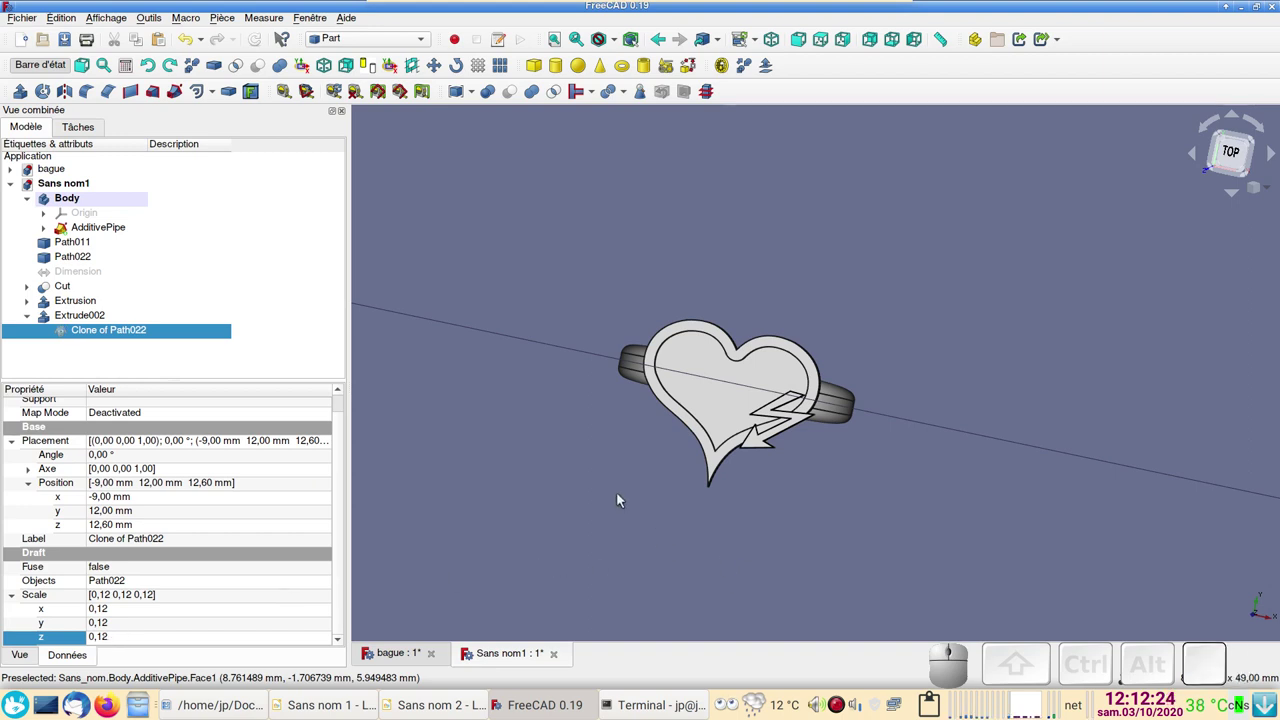
key("KP_2")
Step: View the ring squarely from above to check the enlarged bolt
left_click(132, 334)
left_click(132, 334)
left_click_drag(639, 132, 220, 124)
left_click(186, 162)
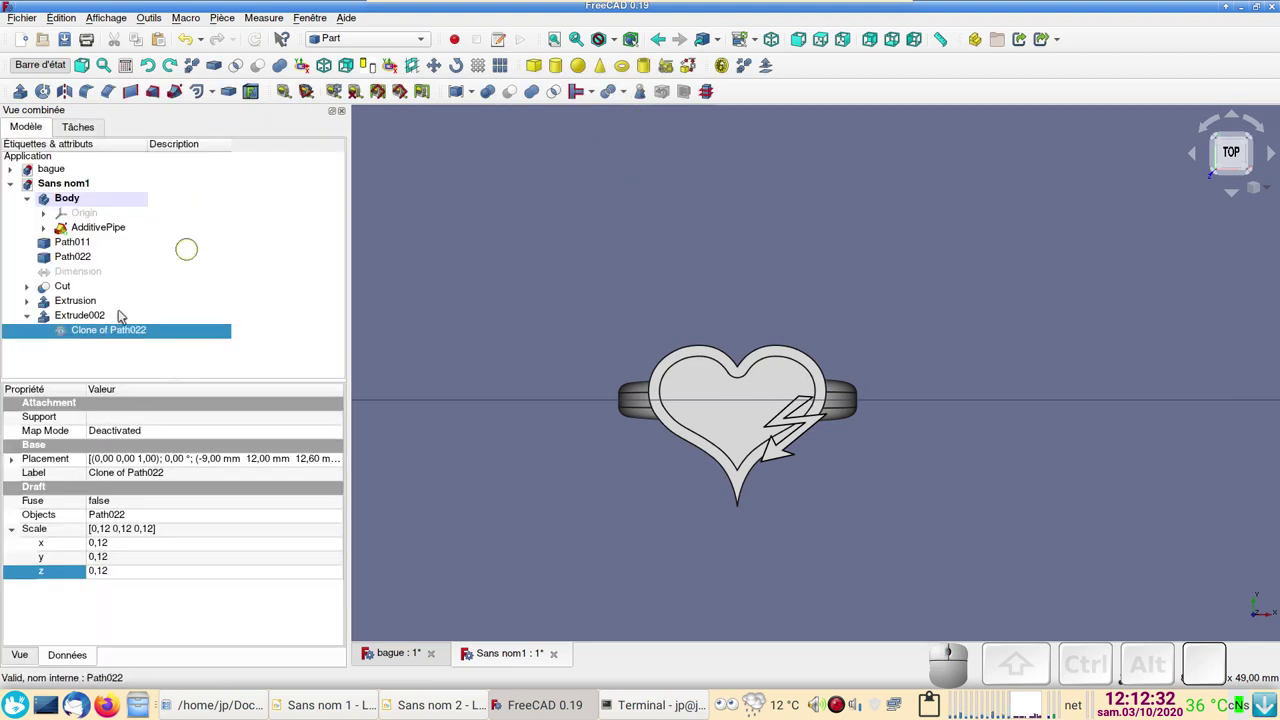
Step: Transform Extrude002 by (−2, 2, 0) mm so the bolt sits inside the heart
left_click(106, 318)
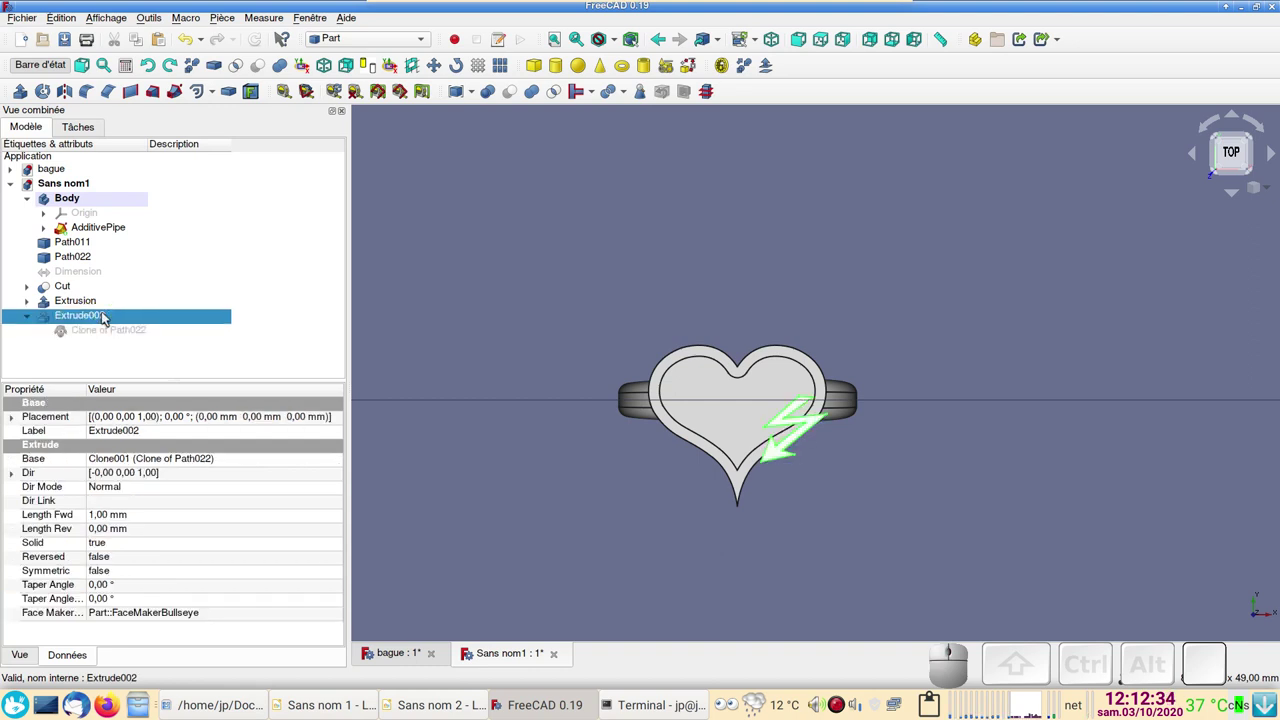
right_click(86, 318)
left_click(156, 317)
left_click_drag(745, 258, 879, 325)
left_click_drag(892, 372, 845, 369)
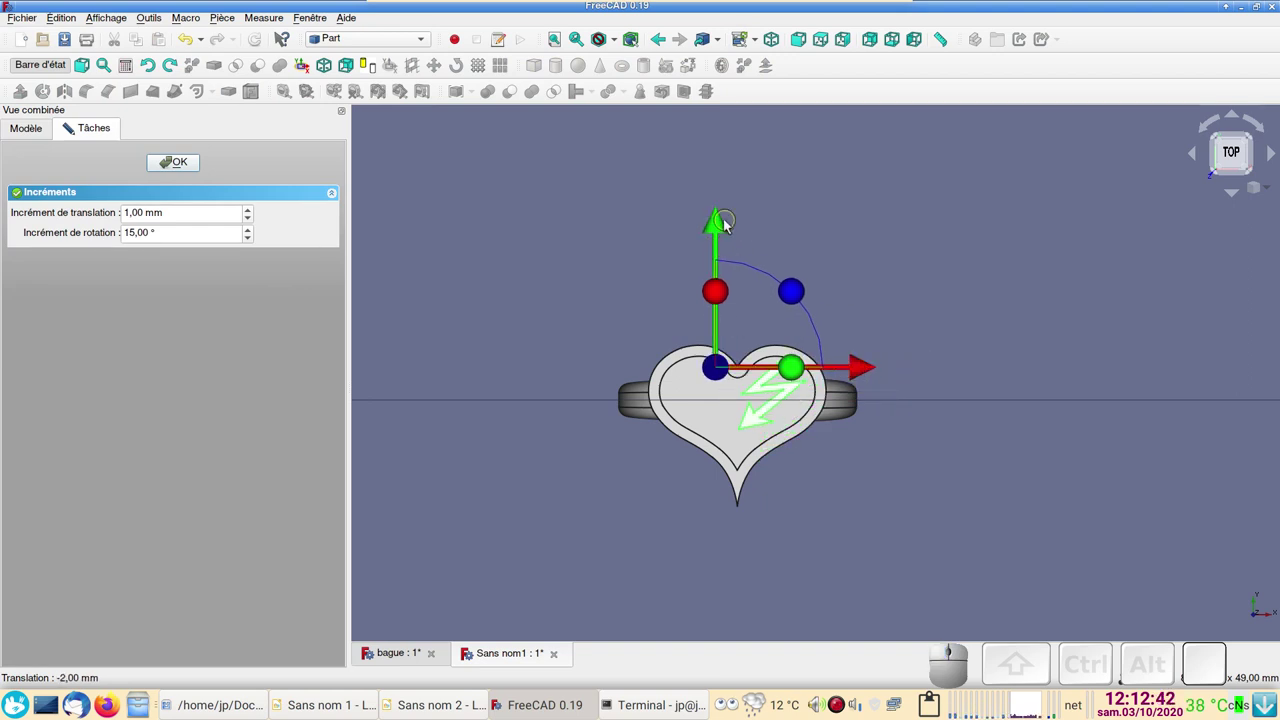
left_click_drag(724, 223, 883, 338)
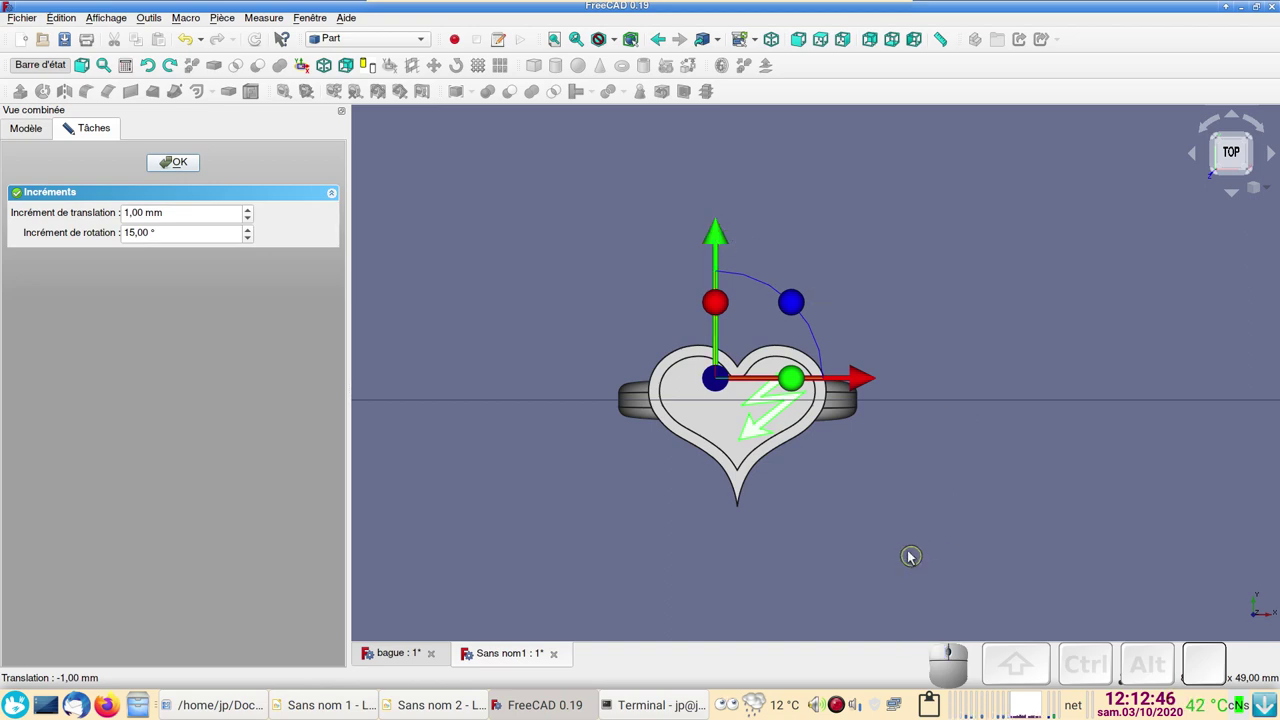
left_click(180, 172)
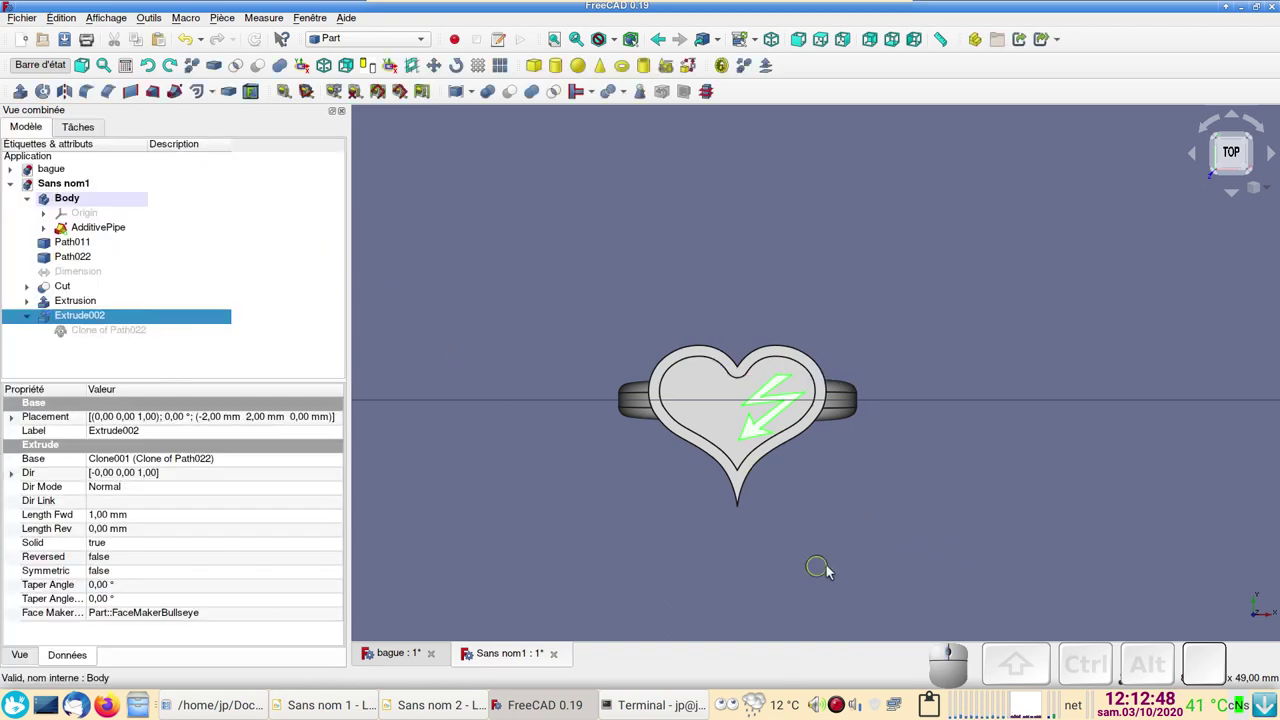
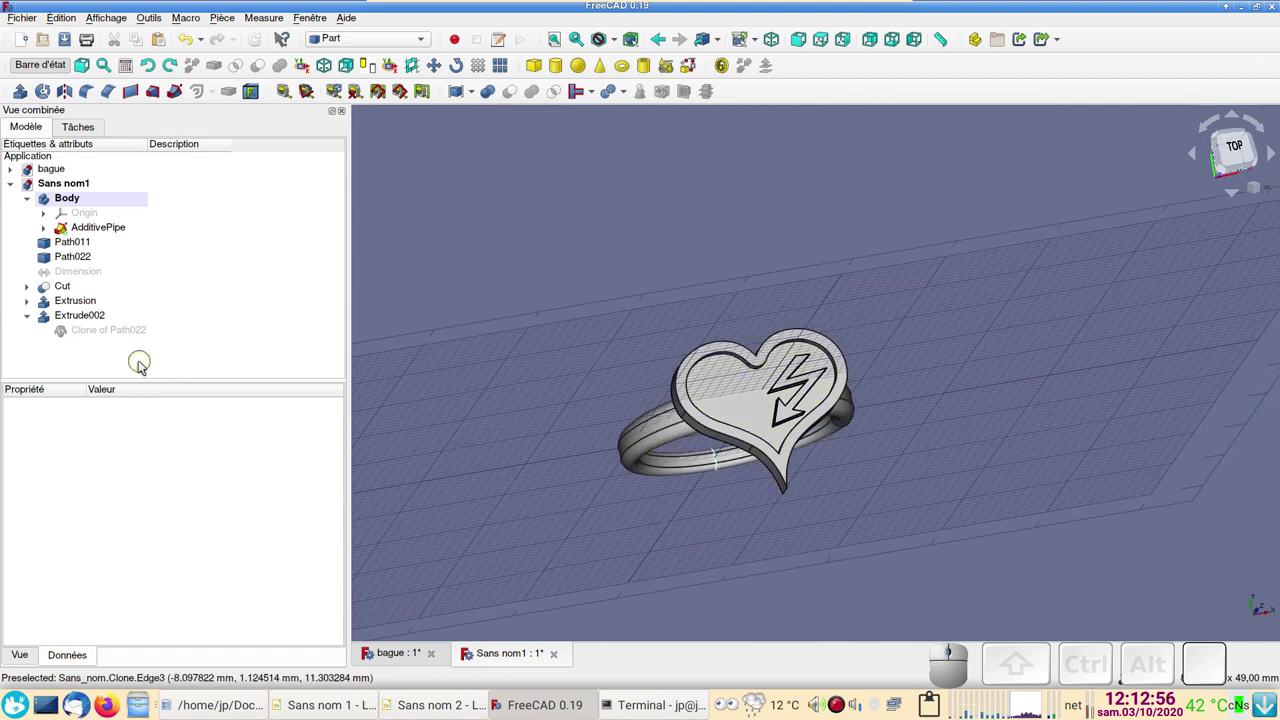
Step: Mirror Extrude002 across the YZ plane to add a second lightning bolt in the heart
left_click(82, 322)
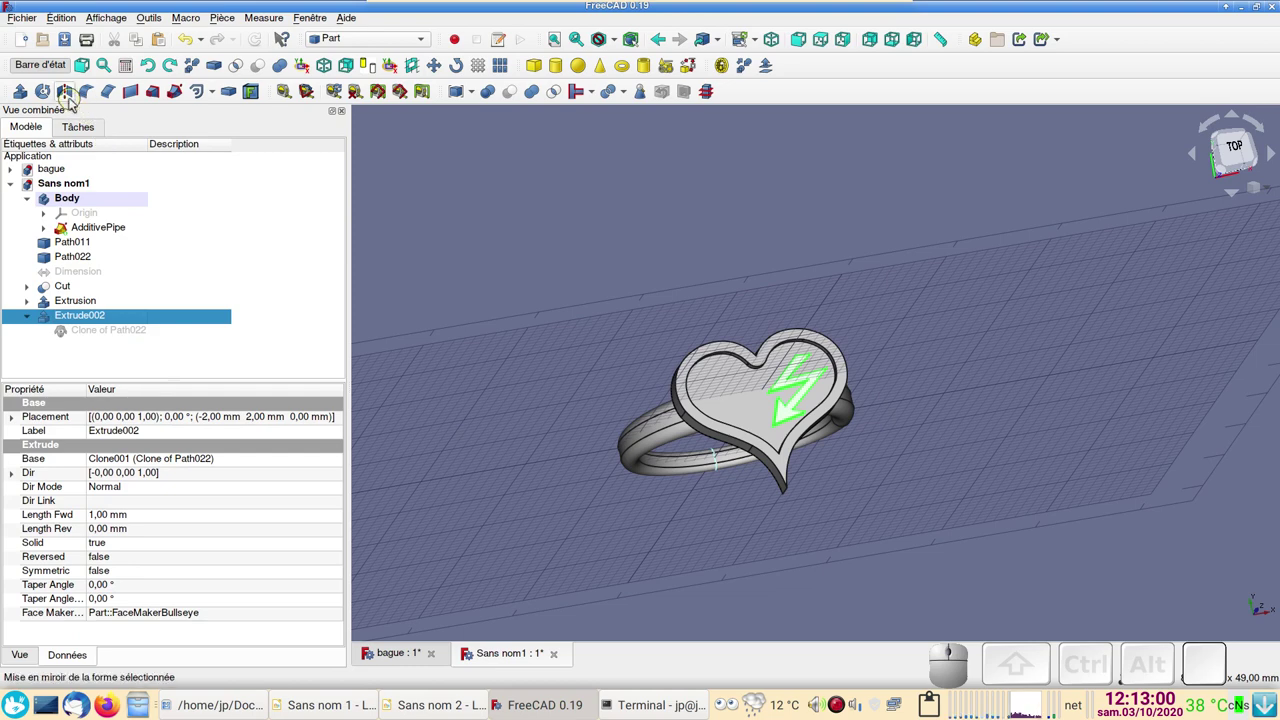
left_click(72, 96)
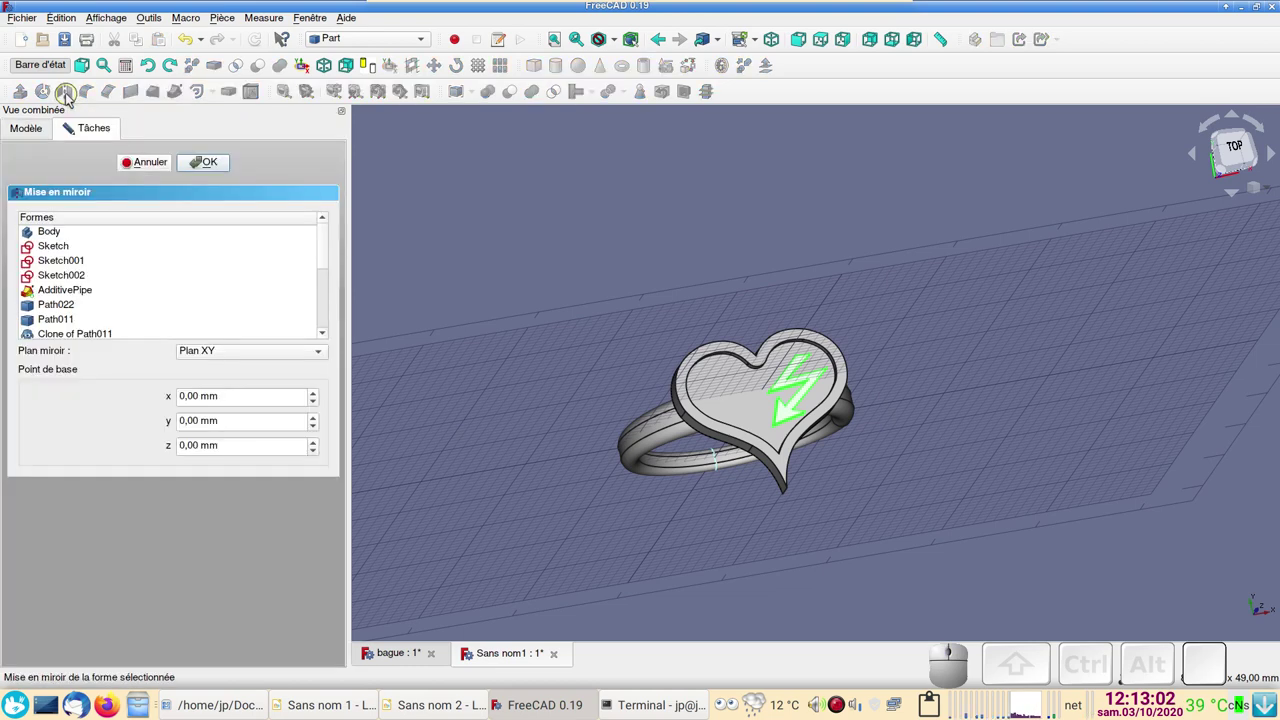
left_click(234, 357)
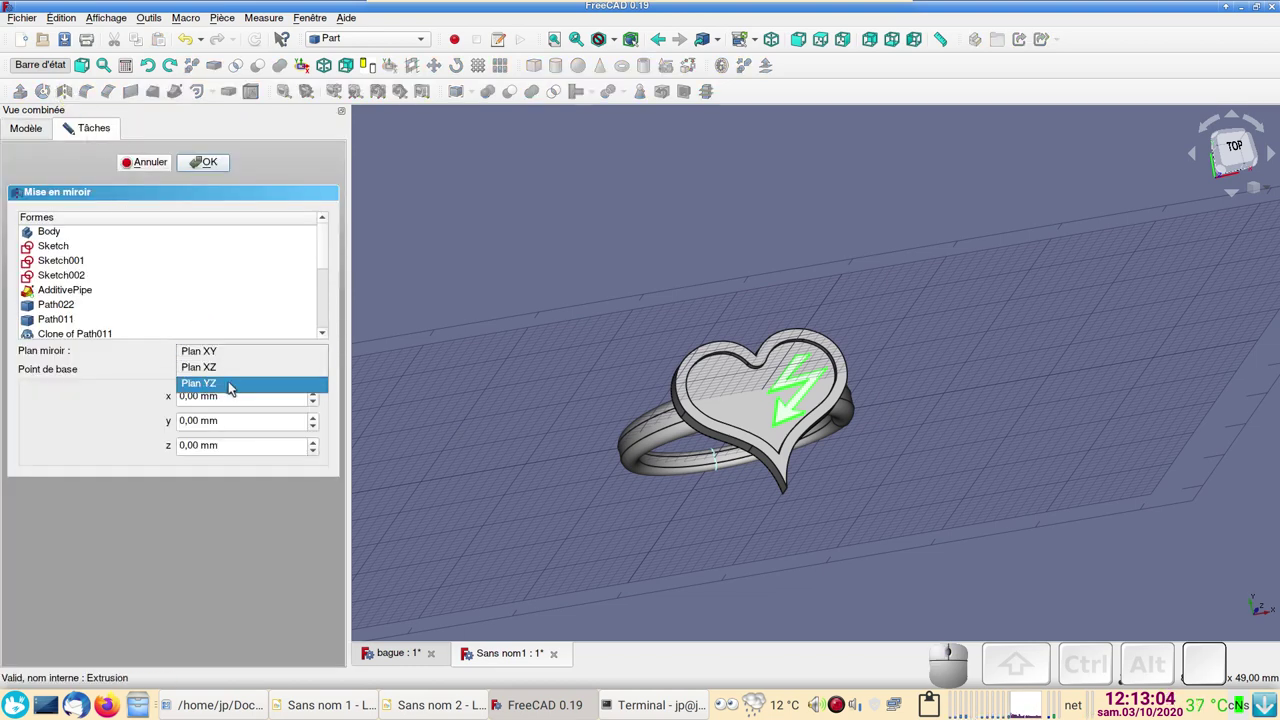
left_click(235, 386)
left_click(205, 159)
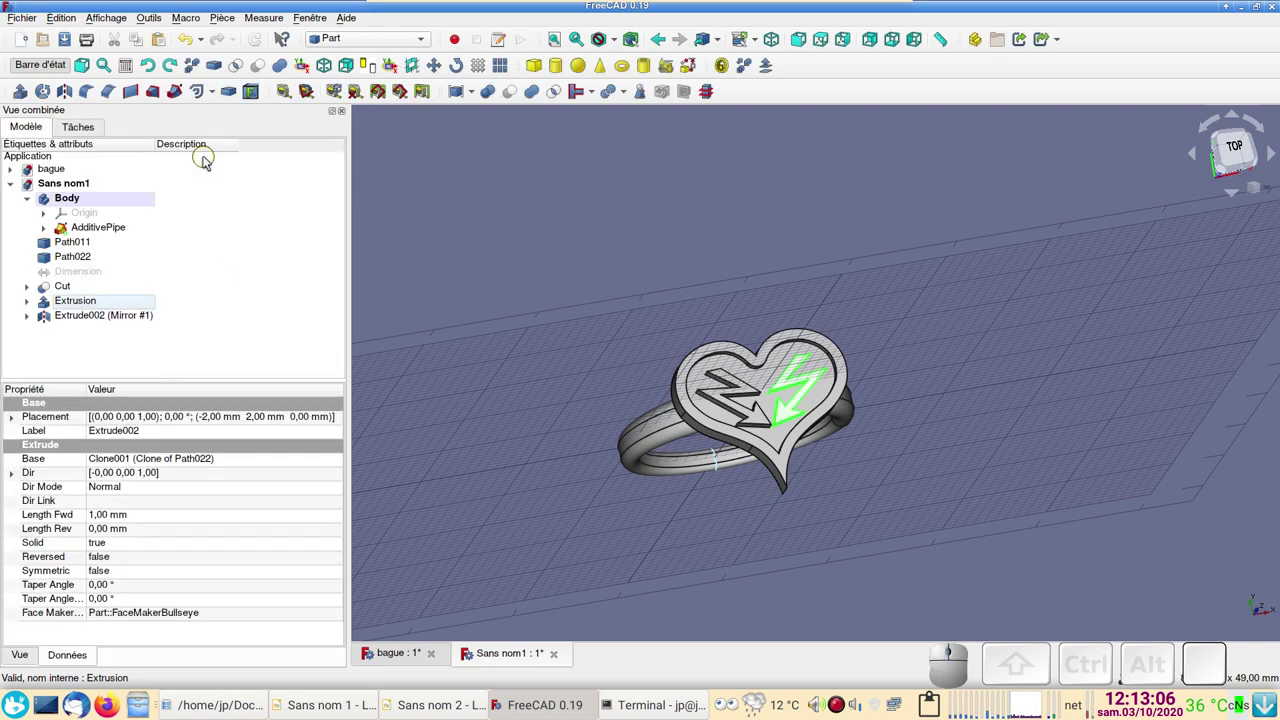
Step: Tilt the ring to an oblique view looking down on the heart
left_click_drag(1023, 548, 943, 431)
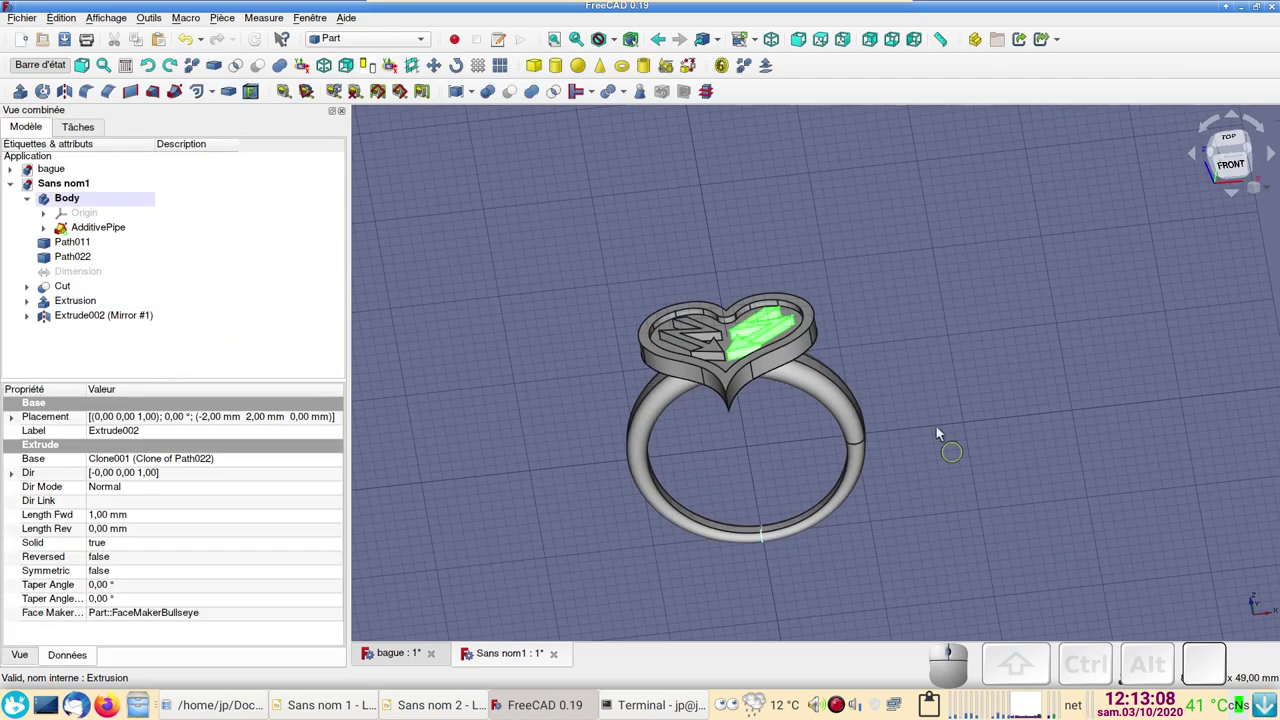
scroll("up", 3)
right_click(1014, 351)
left_click_drag(991, 341, 1038, 404)
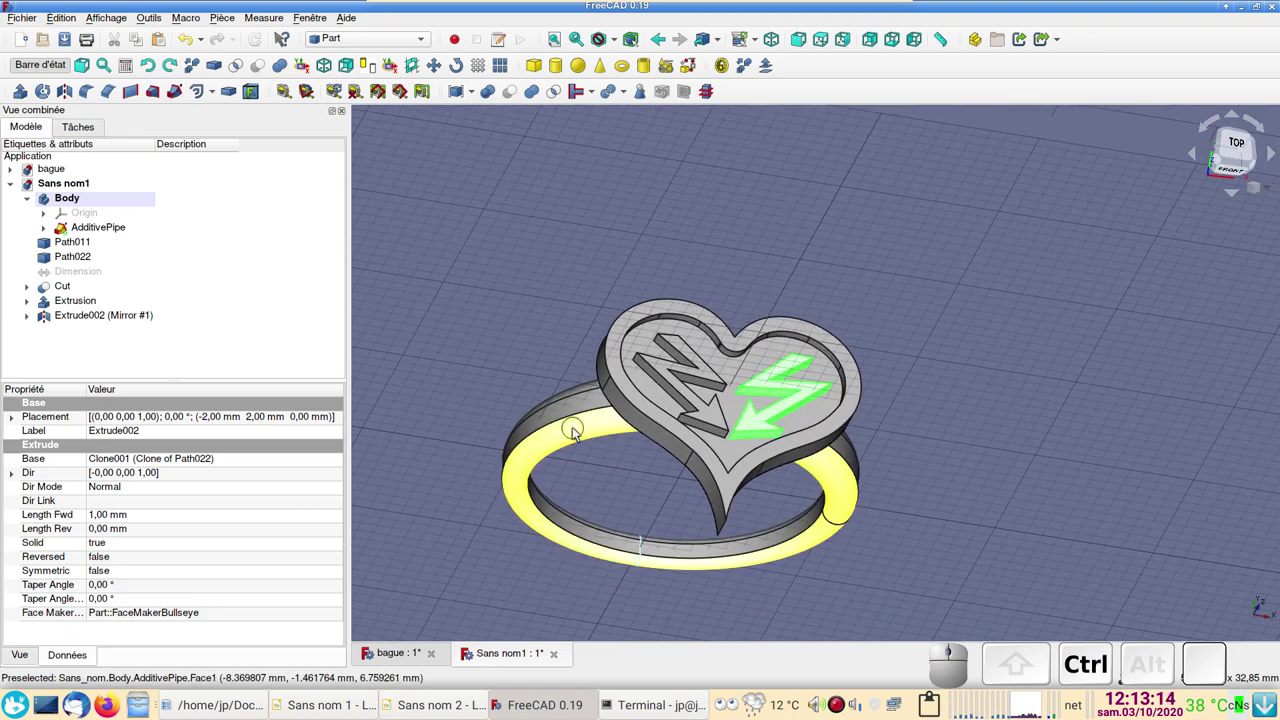
Step: Give the ring band and heart bezel the Or (gold) material
key("ctrl+d")
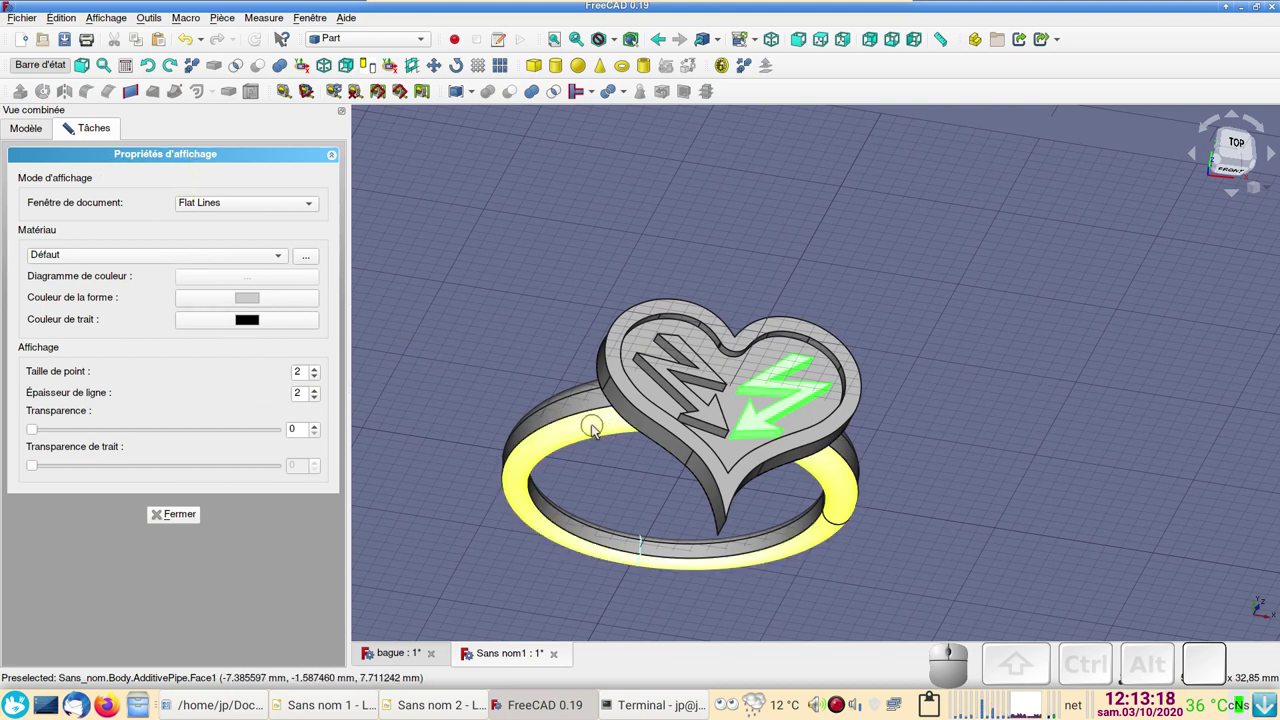
left_click(588, 436)
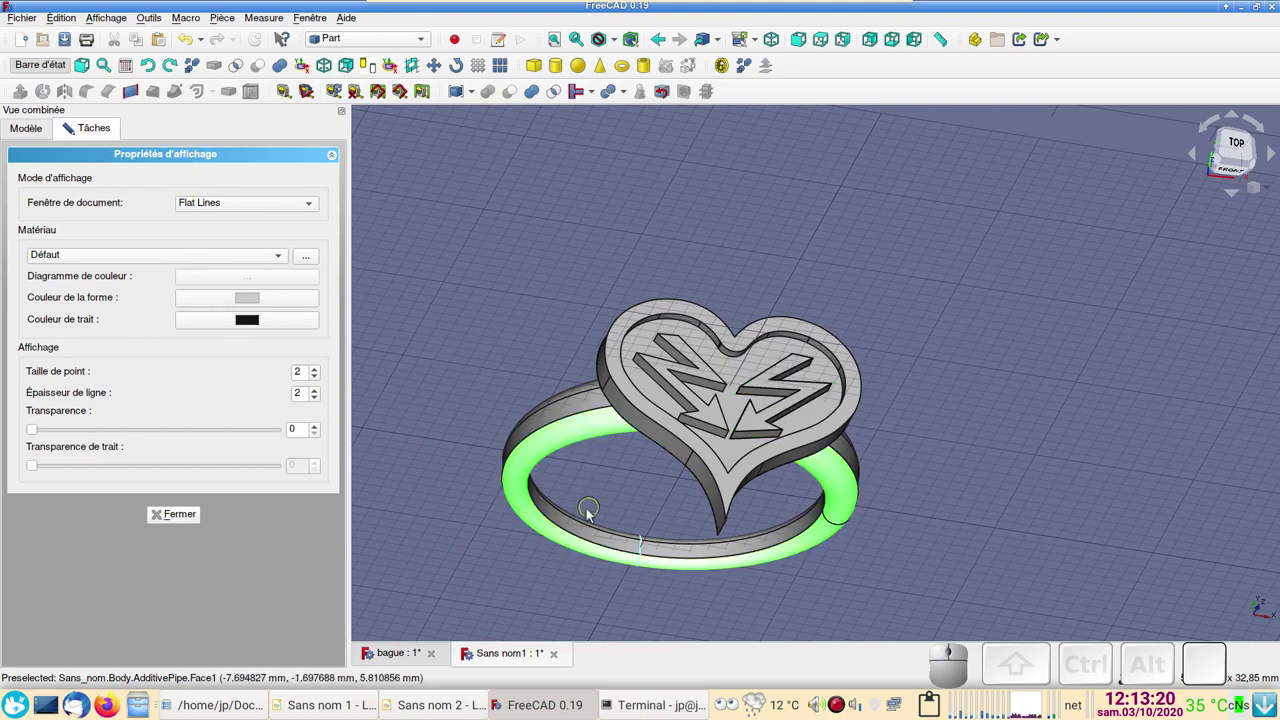
left_click(559, 446)
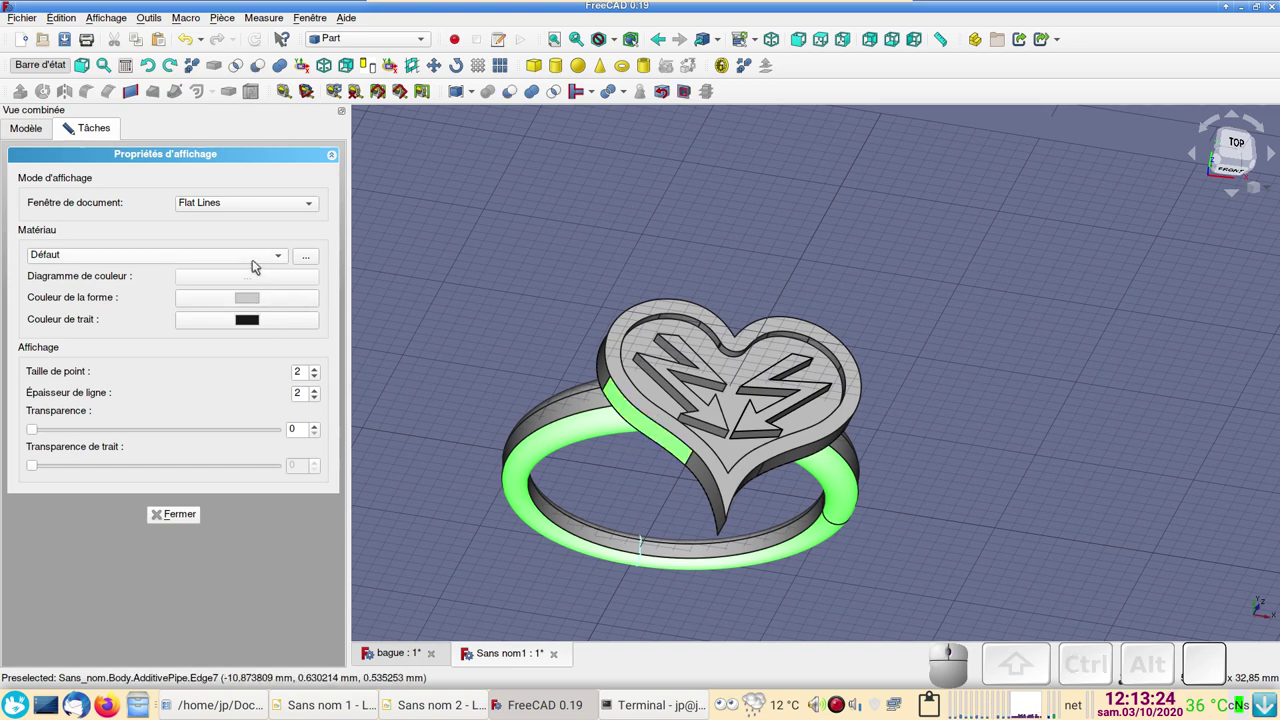
left_click(257, 263)
left_click(144, 370)
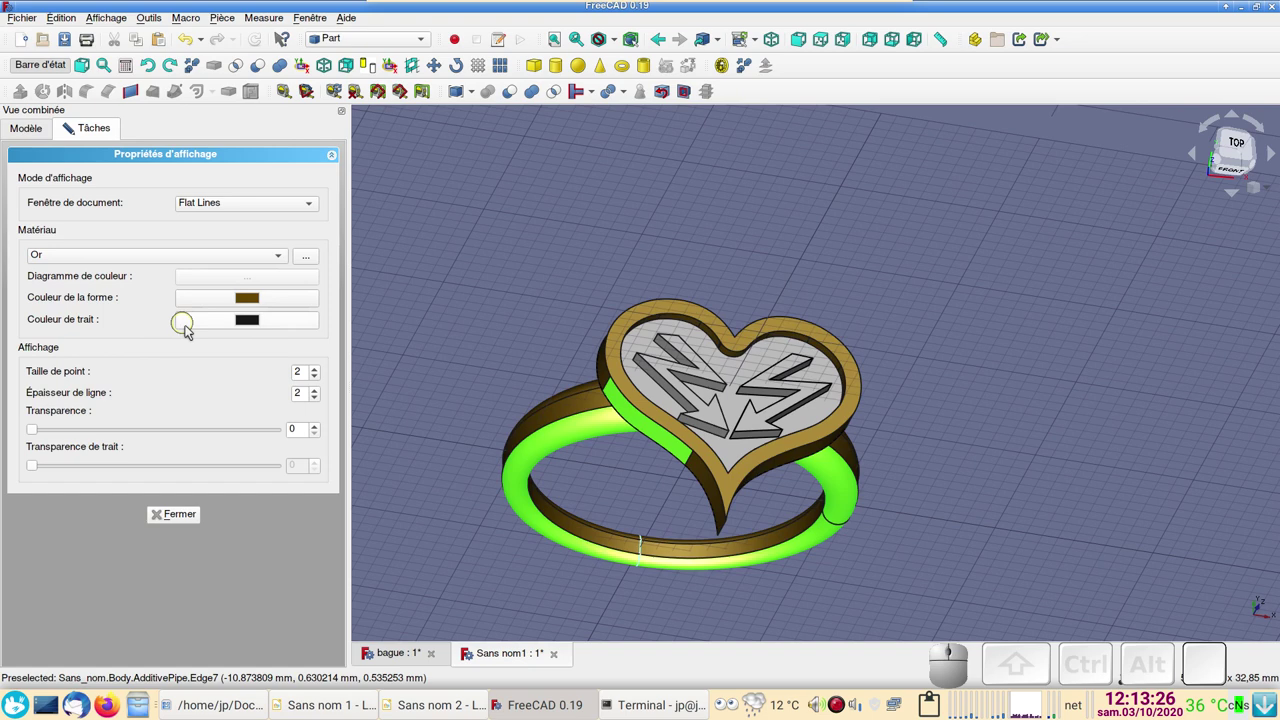
left_click(439, 375)
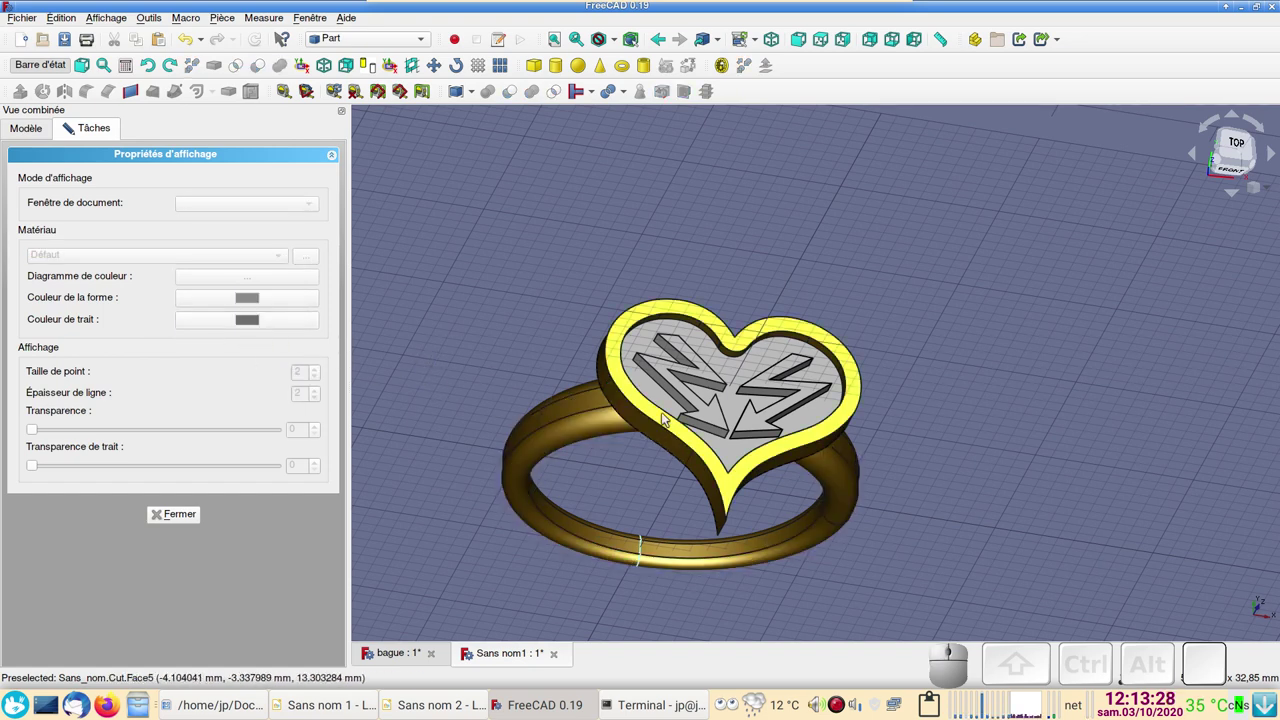
Step: Give the heart floor the Plastique brillant material with pale cyan shape colour #aaffff
left_click(664, 402)
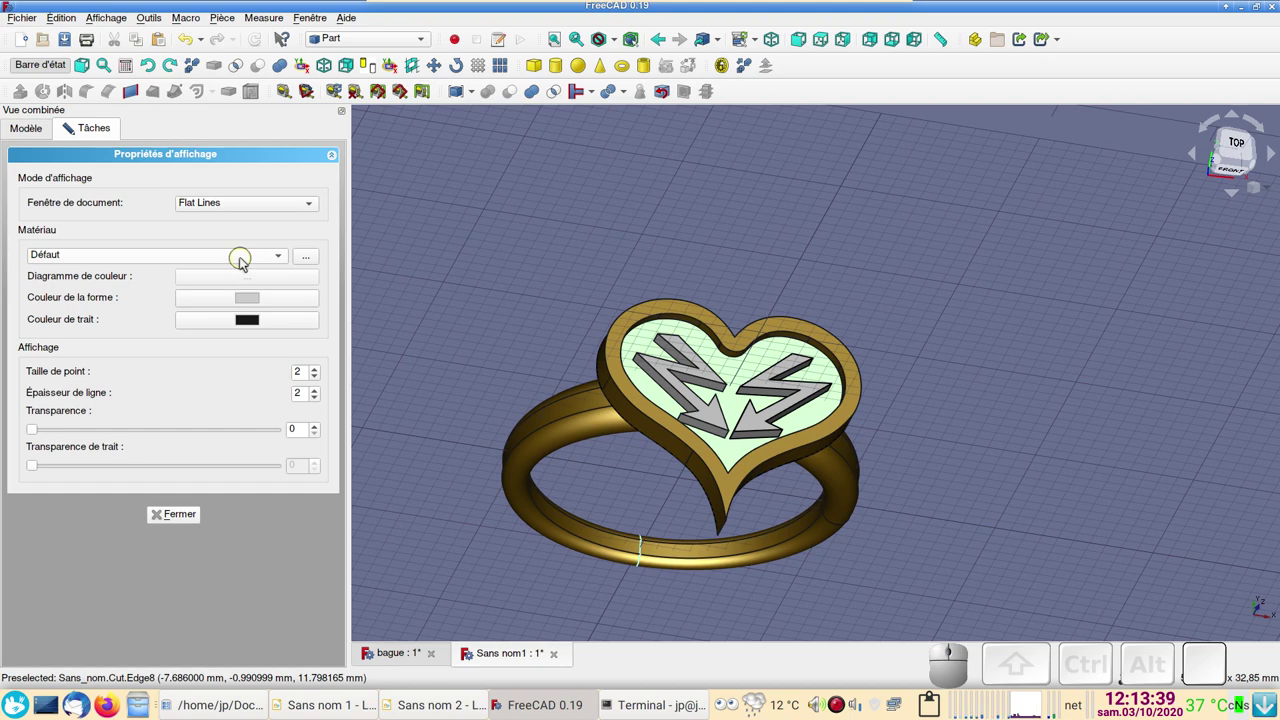
left_click(252, 259)
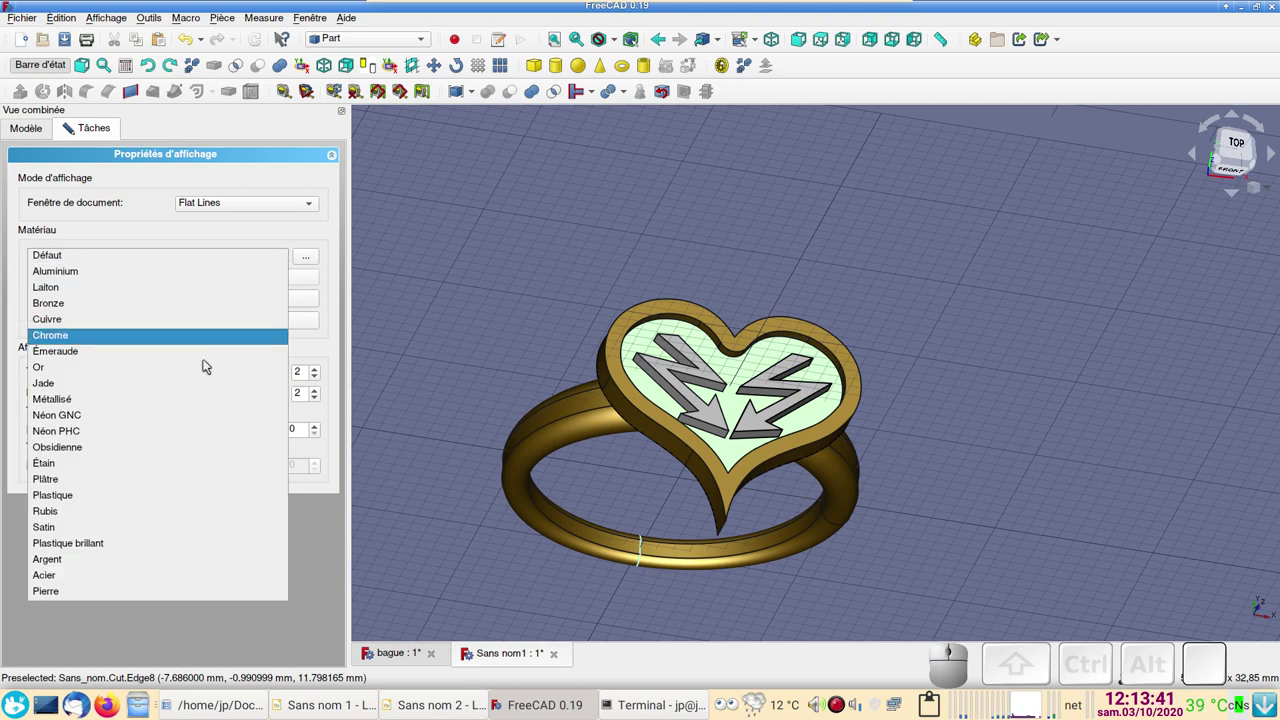
left_click(126, 545)
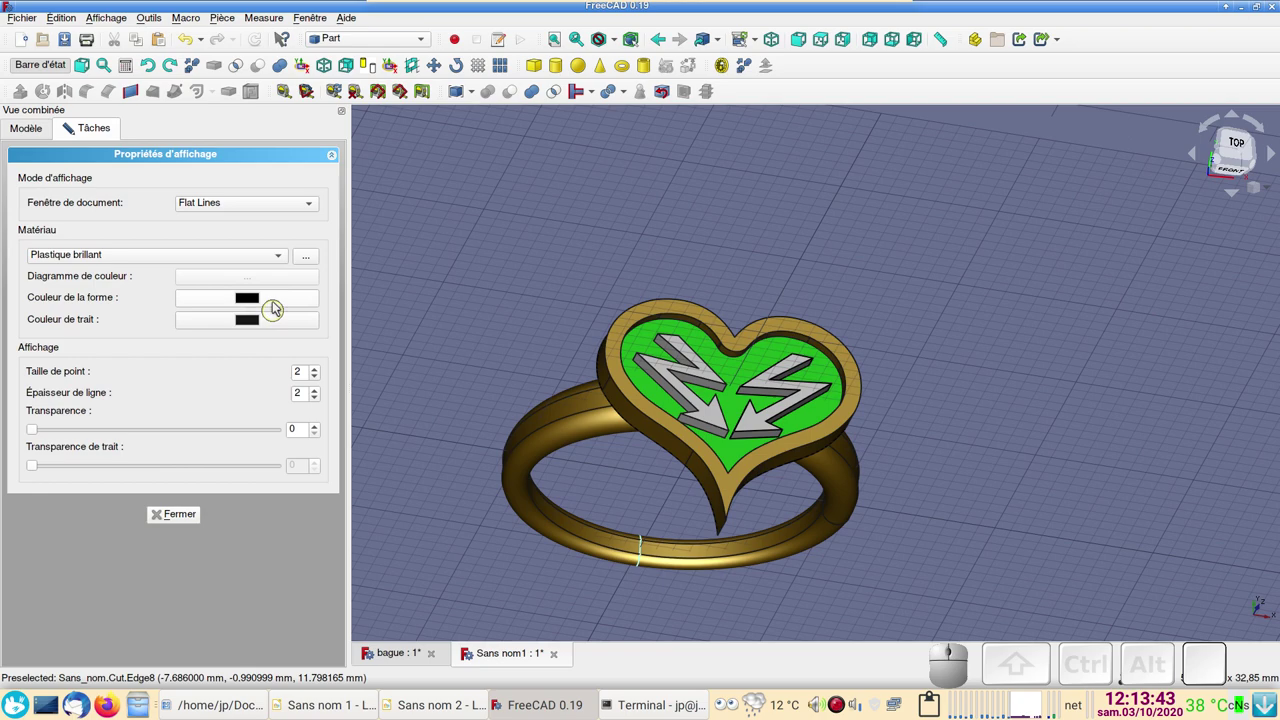
left_click(277, 302)
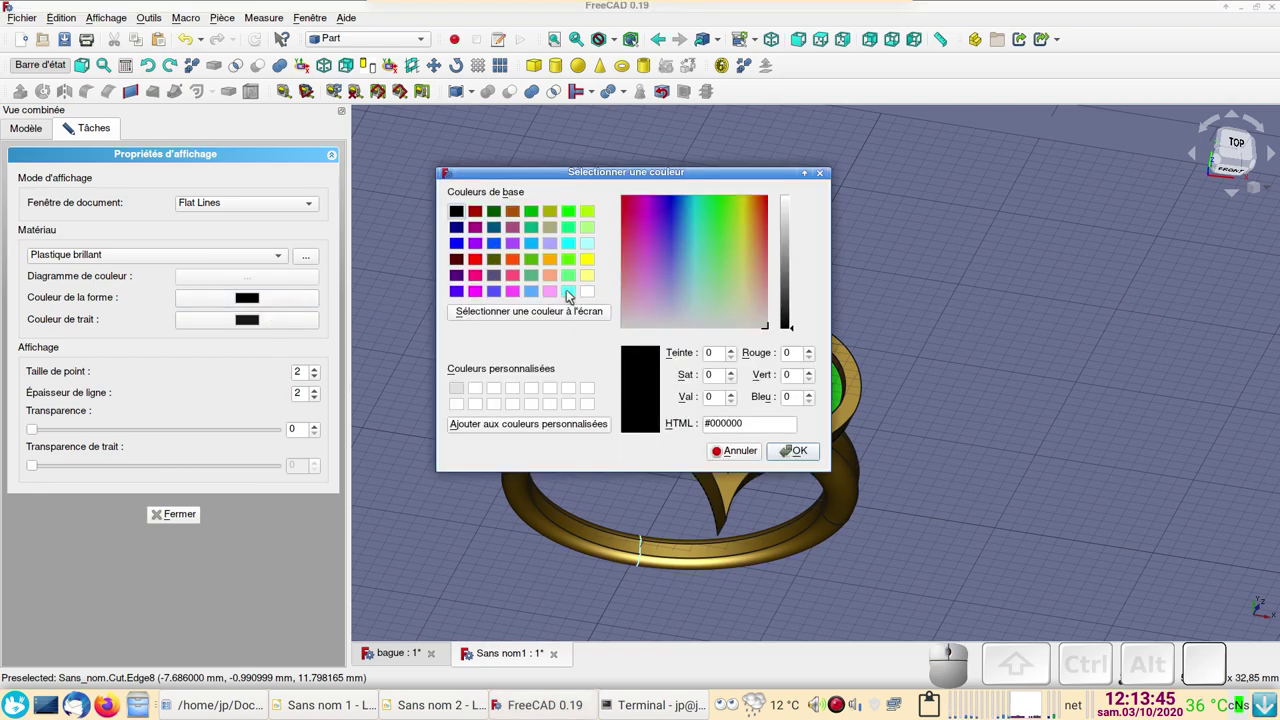
left_click(590, 244)
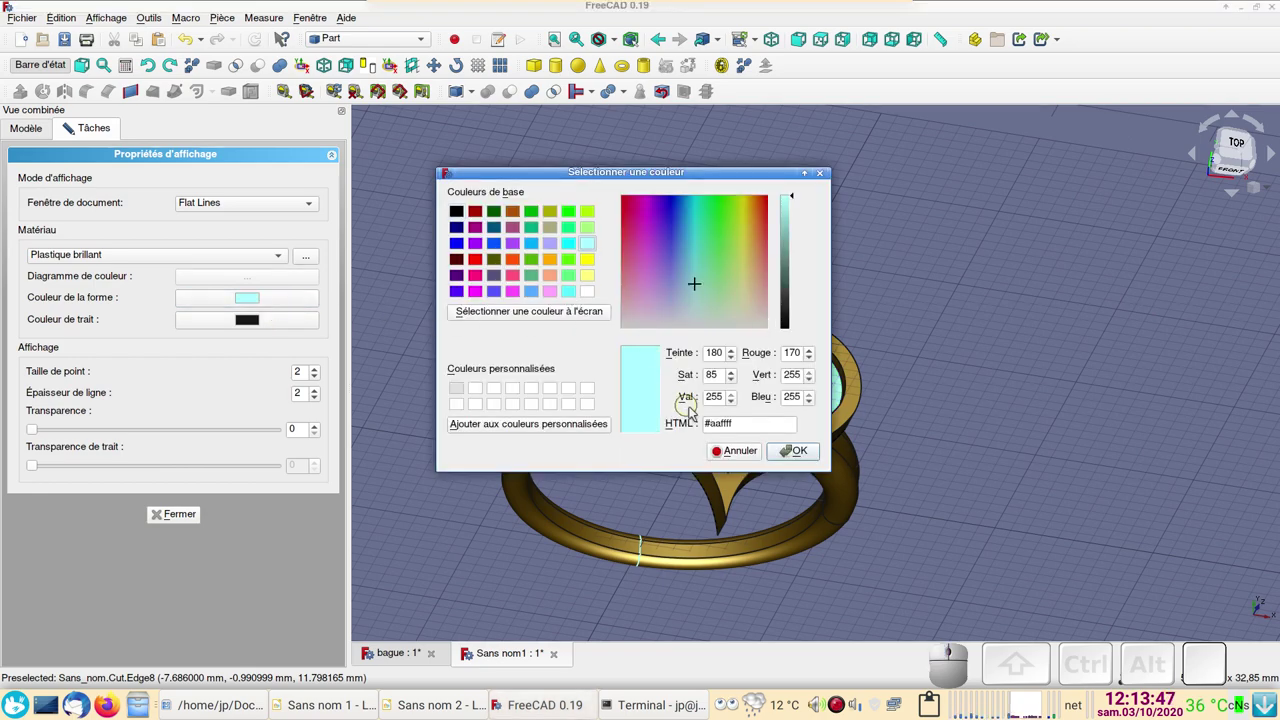
left_click(808, 457)
left_click(177, 520)
left_click(460, 539)
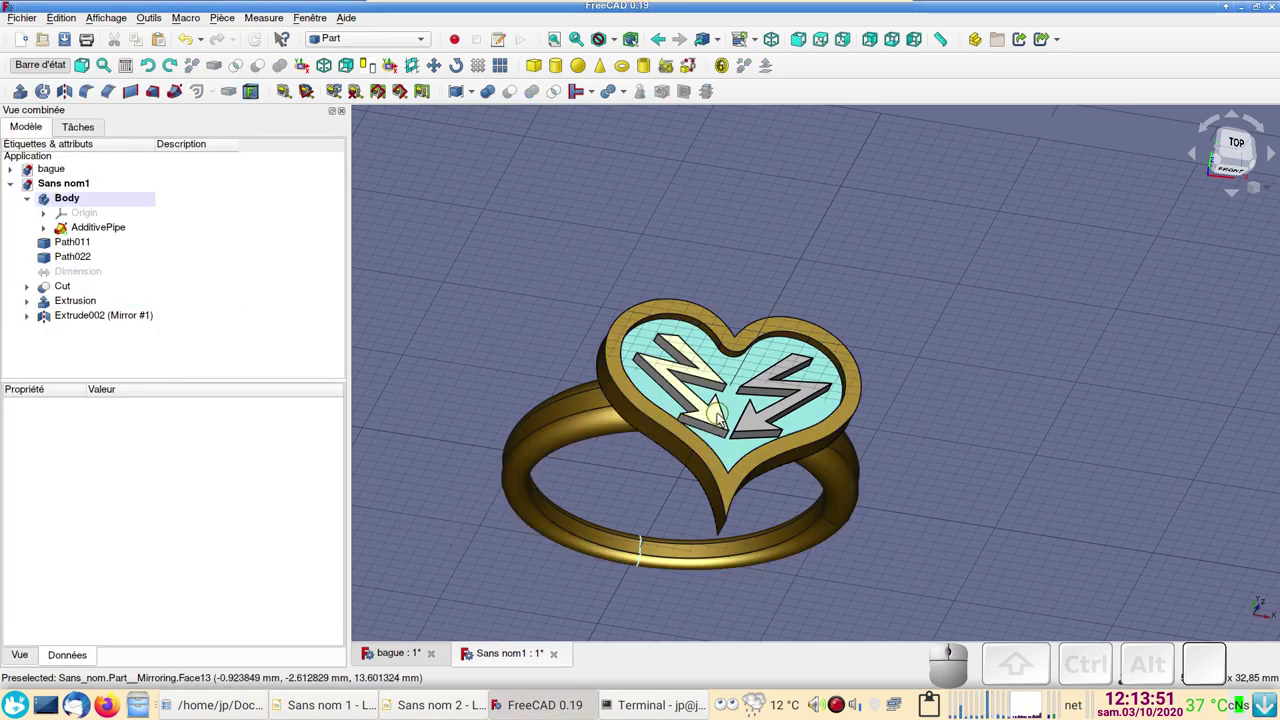
left_click(716, 418)
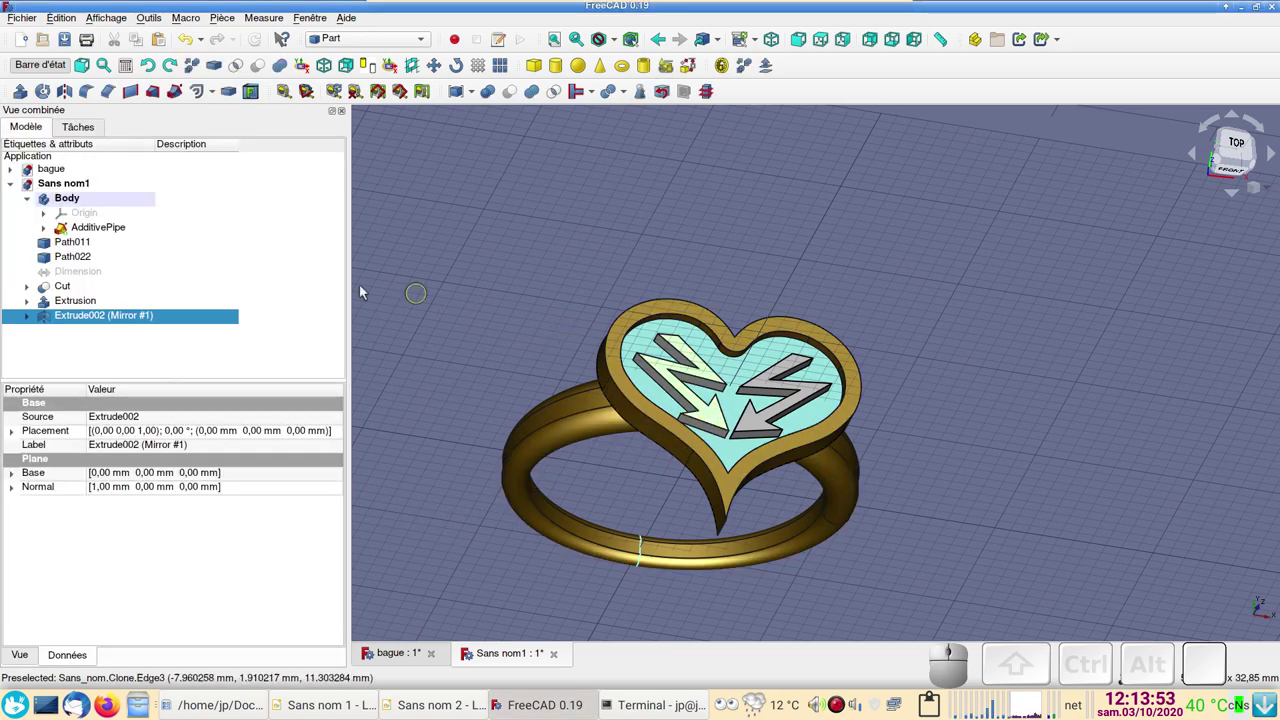
Step: Set the mirrored lightning bolt's shape colour to blue
key("ctrl+d")
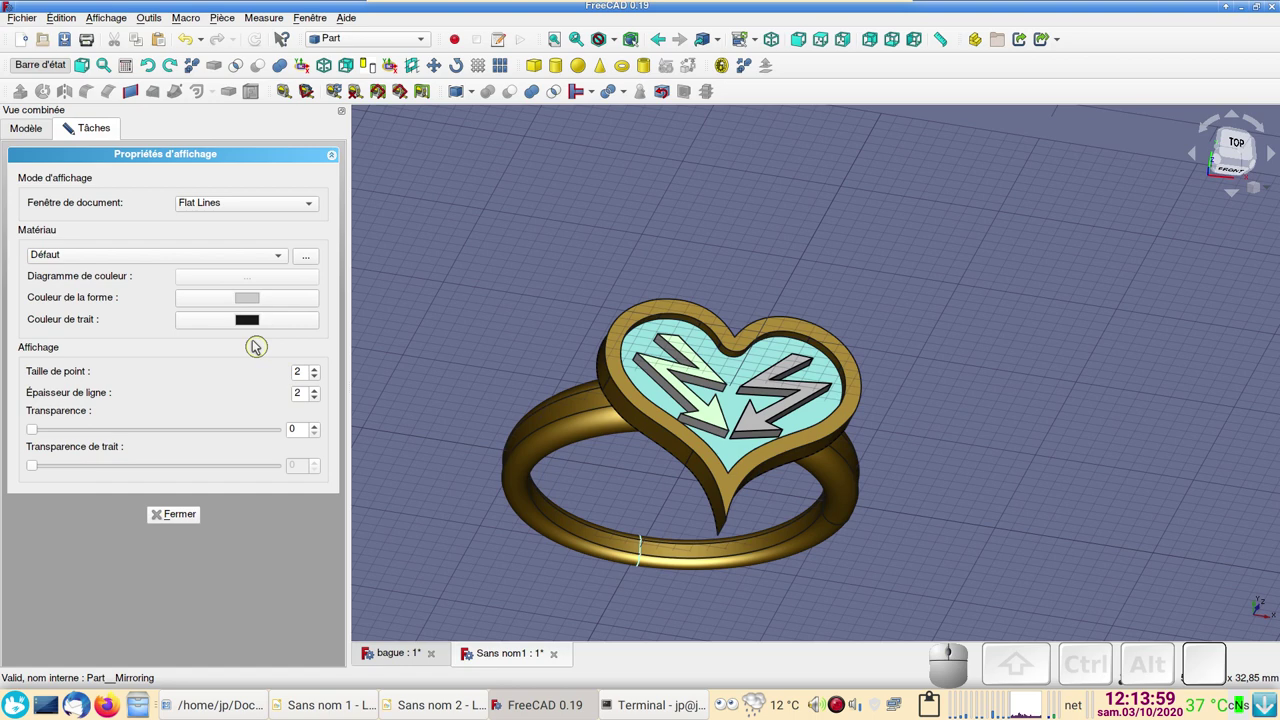
left_click(252, 301)
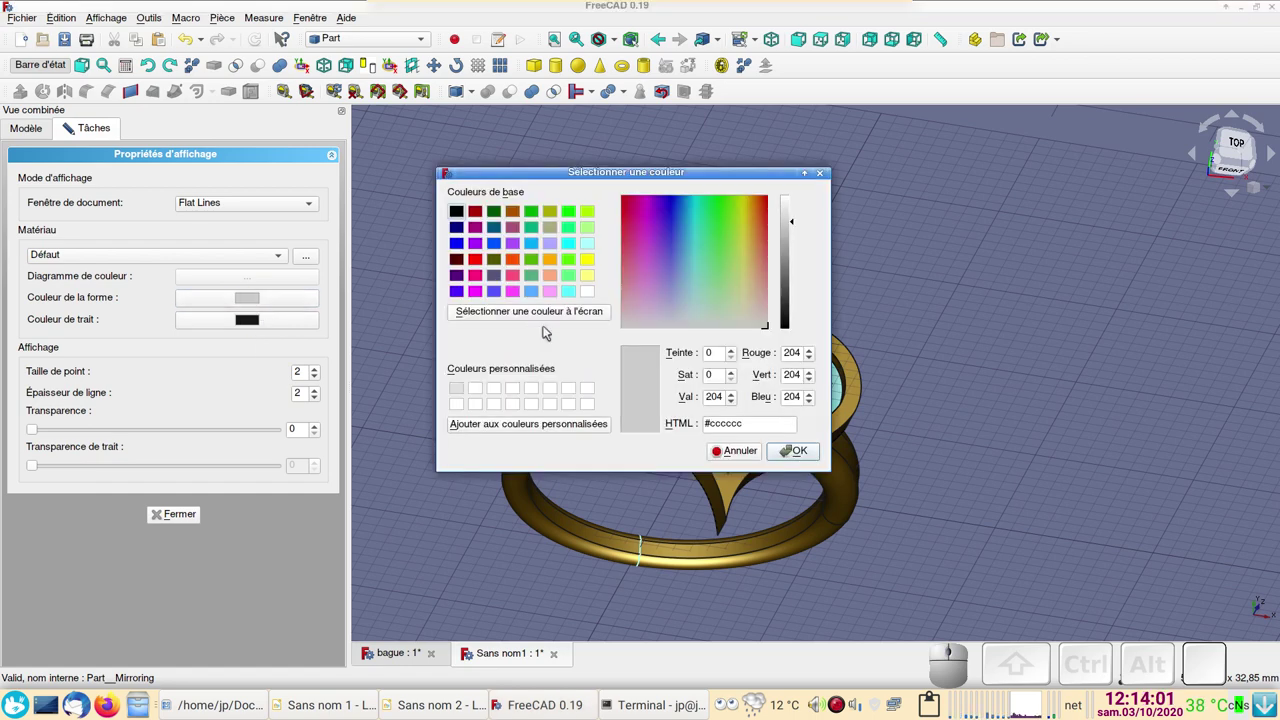
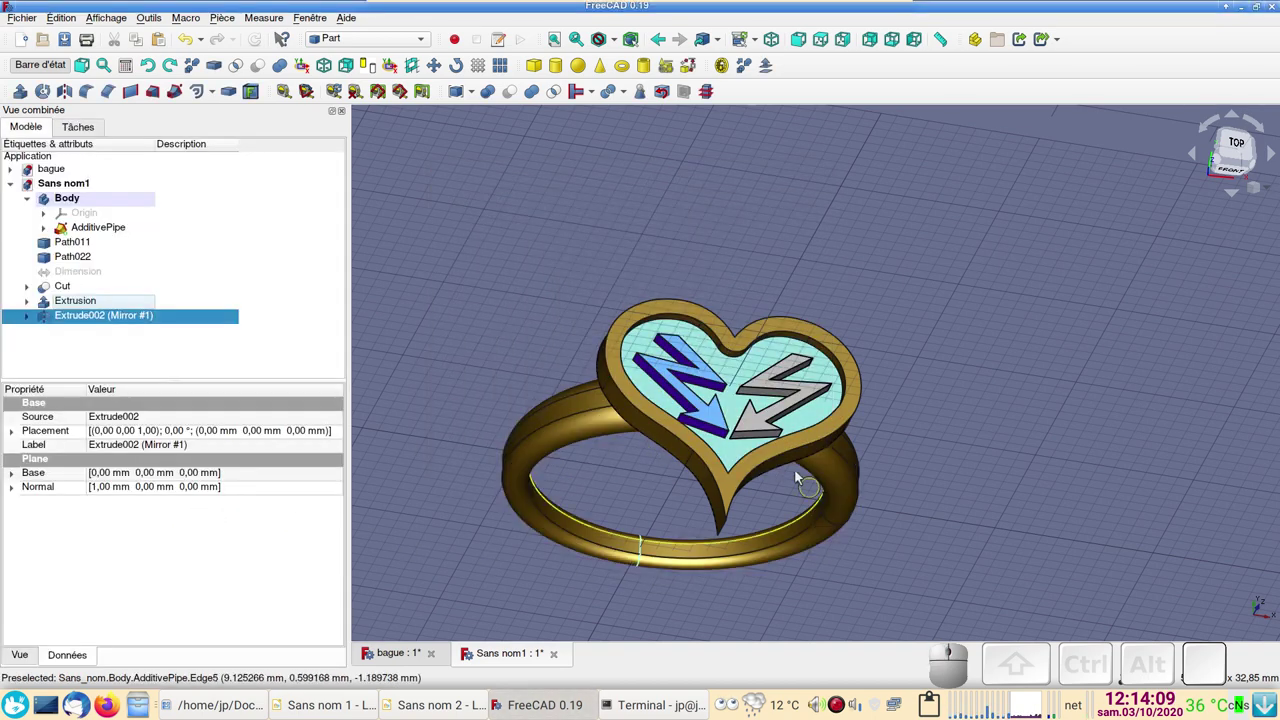
left_click(765, 427)
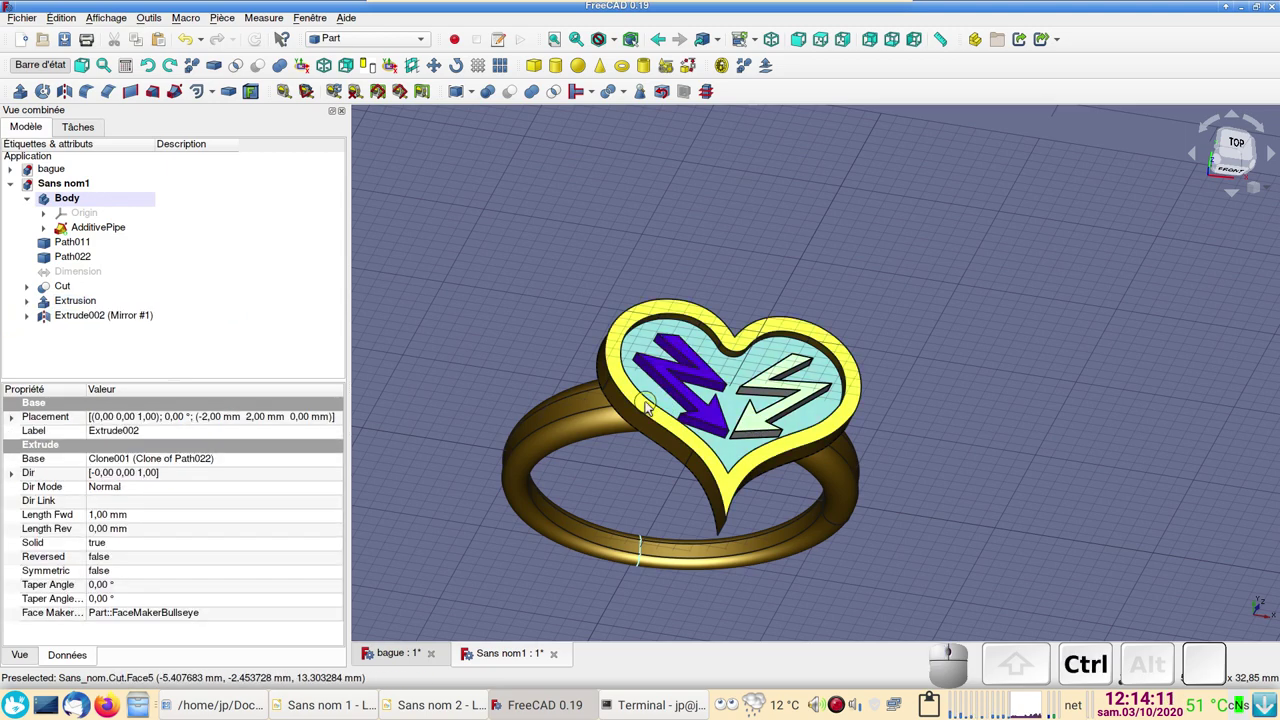
Step: Set the original lightning bolt's shape colour to magenta
key("ctrl+d")
left_click(256, 303)
left_click(519, 293)
left_click(799, 461)
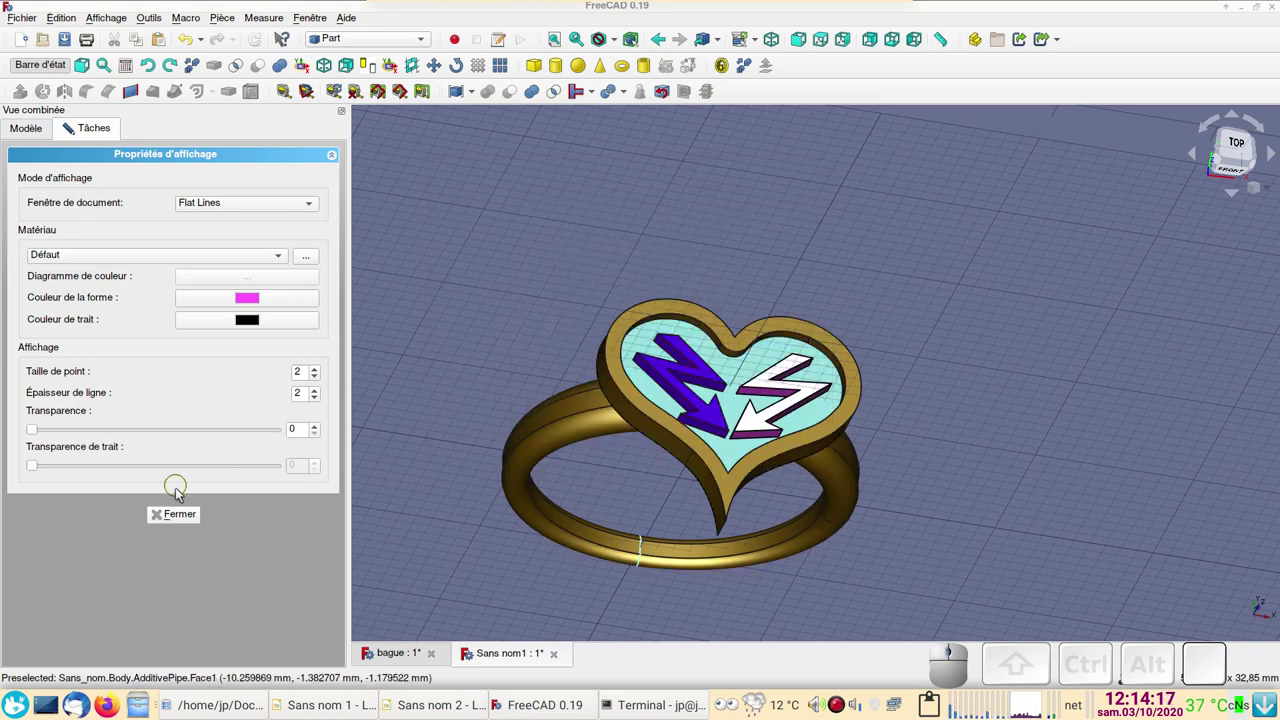
left_click(186, 518)
left_click(482, 436)
Step: Orbit below the finished ring, then return to the front view
left_click_drag(974, 515, 930, 483)
scroll("down", 3)
left_click(660, 519)
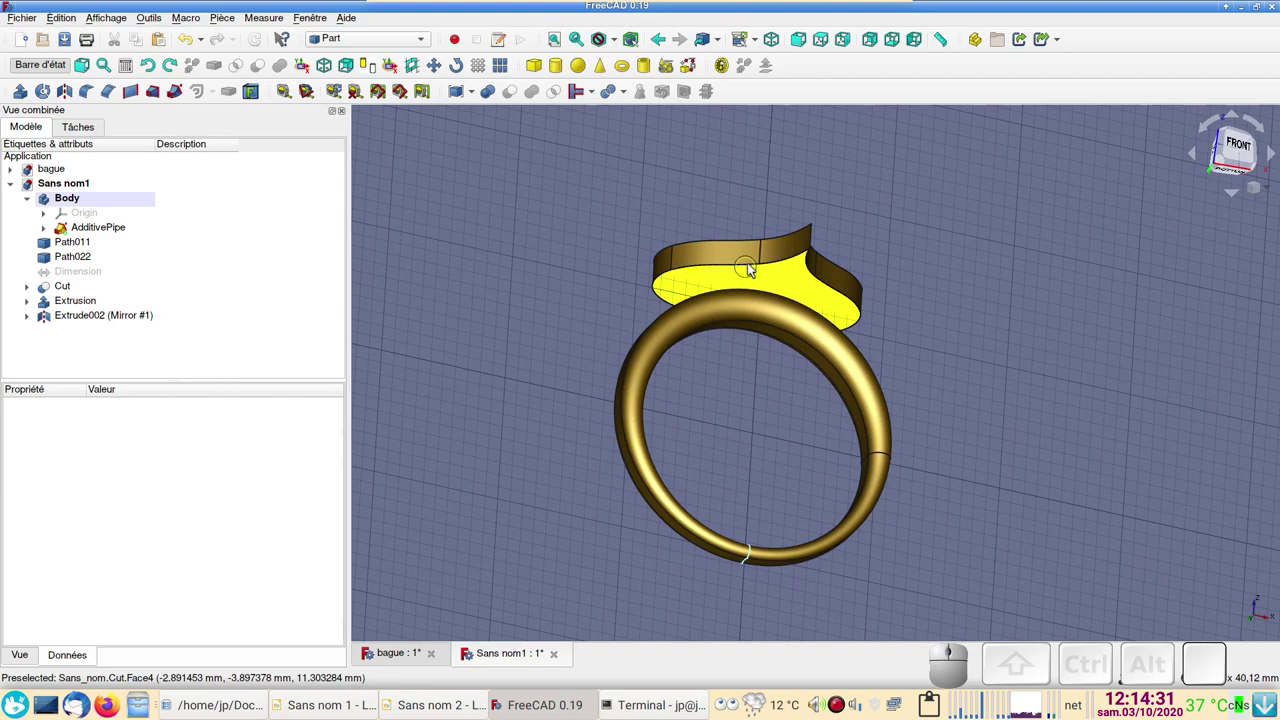
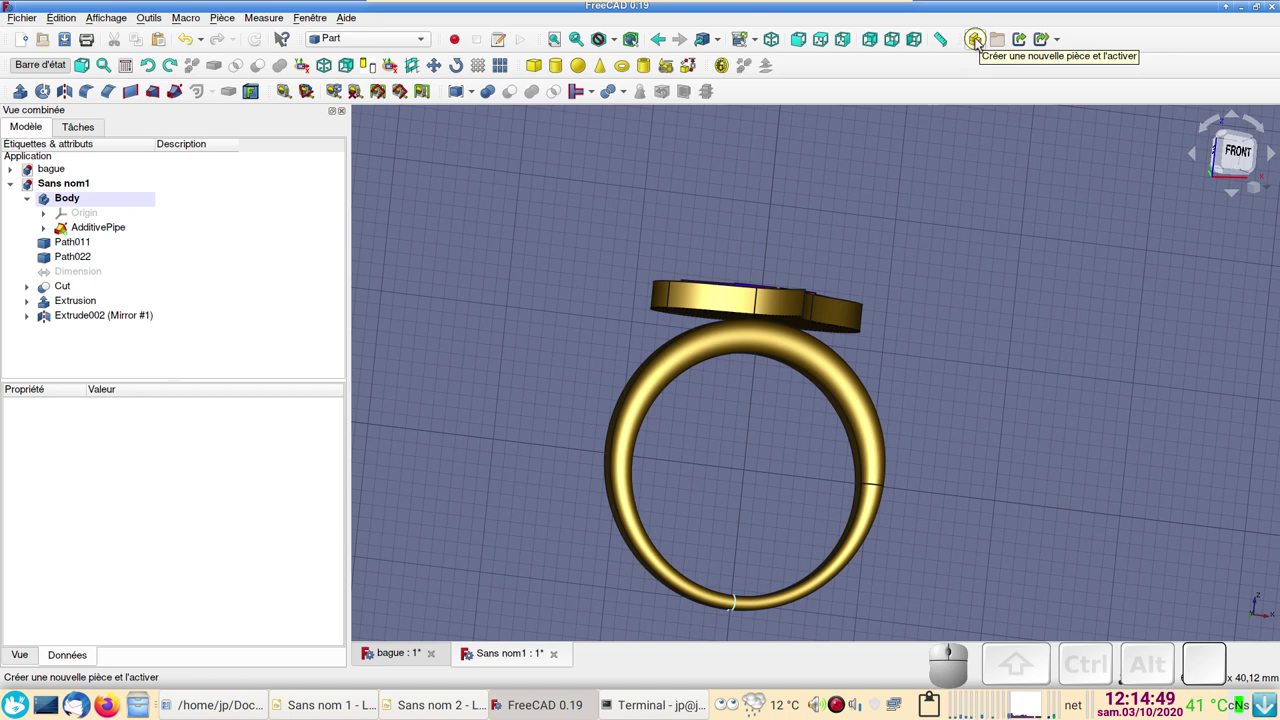
Step: Create a Part container and drag Path011 through the mirrored bolt into it
left_click(980, 42)
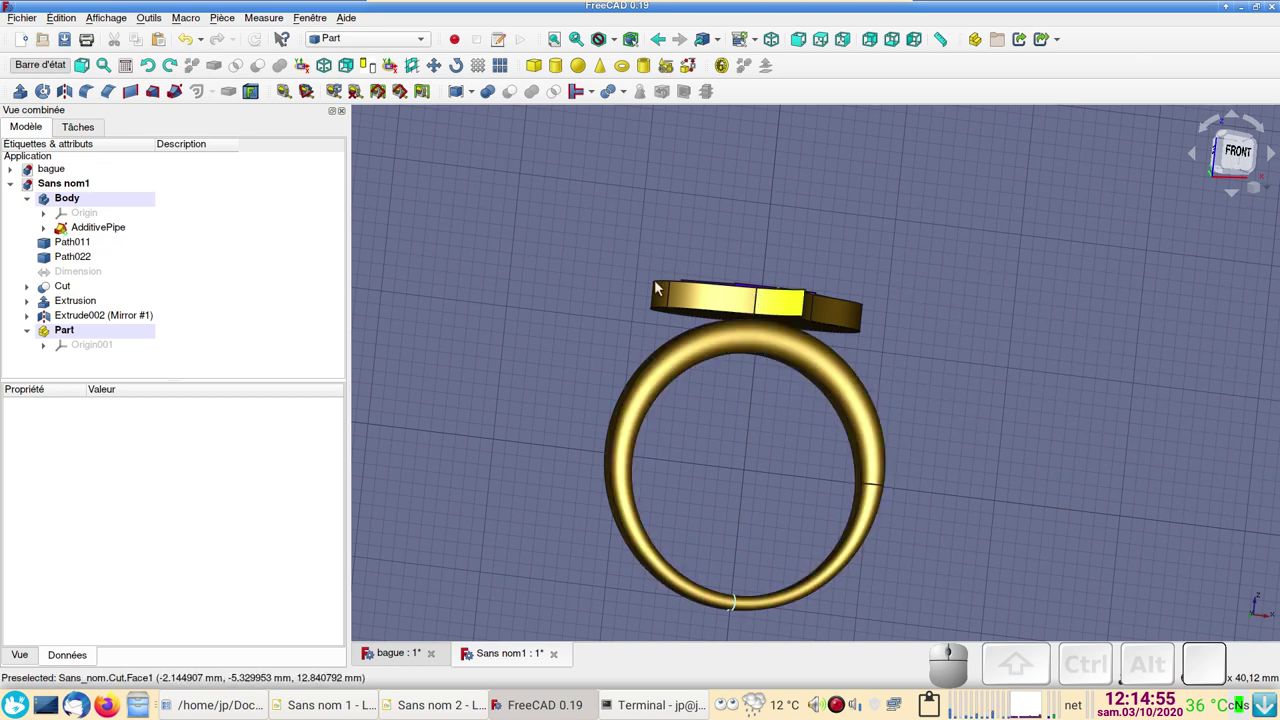
left_click(74, 242)
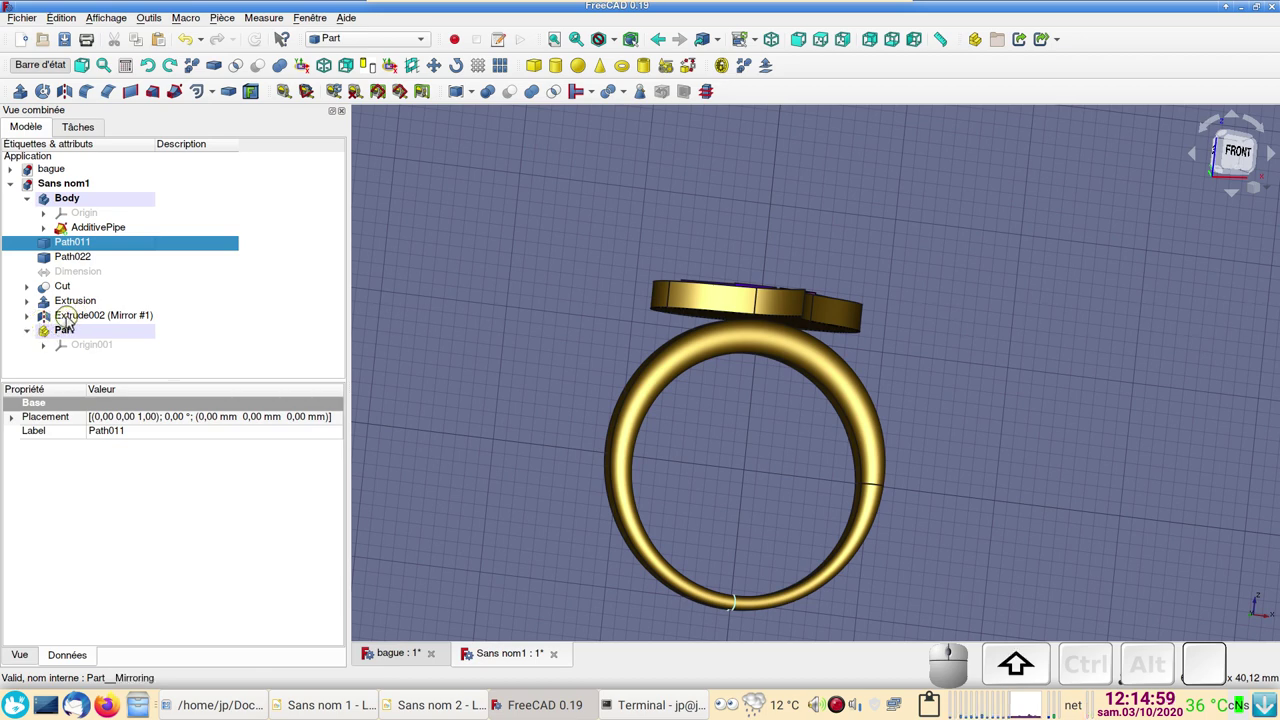
left_click(72, 319)
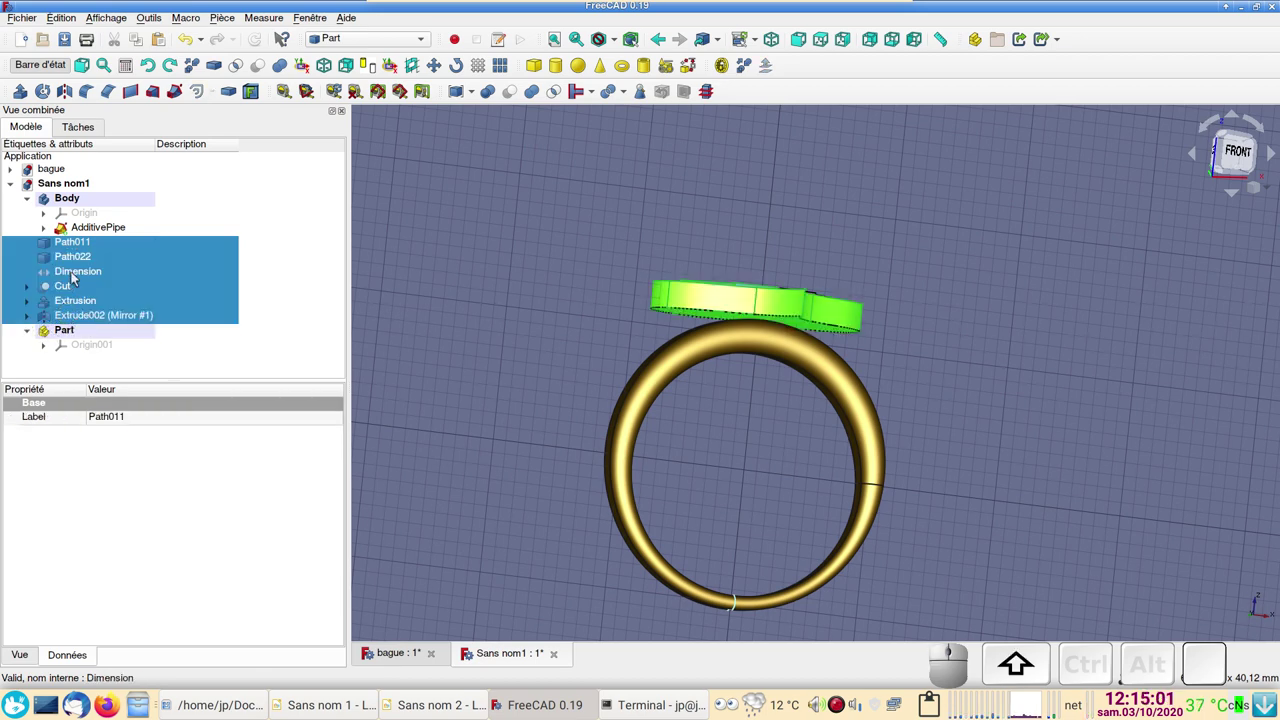
left_click_drag(62, 299, 63, 337)
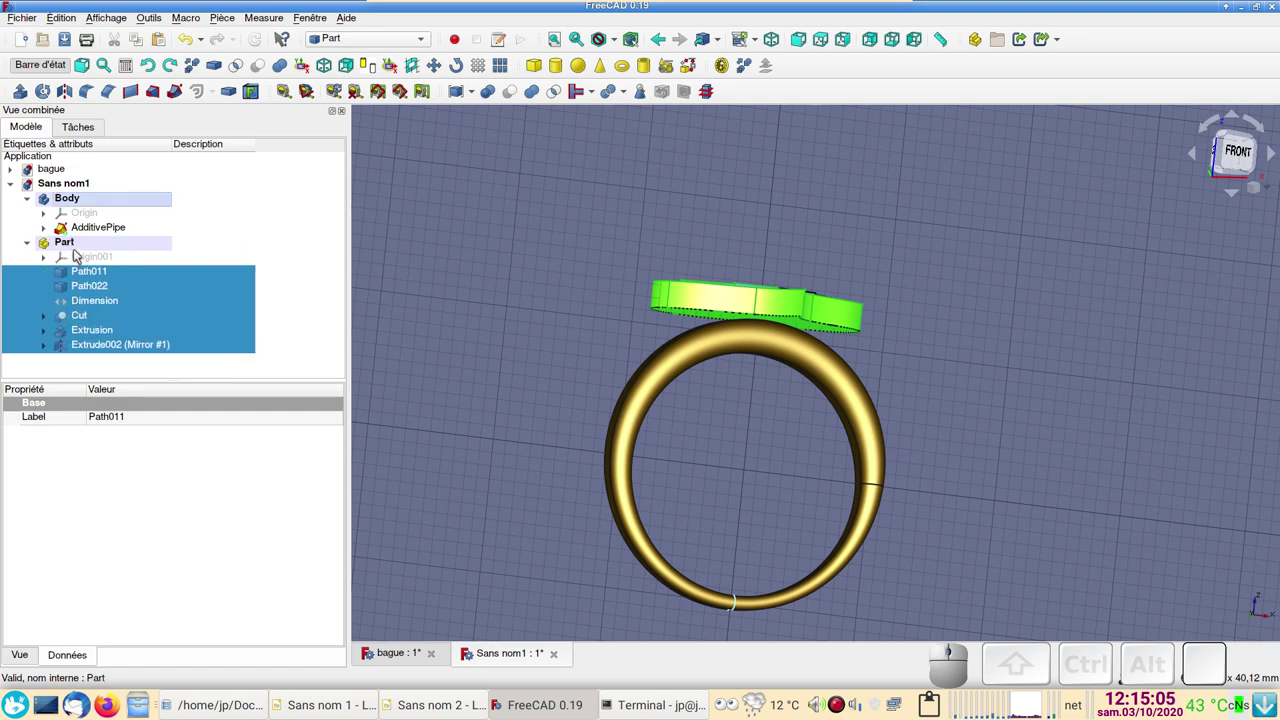
left_click(79, 249)
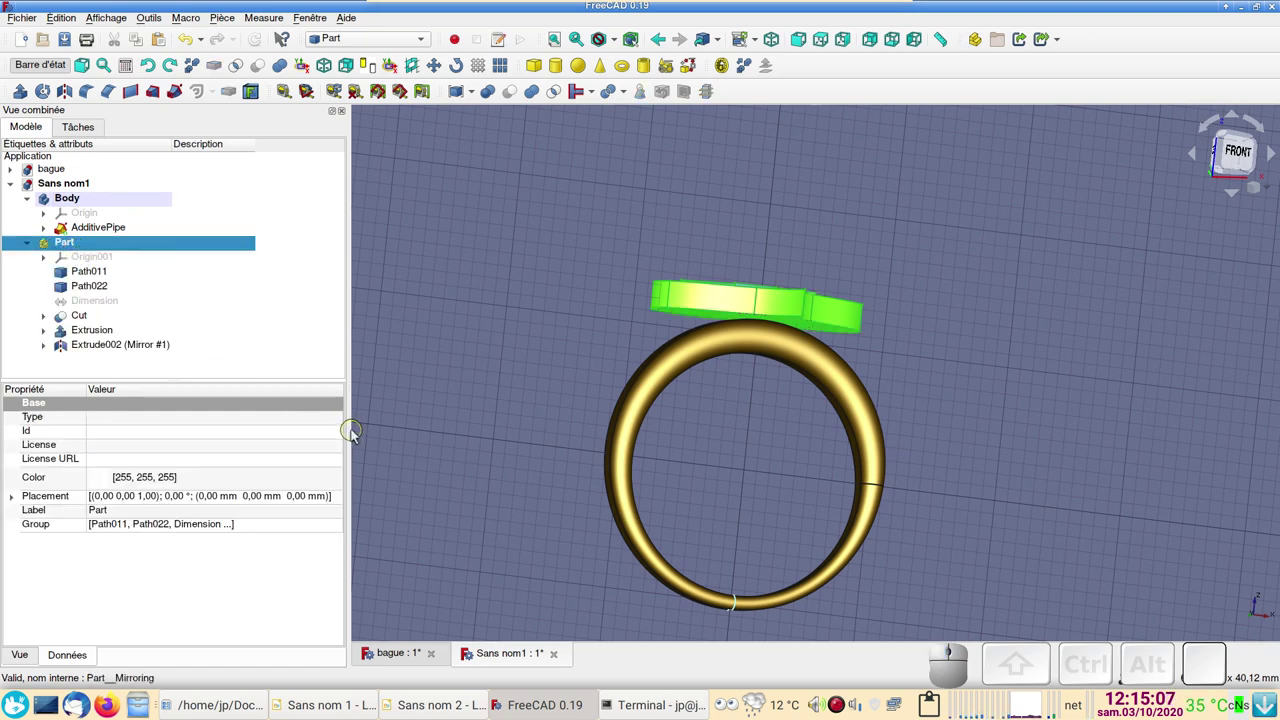